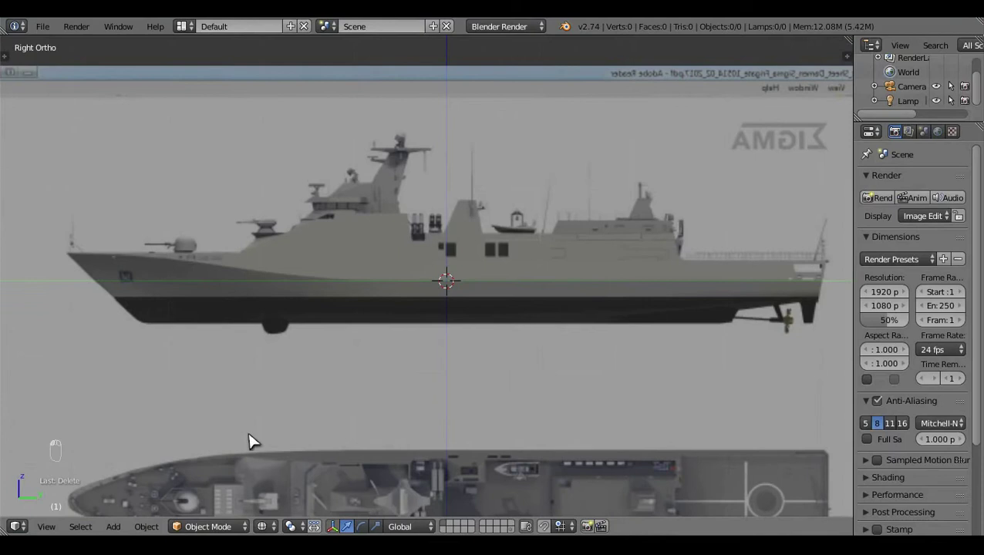
- Add a plane and scale it in Edit Mode to span the frigate's hull length
left_click(120, 534)
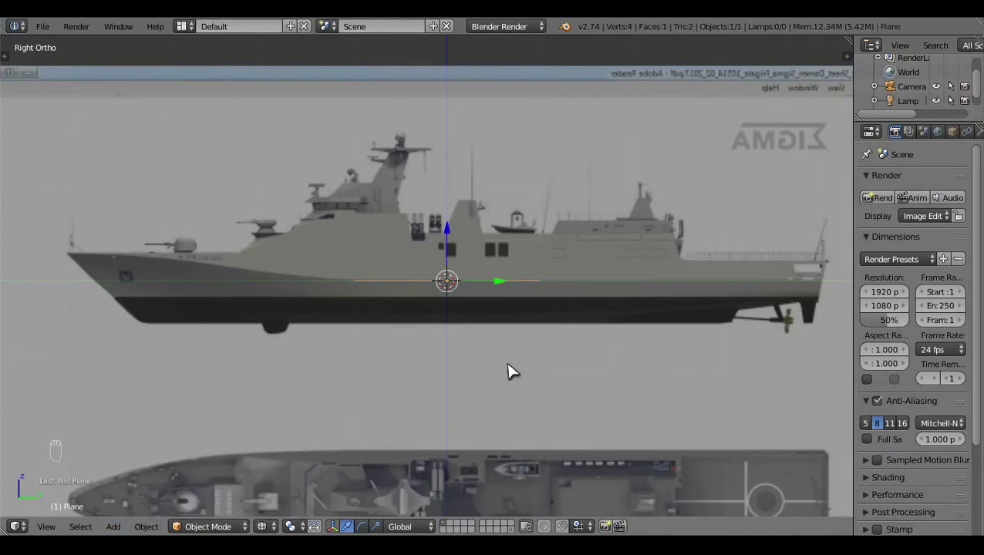
key("Tab")
key("r")
key("s")
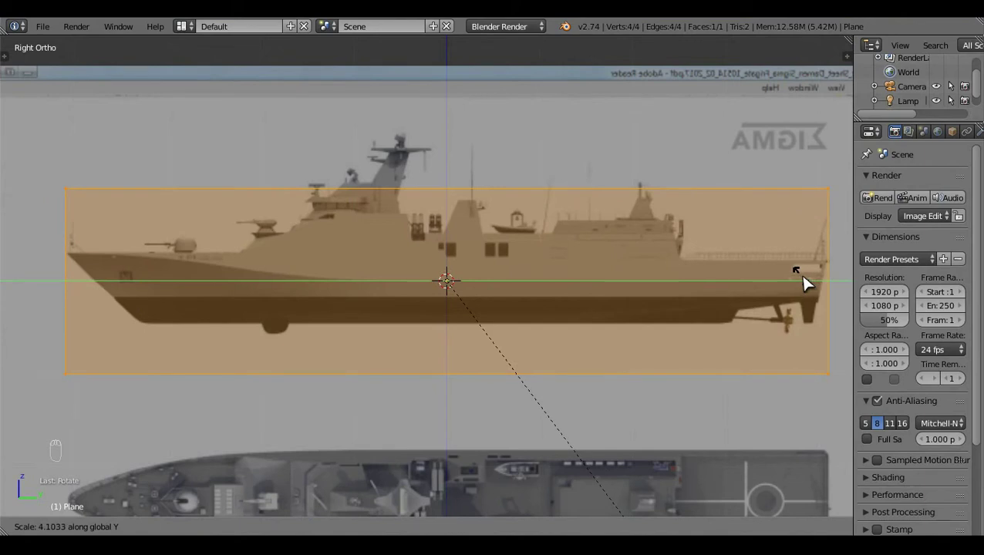
key("a")
key("a")
left_click(671, 282)
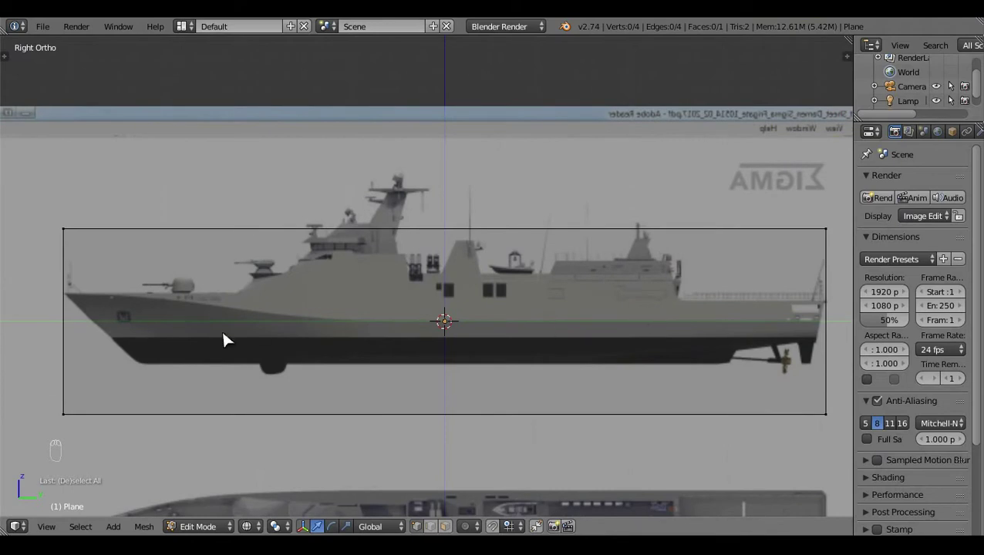
- Delete the plane's lower vertices, leaving a single edge on the deck line
left_click_drag(226, 448, 457, 356)
left_click(462, 326)
key("x")
left_click(129, 234)
left_click(451, 244)
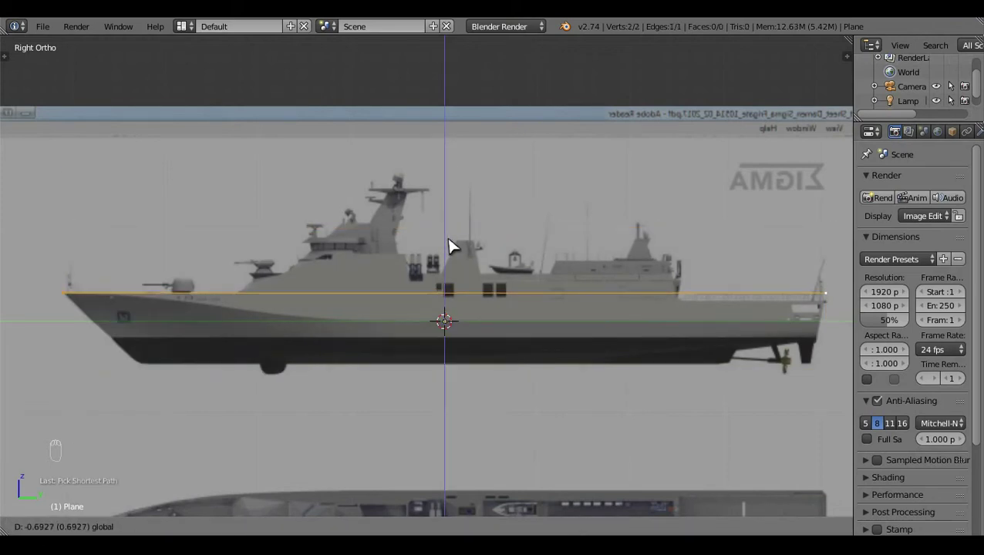
- Extrude the deck edge downward into a side-profile face ending on the keel line
key("KP_7")
left_click(547, 161)
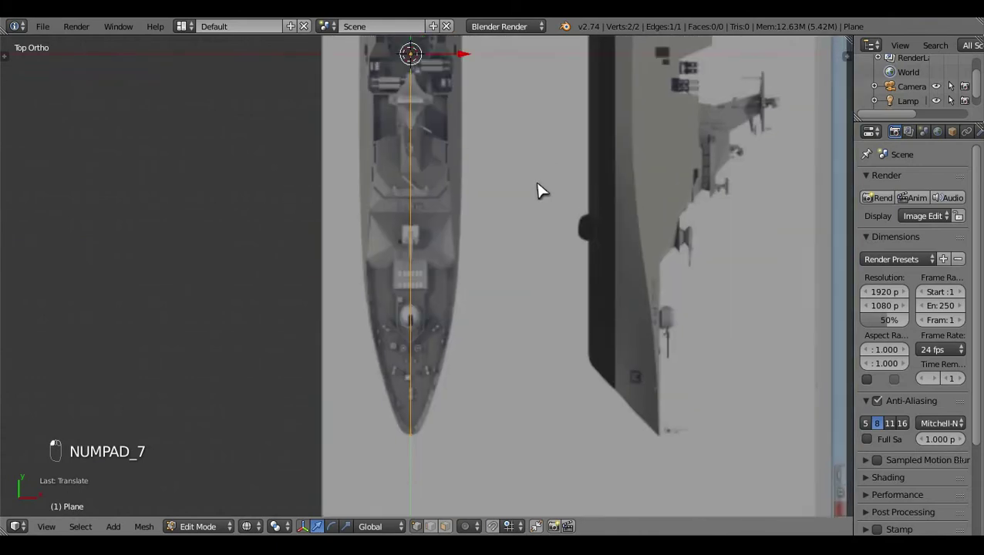
left_click(565, 208)
key("a")
key("KP_3")
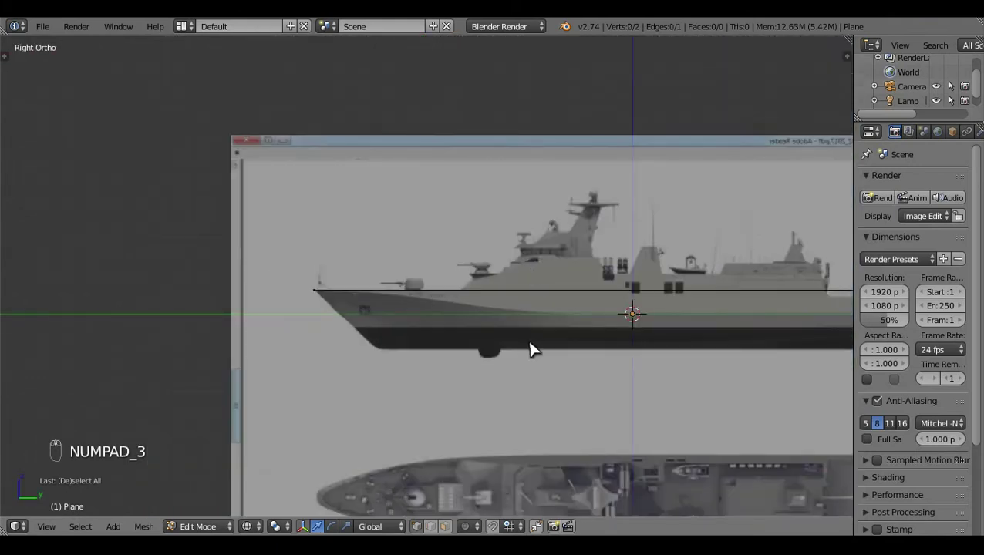
key("a")
left_click_drag(555, 354, 482, 243)
key("e")
left_click_drag(481, 243, 183, 296)
right_click(183, 296)
left_click(209, 290)
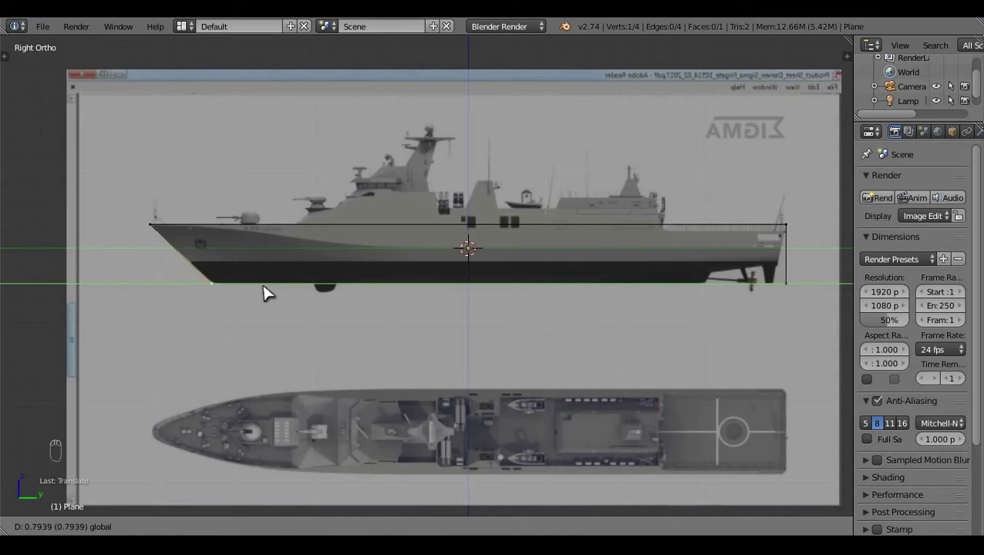
- Cut a vertical section across the hull face near the bow
key("a")
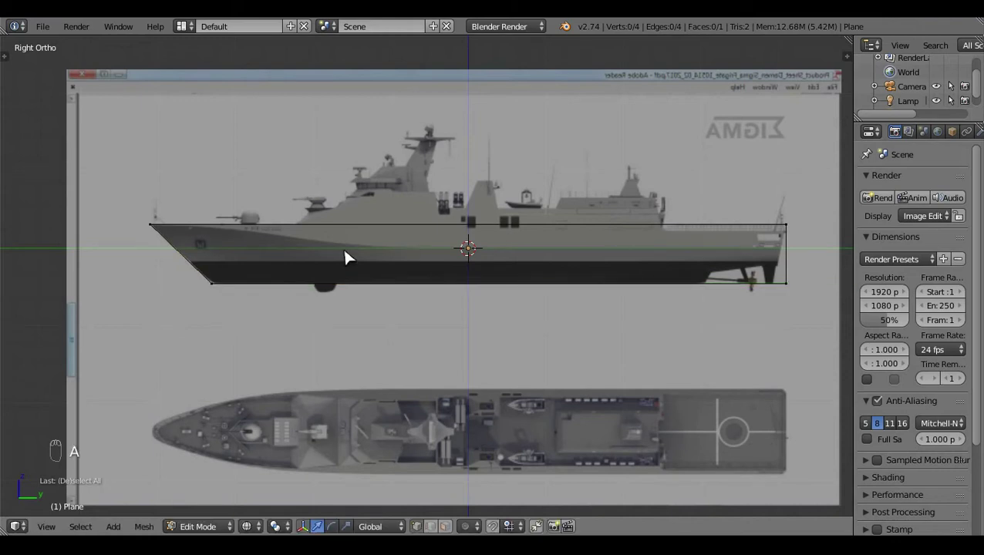
middle_click(349, 256)
left_click(459, 317)
key("ctrl+r")
key("a")
key("ctrl+r")
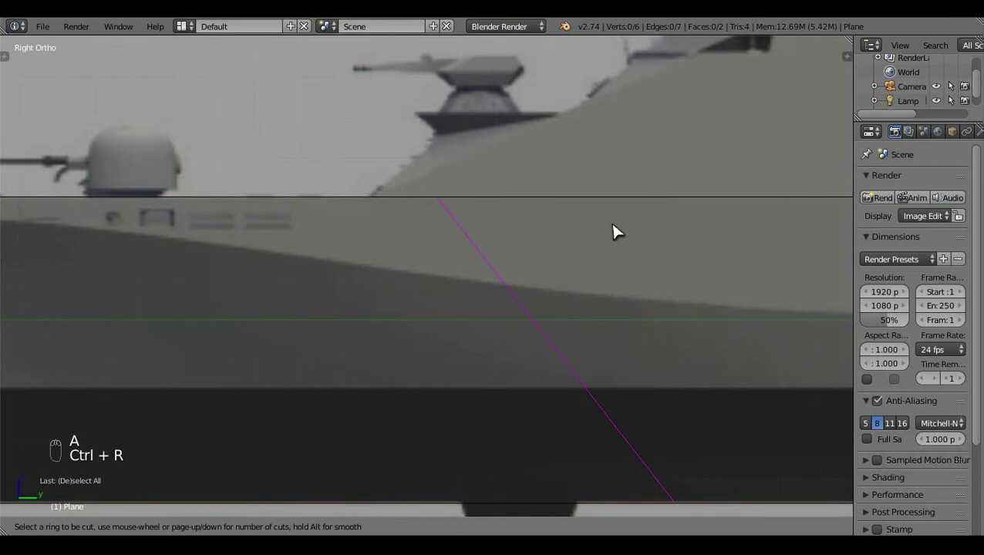
left_click_drag(507, 379, 516, 528)
left_click_drag(538, 506, 680, 354)
left_click(704, 362)
left_click(454, 323)
- Cut a second vertical section across the hull side, giving three sections
key("a")
middle_click(408, 254)
left_click_drag(426, 354, 594, 360)
key("KP_7")
middle_click(594, 360)
middle_click(594, 360)
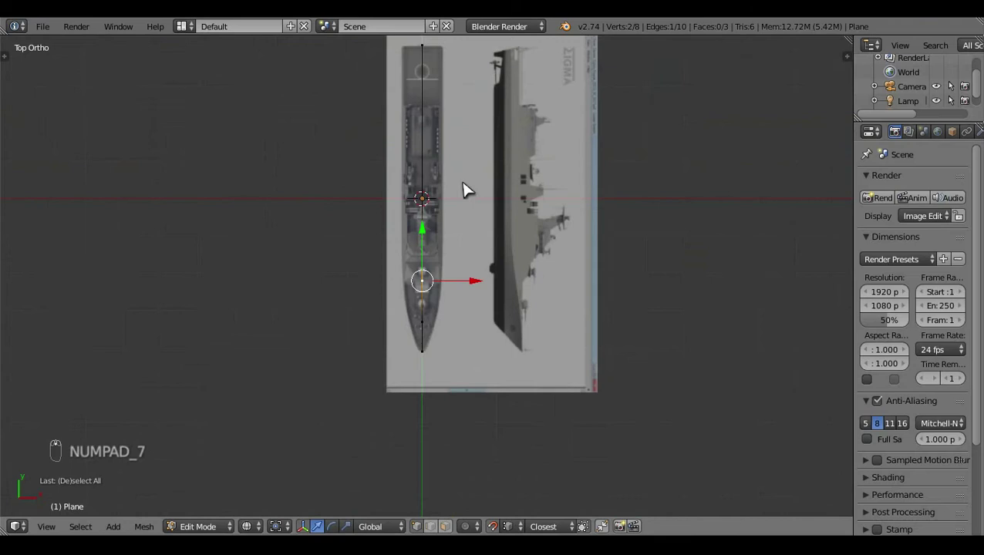
- From above, move the first deck vertex out onto the bow's hull outline
key("b")
key("g")
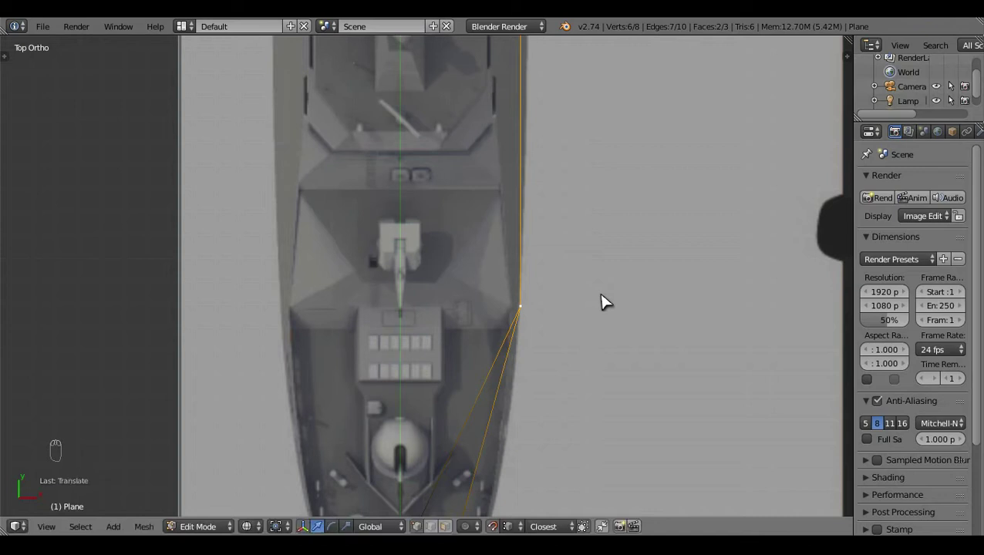
key("a")
left_click_drag(518, 410, 529, 242)
middle_click(528, 243)
key("b")
left_click(468, 172)
- Move the bow-side vertex onto the outline, add a fourth section, and return to side view
key("g")
key("a")
left_click_drag(519, 219, 503, 334)
middle_click(503, 334)
key("ctrl+r")
left_click(482, 239)
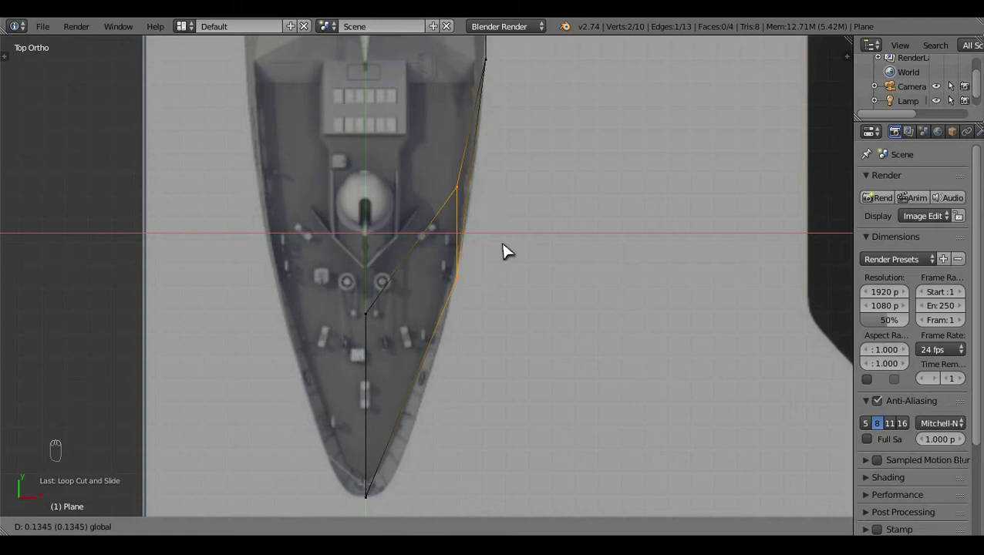
key("a")
key("KP_3")
left_click(426, 389)
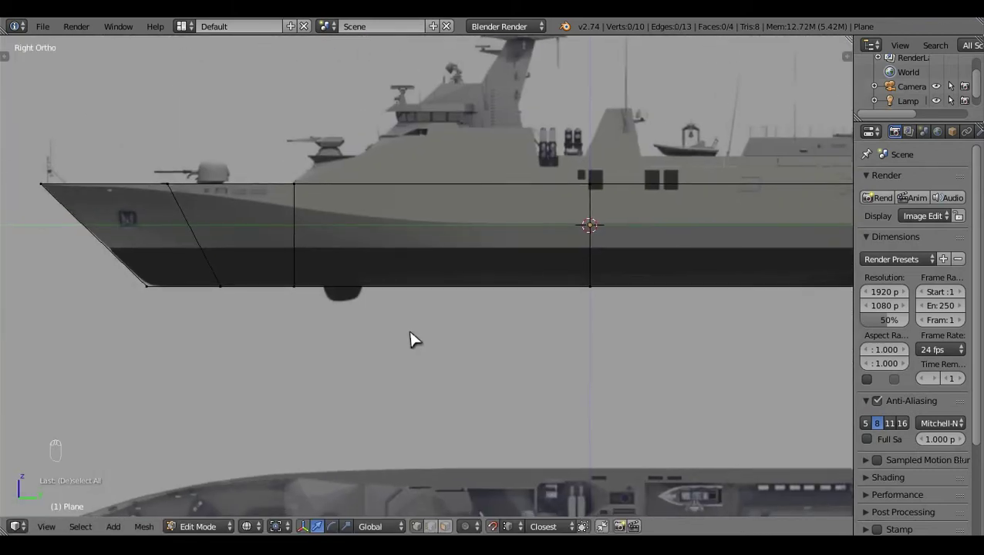
- Straighten the forward section line by moving its vertex vertical
right_click(248, 343)
left_click_drag(298, 335, 203, 234)
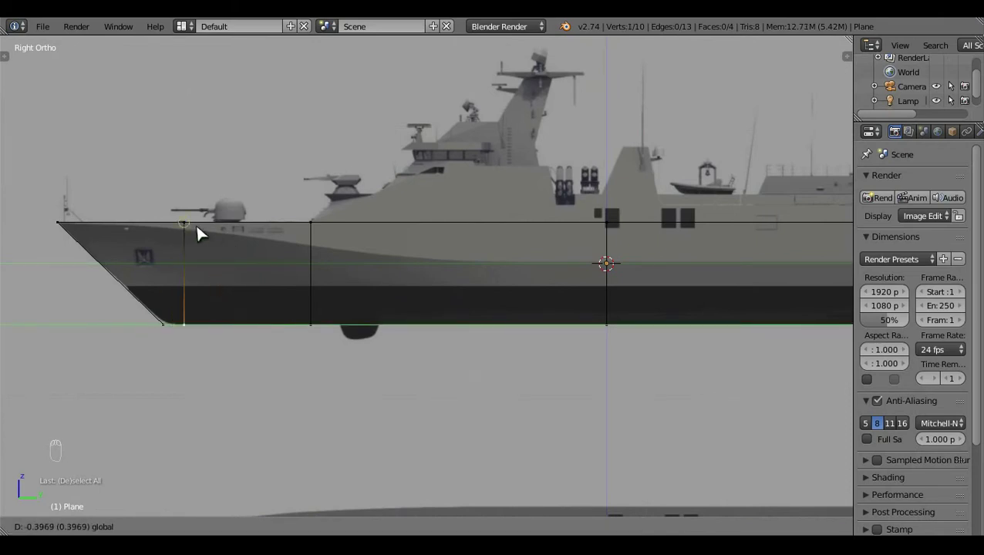
key("a")
left_click(544, 419)
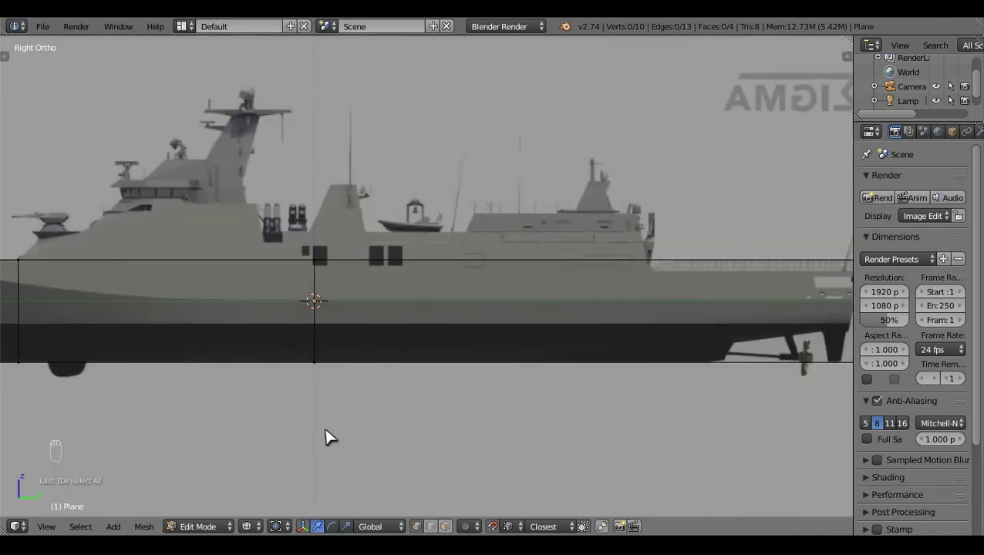
middle_click(461, 350)
left_click(469, 387)
left_click(511, 374)
left_click_drag(376, 320, 534, 319)
- Cut a new vertical section ahead of the bridge and set its vertex on the hull outline
key("ctrl+r")
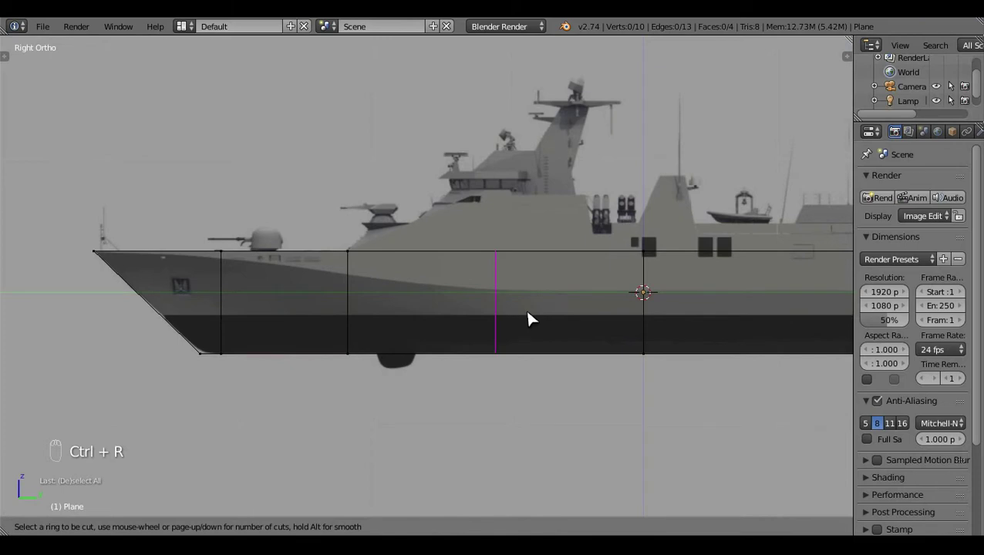
key("a")
left_click_drag(519, 383, 528, 336)
key("KP_7")
left_click(548, 325)
left_click(457, 205)
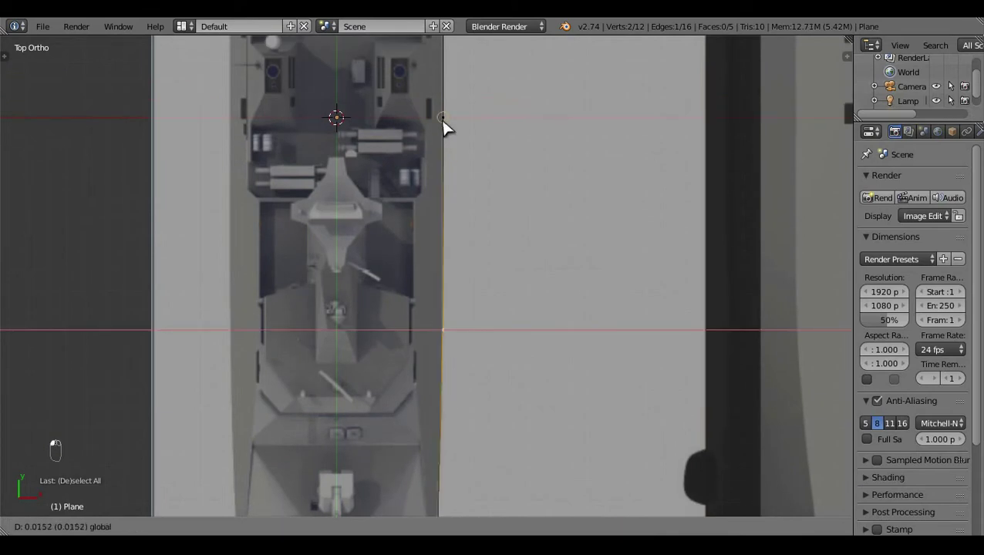
key("a")
- Run a horizontal cut along the hull side from the bow
key("KP_3")
key("ctrl+r")
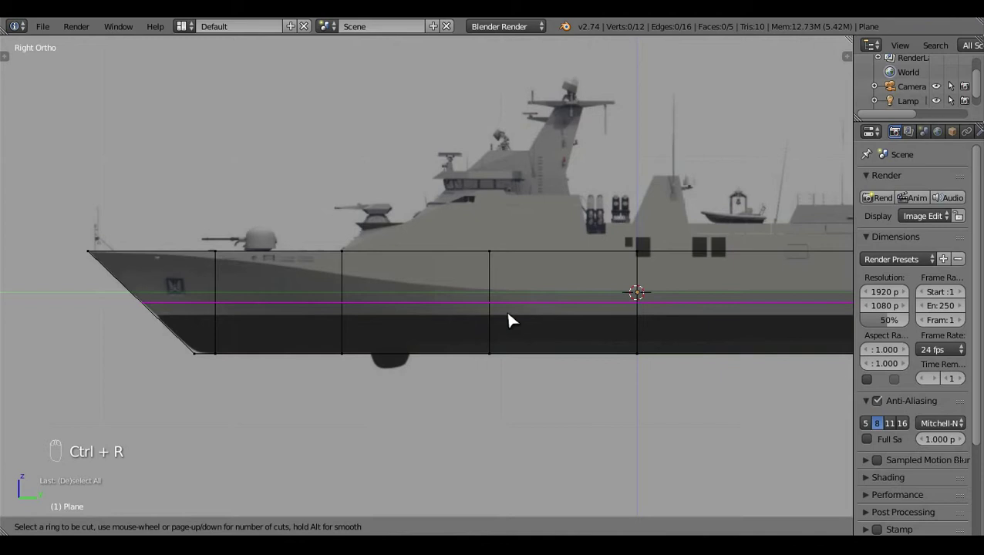
left_click(526, 495)
key("g")
left_click_drag(556, 345, 337, 312)
left_click(337, 312)
right_click(415, 403)
left_click_drag(414, 403, 561, 310)
key("g")
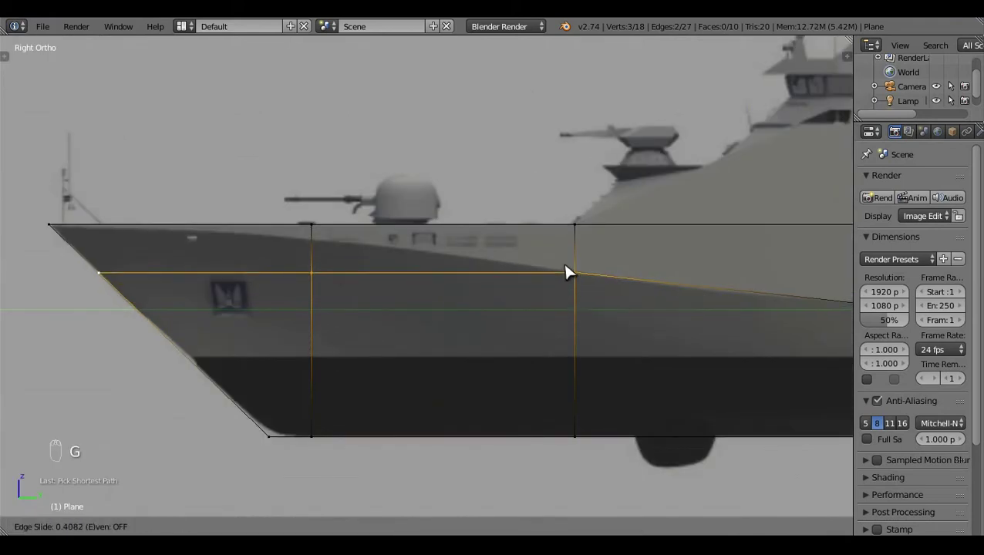
- Move the horizontal cut's vertices and bow end onto the painted hull line
right_click(559, 293)
key("g")
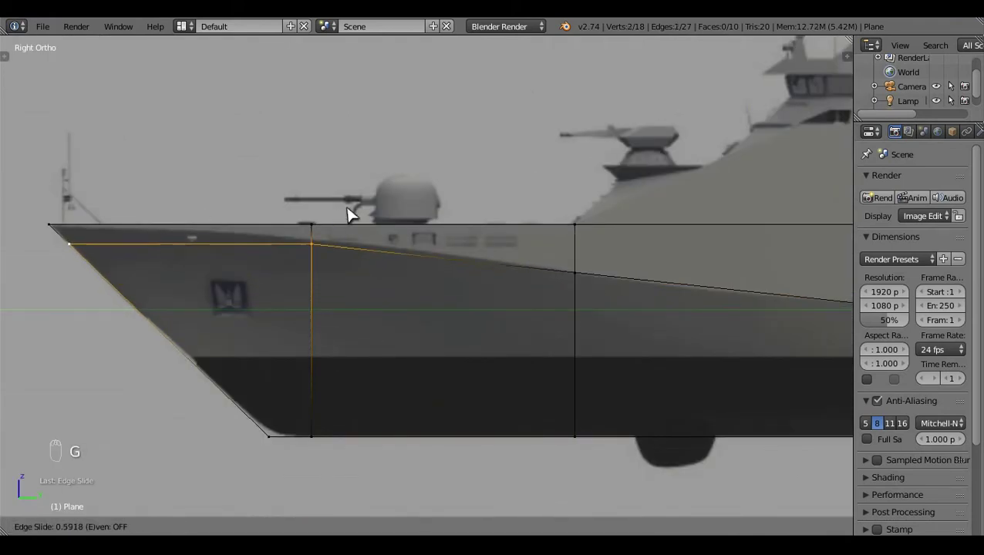
left_click(398, 332)
right_click(477, 306)
left_click(349, 361)
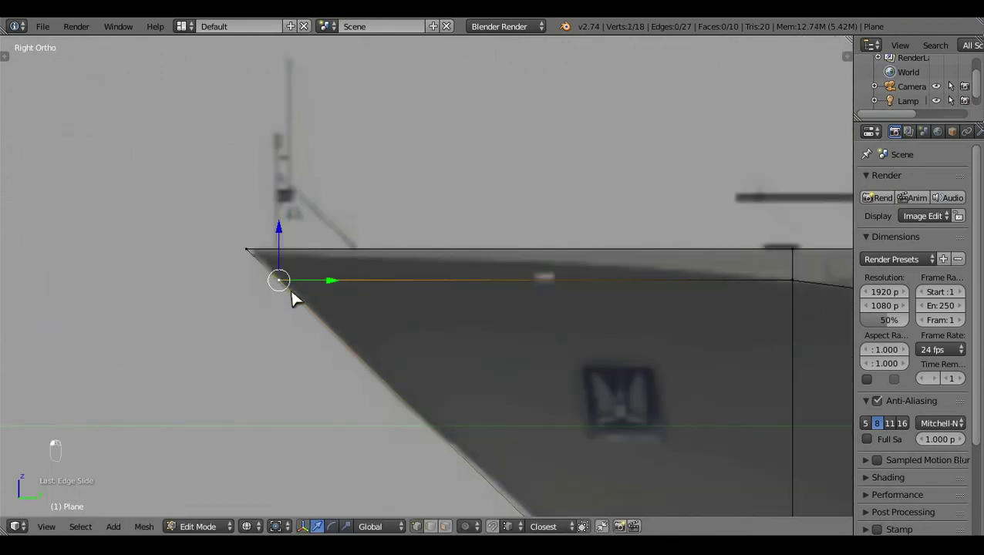
key("g")
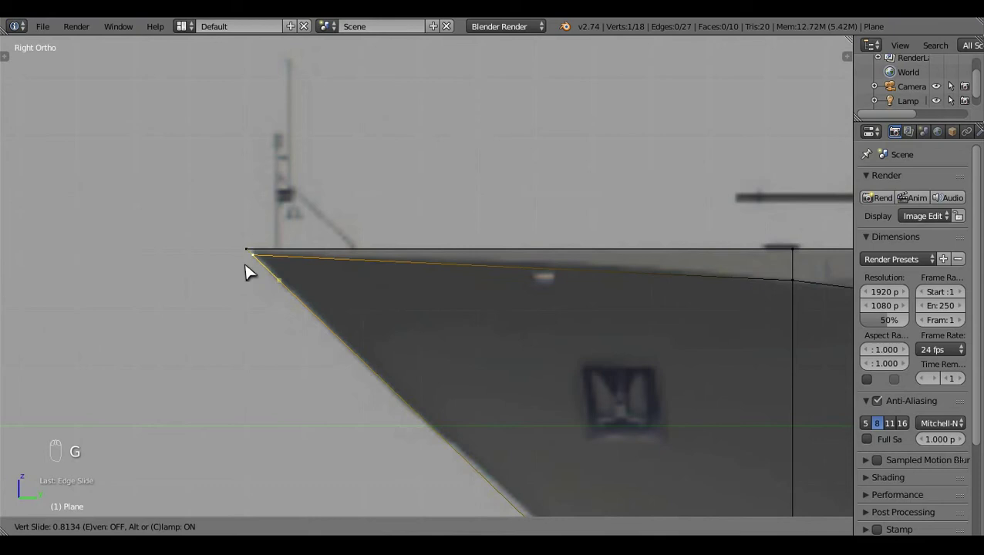
key("a")
middle_click(523, 342)
key("z")
key("z")
left_click_drag(739, 407, 176, 405)
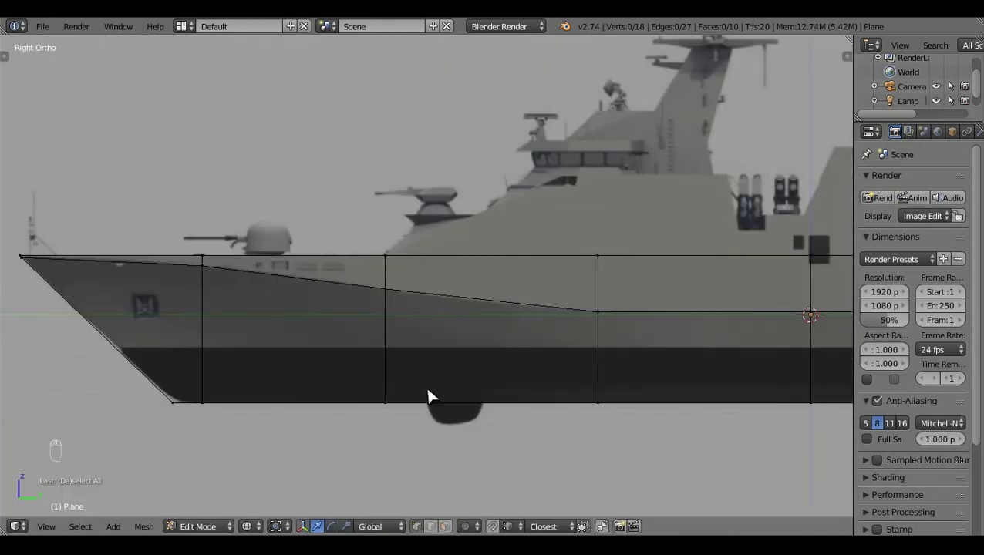
- Add another section cut and move its vertex onto the painted hull line
left_click_drag(435, 395, 506, 218)
key("ctrl+r")
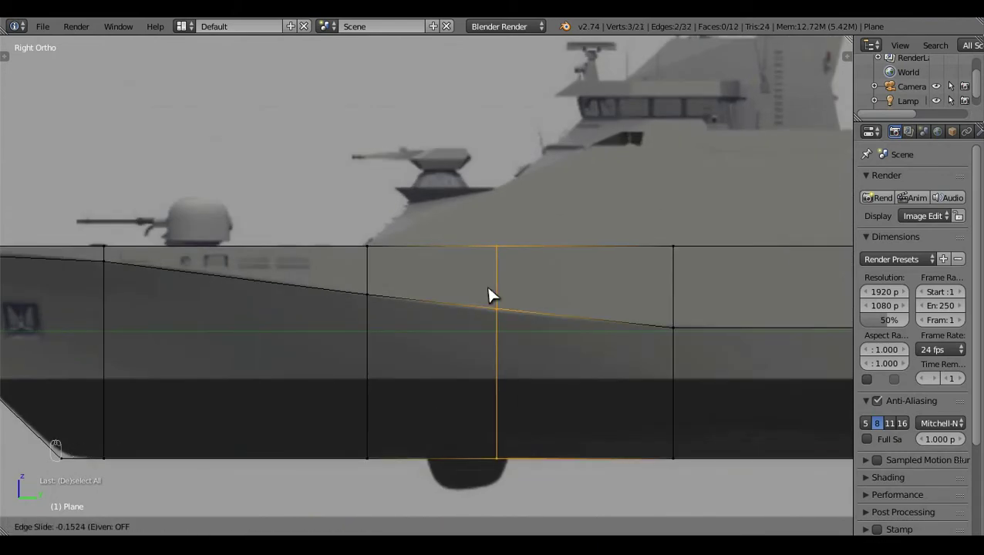
right_click(500, 310)
left_click(538, 282)
key("g")
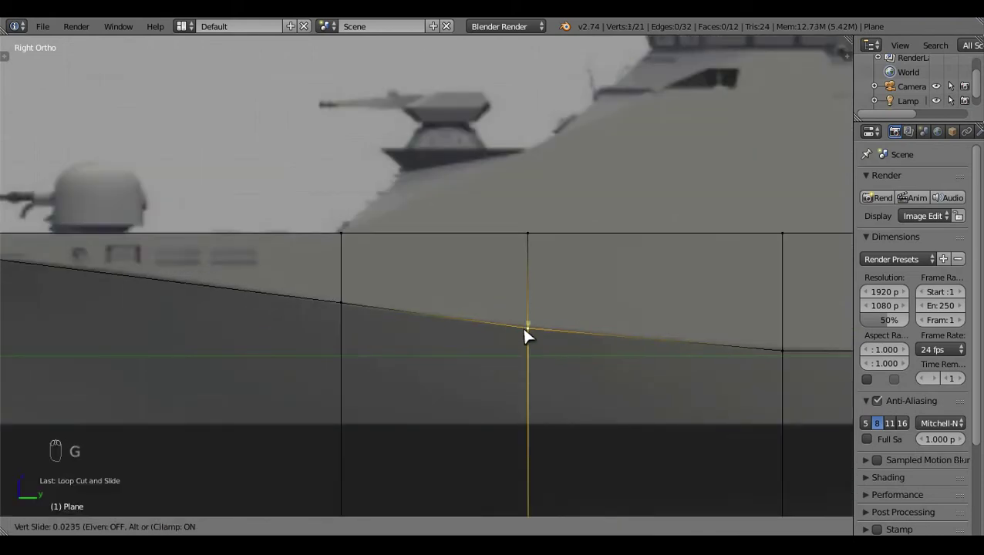
key("a")
left_click_drag(536, 367, 411, 316)
left_click(410, 315)
- Add a cut across the stern section, undoing a misplaced attempt
left_click_drag(286, 330, 640, 281)
key("KP_3")
key("a")
left_click(328, 342)
key("ctrl+r")
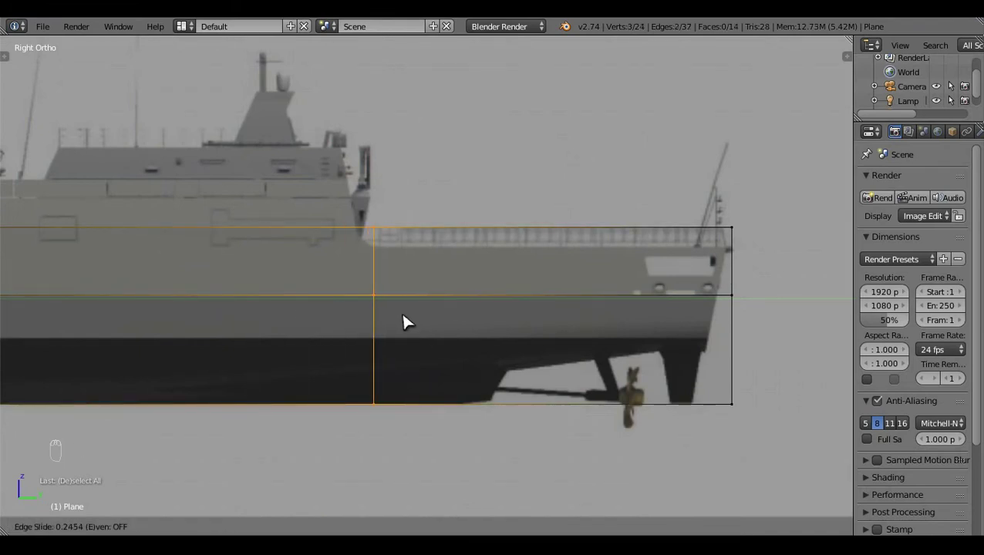
middle_click(489, 283)
key("a")
left_click(243, 357)
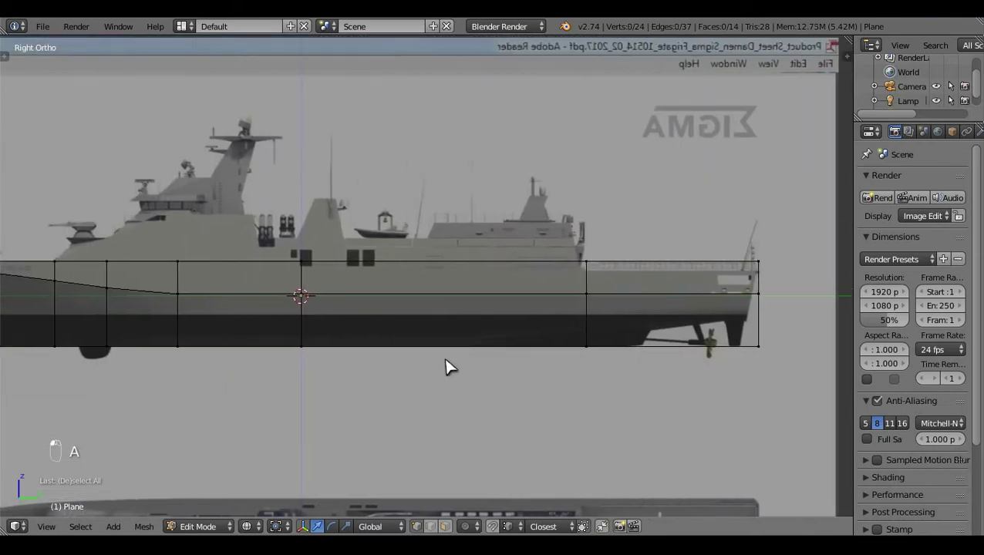
middle_click(563, 327)
key("ctrl+z")
left_click(626, 314)
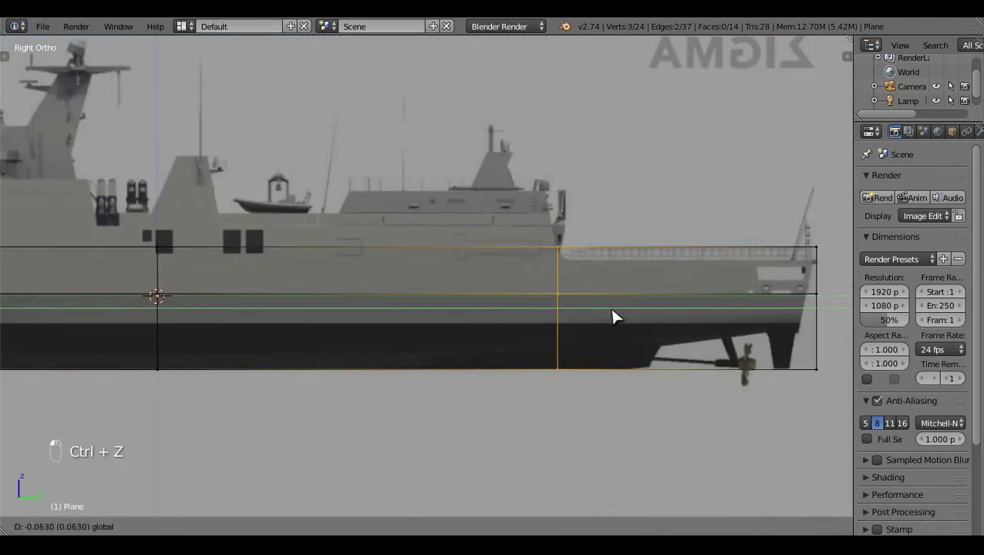
- Adjust the stern-area vertices and check the bow placement from the top view
key("a")
left_click(408, 348)
left_click(574, 353)
middle_click(574, 353)
left_click(330, 253)
middle_click(665, 329)
key("KP_7")
left_click_drag(530, 324, 529, 324)
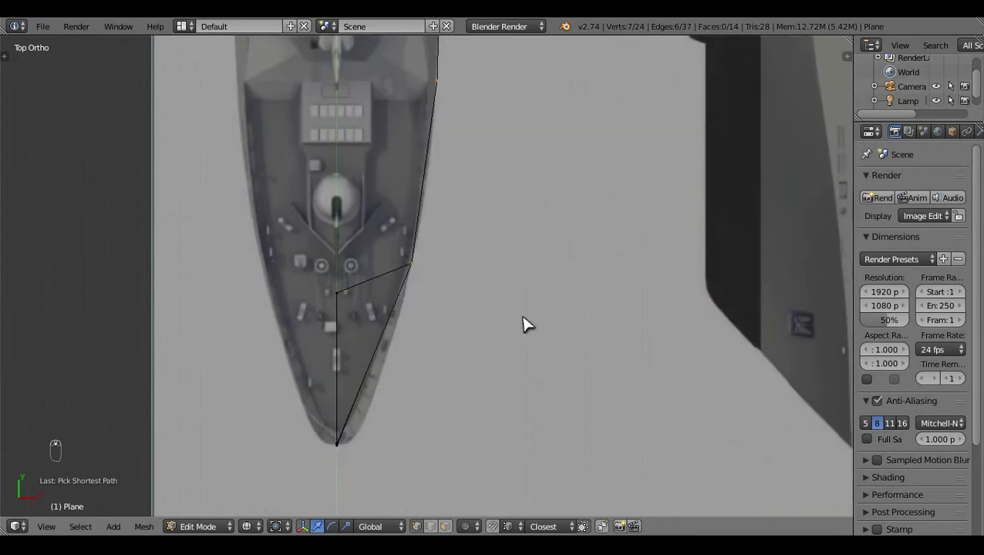
key("a")
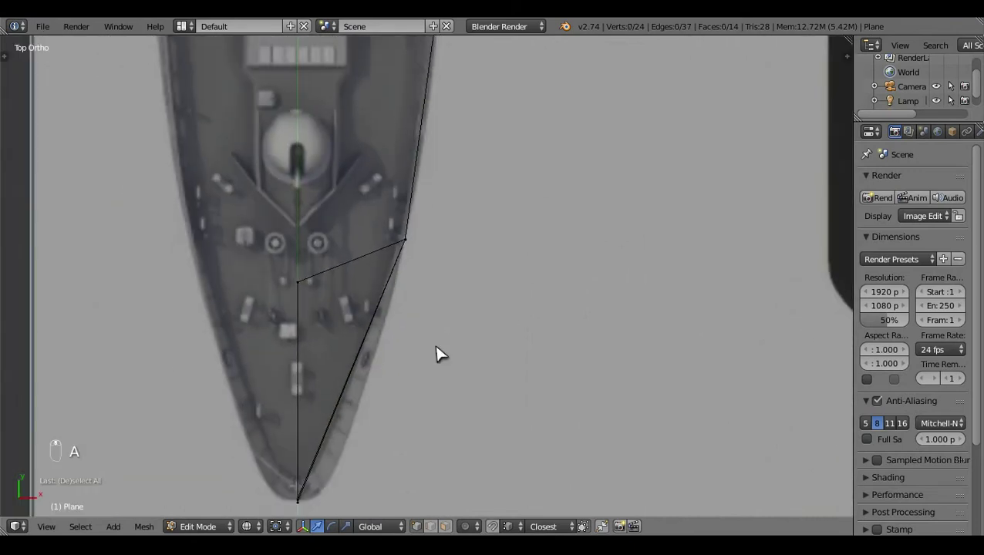
left_click(493, 322)
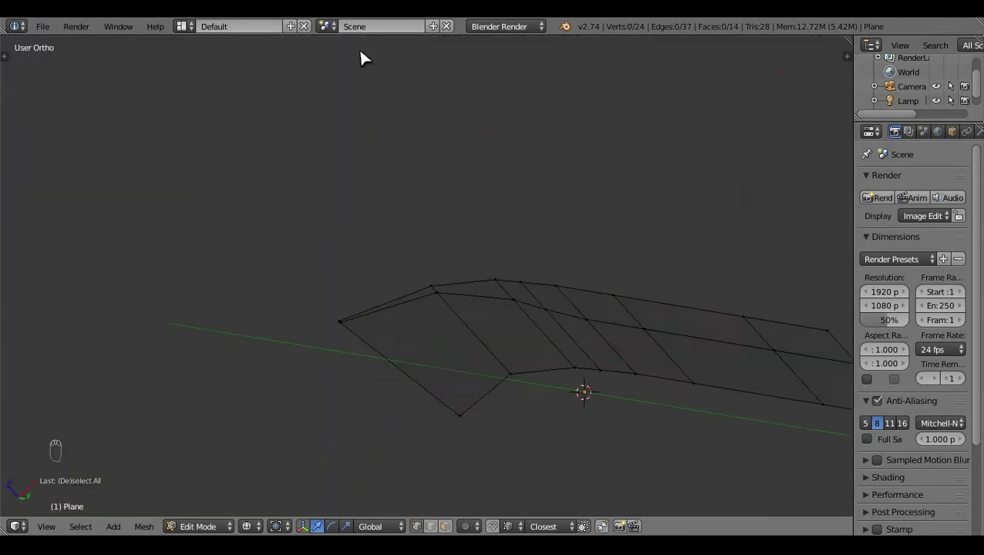
- Place the bow vertex on the top-view blueprint edge, inspect the strip, and return to side view
right_click(517, 357)
key("KP_7")
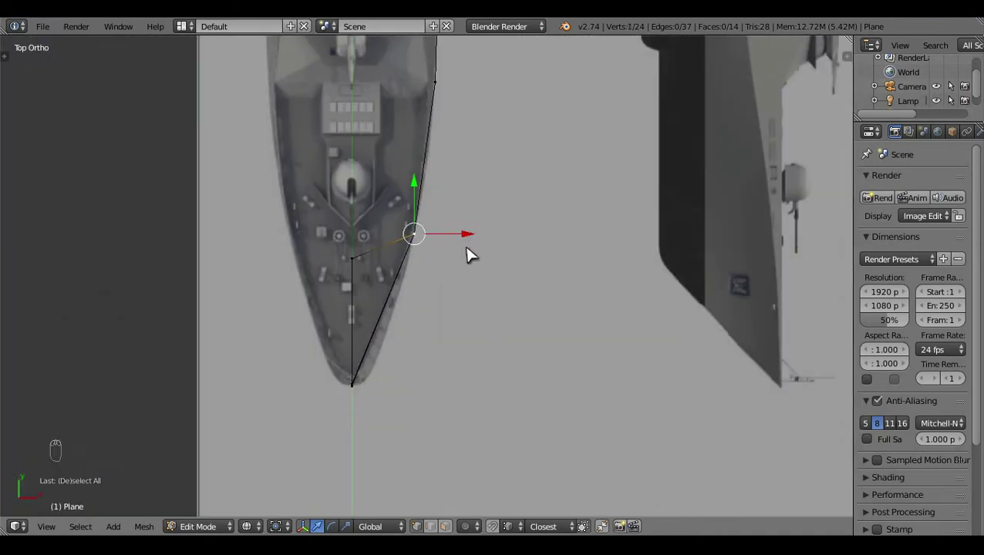
left_click(555, 374)
left_click(534, 325)
key("a")
middle_click(553, 408)
left_click(460, 360)
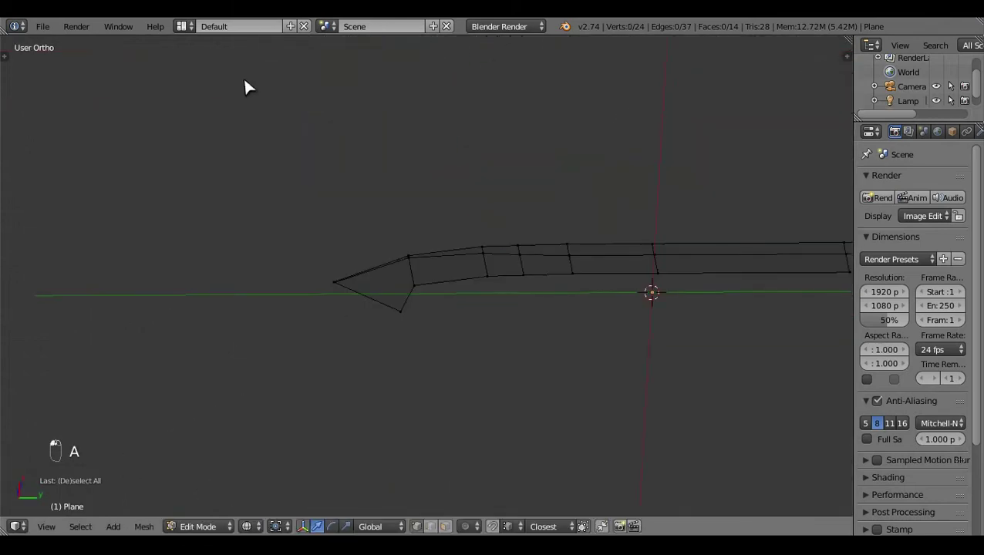
left_click_drag(573, 330, 520, 349)
key("KP_3")
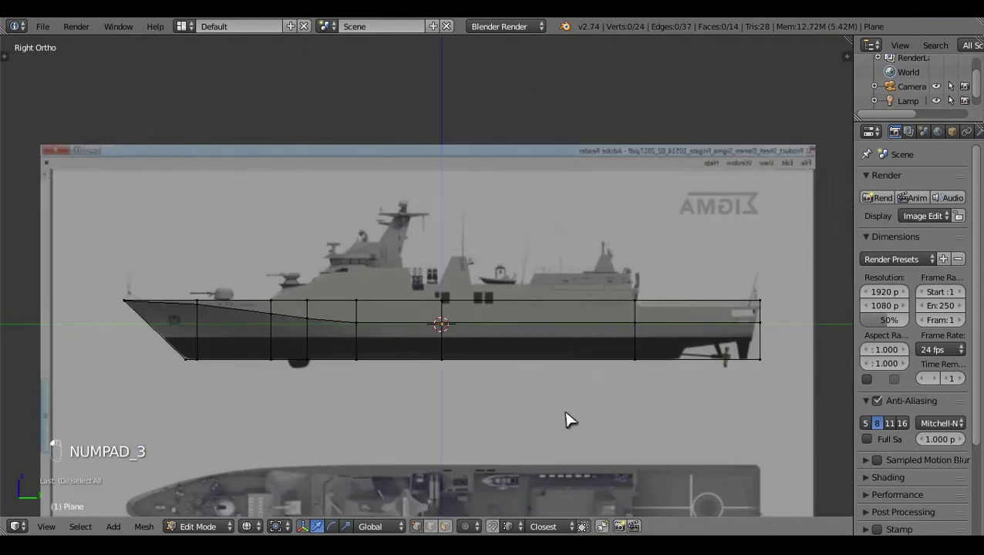
- Move selected roofline vertices in Right Ortho onto the superstructure outline
middle_click(574, 417)
right_click(462, 303)
middle_click(489, 317)
right_click(476, 318)
middle_click(386, 280)
left_click_drag(387, 280, 369, 235)
left_click_drag(369, 235, 197, 296)
right_click(196, 296)
left_click(431, 324)
left_click_drag(395, 258, 393, 246)
left_click(393, 246)
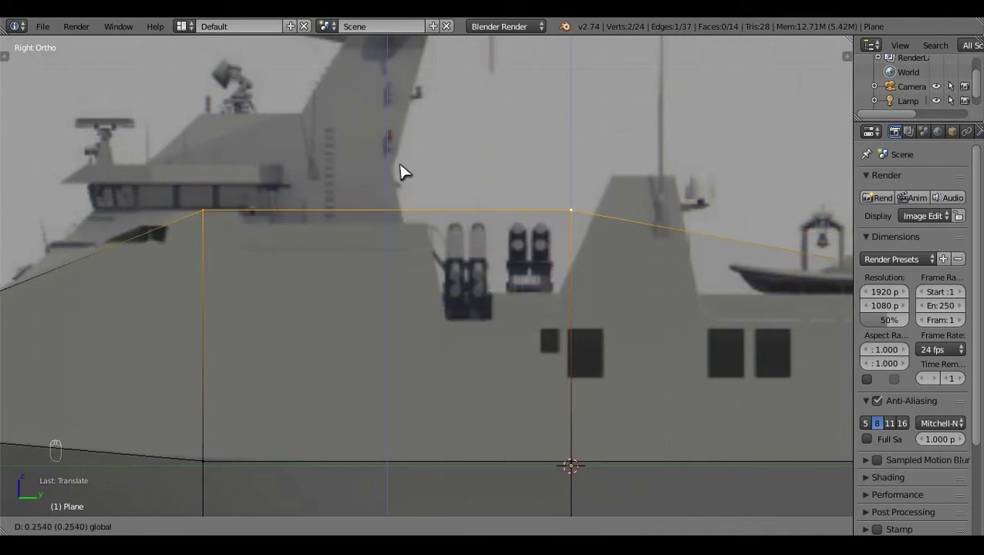
- Place the roof edge on the bridge roof and slide the vertical edge to the bridge front
middle_click(414, 236)
key("a")
left_click(446, 327)
key("b")
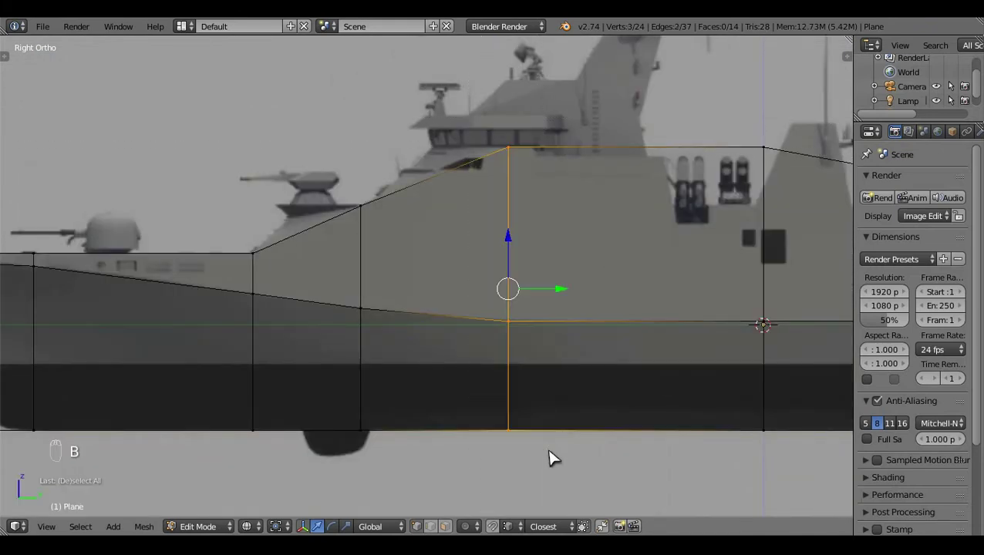
left_click_drag(574, 143, 534, 188)
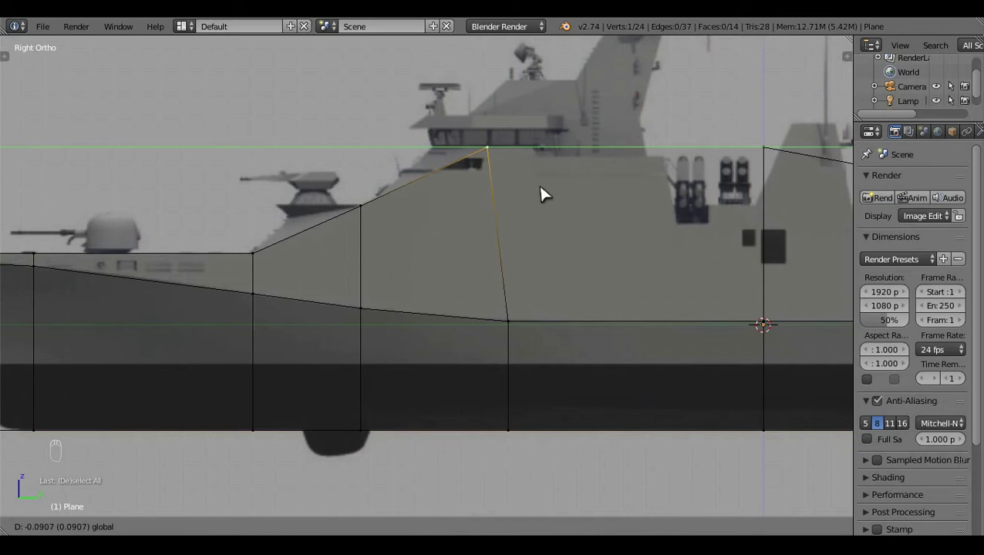
- In Top Ortho, move the selected vertices out onto the hull side outline
middle_click(563, 237)
key("a")
left_click_drag(372, 267, 589, 281)
key("KP_7")
left_click(588, 282)
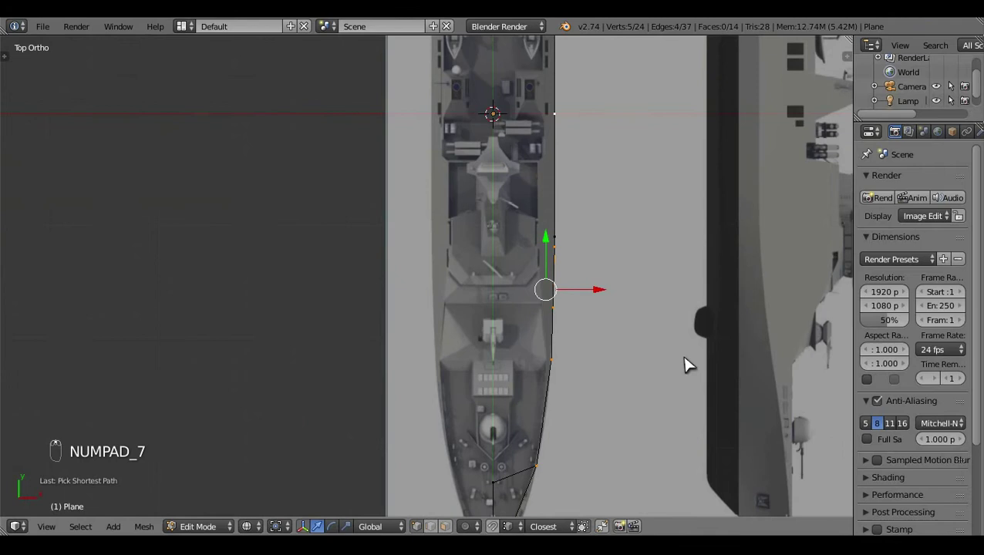
left_click(660, 340)
- Align further forward hull-profile vertices to the top-view outline, then return to the side view
middle_click(554, 265)
left_click_drag(543, 201, 386, 460)
left_click_drag(460, 118, 386, 461)
key("c")
left_click_drag(539, 304, 499, 179)
key("c")
left_click_drag(533, 176, 490, 138)
key("c")
right_click(540, 157)
left_click_drag(553, 220, 487, 131)
key("a")
left_click(584, 240)
key("KP_3")
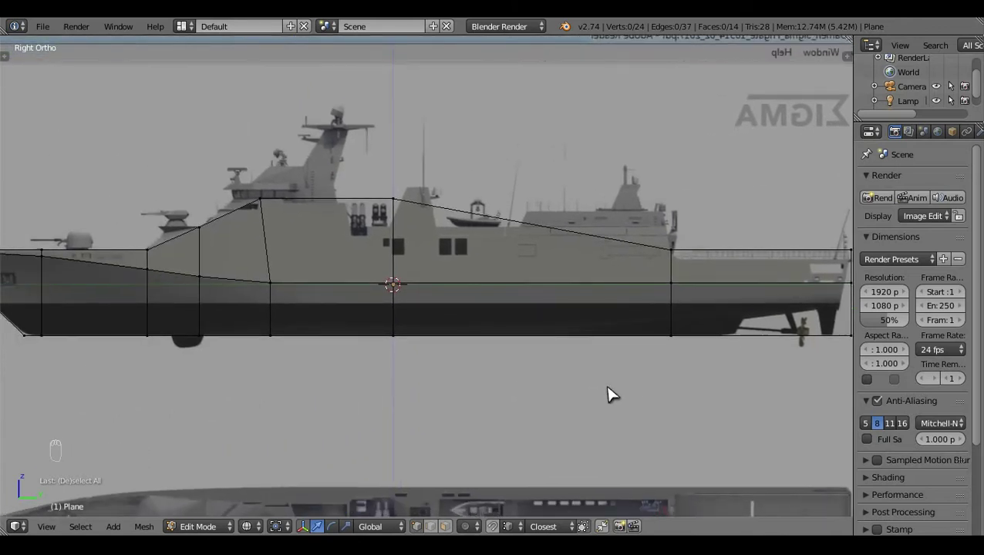
- Align the hull side edge with the top-view blueprint and return to the side view
left_click_drag(532, 252, 649, 254)
key("KP_7")
middle_click(618, 152)
left_click(574, 221)
middle_click(443, 367)
left_click_drag(489, 290, 468, 130)
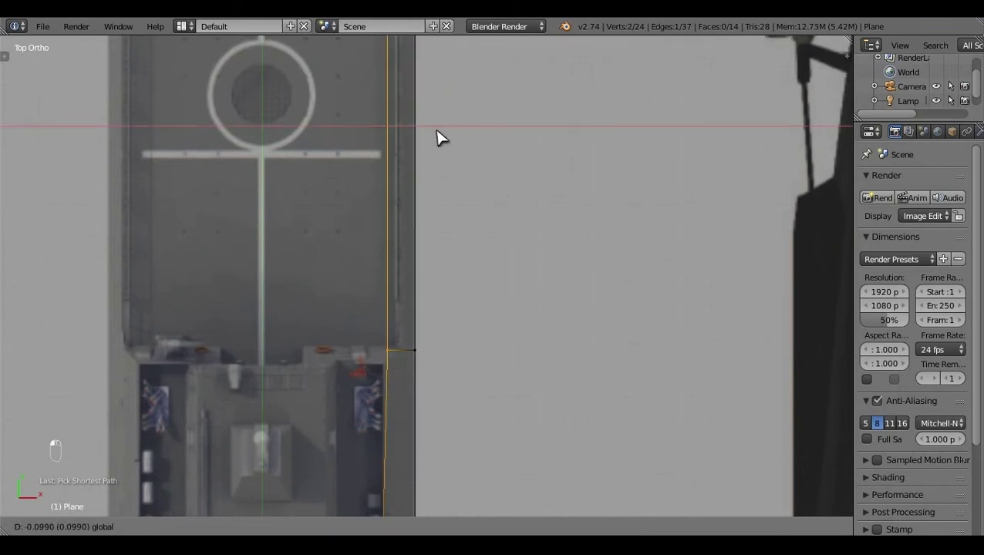
middle_click(465, 139)
key("a")
left_click(468, 426)
key("KP_3")
- Extrude the stern and move its vertex onto the side blueprint outline
left_click_drag(332, 432, 373, 361)
left_click_drag(374, 362, 374, 362)
left_click_drag(374, 362, 373, 362)
middle_click(373, 362)
right_click(694, 273)
key("e")
left_click(684, 246)
left_click(729, 244)
left_click_drag(507, 335, 526, 362)
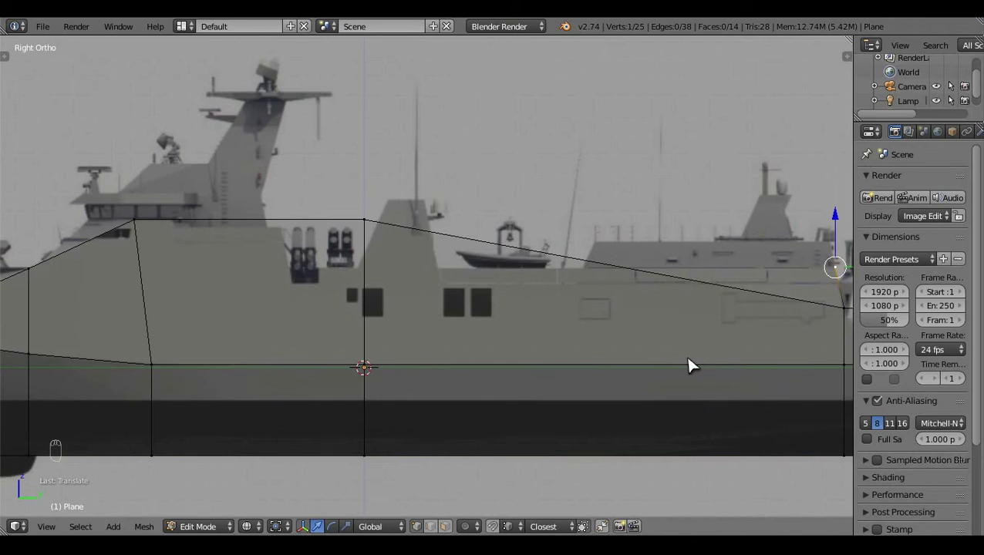
middle_click(519, 368)
key("a")
left_click_drag(588, 372, 588, 372)
- Knife-cut along the deck line and pull a new hull section out aft to the stern
key("k")
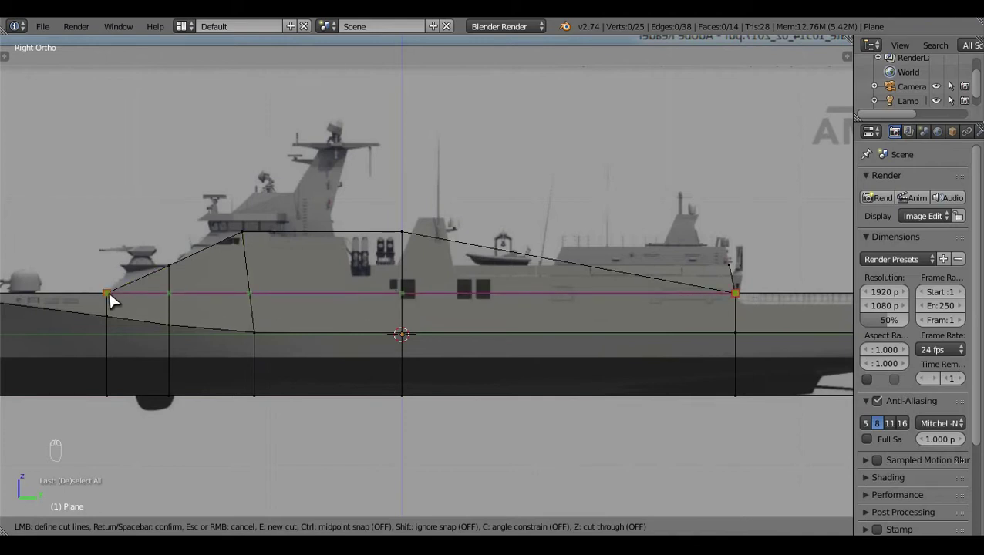
key("a")
left_click_drag(749, 381, 325, 297)
key("x")
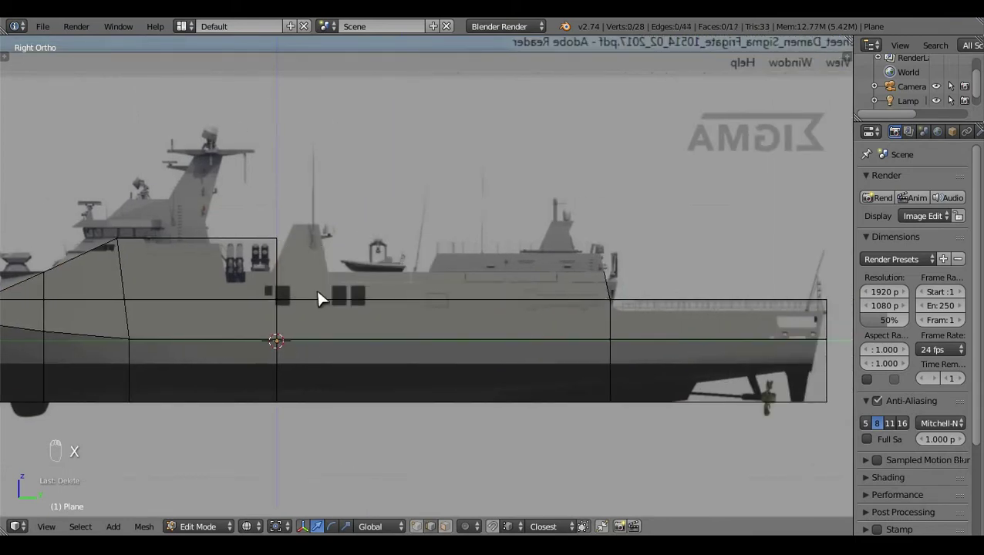
left_click_drag(402, 294, 567, 305)
key("f")
key("a")
left_click(405, 362)
- Add vertical edge loops through the superstructure and slide them into position
left_click_drag(542, 337, 399, 339)
right_click(399, 339)
left_click(418, 319)
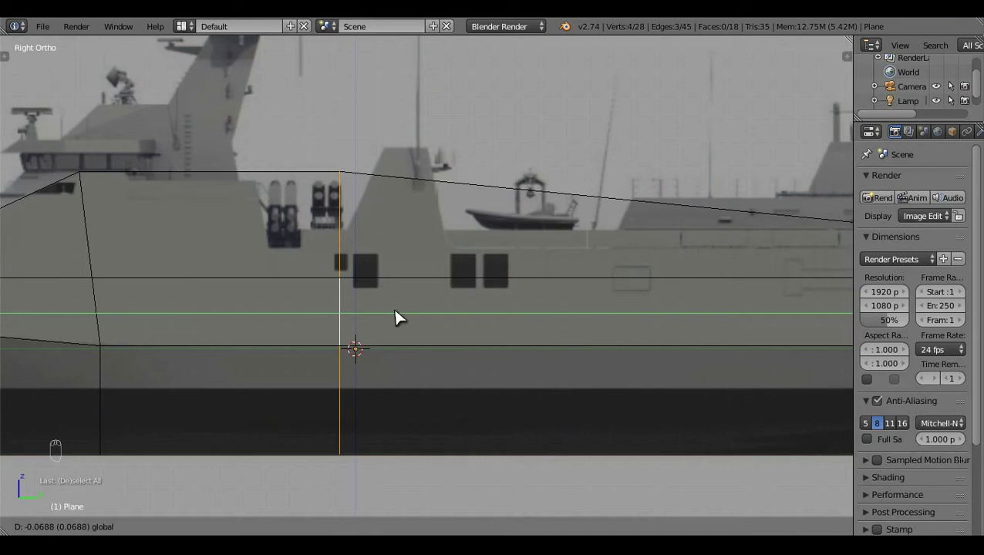
key("a")
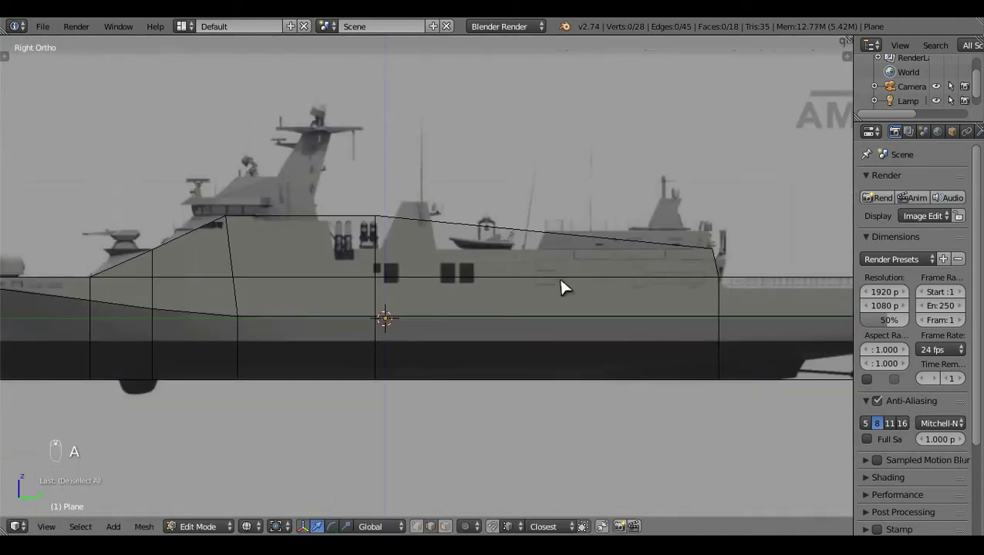
key("ctrl+r")
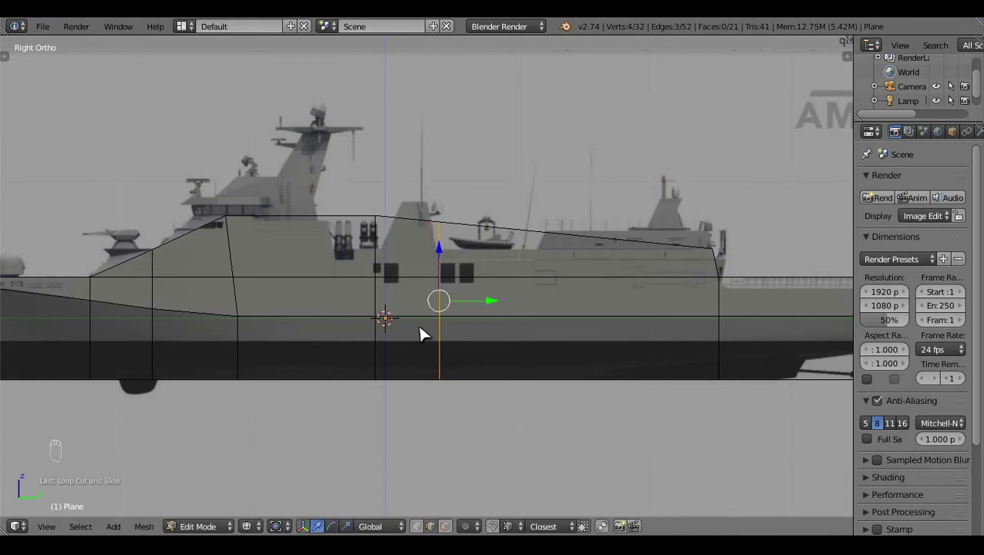
key("s")
middle_click(495, 340)
left_click(511, 343)
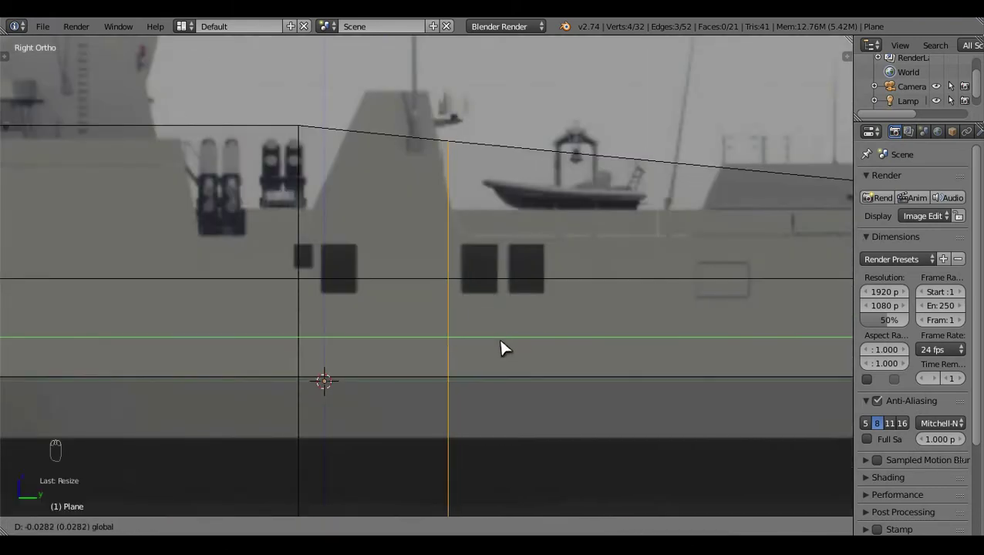
left_click_drag(651, 303, 475, 223)
key("a")
left_click(475, 223)
- Drop an aft roofline vertex onto the slope and align the hull side in top view
middle_click(460, 189)
left_click(473, 333)
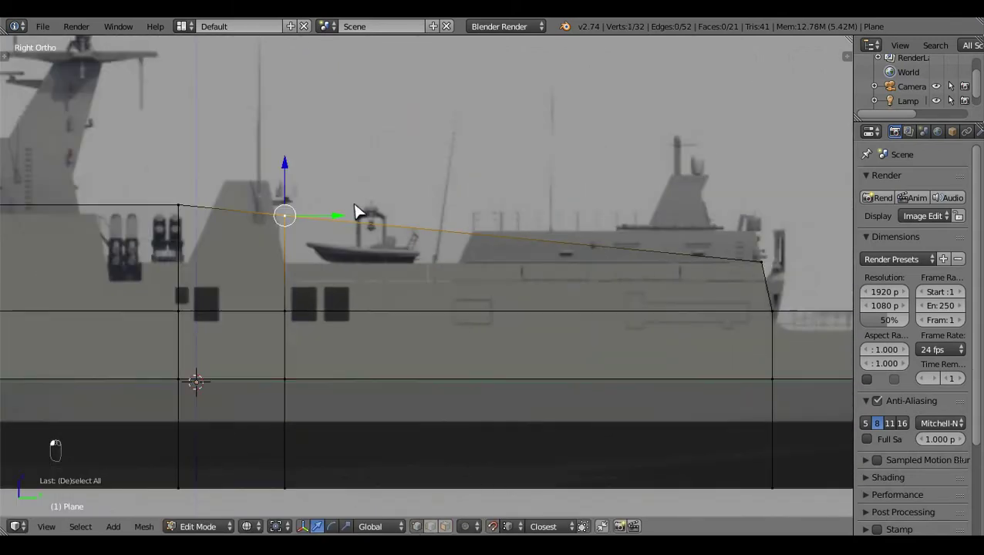
left_click(780, 267)
left_click_drag(445, 276, 704, 288)
key("KP_7")
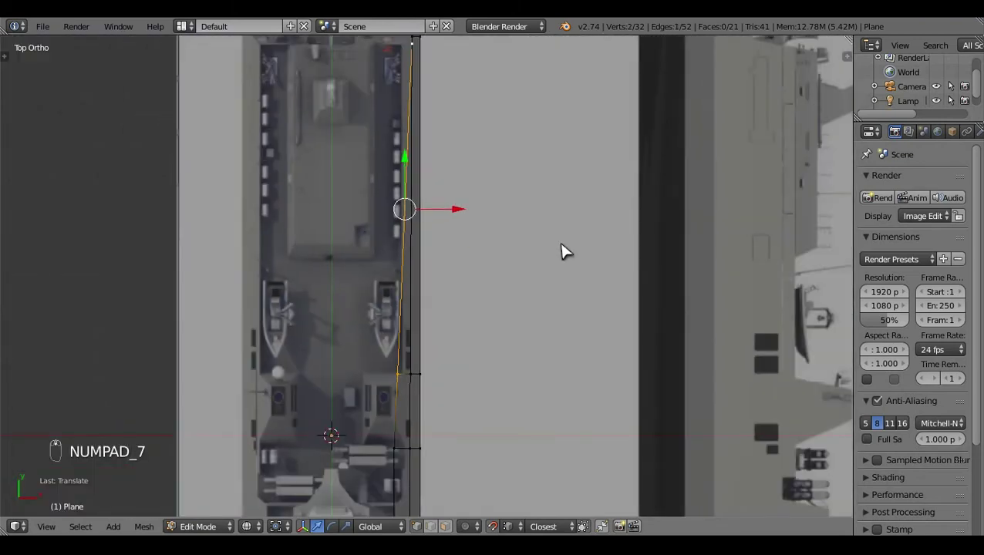
key("s")
left_click_drag(592, 272, 470, 329)
- Move further aft hull-profile vertices onto the top-view hull outline
right_click(497, 324)
left_click(517, 232)
left_click_drag(517, 210, 479, 148)
left_click_drag(448, 131, 548, 389)
right_click(527, 388)
key("s")
right_click(517, 338)
key("KP_7")
left_click_drag(518, 333, 497, 339)
key("a")
left_click(526, 255)
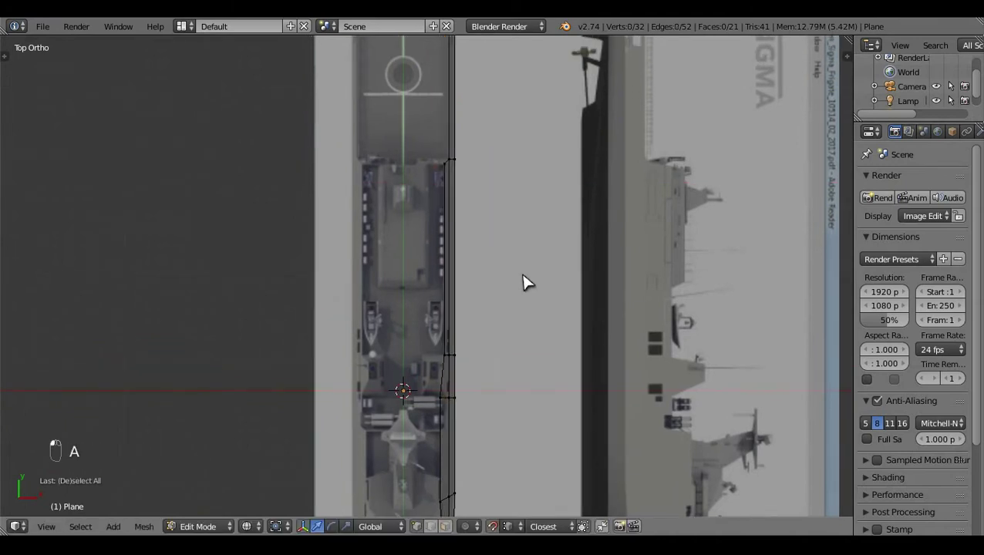
- Back in side view, start a vertical loop cut through the superstructure near the bridge
key("KP_3")
left_click(432, 371)
left_click_drag(666, 375, 435, 325)
key("ctrl+r")
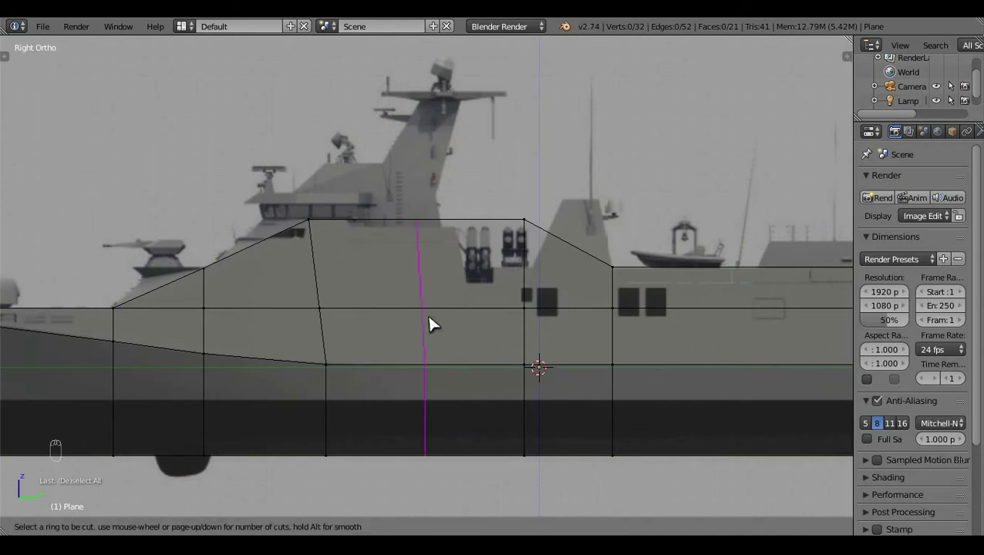
- Complete the vertical cut through the superstructure near the funnels
left_click(511, 504)
left_click_drag(511, 421, 512, 421)
key("g")
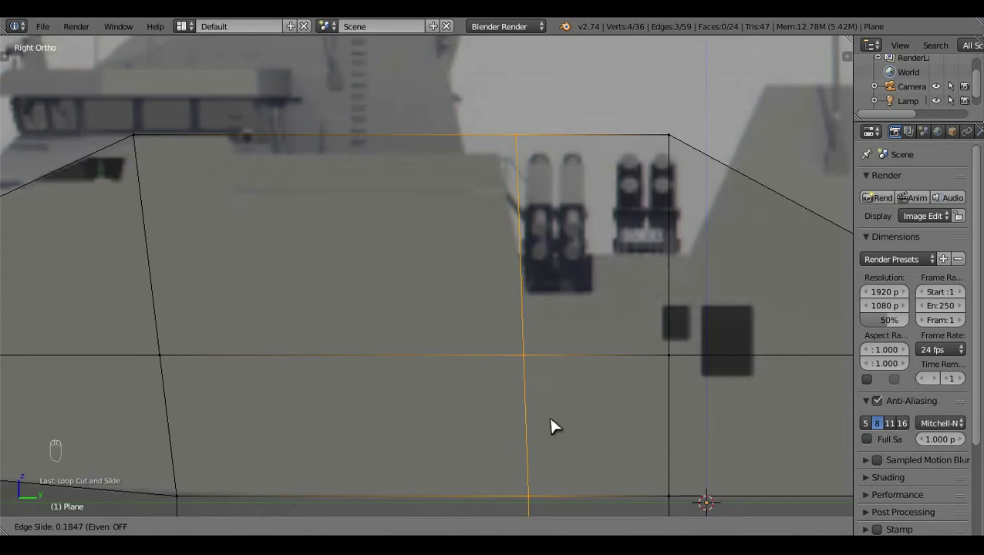
middle_click(602, 326)
key("a")
left_click_drag(578, 401, 569, 402)
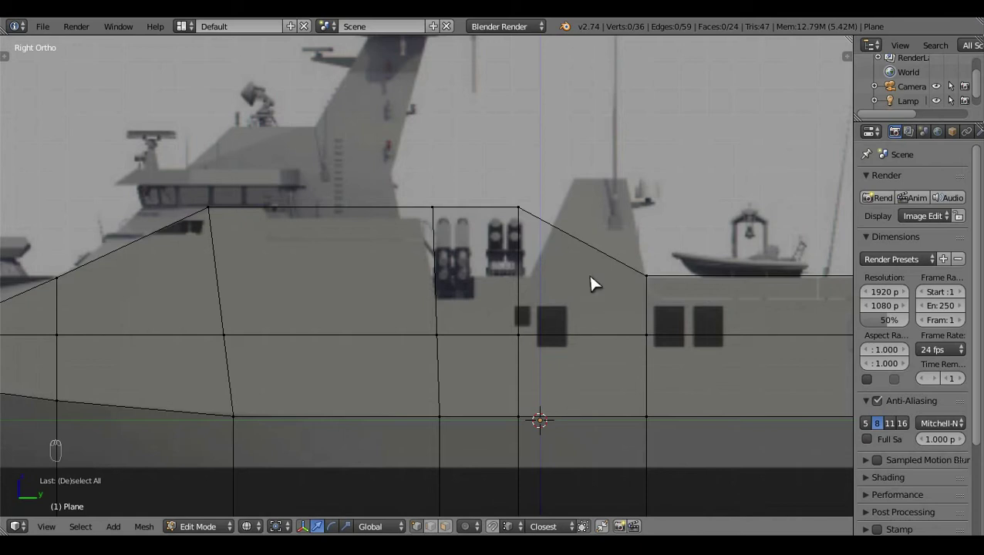
- Lower the roofline vertex above the funnels so the roof steps down behind the bridge
left_click_drag(521, 202, 532, 203)
left_click(532, 203)
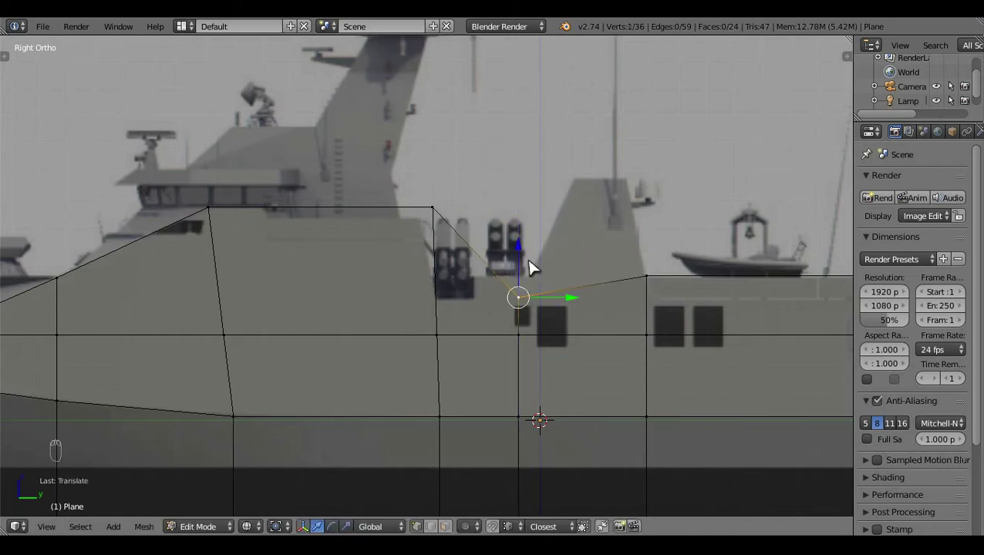
right_click(451, 221)
left_click(443, 179)
left_click_drag(443, 344, 485, 308)
left_click_drag(483, 305, 487, 305)
right_click(488, 263)
middle_click(479, 259)
left_click(483, 261)
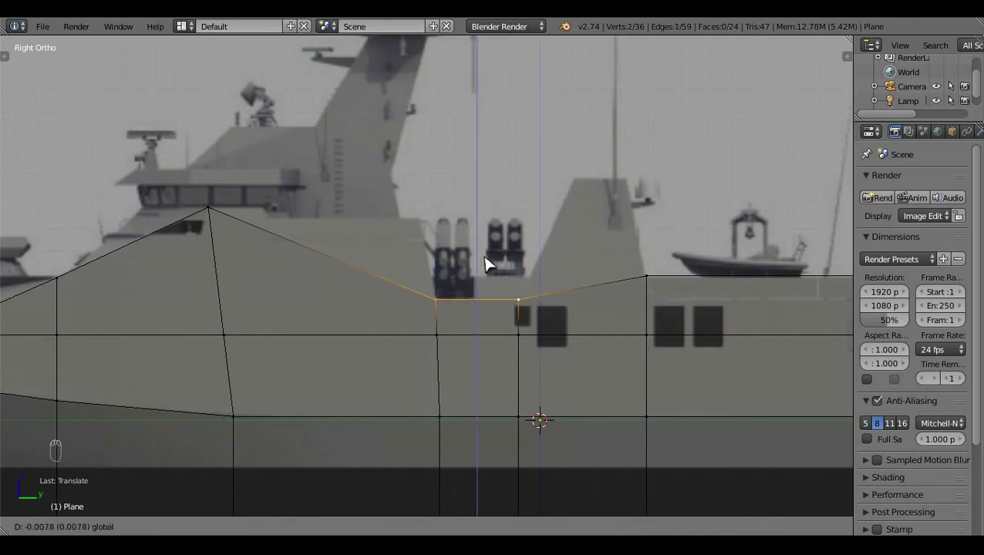
- Adjust the stepped roofline vertices down to the deck toward the rear block
key("a")
left_click(607, 373)
middle_click(474, 314)
left_click(502, 290)
right_click(574, 301)
right_click(735, 284)
middle_click(786, 258)
key("a")
left_click(446, 309)
- Extrude a new section upward toward the funnel top
key("e")
right_click(517, 275)
left_click(446, 226)
- Extrude the rear roof edge into a mast block and move its top vertices up to height
key("s")
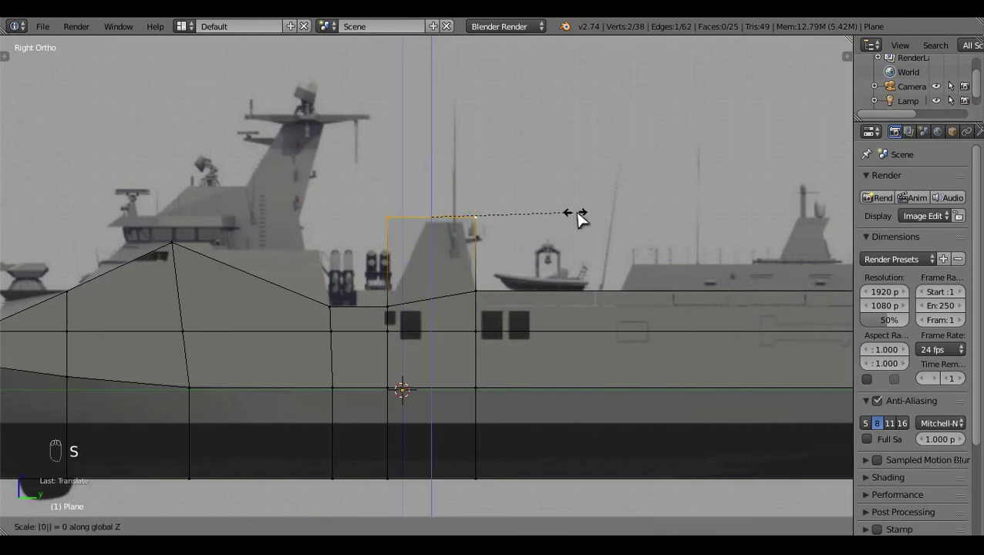
left_click(441, 188)
left_click_drag(520, 224, 523, 225)
right_click(458, 223)
key("ctrl+z")
middle_click(369, 151)
left_click(426, 153)
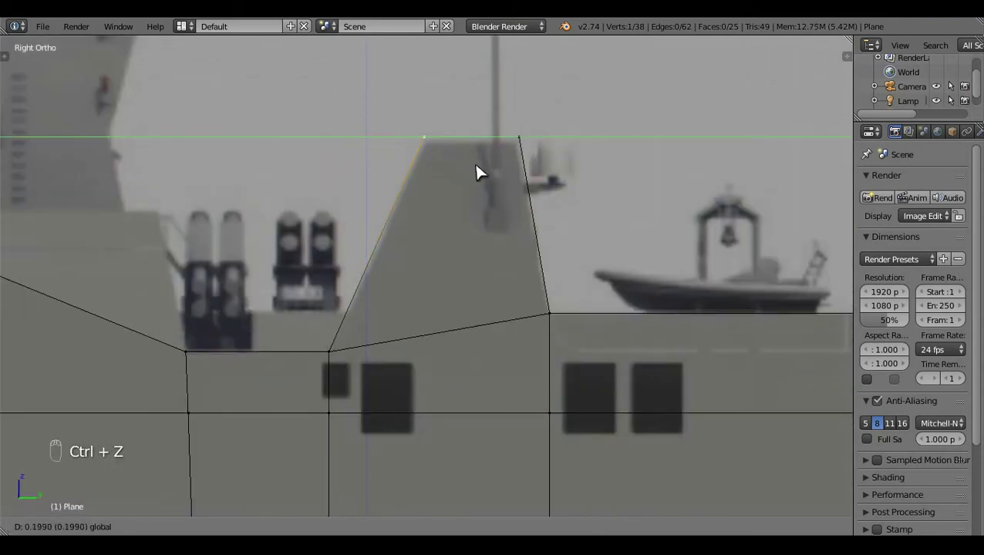
right_click(535, 142)
left_click(479, 92)
- Taper the mast block's top in top and side views so it rises to a flat top
middle_click(574, 254)
key("KP_7")
middle_click(666, 397)
key("s")
left_click_drag(571, 235, 551, 235)
key("a")
left_click(564, 278)
left_click_drag(471, 322, 527, 251)
left_click(532, 250)
left_click_drag(554, 257, 619, 213)
key("a")
left_click_drag(619, 212, 305, 294)
key("KP_3")
left_click_drag(306, 294, 319, 325)
left_click(374, 285)
left_click_drag(374, 286, 374, 286)
left_click(442, 527)
key("a")
right_click(349, 244)
- Add a loop cut across the bridge slope and slide it to form a short level roof edge
key("ctrl+r")
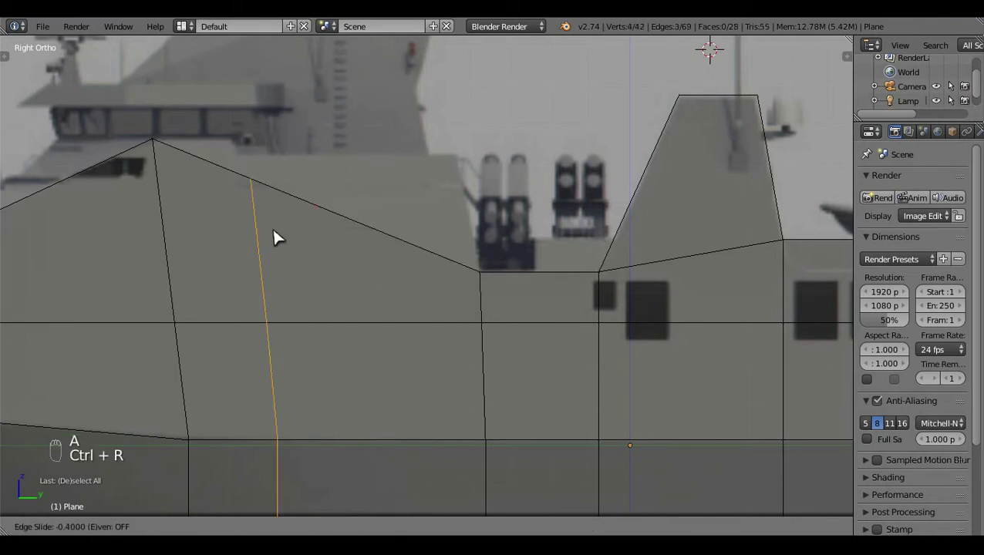
left_click_drag(388, 371, 365, 189)
key("g")
left_click_drag(458, 521, 371, 182)
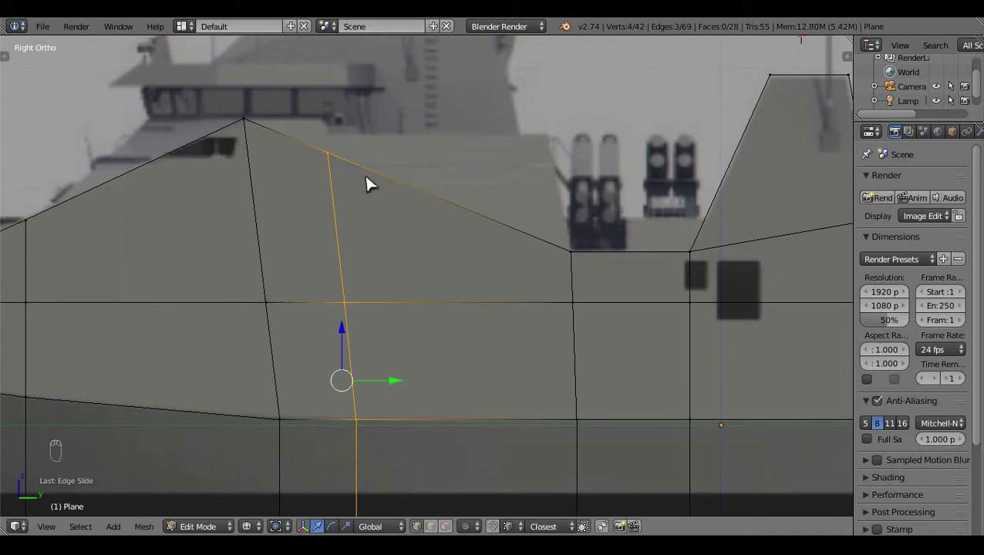
key("z")
right_click(349, 188)
key("x")
key("z")
right_click(393, 186)
- Extrude and fill a face between the aligned bridge vertices, then inspect the hull shape
key("e")
right_click(325, 124)
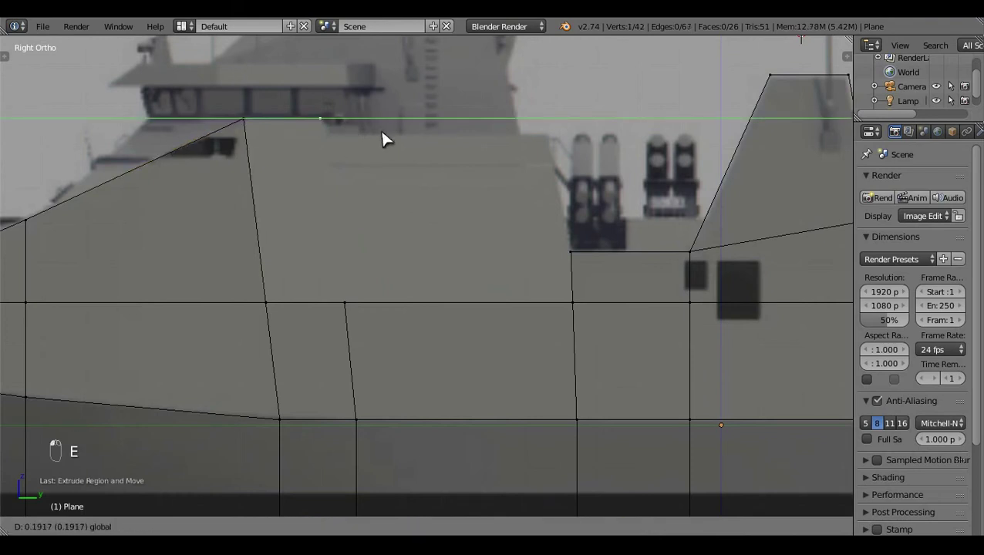
right_click(362, 310)
key("f")
key("a")
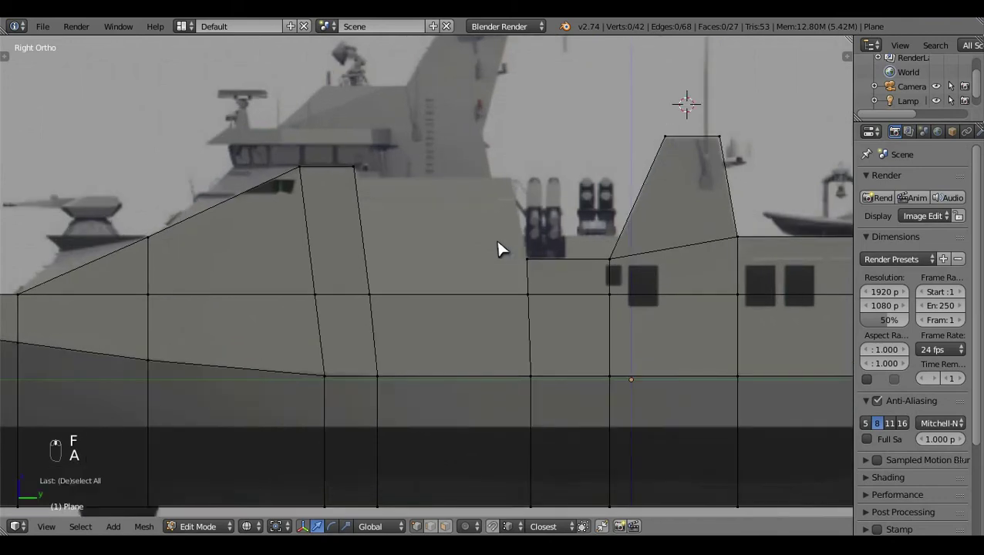
right_click(389, 253)
left_click_drag(492, 520, 346, 290)
- Raise the bridge block's top edge in side view to match the blueprint height
key("a")
key("ctrl+r")
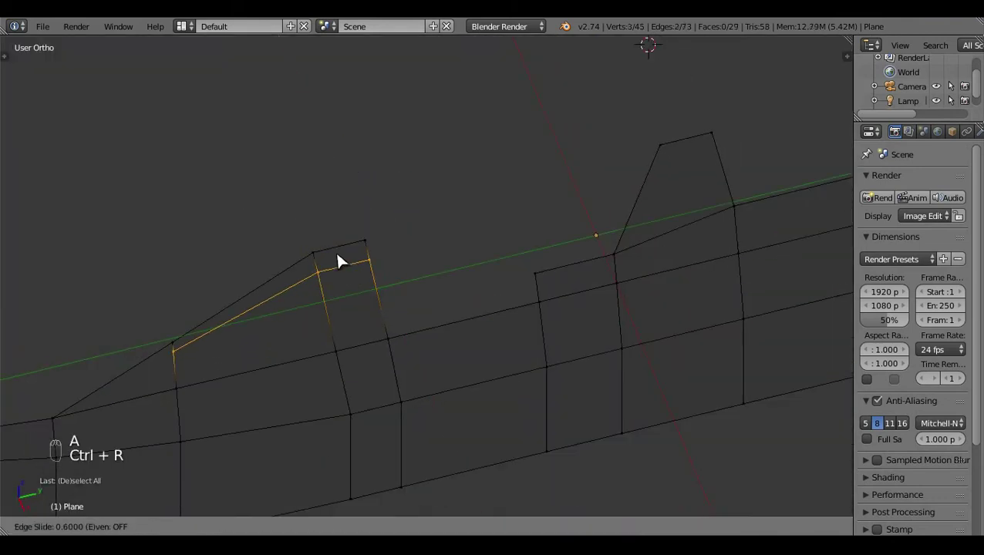
key("KP_3")
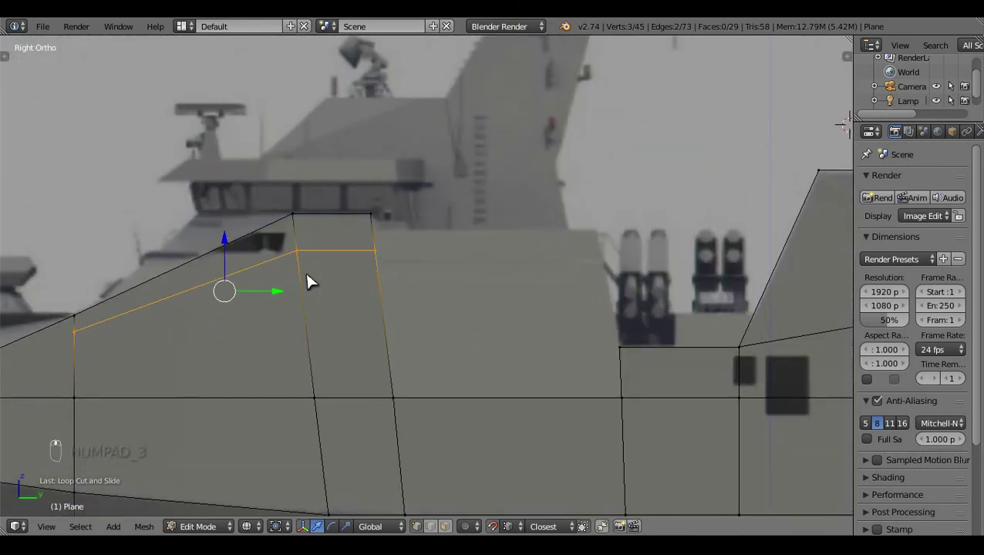
left_click(375, 269)
key("g")
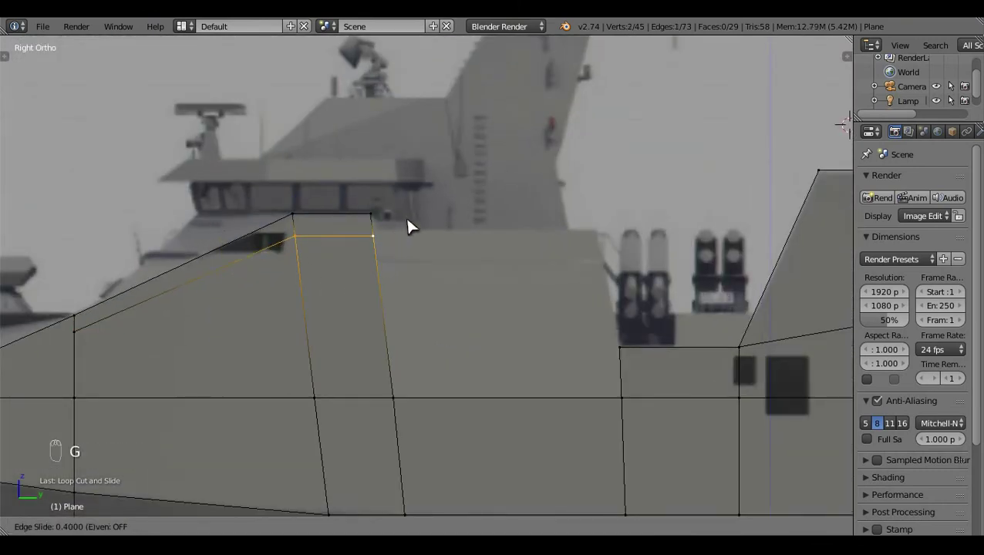
left_click(443, 269)
key("g")
key("a")
- Extrude hull-side vertices and fill a new face beside the bridge
right_click(480, 264)
key("e")
middle_click(425, 251)
right_click(525, 242)
left_click_drag(624, 257, 584, 343)
key("a")
left_click_drag(501, 268, 383, 302)
key("f")
key("a")
left_click_drag(383, 302, 598, 393)
key("KP_7")
left_click(577, 371)
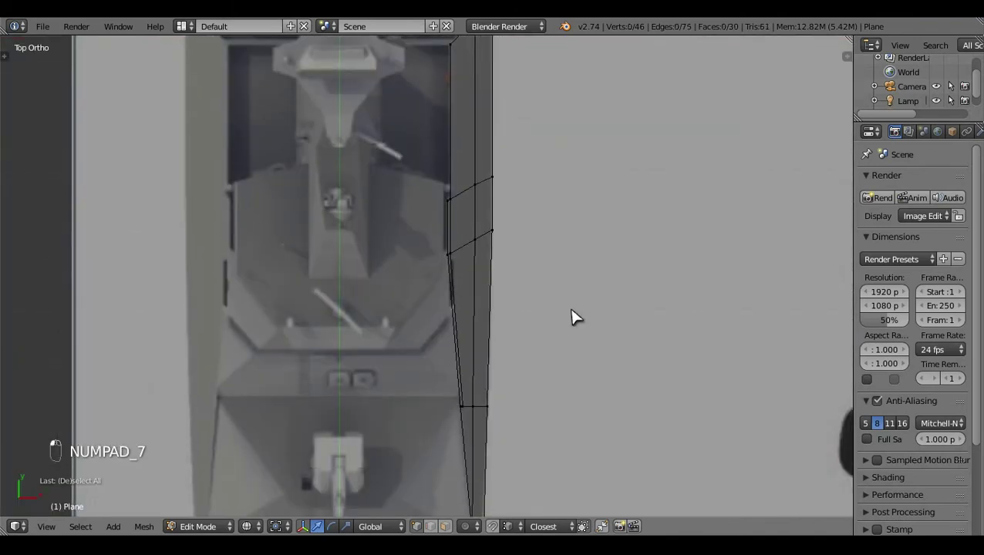
- Check the hull outline in side and top views and select a side vertex beside the bridge
middle_click(558, 348)
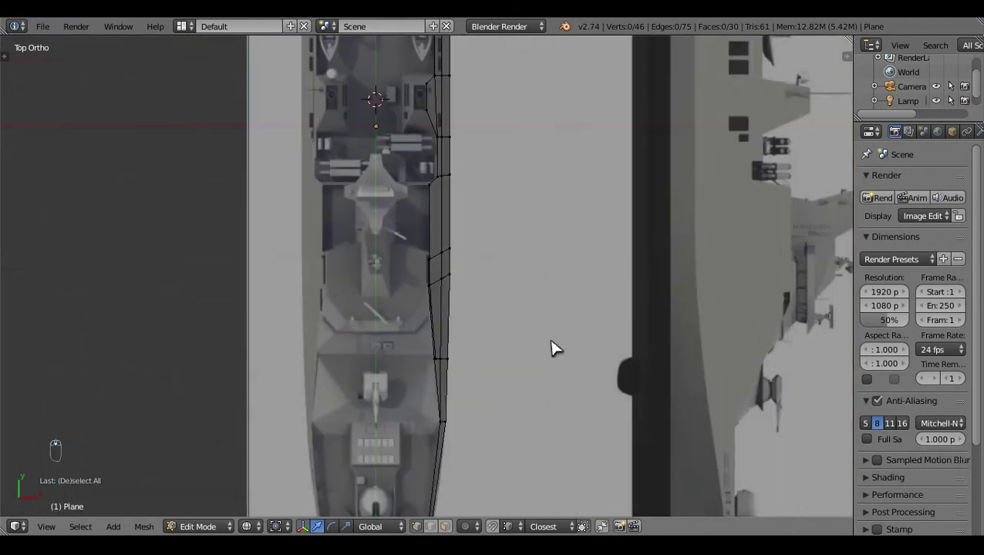
key("KP_3")
left_click_drag(535, 405, 543, 331)
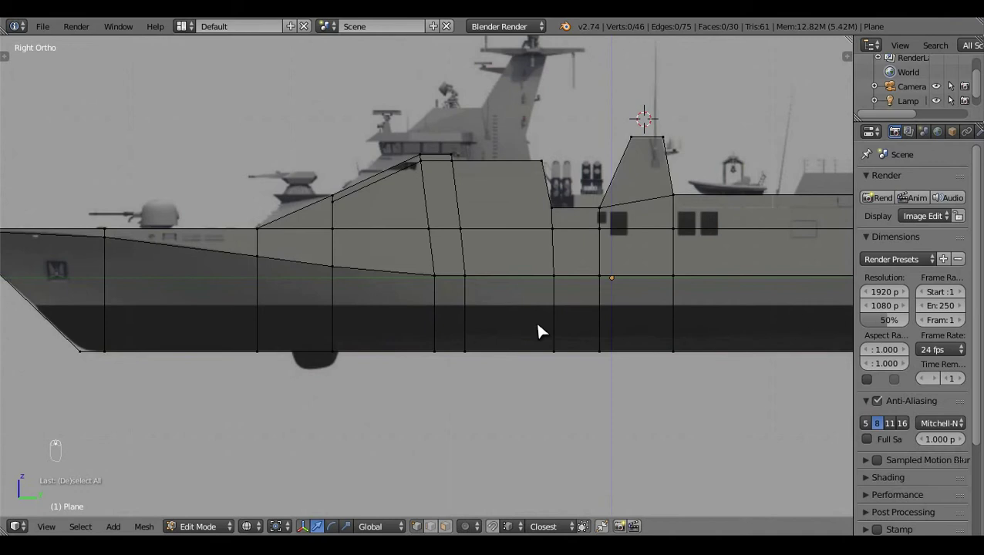
key("KP_7")
left_click(564, 264)
middle_click(567, 238)
left_click(590, 264)
right_click(590, 264)
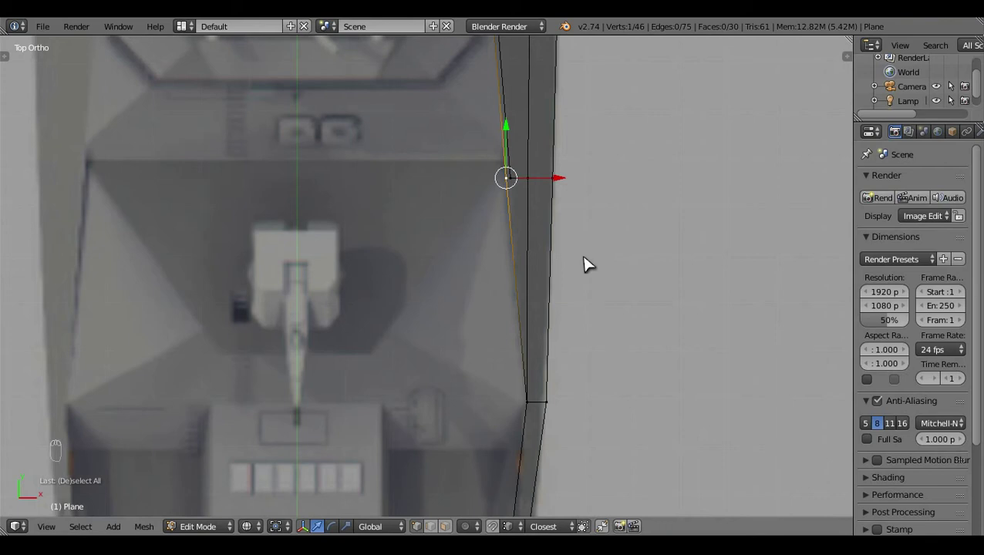
- Extrude a new edge from the selected vertex toward the centreline for the gun platform
key("shift+d")
key("e")
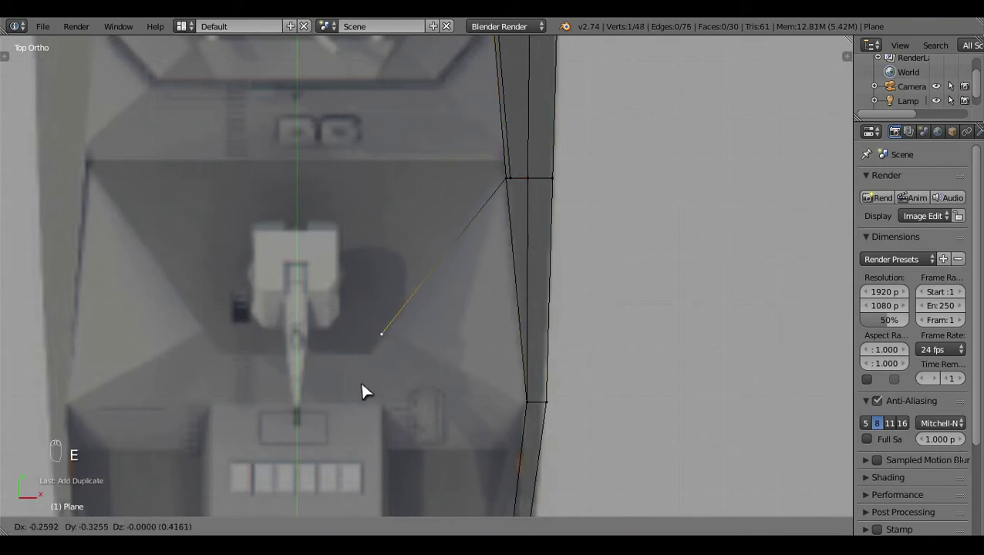
key("KP_3")
middle_click(528, 139)
left_click_drag(332, 210, 427, 344)
key("a")
key("z")
left_click(418, 332)
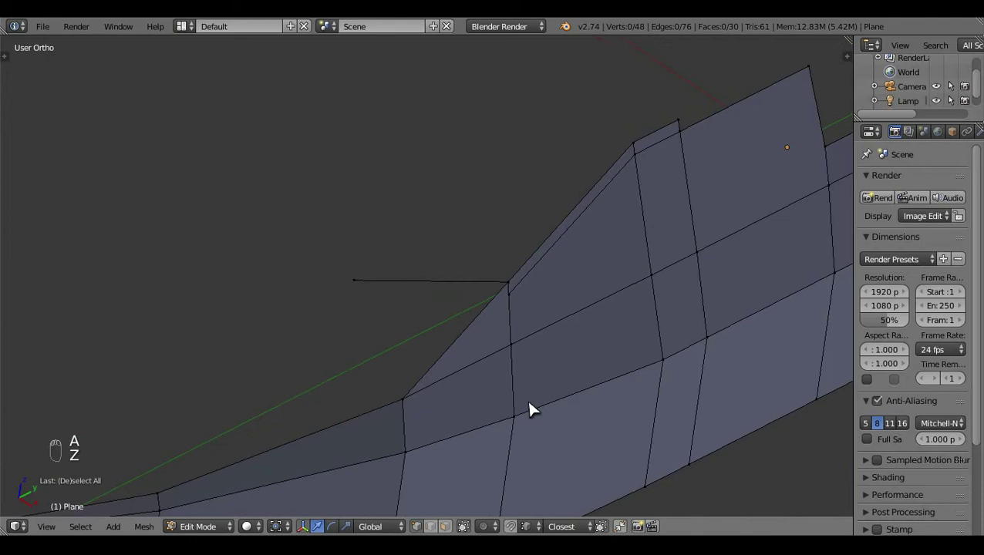
key("z")
key("KP_7")
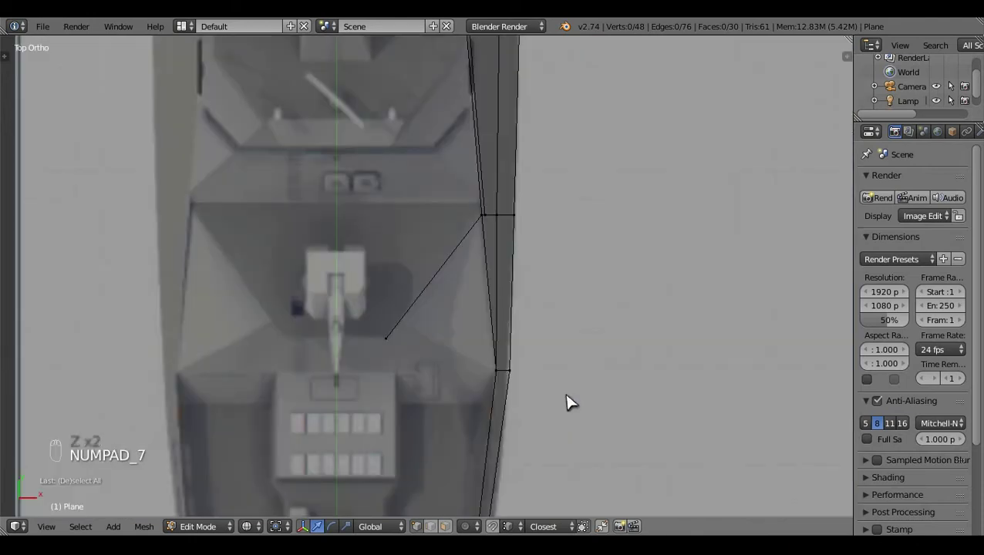
left_click_drag(461, 358, 417, 343)
- Move the new edge's tip onto the turret base line in the side-view blueprint
key("e")
key("a")
middle_click(416, 343)
right_click(442, 174)
key("KP_3")
middle_click(641, 339)
left_click(552, 336)
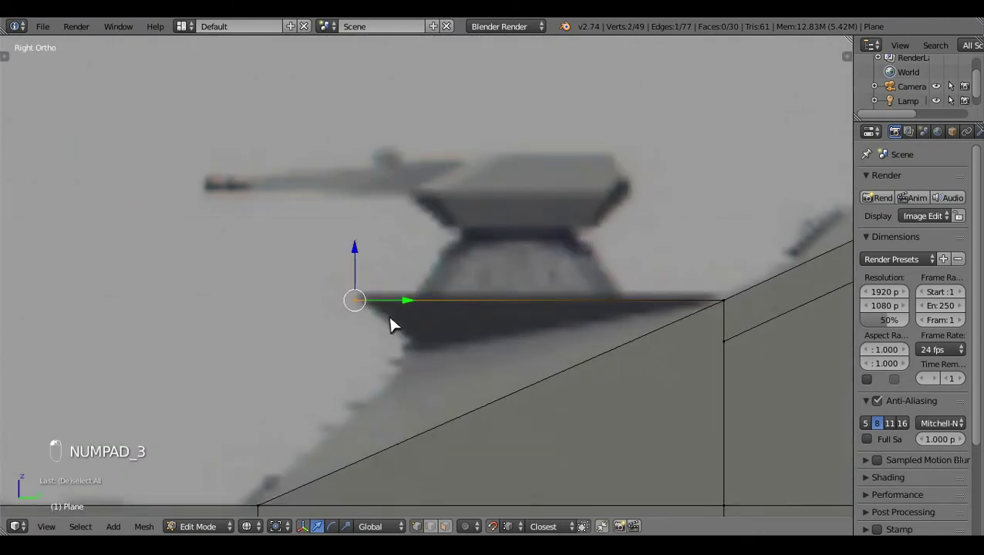
- Extrude and fill faces joining the platform to the superstructure, then inspect it
key("e")
left_click_drag(372, 278, 475, 361)
key("a")
key("z")
left_click(459, 324)
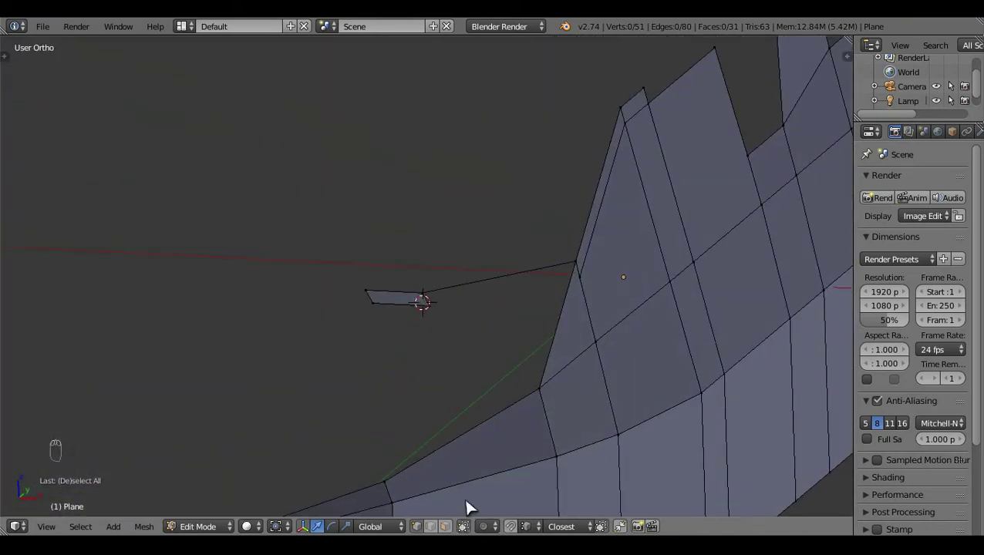
left_click(442, 508)
left_click_drag(464, 290, 924, 184)
- Add a Mirror modifier so the hull is mirrored across its centreline
key("f")
key("a")
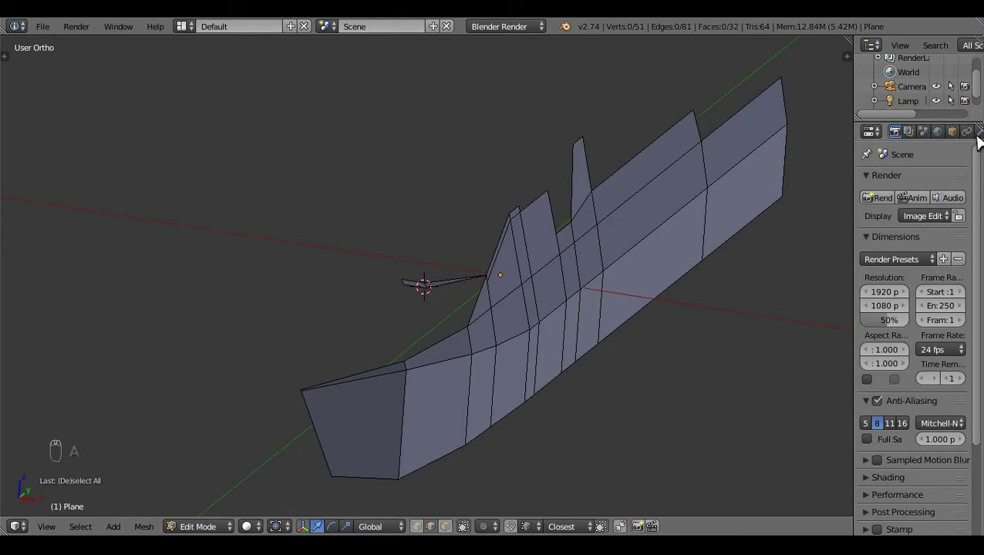
left_click_drag(964, 143, 717, 329)
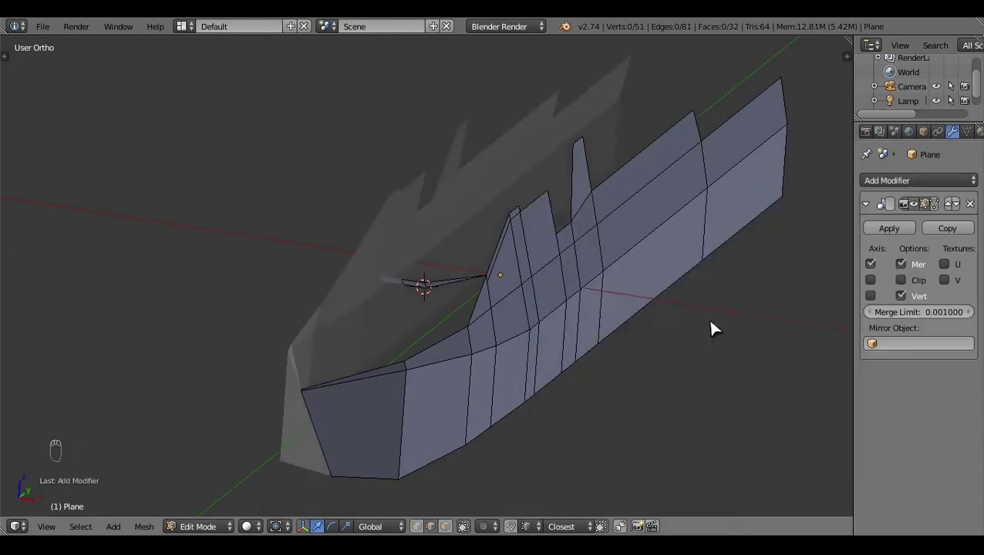
key("a")
key("a")
left_click_drag(466, 233, 543, 272)
- In top view, place the gun platform's corner vertex on the hull's side outline
key("KP_7")
middle_click(541, 305)
key("z")
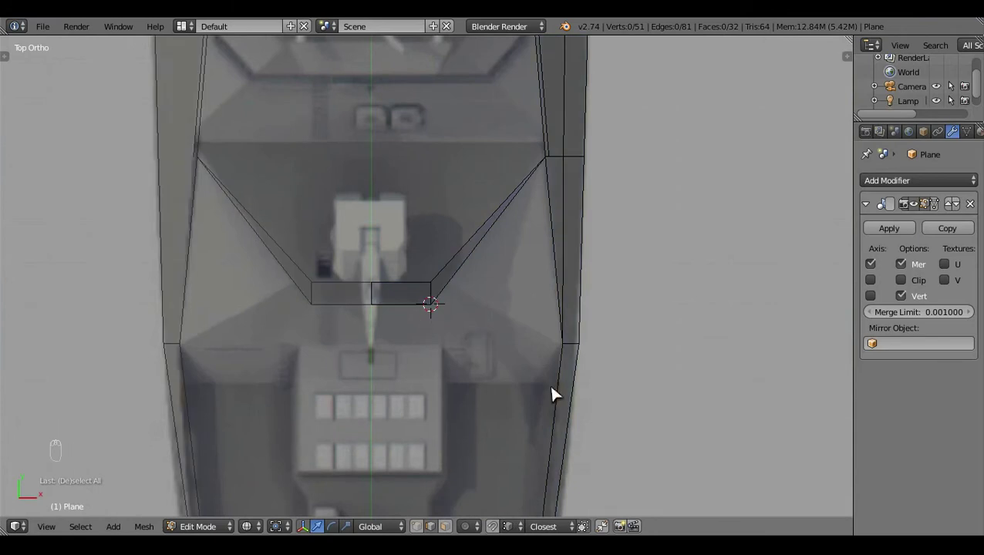
left_click_drag(654, 368, 511, 202)
left_click_drag(511, 203, 554, 428)
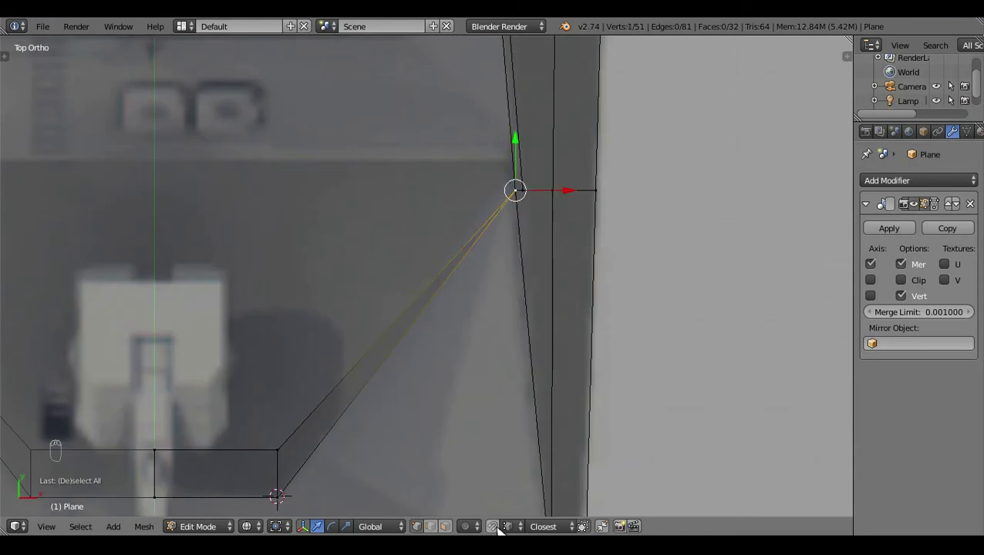
left_click(524, 145)
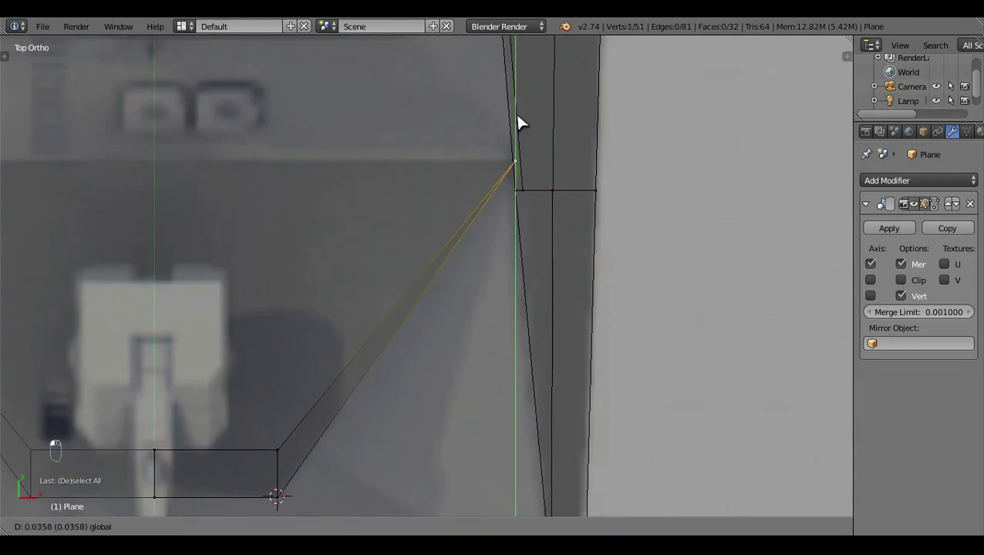
- In side view, select the platform's front vertices and move its edge onto the turret base line
key("a")
key("z")
key("KP_3")
key("z")
key("z")
right_click(544, 294)
middle_click(472, 395)
left_click_drag(461, 432, 464, 434)
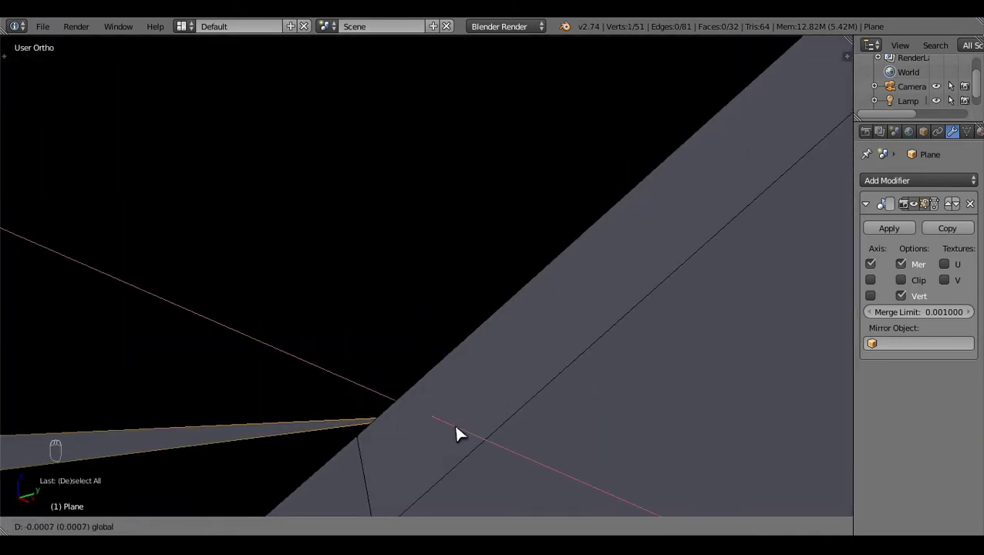
key("KP_3")
key("z")
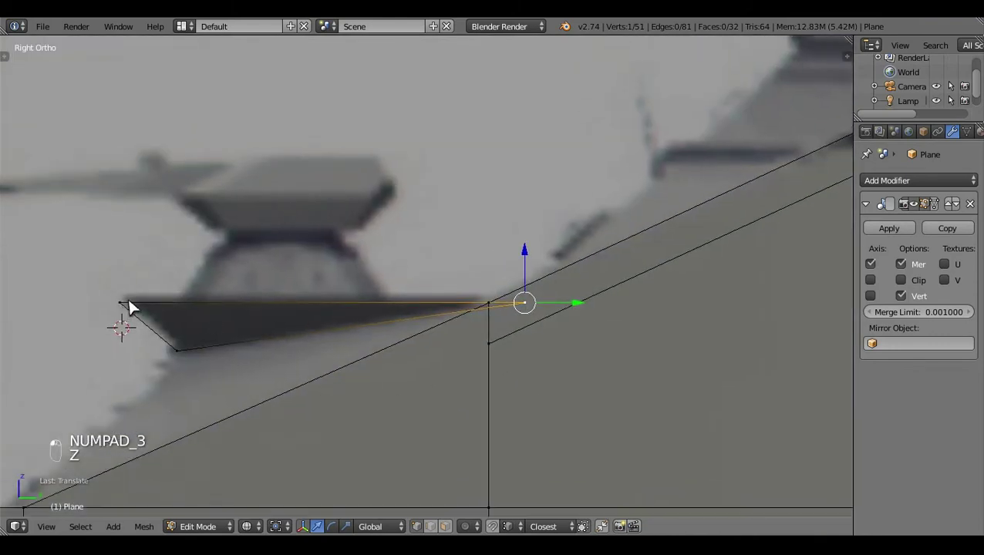
key("c")
left_click(280, 271)
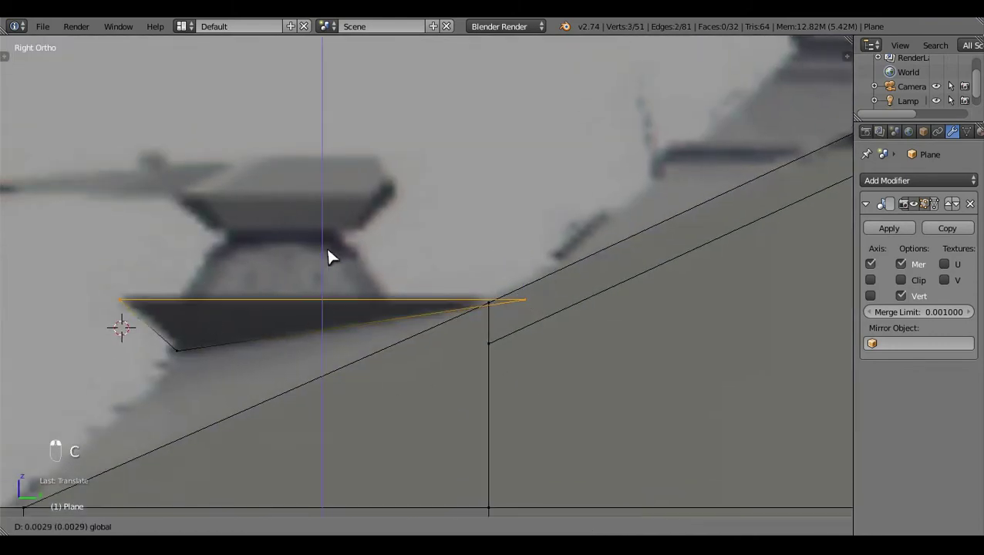
key("a")
- Select further platform vertices and nudge them into line with the hull side
middle_click(213, 359)
key("c")
left_click(190, 313)
middle_click(432, 366)
key("z")
left_click(424, 344)
left_click_drag(557, 297, 500, 337)
left_click_drag(498, 323, 586, 371)
left_click(600, 378)
middle_click(586, 371)
left_click_drag(573, 427, 578, 371)
left_click_drag(603, 415, 736, 412)
- Check top and side views and settle the platform tip as a thin wedge beside the superstructure
key("KP_7")
left_click_drag(503, 326, 413, 279)
key("z")
key("z")
key("KP_3")
key("a")
key("z")
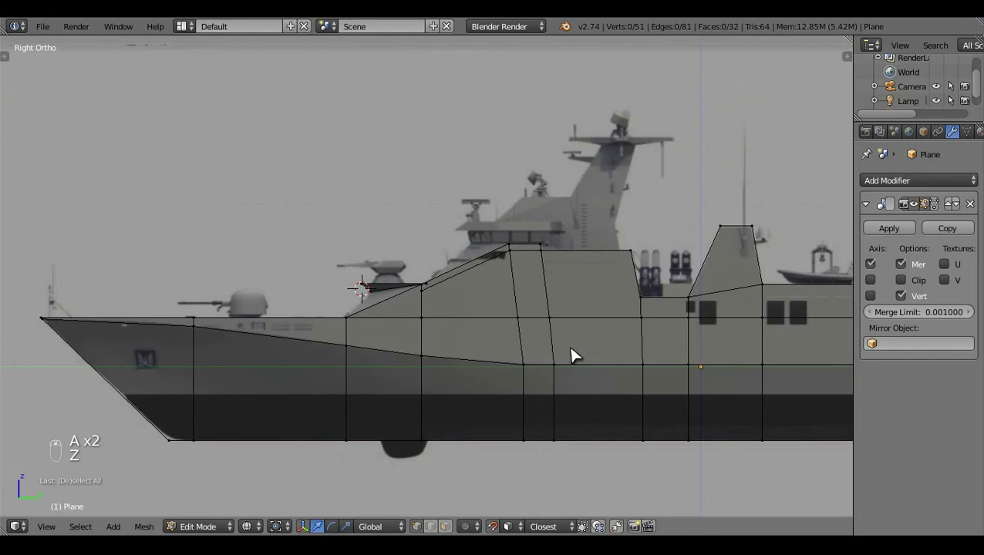
left_click(466, 361)
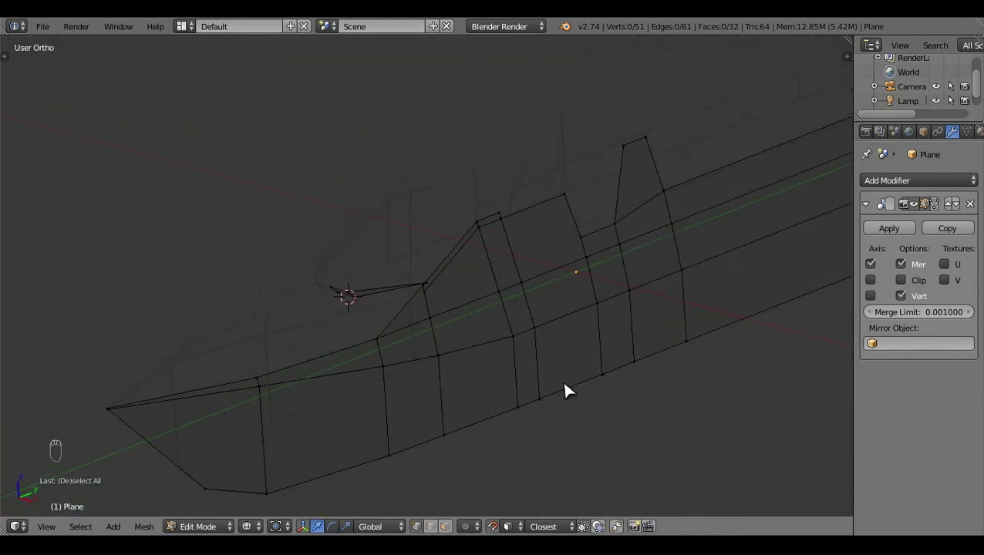
- In top view, extrude a new edge forward from the bridge's front corner along the deck
left_click_drag(568, 388, 569, 387)
key("KP_7")
left_click(589, 315)
key("e")
right_click(345, 372)
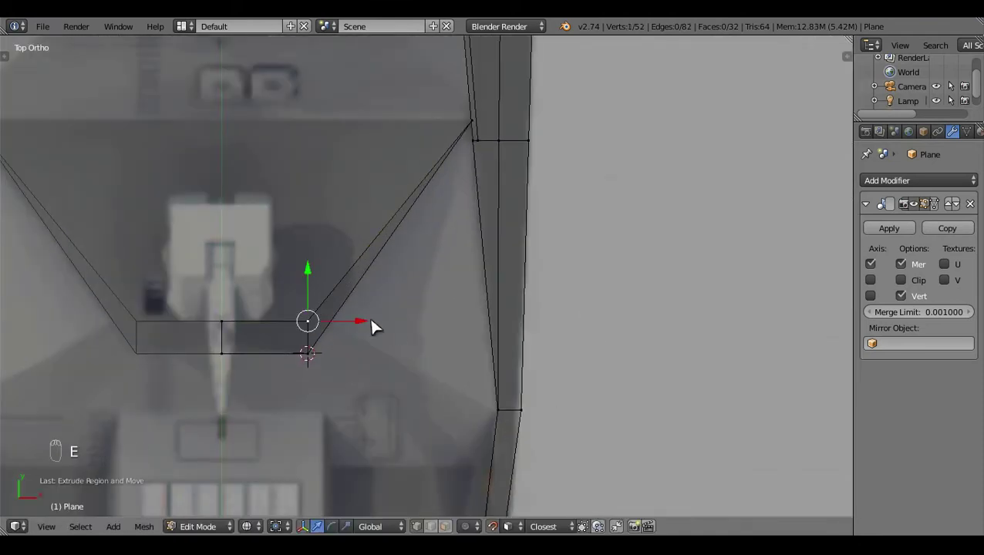
left_click(410, 349)
left_click(520, 526)
- In side view, select the platform's underside vertices beneath the turret
key("KP_3")
middle_click(435, 389)
left_click_drag(438, 402, 468, 442)
key("a")
key("c")
left_click(468, 442)
middle_click(496, 369)
left_click(392, 247)
middle_click(424, 296)
left_click(429, 296)
- Extend the selection and pull the underside vertices down toward the deck line
middle_click(423, 287)
left_click(399, 251)
middle_click(404, 283)
left_click_drag(486, 329, 412, 349)
key("a")
left_click(413, 348)
left_click_drag(413, 349, 412, 351)
key("KP_3")
left_click_drag(413, 350, 333, 360)
key("g")
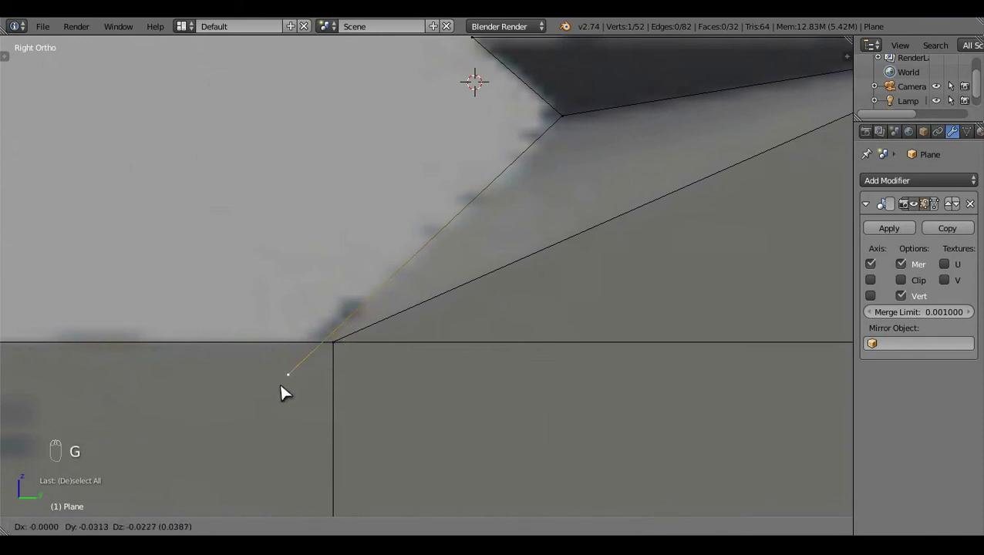
- Slope the platform underside from the turret base to the hull's deck line and confirm
key("a")
key("c")
left_click(612, 117)
left_click(627, 125)
middle_click(599, 171)
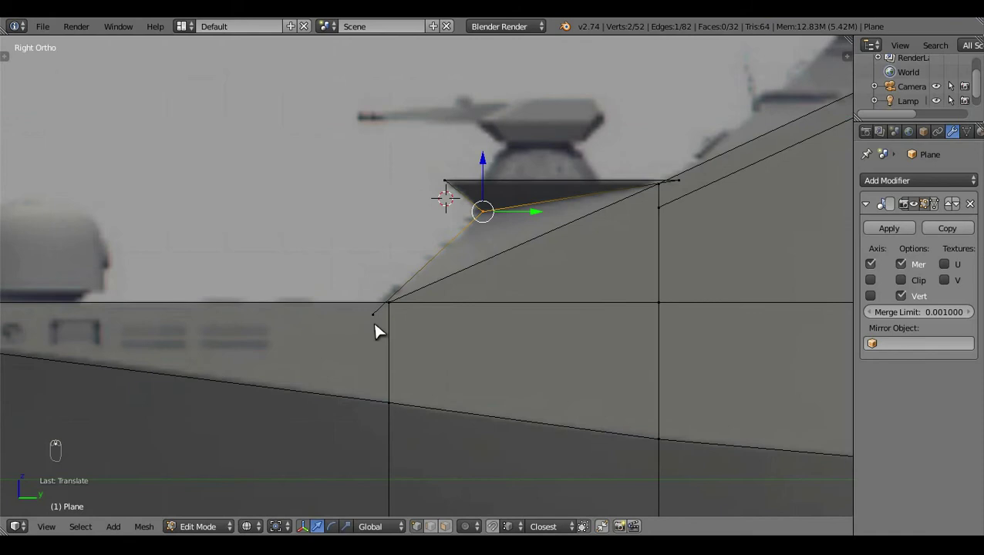
key("a")
key("c")
left_click_drag(411, 330, 428, 321)
key("a")
left_click(386, 273)
key("KP_7")
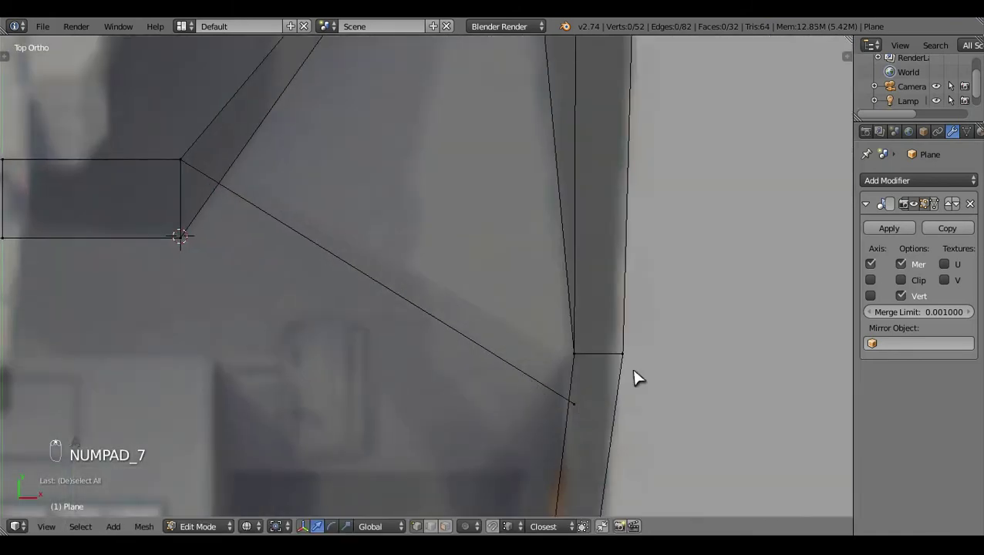
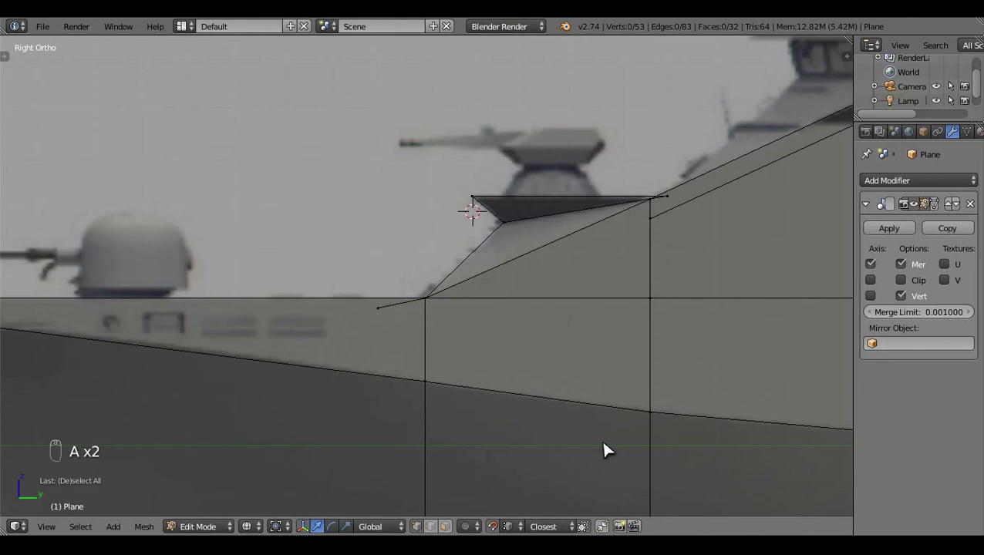
- Extend new vertices down from the bridge front corner over the side blueprint in Right Ortho
right_click(390, 300)
middle_click(388, 271)
left_click(390, 287)
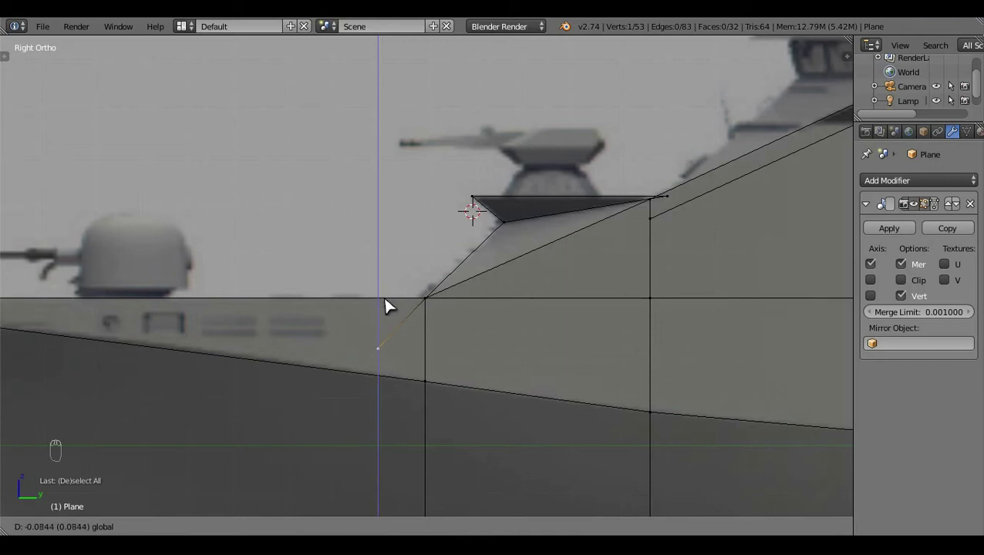
middle_click(393, 305)
left_click_drag(424, 211, 331, 327)
middle_click(331, 326)
left_click(330, 330)
middle_click(399, 312)
left_click(343, 313)
key("a")
middle_click(402, 310)
left_click(417, 334)
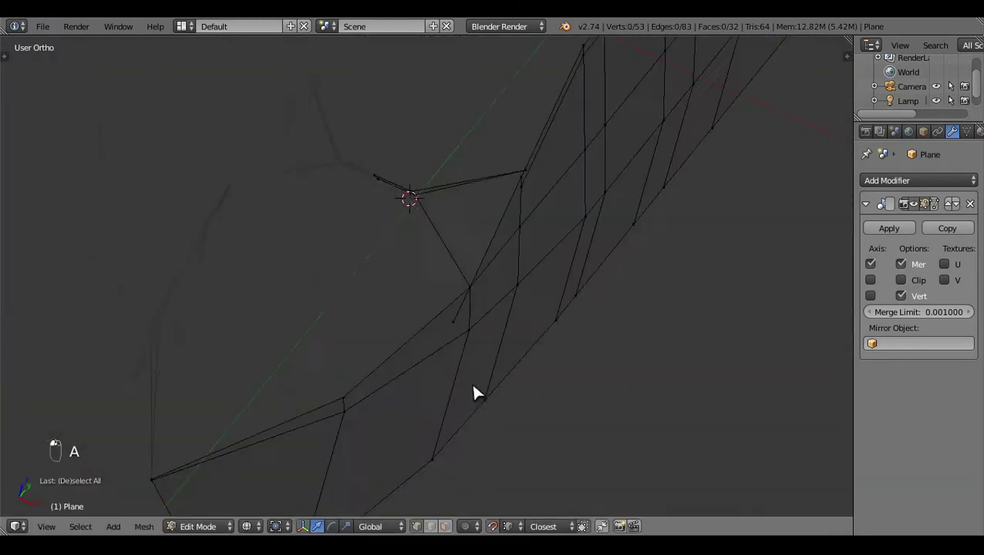
middle_click(439, 328)
key("z")
key("z")
- Extrude the front edge and fill faces between the new bridge-front vertices, undoing a bad fill
left_click(581, 376)
left_click(453, 433)
right_click(486, 341)
key("e")
left_click(501, 266)
left_click_drag(460, 269, 396, 257)
key("a")
left_click_drag(427, 183, 452, 327)
key("f")
left_click(452, 302)
key("ctrl+z")
key("ctrl+z")
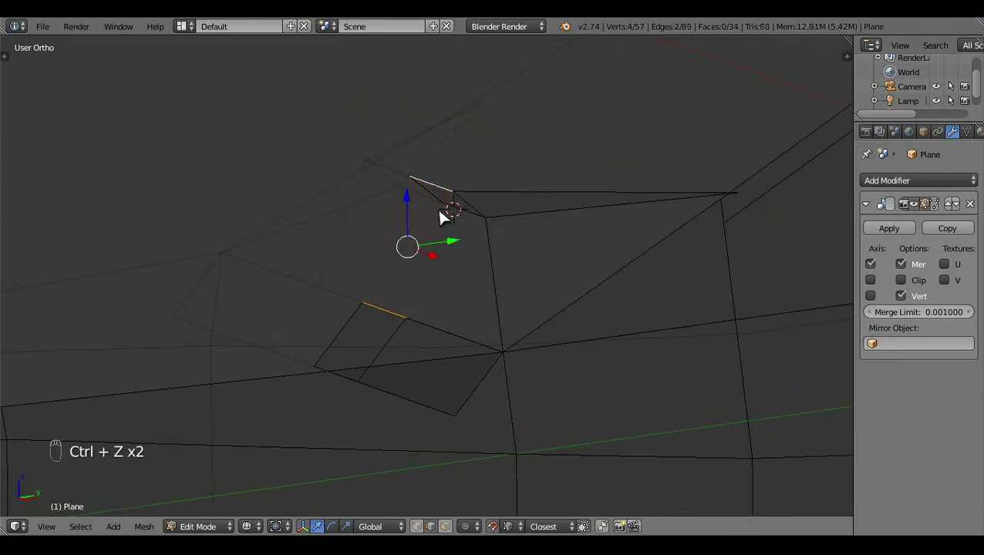
left_click_drag(453, 214, 502, 312)
key("f")
key("f")
key("a")
key("f")
key("a")
key("z")
left_click(685, 288)
- Extrude the upper bridge vertex along the superstructure slope and fill the resulting face
key("KP_3")
key("z")
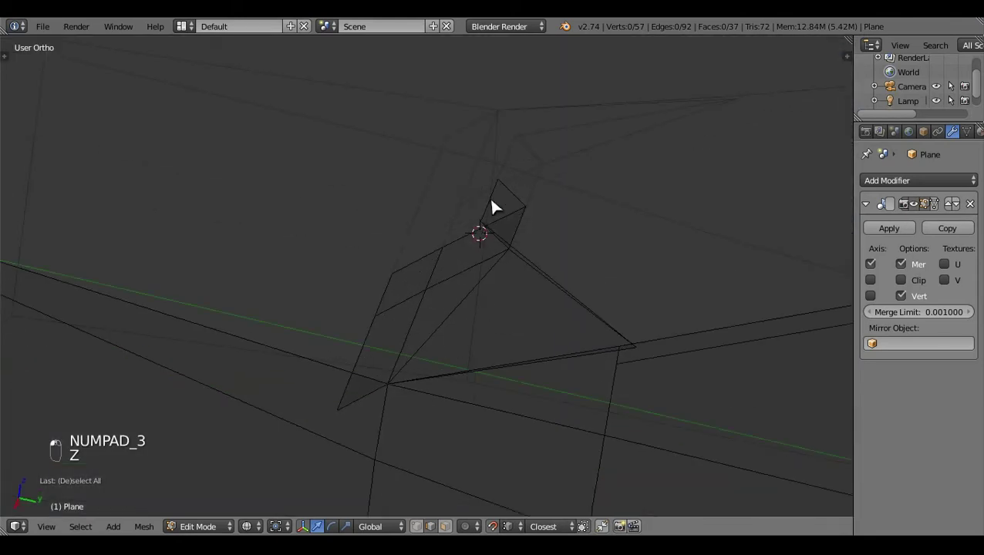
right_click(662, 245)
key("e")
right_click(553, 222)
left_click_drag(533, 253, 621, 225)
key("f")
key("a")
key("z")
left_click(466, 273)
right_click(466, 273)
key("KP_3")
left_click(466, 273)
key("z")
- Add further vertices along the bridge slope edge and check the new faces in wireframe
middle_click(426, 400)
left_click(403, 431)
key("c")
right_click(478, 369)
left_click(479, 370)
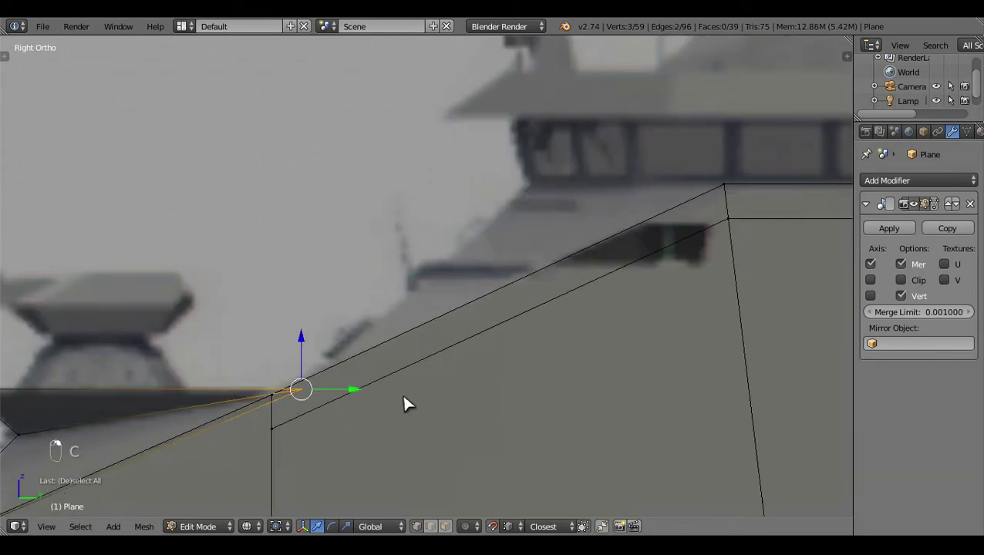
middle_click(383, 404)
left_click(365, 397)
key("ctrl+z")
key("e")
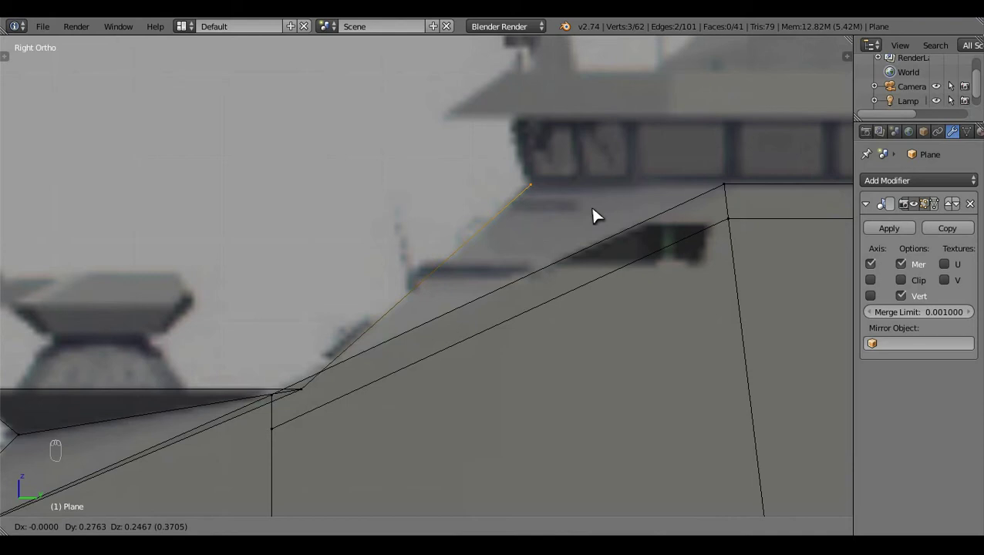
key("a")
key("c")
left_click(506, 509)
left_click_drag(346, 393, 414, 383)
key("a")
key("z")
left_click(436, 342)
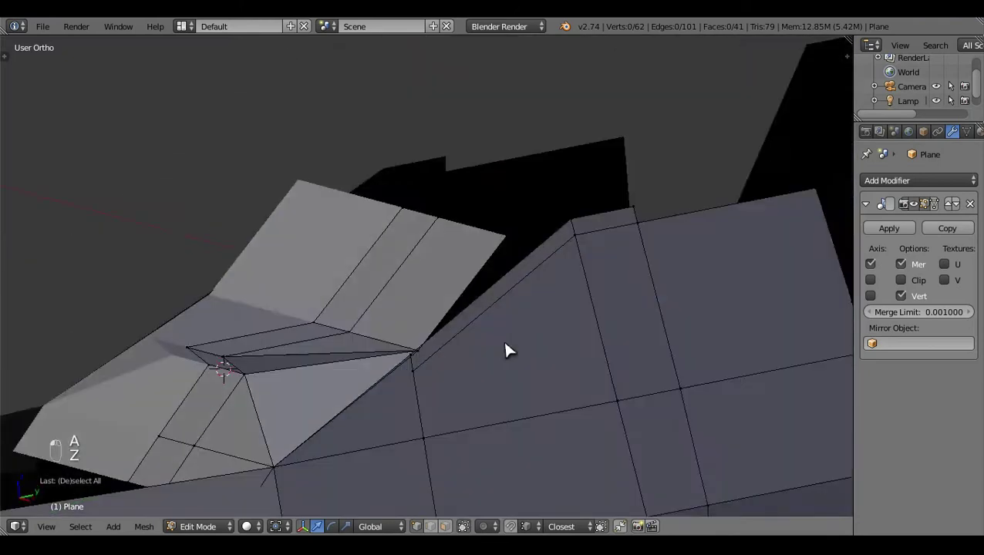
- Move the new bridge corner vertices in Top view to match the top-view blueprint outline
middle_click(501, 257)
key("KP_7")
key("z")
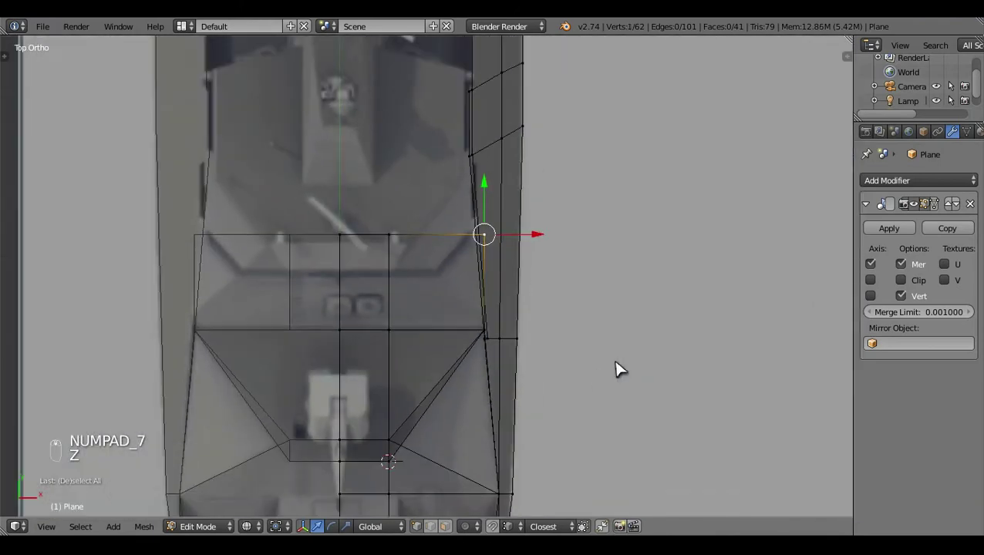
left_click_drag(622, 369, 619, 182)
left_click(619, 182)
left_click_drag(601, 186, 619, 248)
key("z")
key("z")
left_click(672, 137)
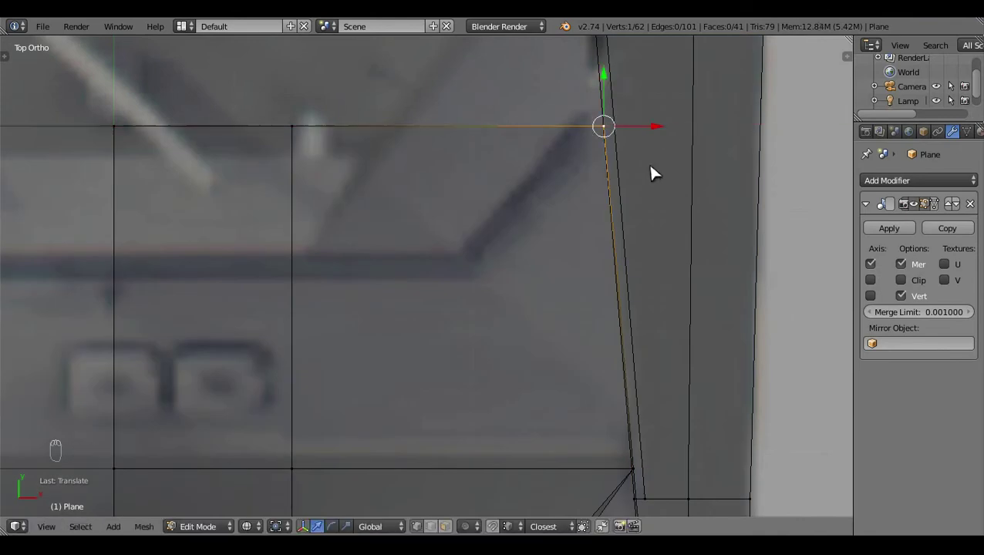
- Align the lower bridge side-edge vertices with the blueprint one by one
right_click(675, 465)
middle_click(692, 474)
left_click(692, 475)
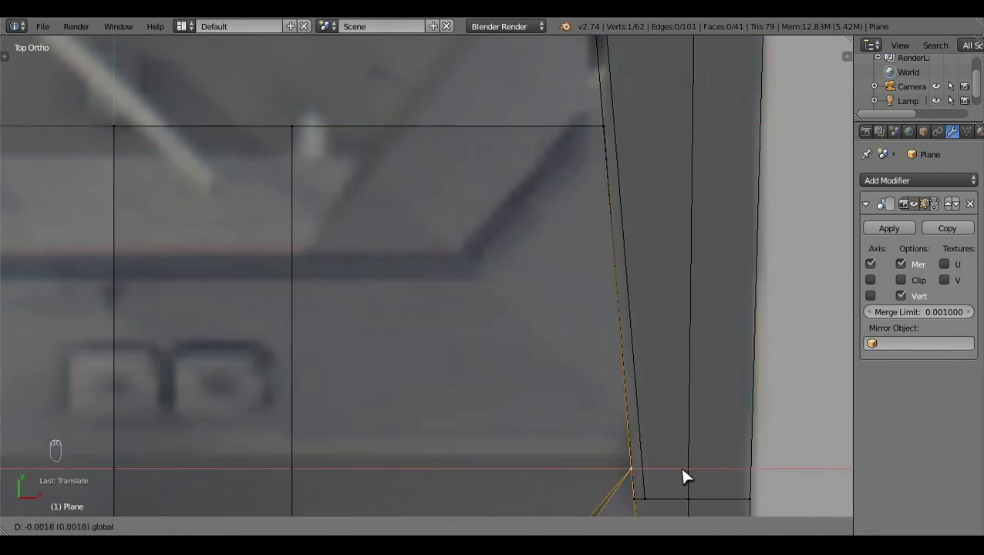
right_click(622, 118)
middle_click(529, 524)
left_click(539, 495)
left_click_drag(643, 138, 611, 133)
right_click(666, 478)
middle_click(653, 479)
left_click(643, 477)
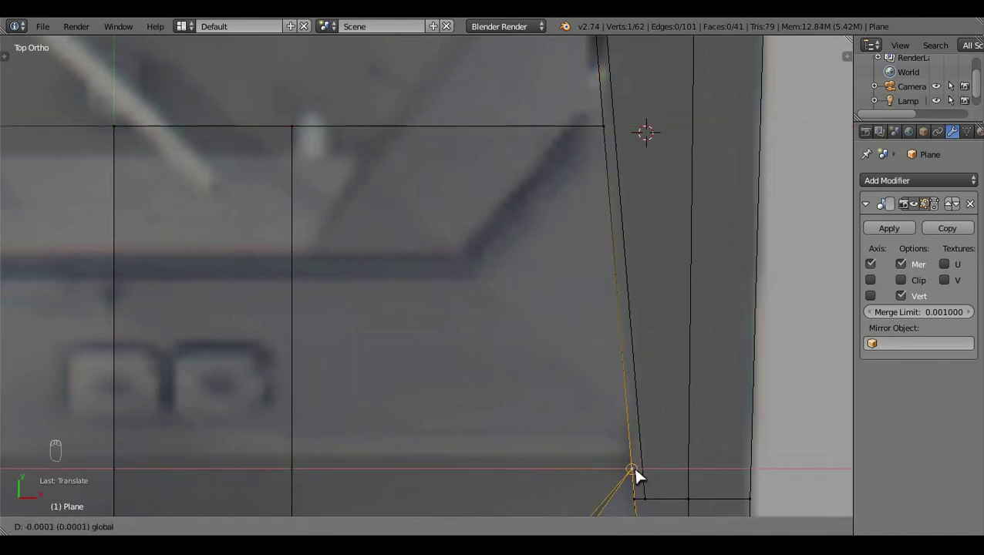
key("a")
- Knife-cut a diagonal edge across the sloped bridge face
left_click_drag(677, 362, 584, 370)
key("KP_3")
key("z")
middle_click(390, 312)
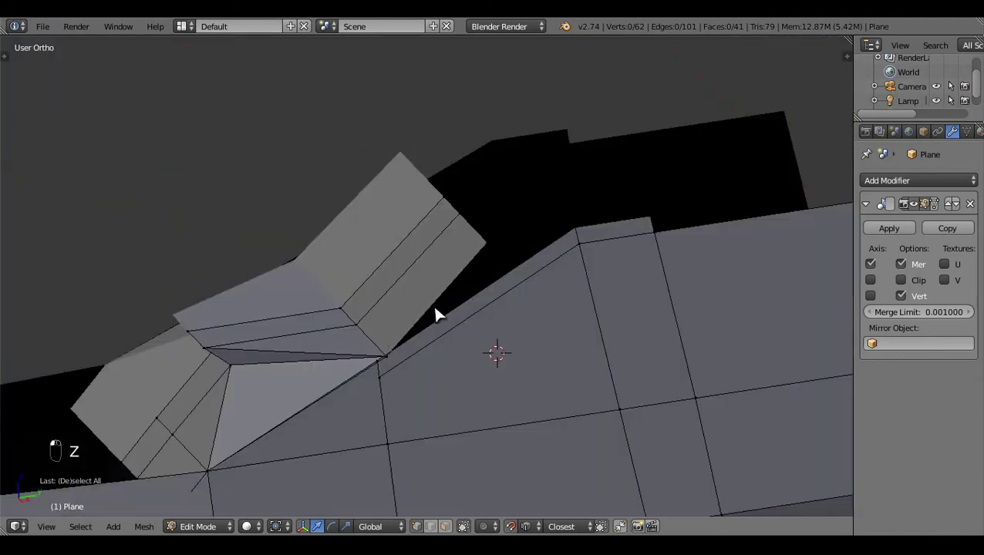
middle_click(507, 341)
left_click_drag(550, 348, 500, 410)
key("z")
key("k")
key("z")
key("k")
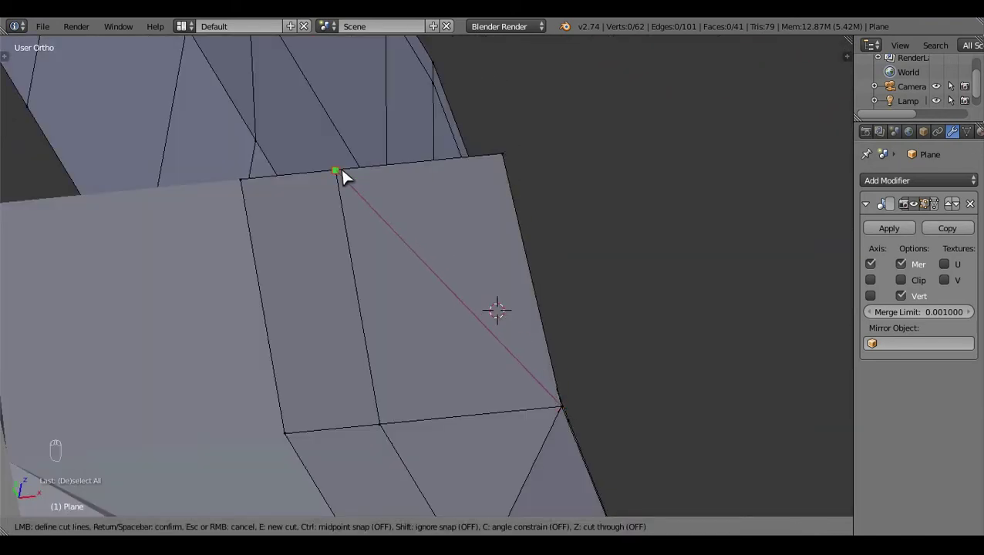
key("KP_7")
key("z")
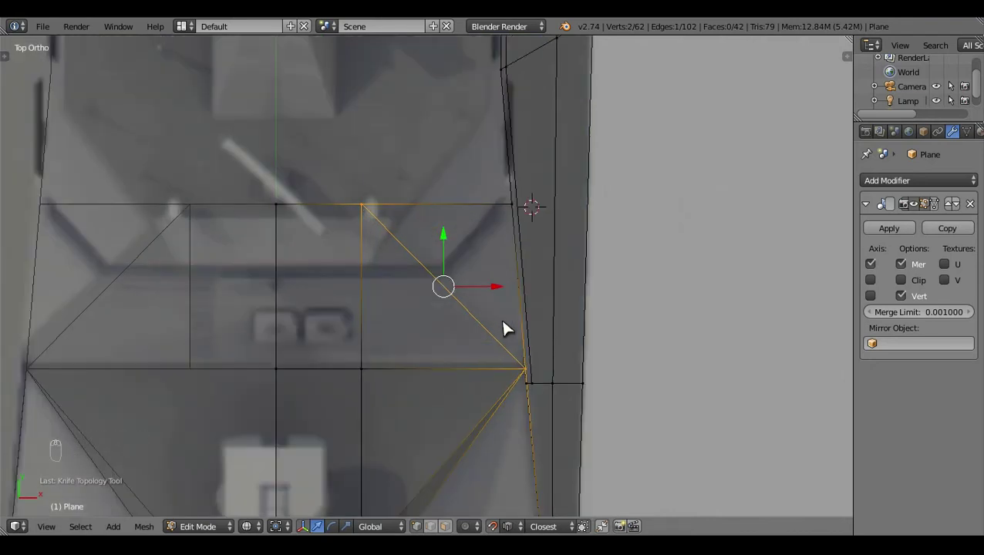
- Inspect and tidy the bridge-front faces from Right view, nudging a stray vertex into line
left_click_drag(509, 330, 527, 354)
key("KP_3")
key("a")
left_click(557, 340)
left_click(625, 282)
left_click(521, 533)
left_click_drag(520, 524, 682, 283)
left_click_drag(636, 280, 557, 419)
key("a")
key("KP_3")
middle_click(649, 275)
left_click(345, 351)
left_click_drag(417, 298, 506, 247)
left_click_drag(507, 247, 506, 232)
right_click(526, 226)
left_click(541, 259)
key("a")
left_click_drag(546, 259, 520, 317)
left_click_drag(521, 317, 597, 355)
key("z")
- Leave edit mode and review both mirrored hull halves from above
key("Tab")
left_click_drag(315, 385, 482, 403)
key("a")
middle_click(559, 378)
key("KP_7")
key("z")
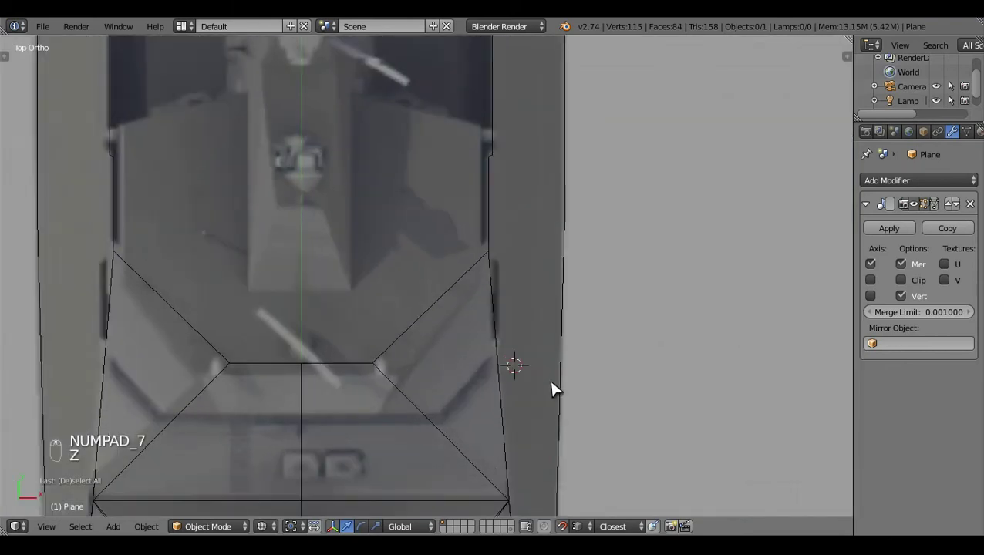
- Move the bridge corner vertex onto the top blueprint outline in wireframe
left_click_drag(558, 389, 531, 431)
key("Tab")
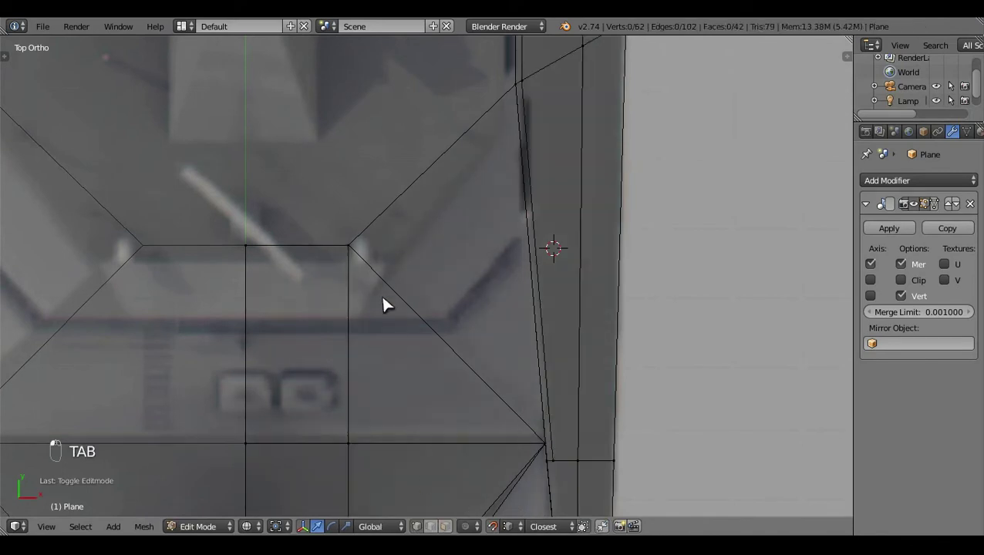
right_click(524, 513)
left_click_drag(498, 487, 510, 428)
right_click(561, 409)
middle_click(555, 400)
left_click(563, 258)
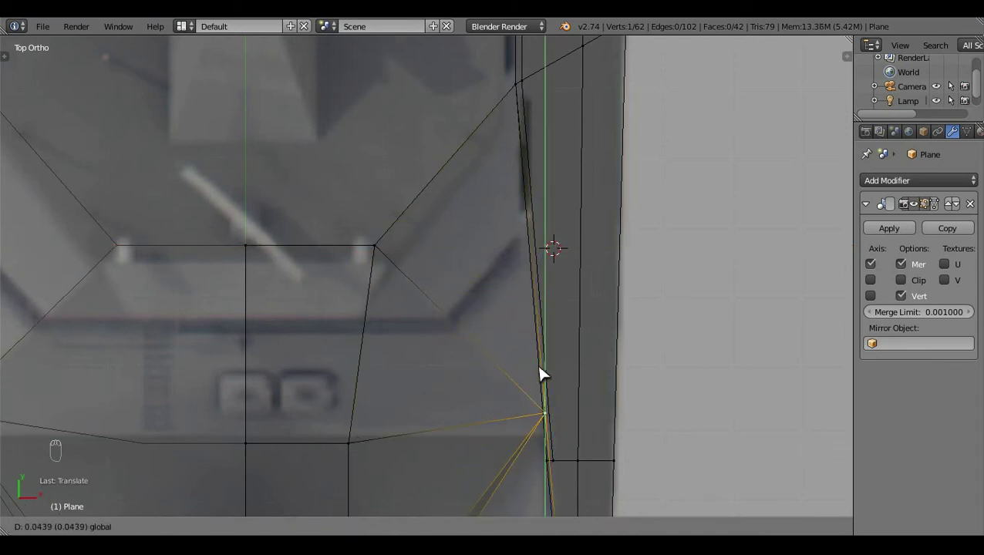
middle_click(620, 354)
key("ctrl+z")
left_click_drag(620, 353, 620, 353)
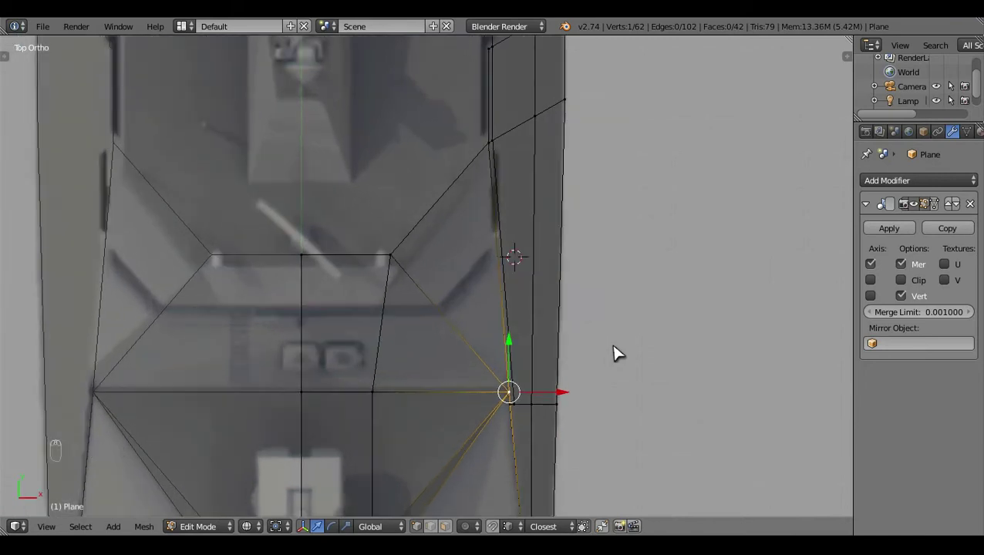
key("v")
middle_click(620, 353)
key("z")
key("z")
left_click(581, 439)
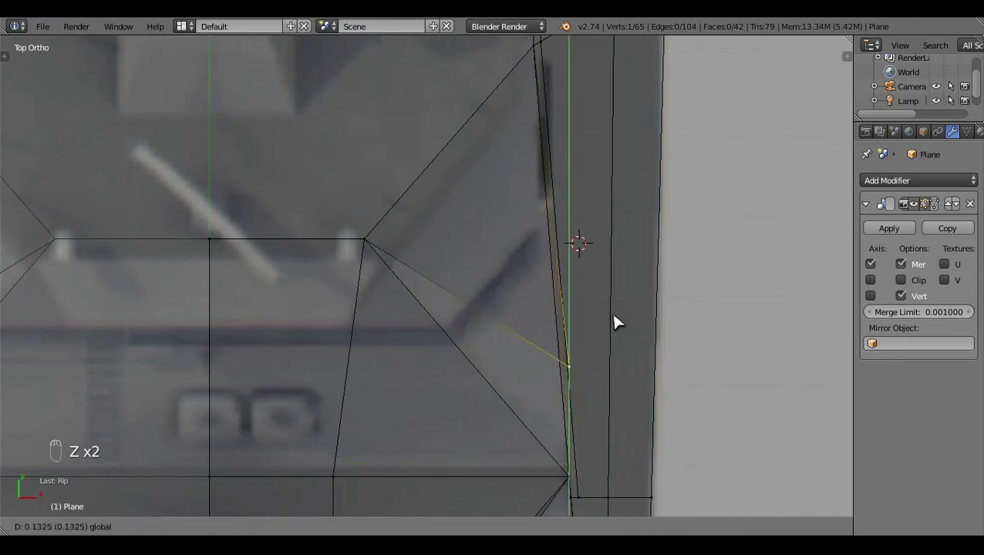
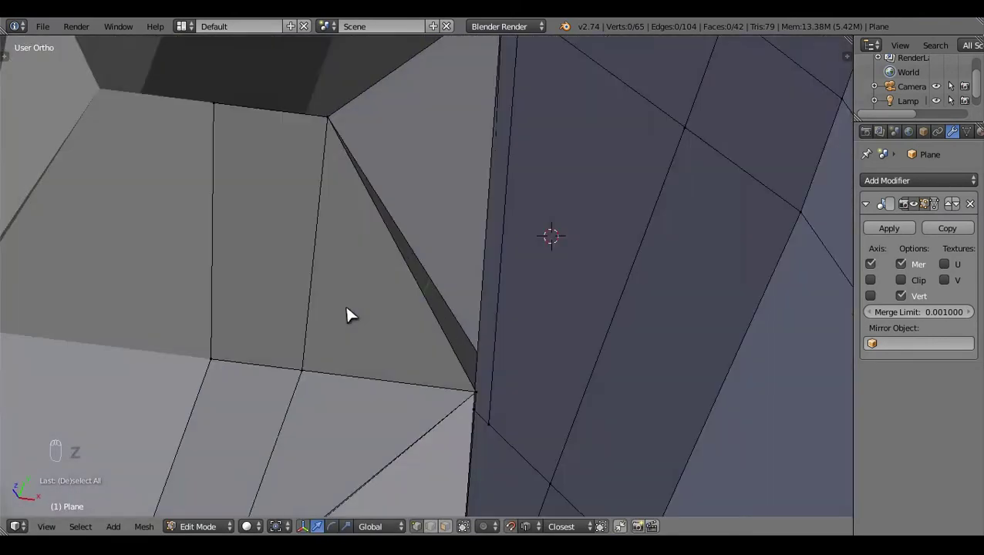
- Add an edge across the angled bridge front between the selected vertices
key("KP_7")
key("z")
left_click(568, 395)
middle_click(557, 411)
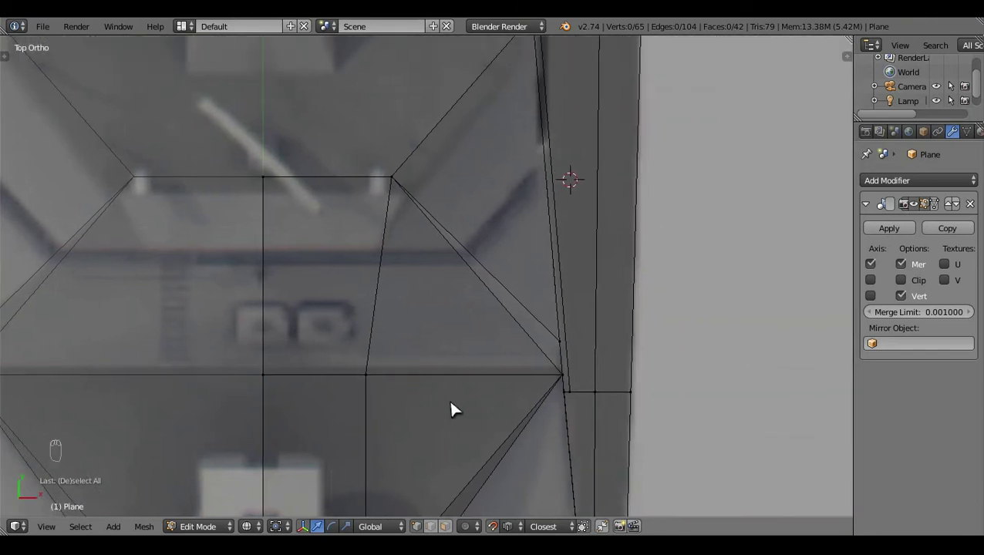
left_click(446, 523)
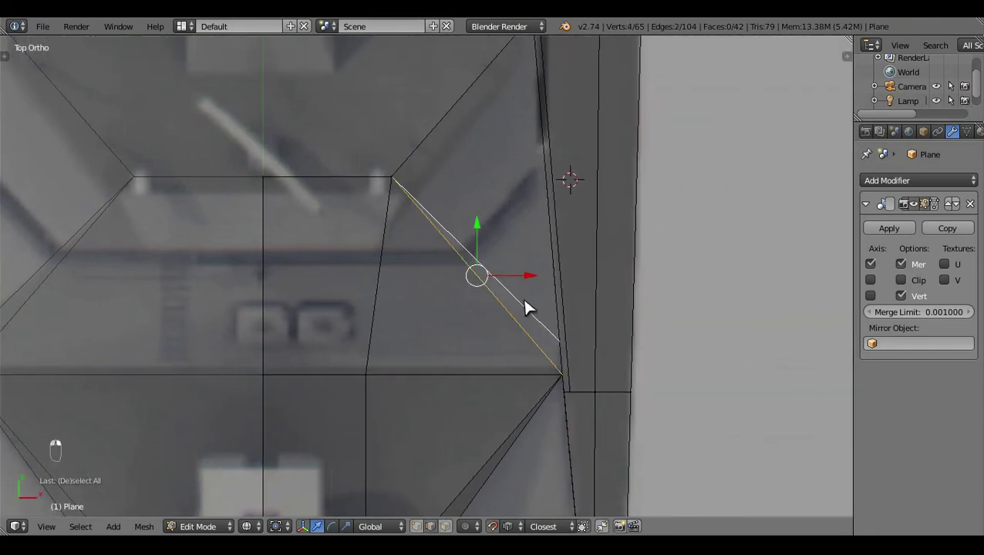
key("f")
right_click(531, 307)
key("a")
key("z")
- Check the mirrored hull in Object Mode from above and from the side
key("Tab")
left_click(294, 359)
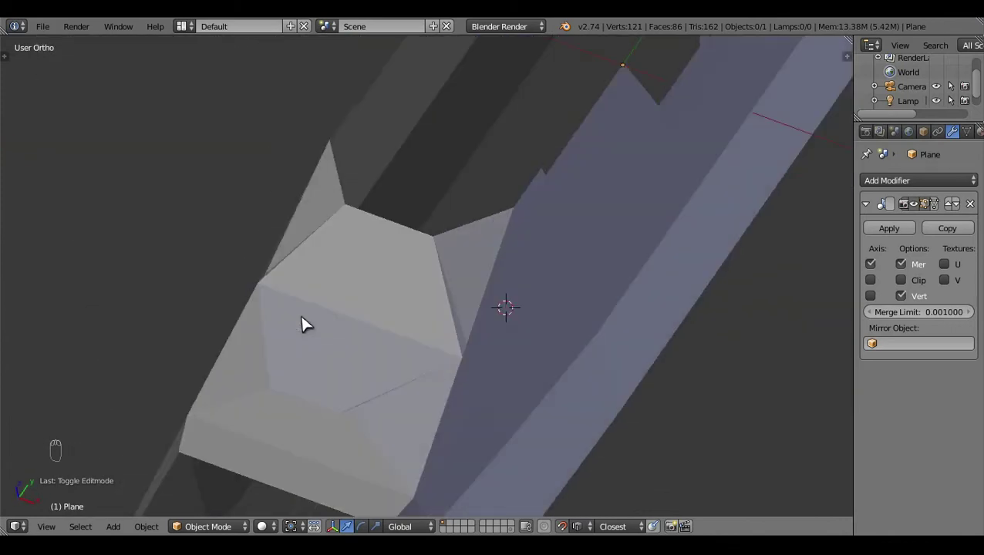
key("KP_7")
key("z")
left_click(221, 391)
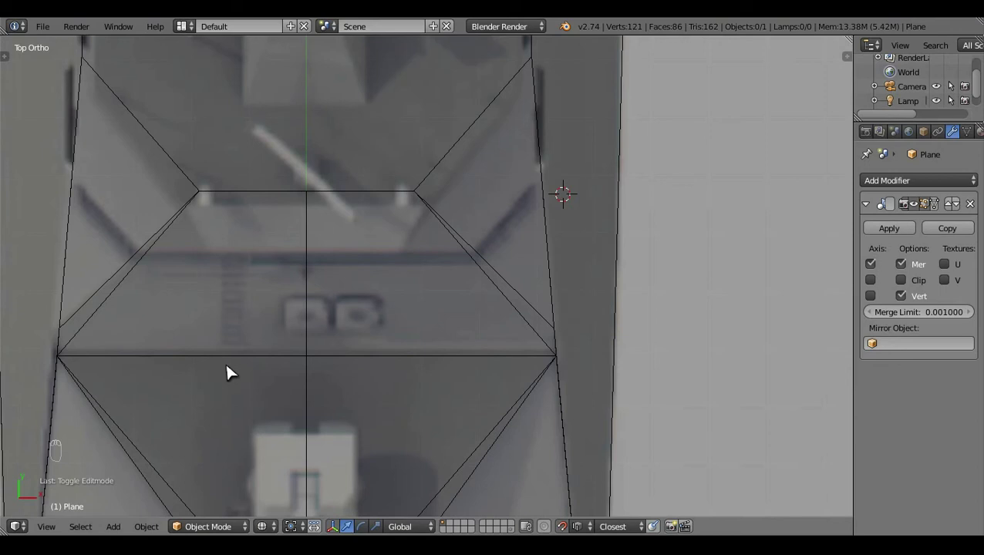
key("KP_3")
left_click_drag(230, 368, 231, 369)
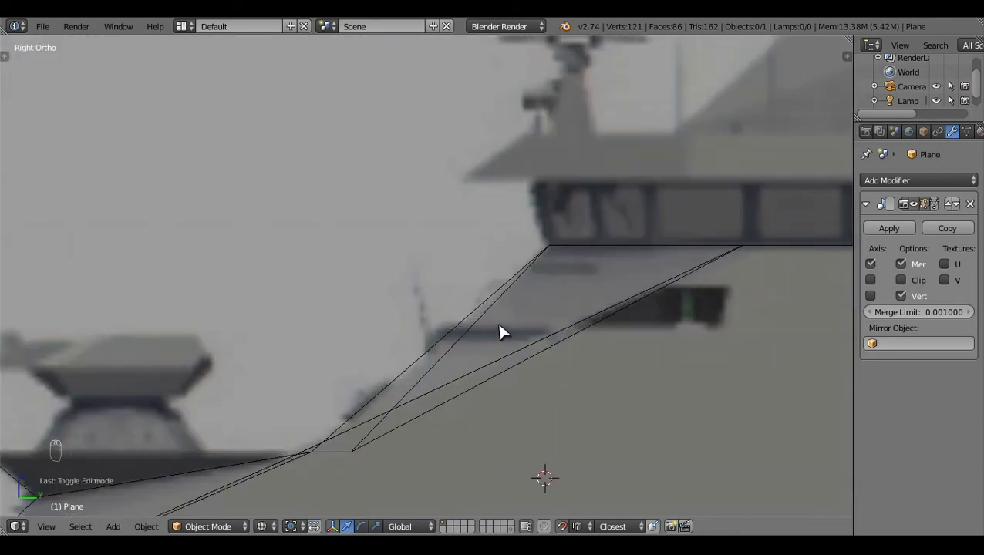
- Select the top bridge-front vertices in Top and Right ortho views
key("a")
key("a")
middle_click(507, 330)
key("z")
left_click_drag(466, 337, 477, 337)
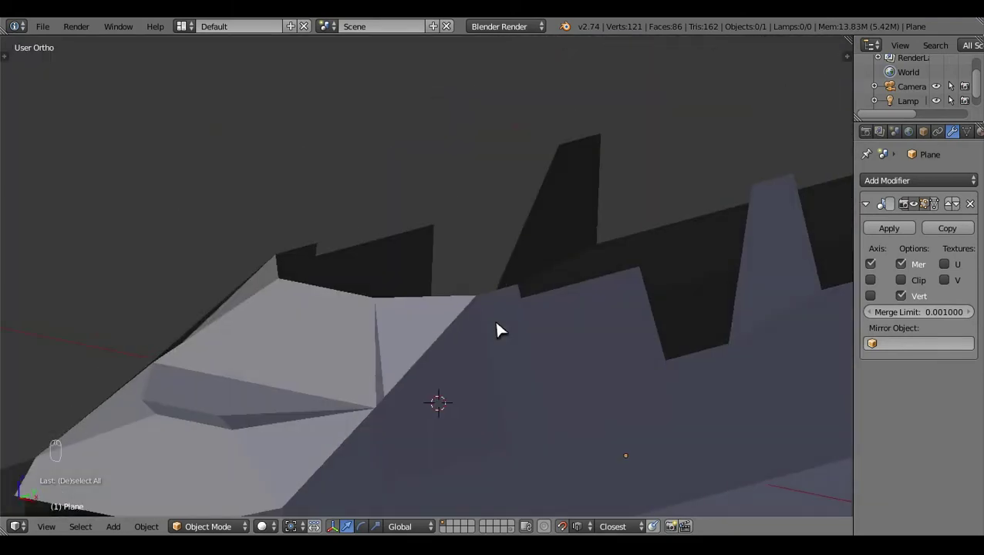
key("KP_3")
key("Tab")
middle_click(463, 337)
middle_click(463, 337)
left_click_drag(428, 384, 524, 377)
key("KP_7")
key("z")
left_click(544, 372)
left_click(396, 382)
key("KP_3")
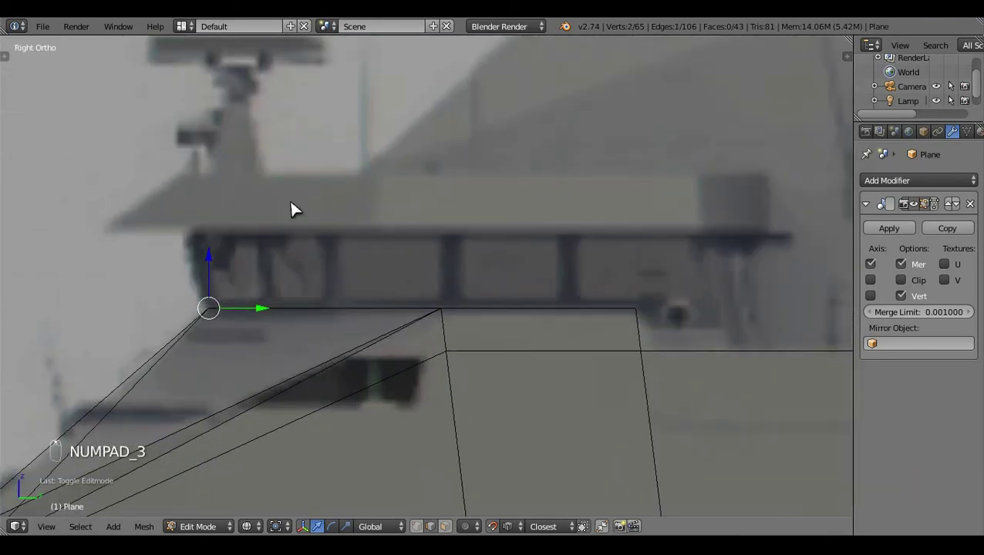
- Extrude the bridge front vertices upward to bridge-window height on the side blueprint
key("e")
left_click(228, 225)
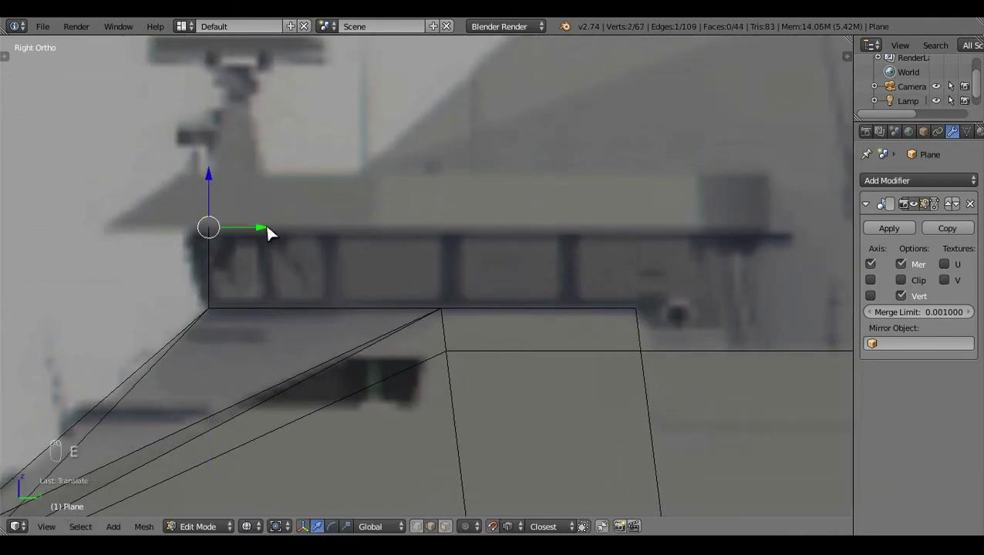
left_click(263, 230)
key("a")
key("z")
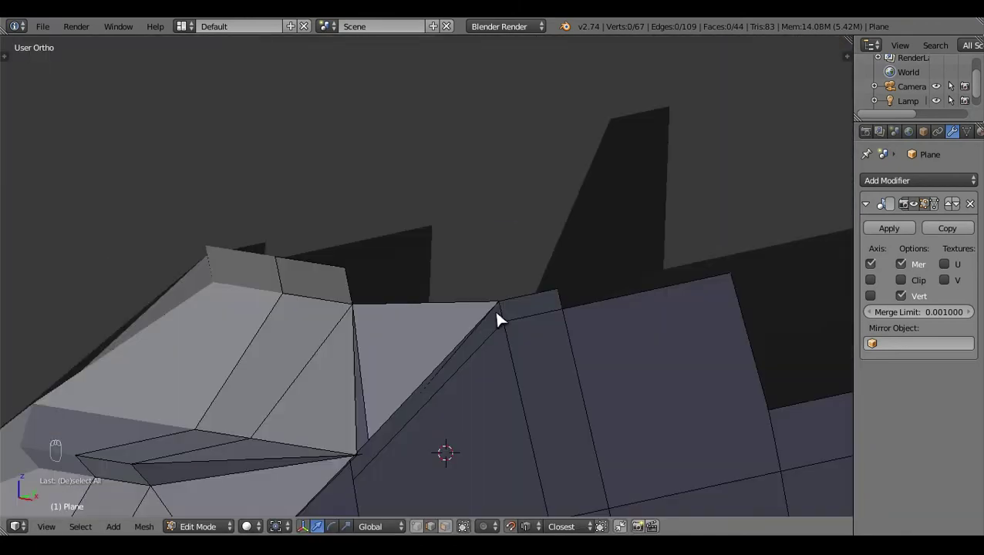
key("KP_3")
key("z")
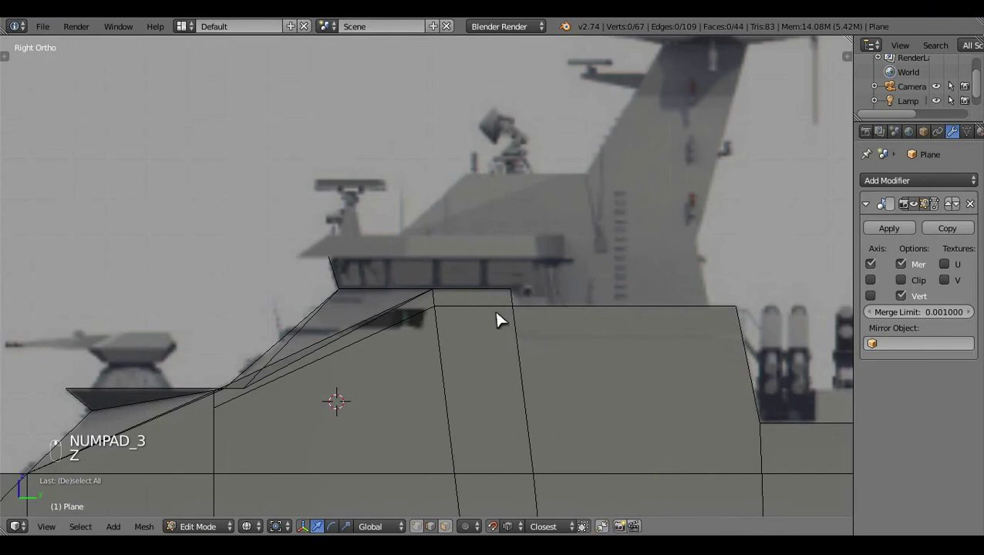
key("KP_7")
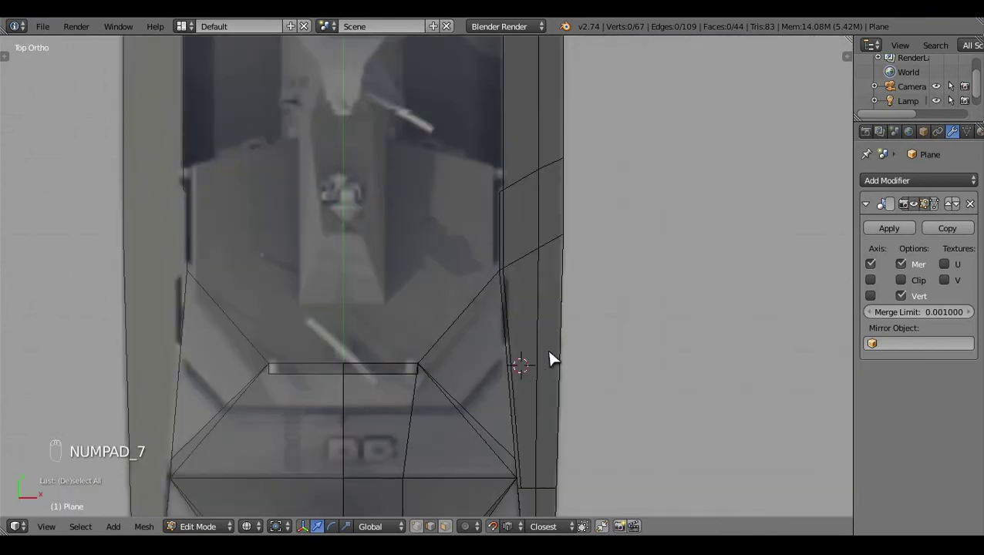
middle_click(558, 357)
key("KP_3")
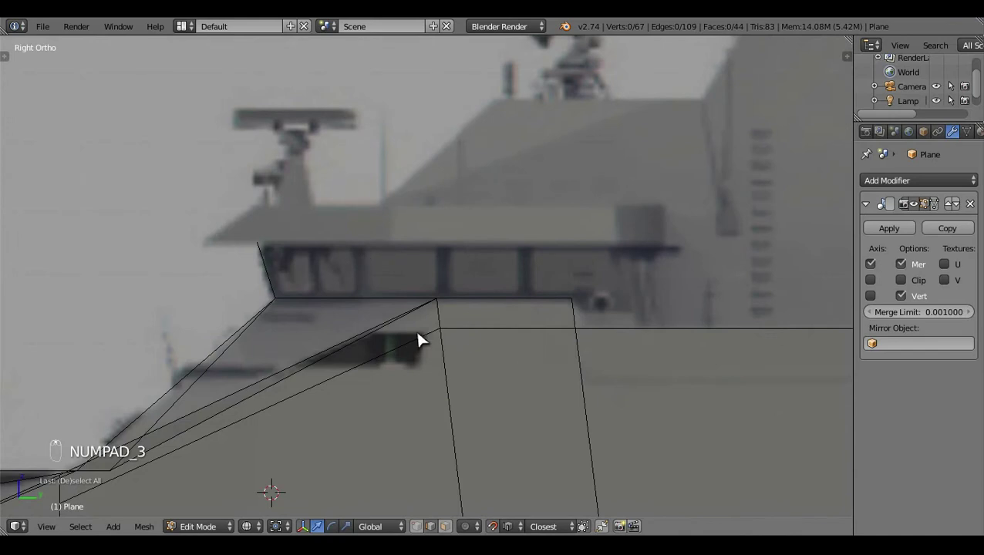
- Extrude the bridge roof front corner further up along the side blueprint
middle_click(424, 522)
key("c")
middle_click(385, 223)
right_click(385, 223)
key("e")
middle_click(279, 305)
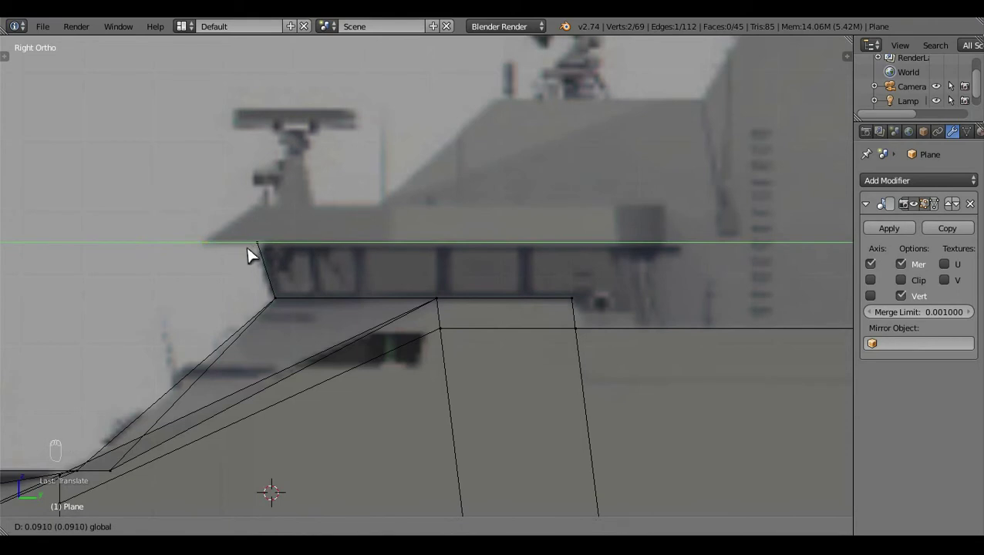
key("c")
middle_click(306, 256)
left_click(239, 205)
left_click_drag(240, 202, 266, 221)
key("c")
left_click(267, 221)
- Extrude a short forward edge from the roof corner to form an overhanging brim face
key("e")
middle_click(270, 156)
double_click(319, 211)
middle_click(320, 211)
middle_click(379, 236)
key("KP_7")
middle_click(490, 305)
left_click_drag(489, 306, 426, 445)
left_click(425, 445)
middle_click(514, 445)
- Inspect the slanted hull corner in side and top views and select its edge vertices
left_click(555, 445)
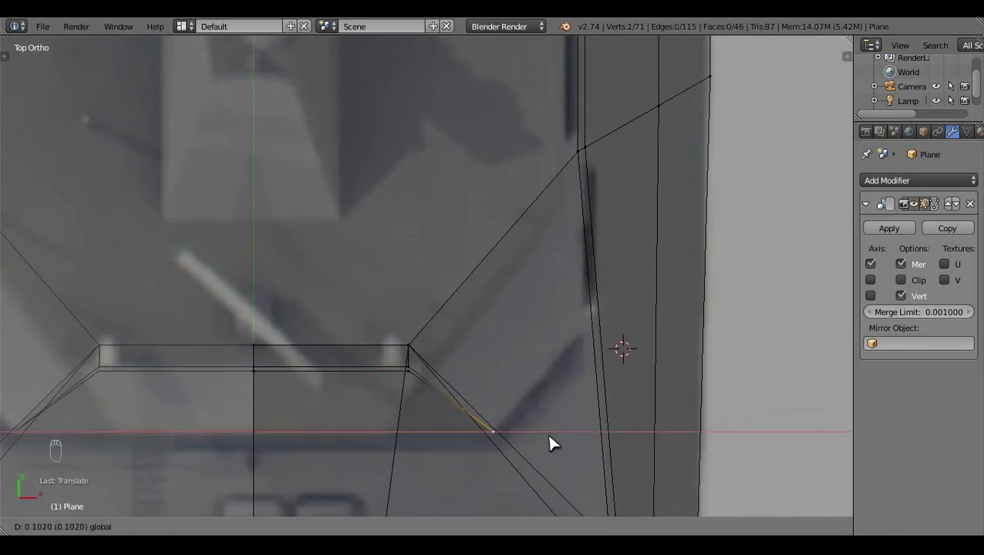
left_click_drag(555, 431, 555, 430)
key("KP_3")
middle_click(555, 431)
middle_click(427, 306)
key("KP_7")
key("KP_3")
middle_click(441, 311)
left_click(426, 254)
key("KP_7")
key("ctrl+z")
key("z")
key("a")
left_click(422, 430)
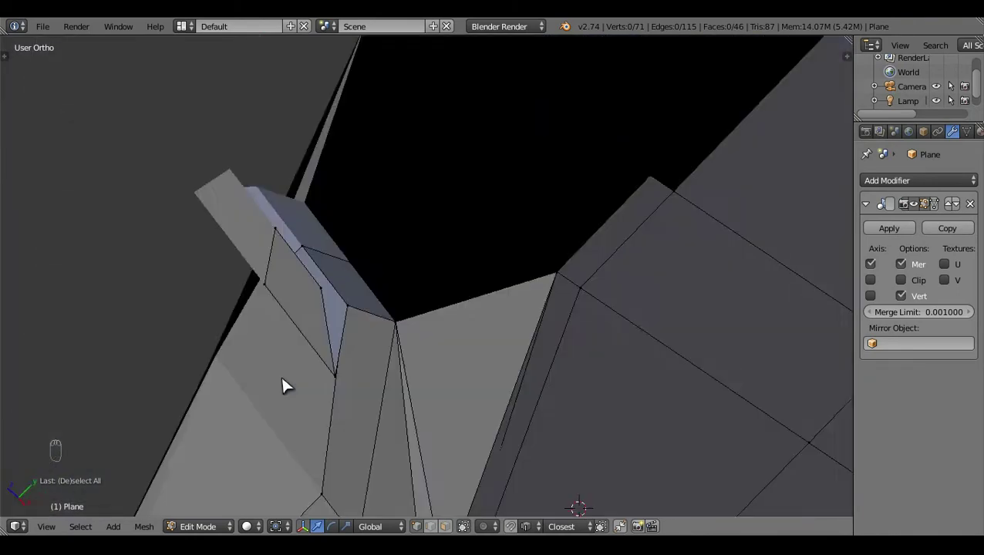
left_click_drag(323, 308, 463, 463)
- Refine the selection to the slanted corner vertex over the top blueprint
key("KP_7")
key("z")
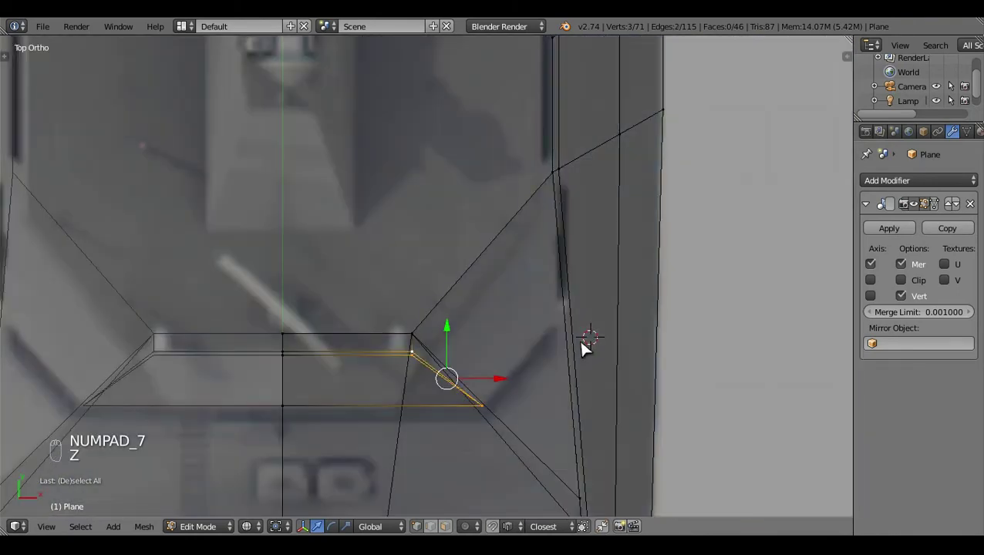
key("a")
middle_click(463, 409)
key("c")
left_click_drag(420, 442, 461, 367)
key("c")
key("c")
right_click(460, 382)
left_click(461, 378)
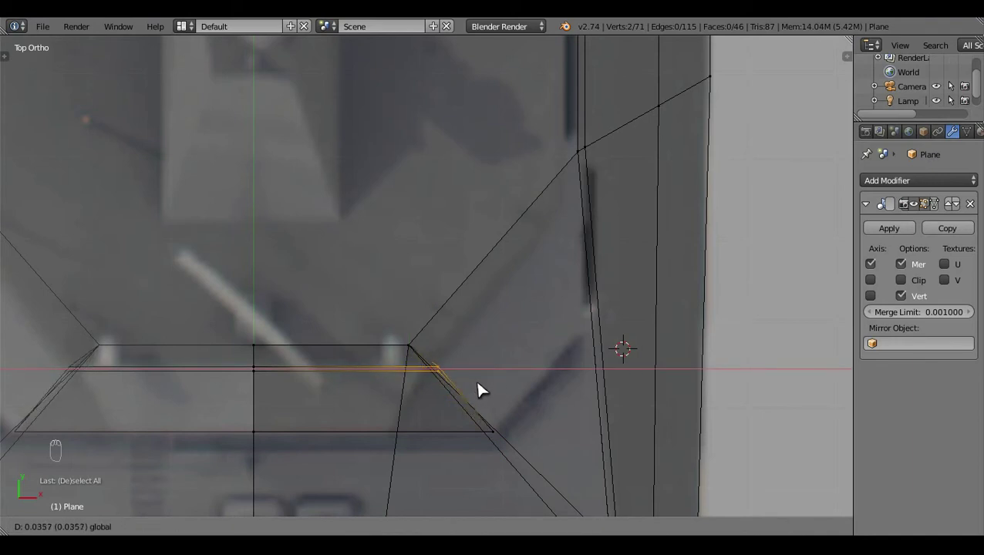
key("z")
middle_click(512, 442)
key("z")
- Extrude the corner vertex outward and place it along the hull outline
key("e")
key("a")
middle_click(505, 450)
left_click(552, 438)
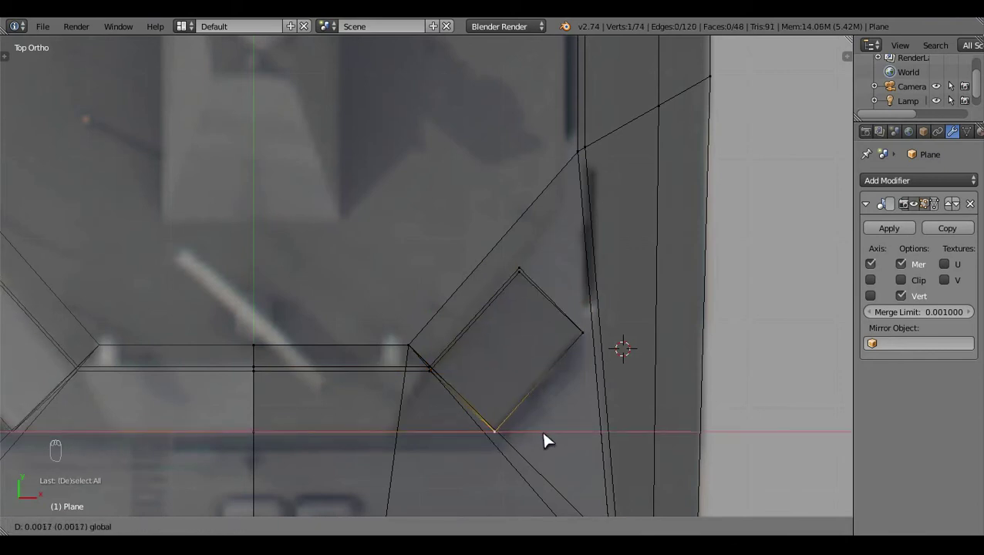
key("a")
middle_click(464, 393)
key("c")
left_click(462, 397)
middle_click(522, 399)
left_click(492, 400)
middle_click(483, 398)
- Select and move the new block vertices to trace the angled outline
key("a")
key("c")
right_click(604, 276)
left_click(590, 277)
key("a")
left_click_drag(601, 311, 543, 302)
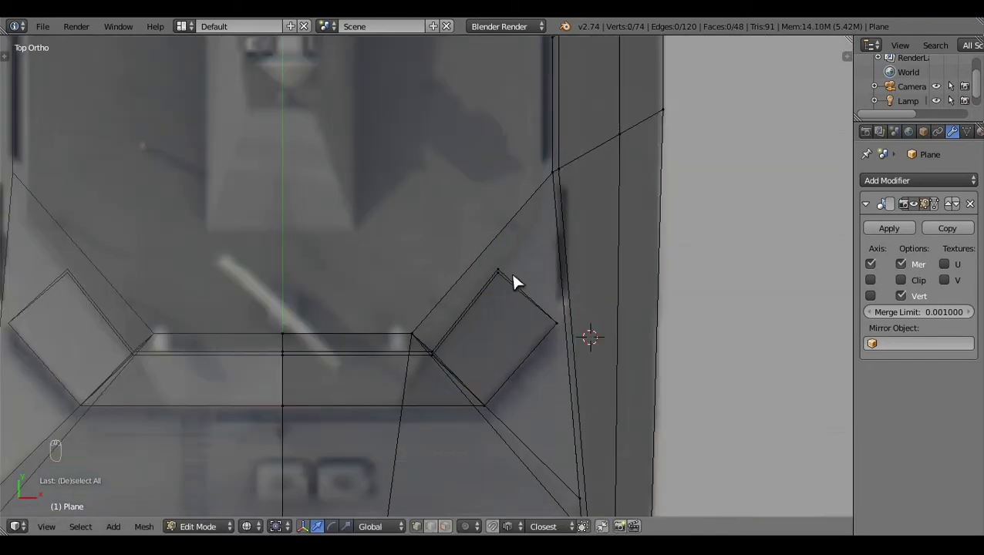
key("c")
left_click_drag(514, 279, 556, 219)
- Extrude two more vertices from the bridge-front corner, the outer one on the top-view outline
key("e")
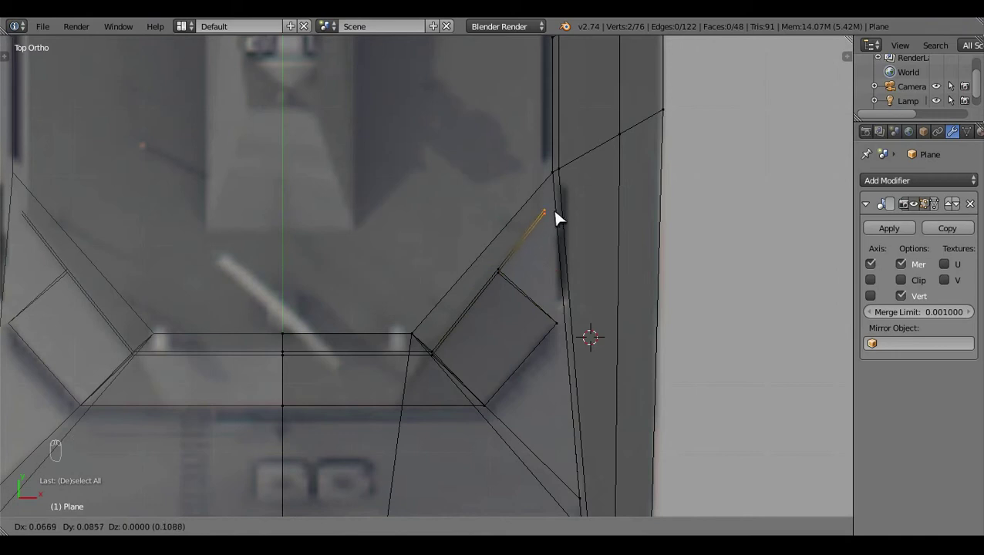
key("a")
right_click(569, 332)
key("e")
left_click(588, 167)
key("a")
middle_click(421, 391)
- Fill the block's open faces with F while toggling wireframe, then return to top view in Edit Mode
key("z")
left_click(277, 301)
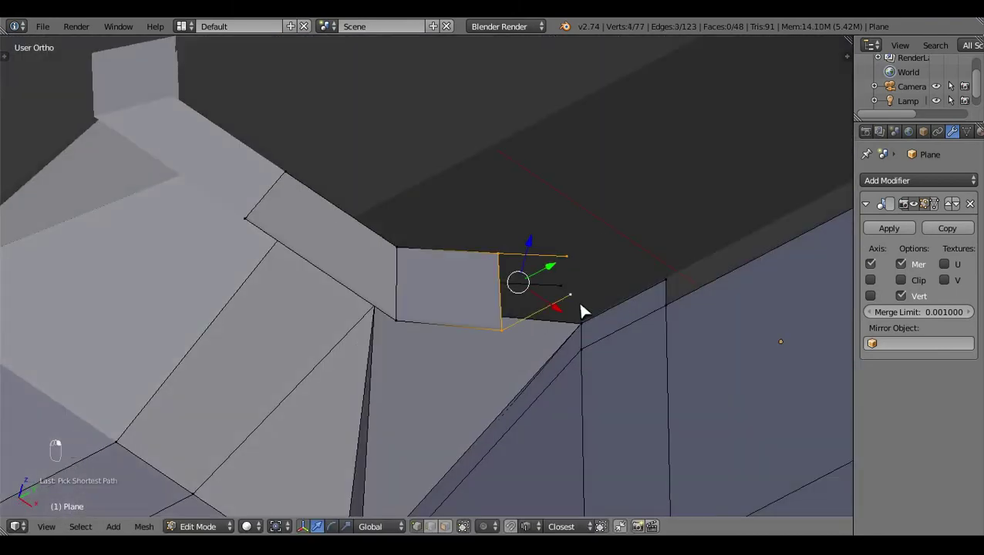
key("f")
key("a")
key("z")
key("f")
key("a")
key("z")
key("Tab")
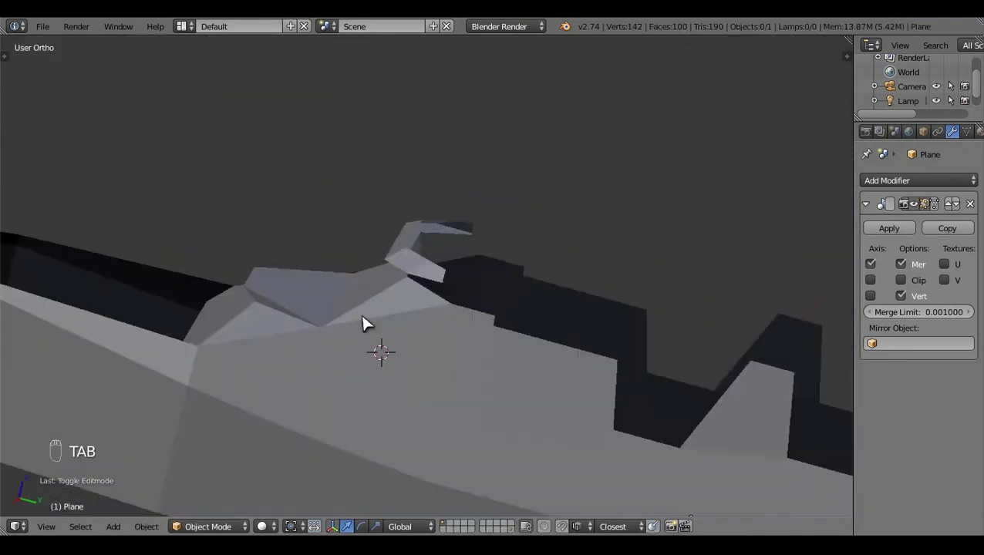
key("KP_7")
key("z")
key("Tab")
- Select the block's corner vertices and slide them onto the blueprint outline from above
left_click_drag(537, 259, 363, 328)
right_click(399, 323)
left_click(417, 334)
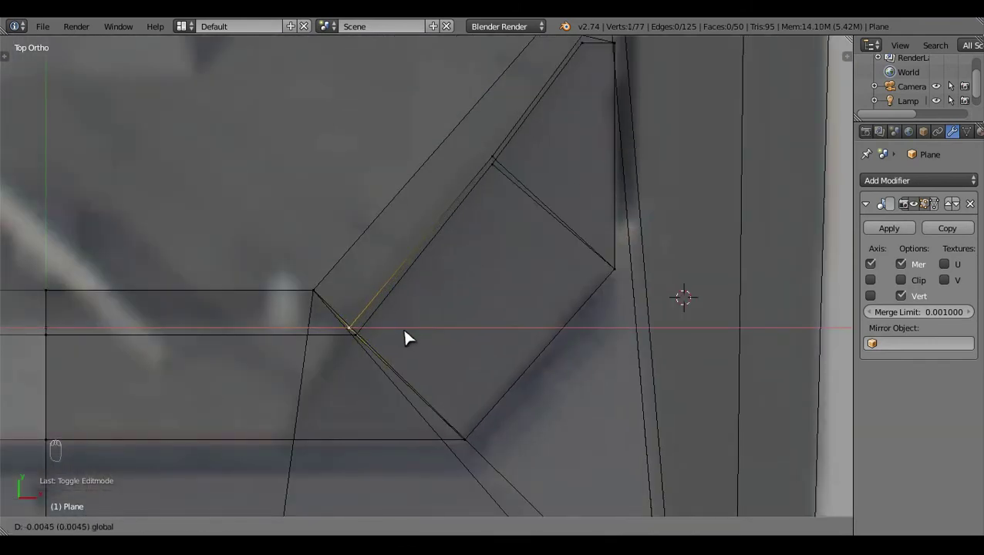
left_click(515, 305)
right_click(597, 273)
left_click_drag(607, 268, 627, 277)
left_click(621, 274)
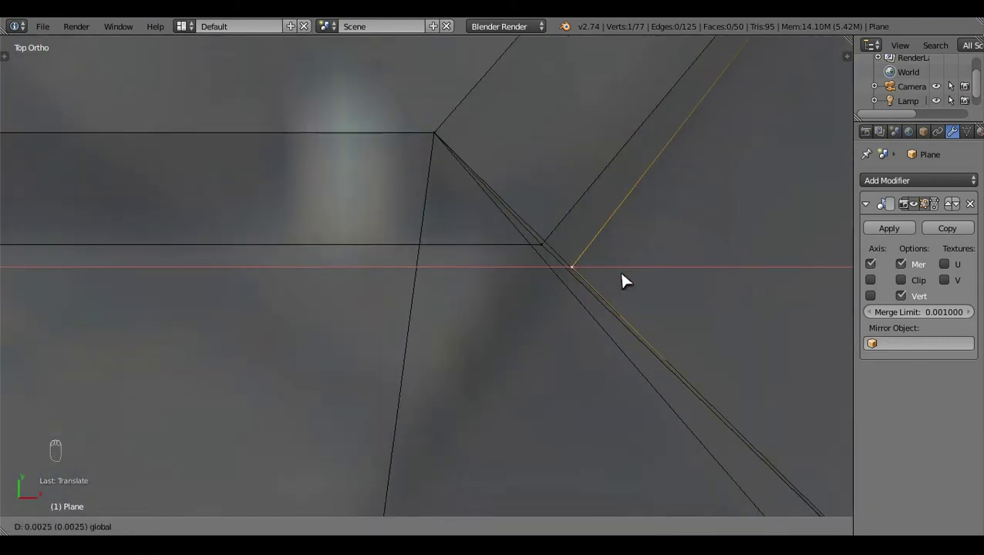
left_click_drag(703, 218, 576, 518)
left_click(730, 217)
left_click(576, 518)
left_click_drag(530, 488, 690, 213)
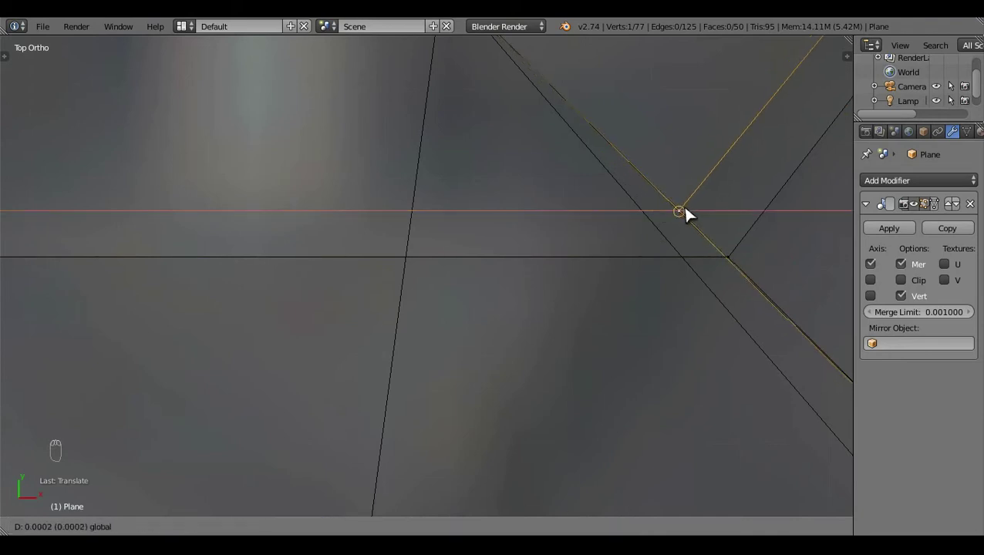
- Adjust the remaining corner vertices along the hull edge, constraining moves to the X axis where needed
right_click(743, 267)
middle_click(750, 261)
left_click(741, 258)
left_click_drag(725, 305, 688, 346)
key("a")
left_click(689, 347)
left_click_drag(510, 343, 419, 398)
left_click(455, 405)
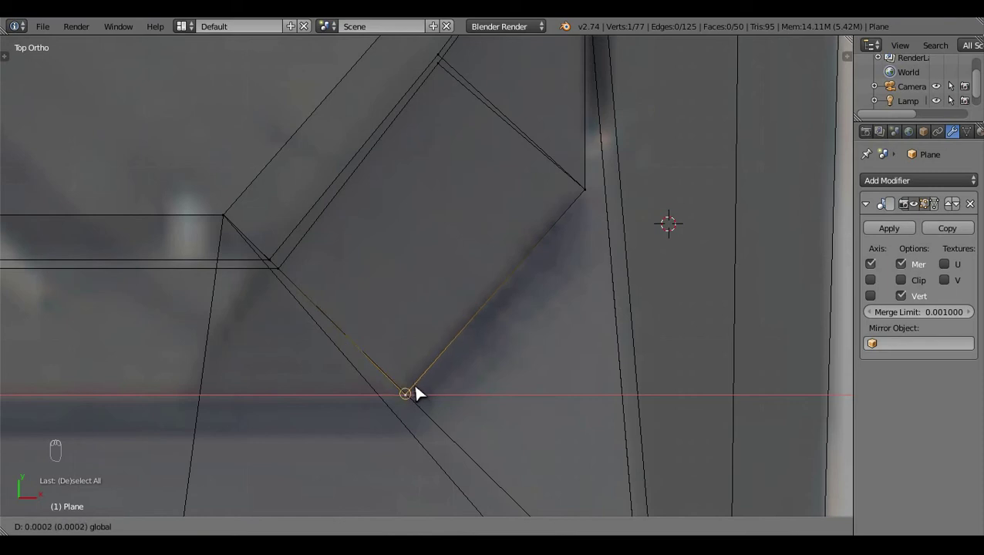
key("a")
left_click_drag(601, 307, 500, 141)
key("c")
left_click(462, 373)
key("x")
right_click(362, 372)
key("c")
right_click(392, 464)
- Extrude the block's edge, grab and scale the new geometry to follow the angled outline
key("e")
left_click_drag(499, 534, 520, 388)
key("g")
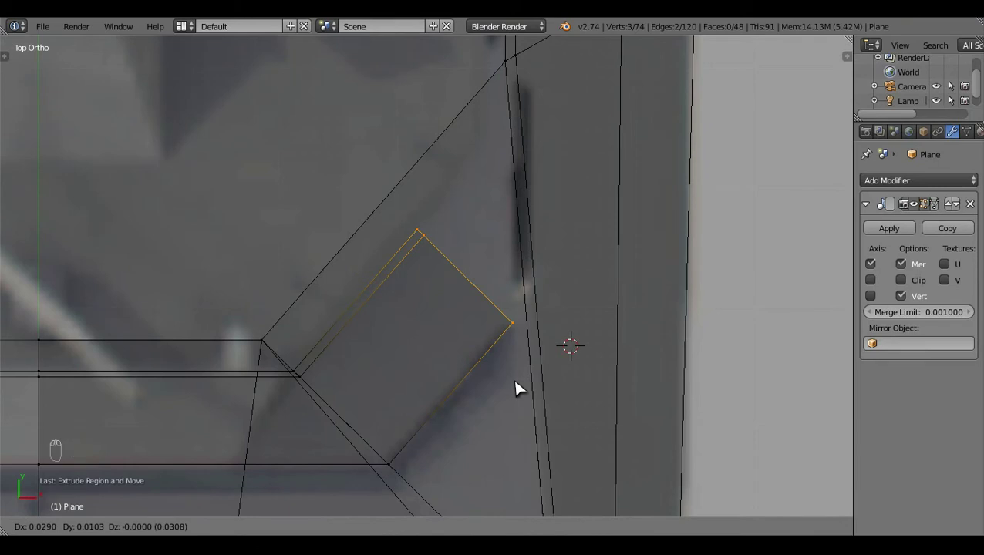
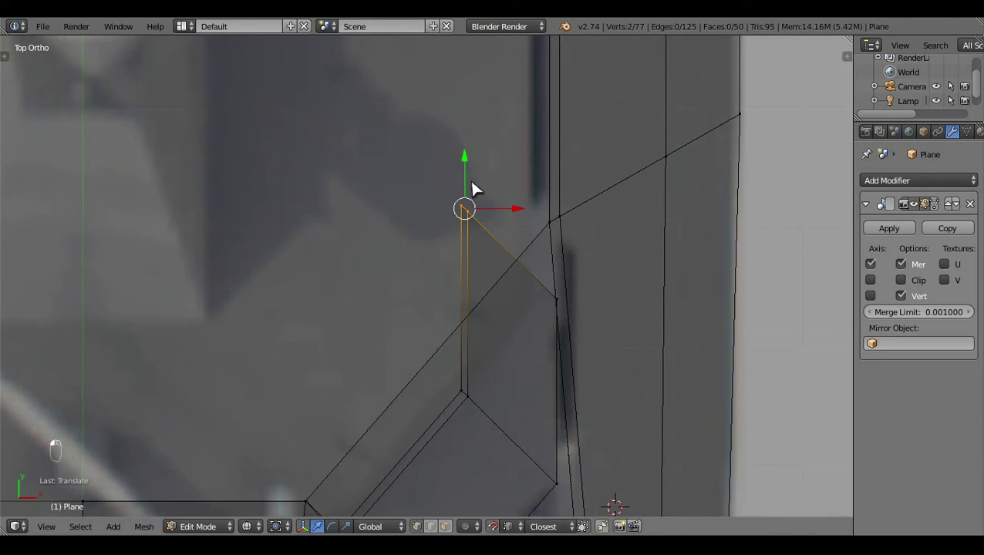
middle_click(540, 359)
key("s")
middle_click(540, 359)
left_click(671, 325)
middle_click(504, 523)
left_click_drag(497, 532, 588, 319)
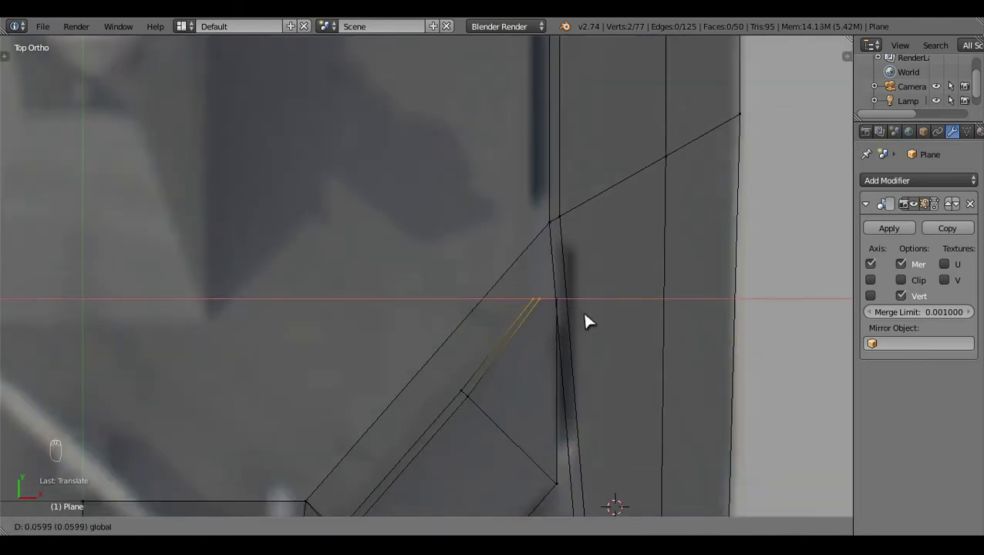
left_click_drag(534, 388, 480, 434)
key("a")
key("z")
left_click(400, 469)
middle_click(405, 424)
left_click(495, 326)
- From top view in wireframe, reposition the extruded vertices so the block's corners match the blueprint
key("KP_7")
key("z")
left_click(636, 328)
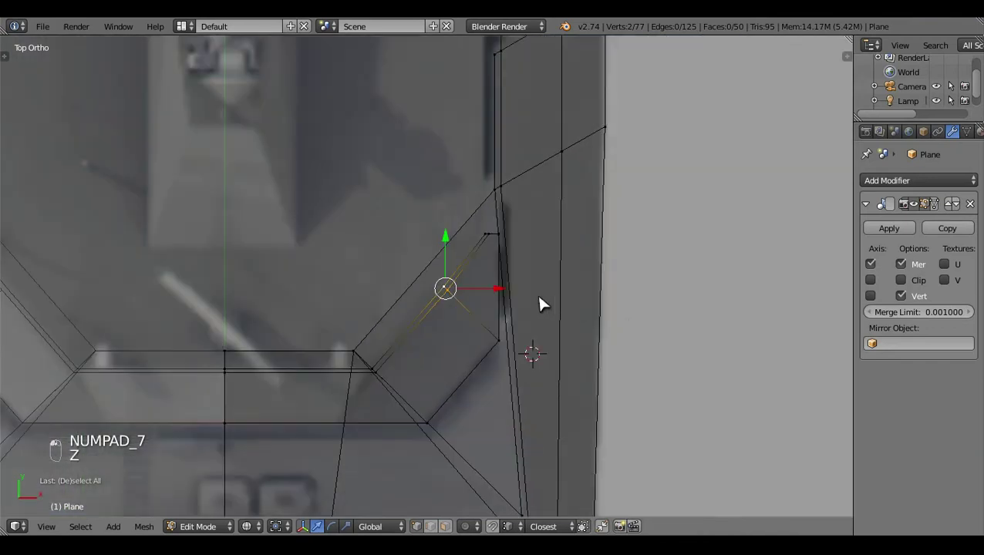
left_click_drag(521, 303, 630, 180)
key("a")
key("c")
right_click(631, 179)
left_click(636, 182)
key("z")
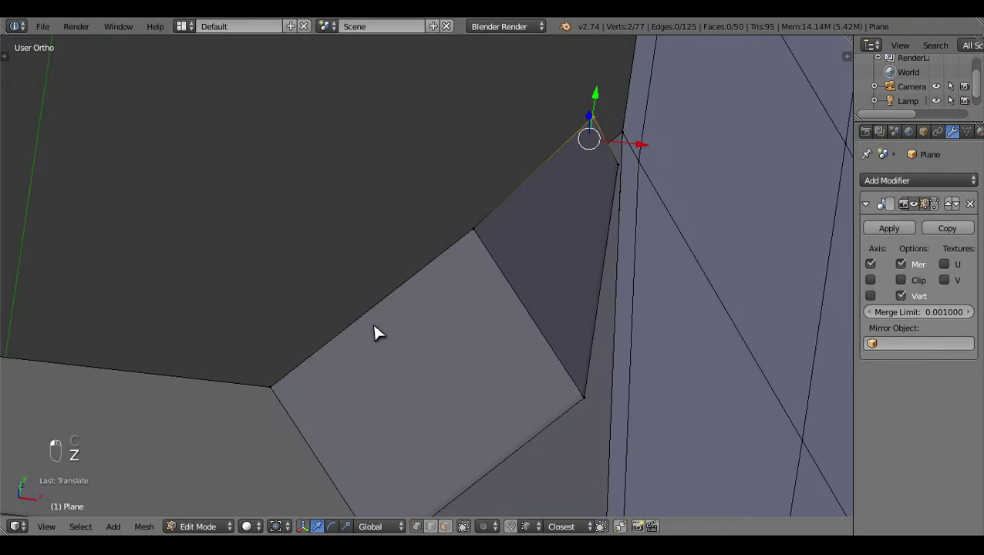
left_click_drag(490, 246, 373, 330)
key("z")
middle_click(386, 373)
key("KP_7")
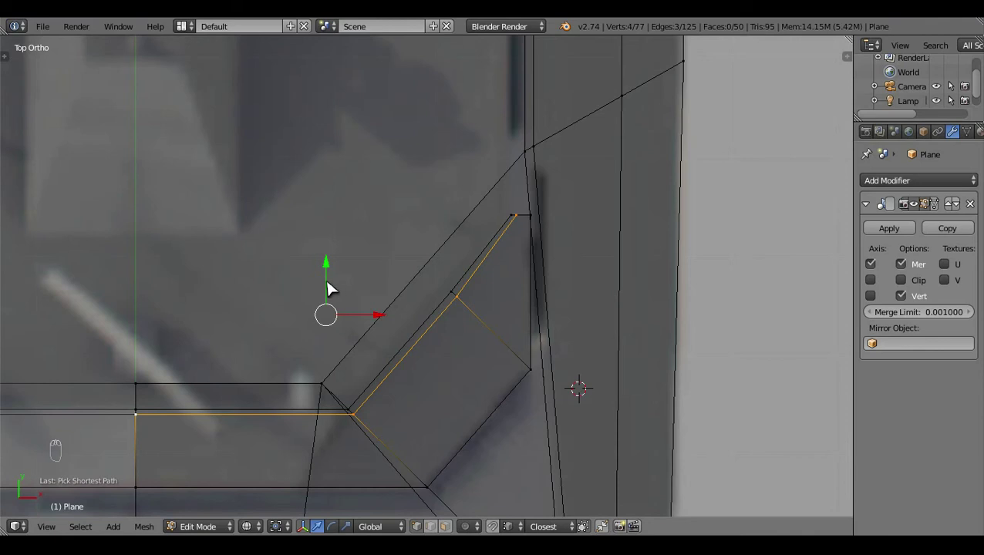
left_click(334, 287)
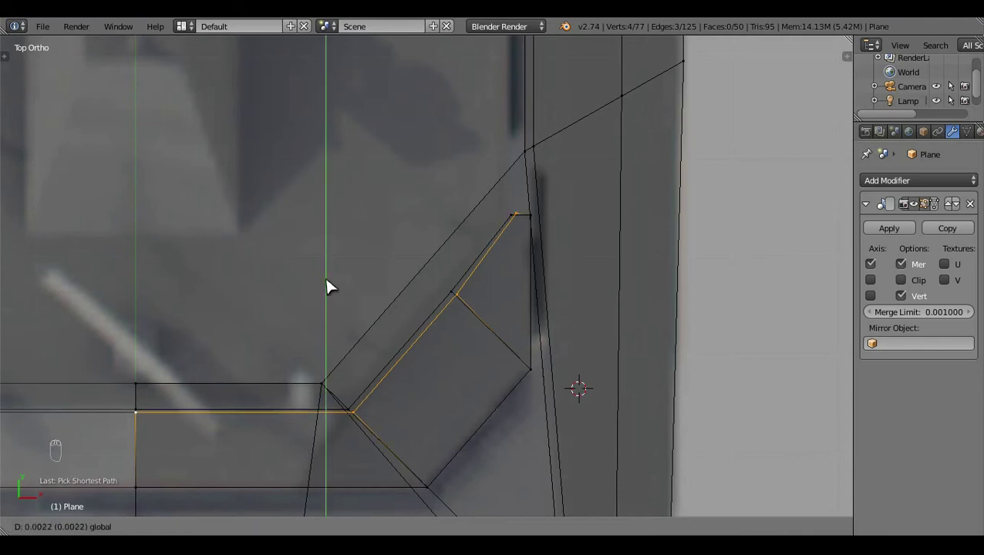
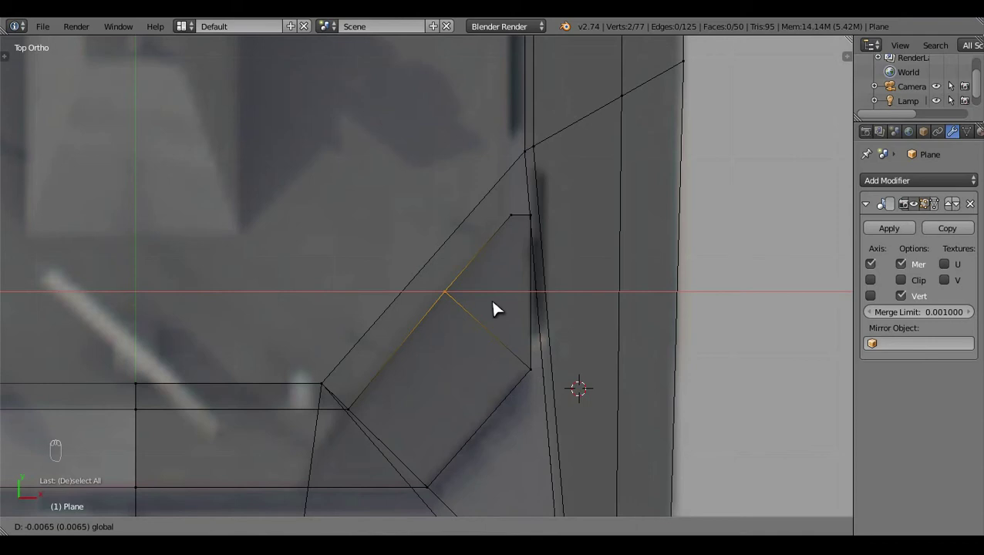
- Reselect the corner vertices, undo a misplaced move and nudge them back onto the outline
key("a")
key("c")
left_click(579, 223)
left_click(528, 220)
key("ctrl+z")
left_click_drag(552, 290, 565, 210)
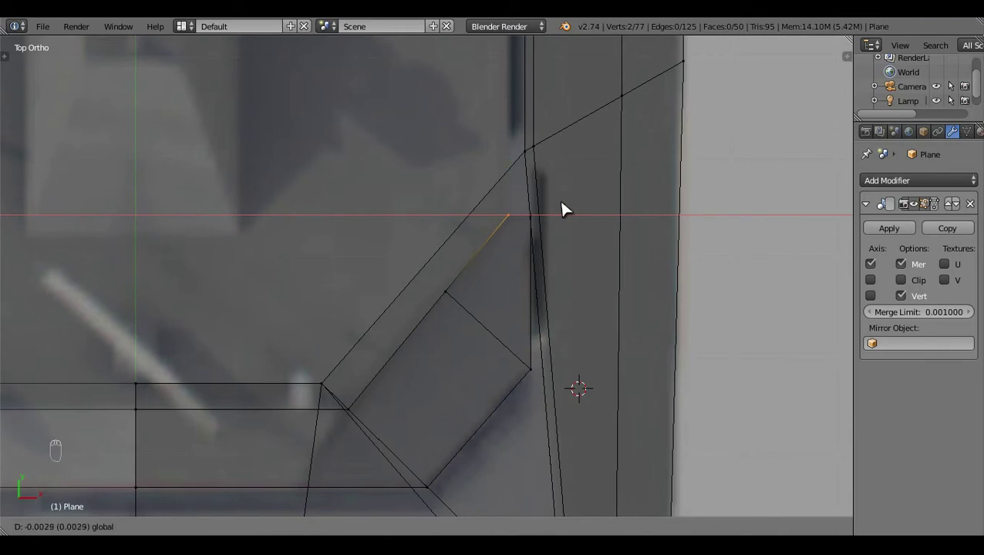
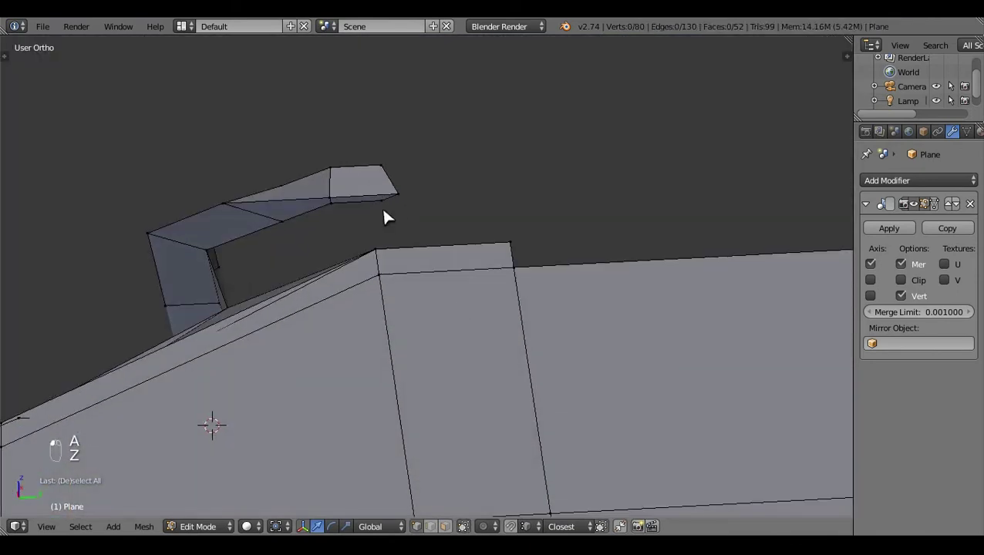
- Enter Edit Mode on the block and inspect its side edge from top and side views in wireframe
left_click(576, 497)
left_click_drag(439, 206, 549, 386)
key("a")
key("Tab")
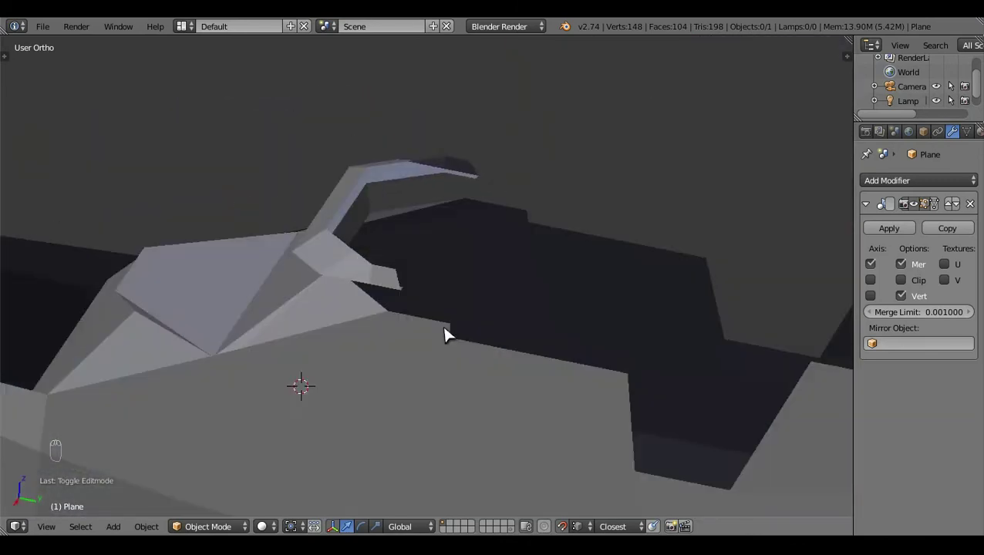
key("KP_7")
key("z")
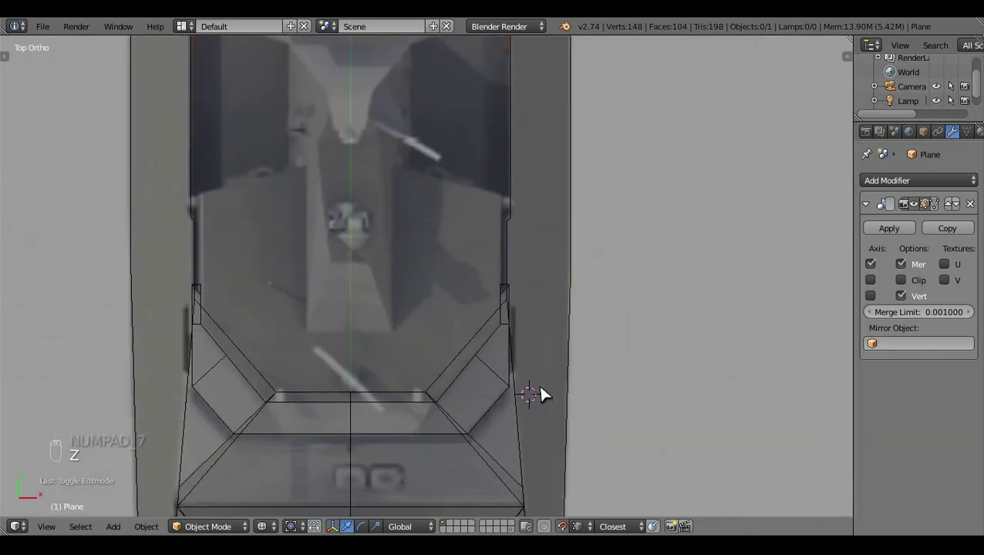
key("KP_3")
left_click_drag(547, 395, 547, 395)
key("KP_7")
middle_click(547, 395)
- Move the side vertices along the hull edge, fill the new face with F and extrude and scale upward
left_click_drag(547, 395, 620, 326)
key("z")
left_click_drag(620, 325, 589, 351)
left_click_drag(590, 351, 411, 396)
key("Tab")
left_click_drag(411, 396, 577, 403)
key("f")
key("KP_7")
key("z")
key("e")
key("s")
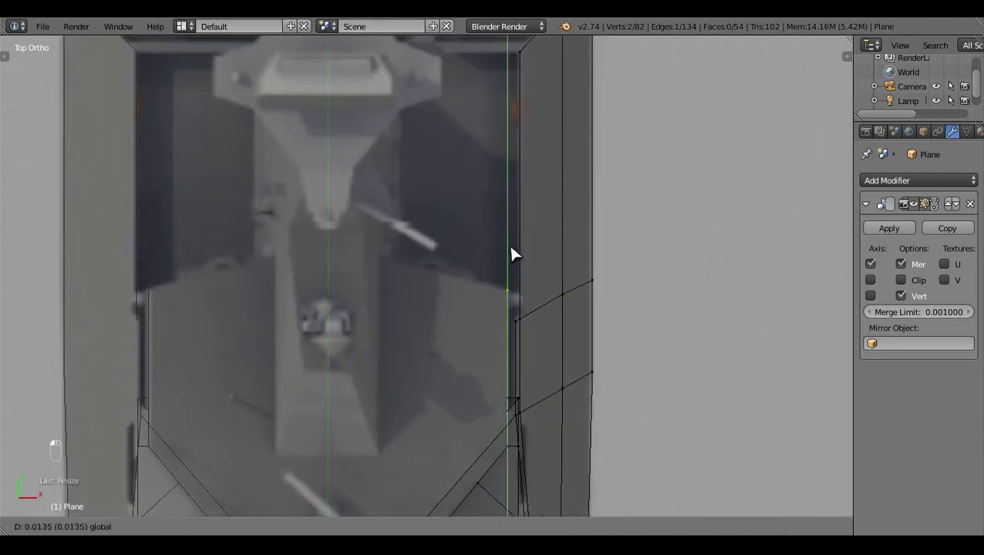
- Extrude the hull edge, undo the bad attempt, and reselect the edge vertices in wireframe
key("e")
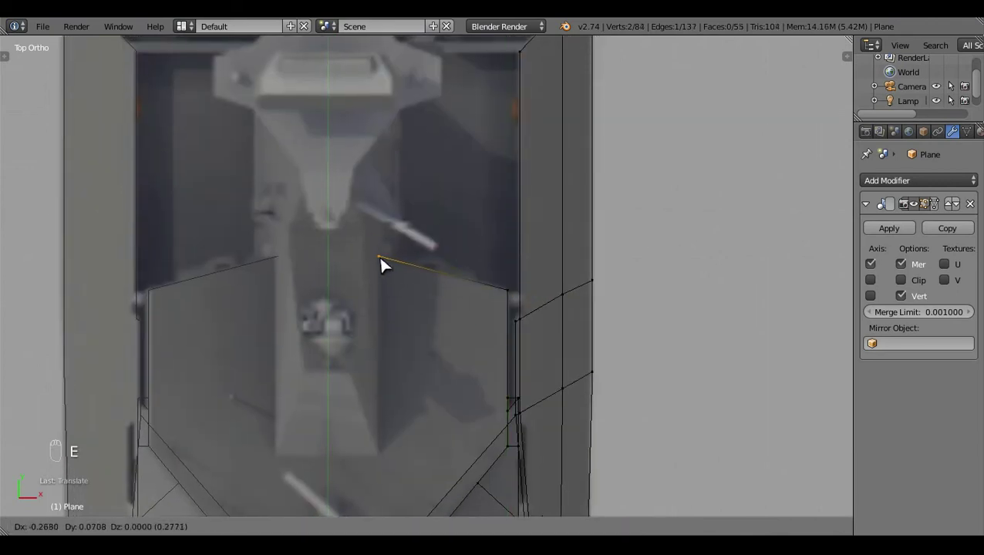
key("a")
middle_click(436, 347)
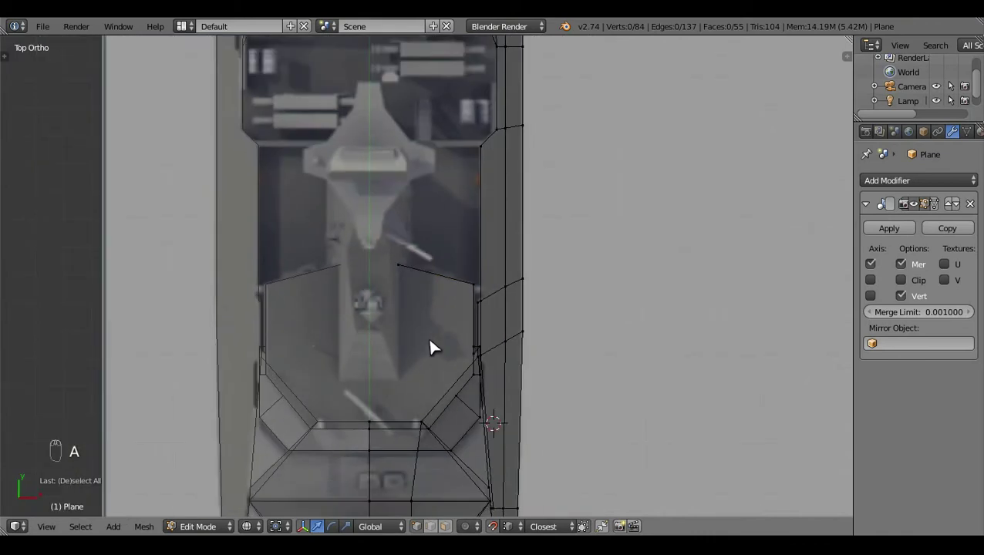
key("ctrl+z")
key("e")
key("a")
key("z")
left_click(411, 476)
key("z")
key("z")
left_click(589, 303)
- Move the new edge vertices into place and fill the face between them, then check it in Object Mode
middle_click(692, 261)
left_click_drag(253, 323, 424, 330)
left_click_drag(424, 330, 587, 192)
middle_click(433, 529)
left_click_drag(447, 184, 435, 198)
key("shift+q")
key("a")
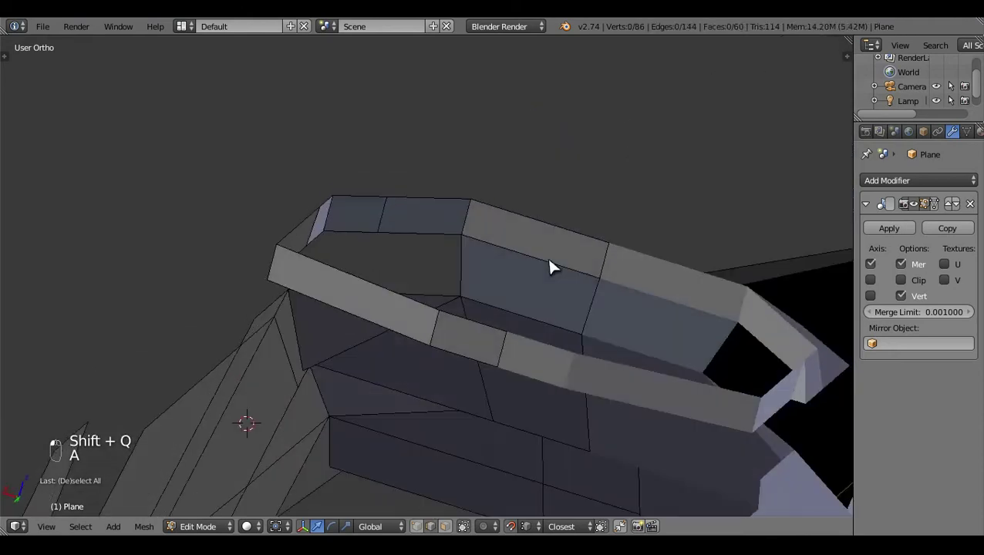
left_click_drag(412, 359, 613, 260)
key("f")
key("a")
key("Tab")
left_click(456, 333)
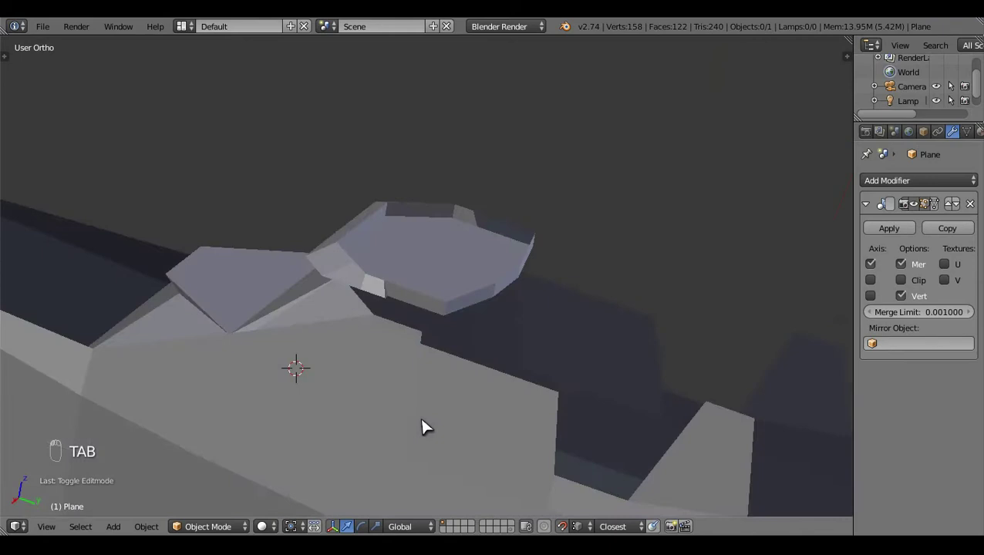
- From Top ortho re-enter Edit Mode and shift a hull vertex in Right ortho onto the blueprint line
key("KP_7")
key("z")
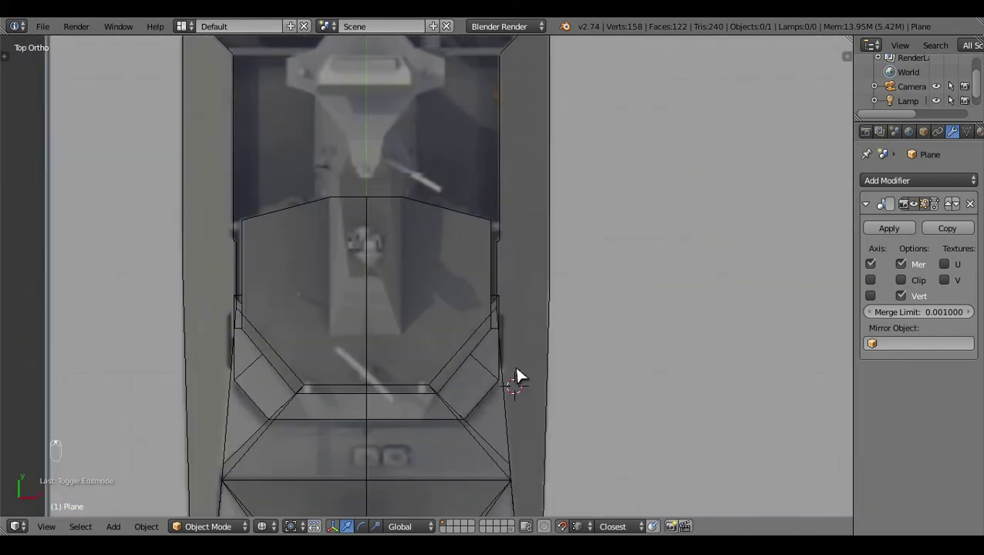
key("Tab")
middle_click(521, 371)
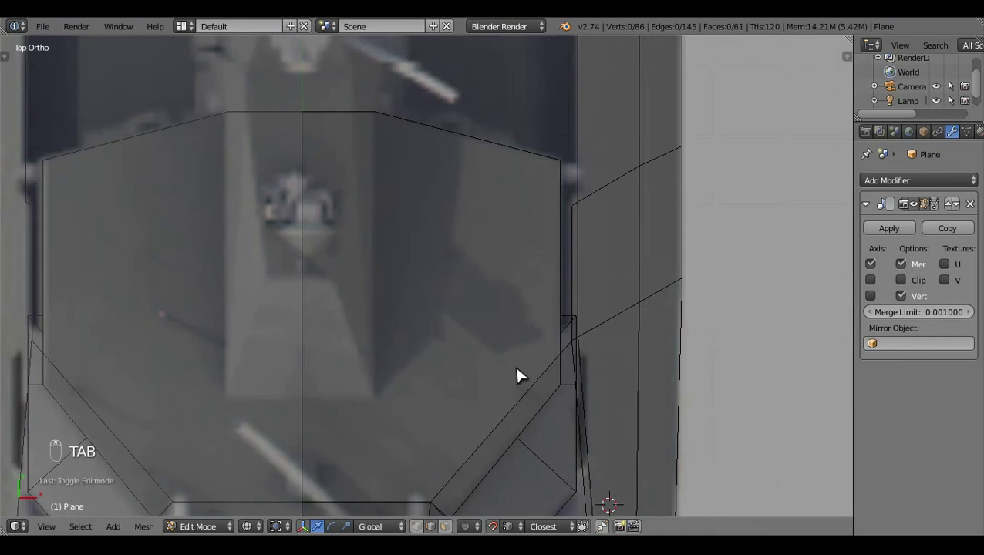
right_click(587, 283)
key("KP_3")
left_click_drag(626, 398, 405, 162)
left_click(392, 163)
- Back in Top ortho, undo the move and reposition the vertex to match the top-view outline
key("a")
key("KP_7")
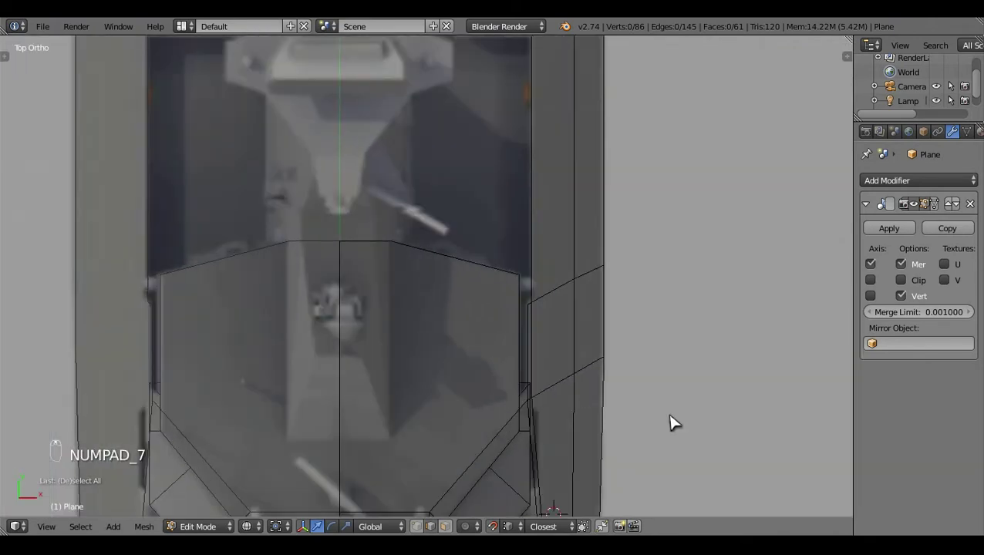
key("ctrl+z")
middle_click(679, 408)
left_click(647, 296)
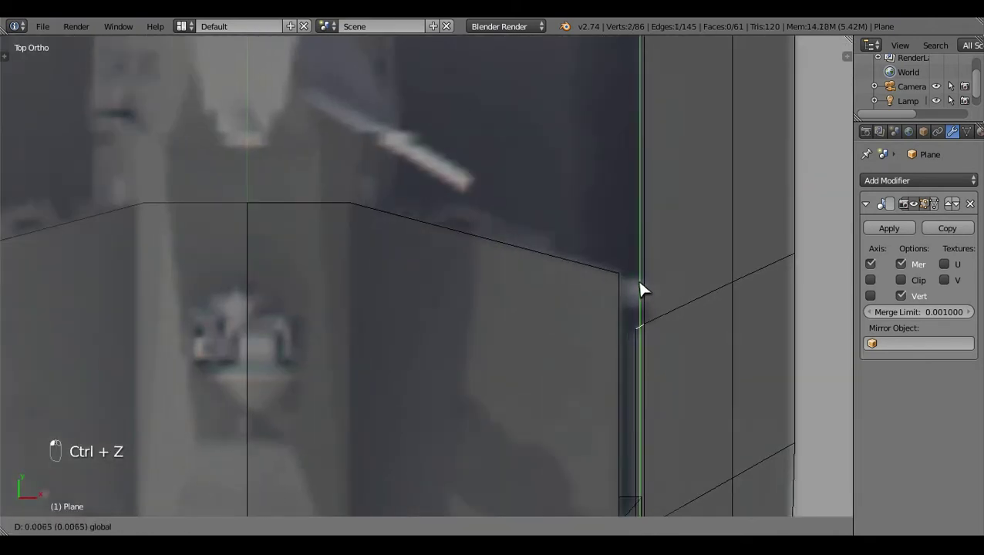
key("a")
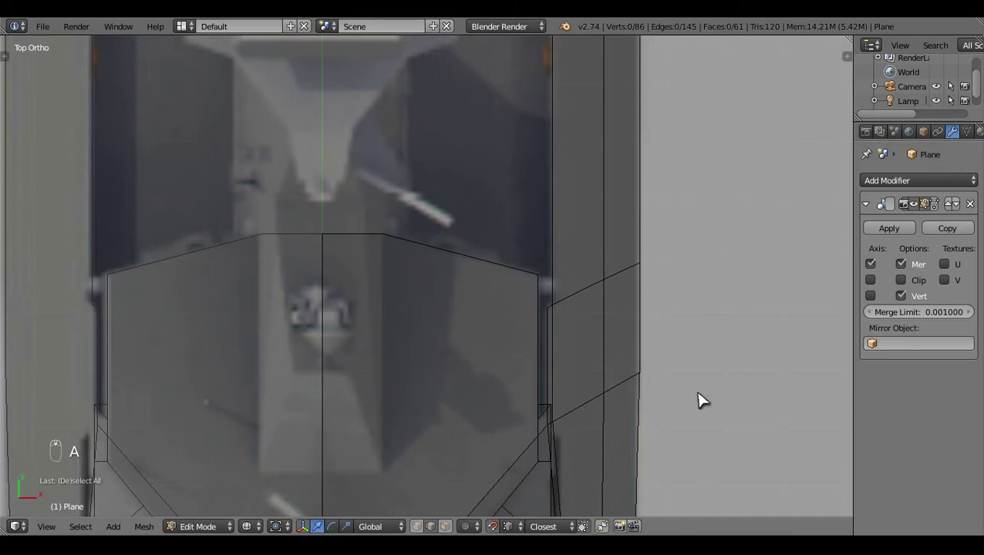
left_click(653, 412)
- Nudge the vertex in Right ortho, leave wireframe and Edit Mode, and inspect the hull in 3D
key("KP_3")
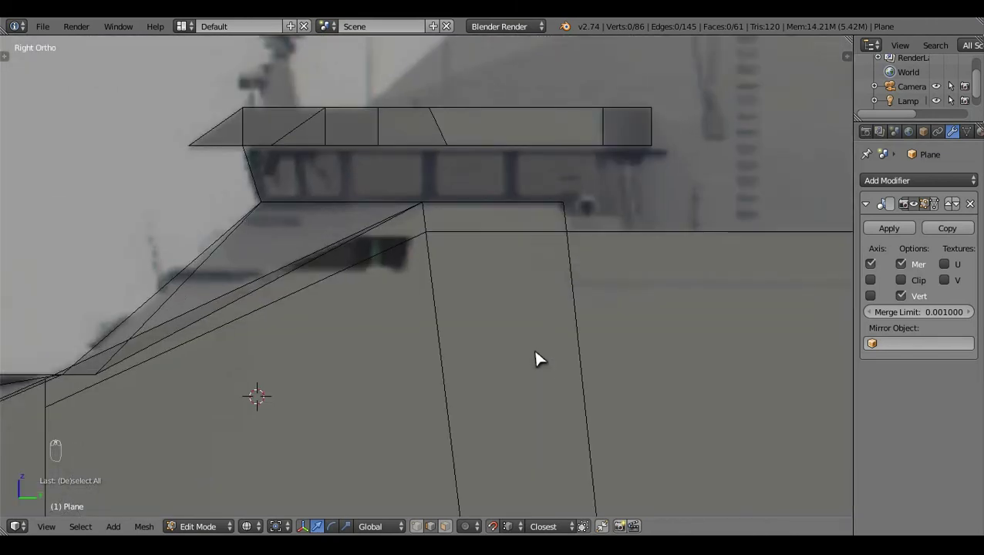
left_click(422, 412)
left_click_drag(556, 382, 555, 383)
key("z")
key("Tab")
left_click(610, 318)
middle_click(374, 493)
middle_click(378, 387)
- Drag a hull vertex down in Right ortho to the side-view line, exit Edit Mode and return to Top view
left_click_drag(617, 305, 602, 375)
left_click(602, 375)
key("KP_3")
left_click(463, 423)
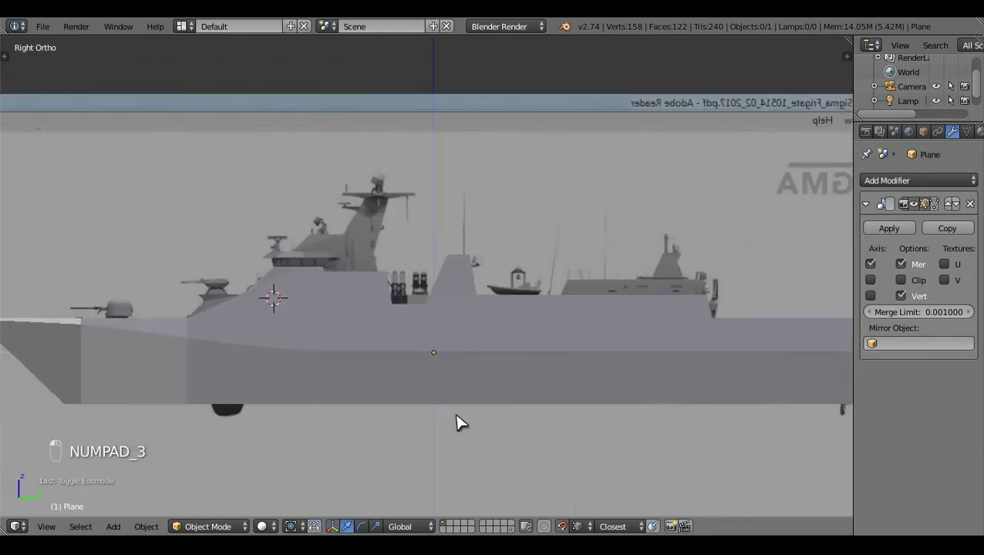
left_click_drag(509, 336, 521, 388)
key("z")
key("Tab")
key("KP_7")
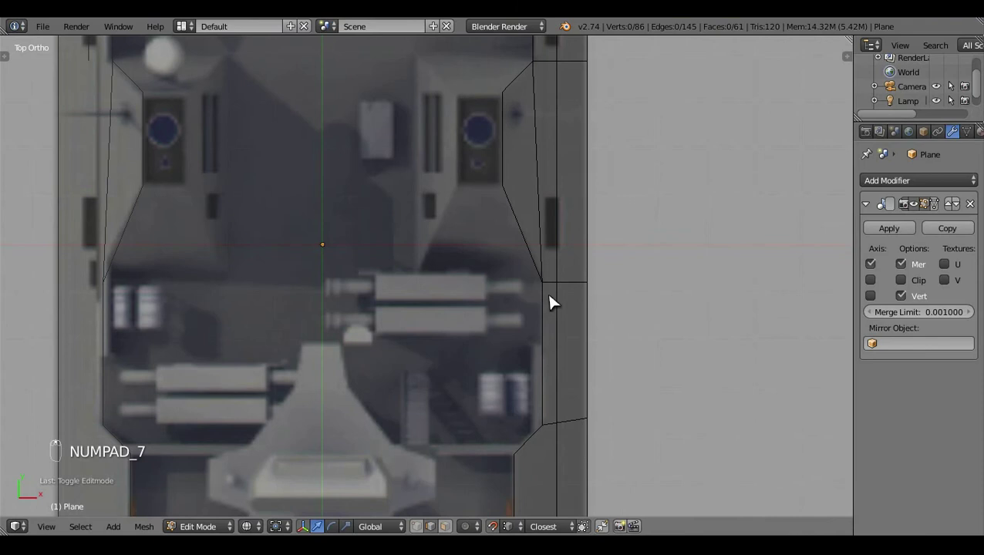
- Extrude a hull edge vertex along X to start the funnel-base outline and select its neighbours
key("Tab")
key("Tab")
right_click(508, 155)
key("e")
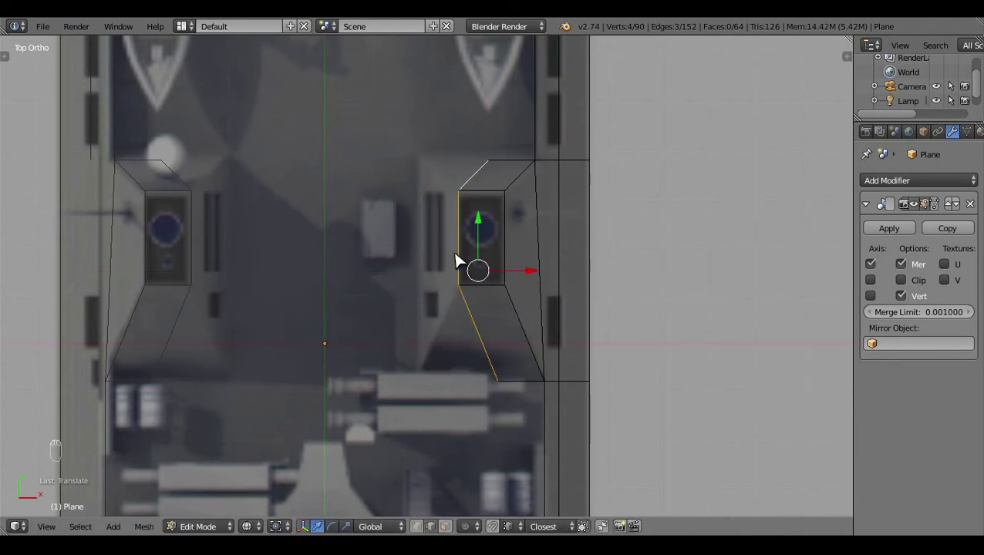
right_click(464, 258)
left_click(430, 439)
key("x")
key("c")
right_click(580, 275)
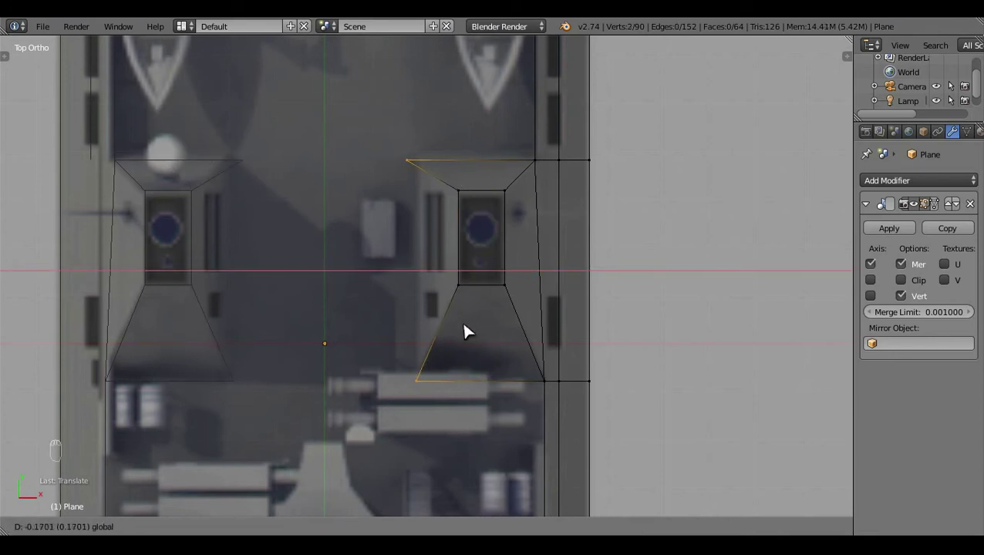
right_click(421, 247)
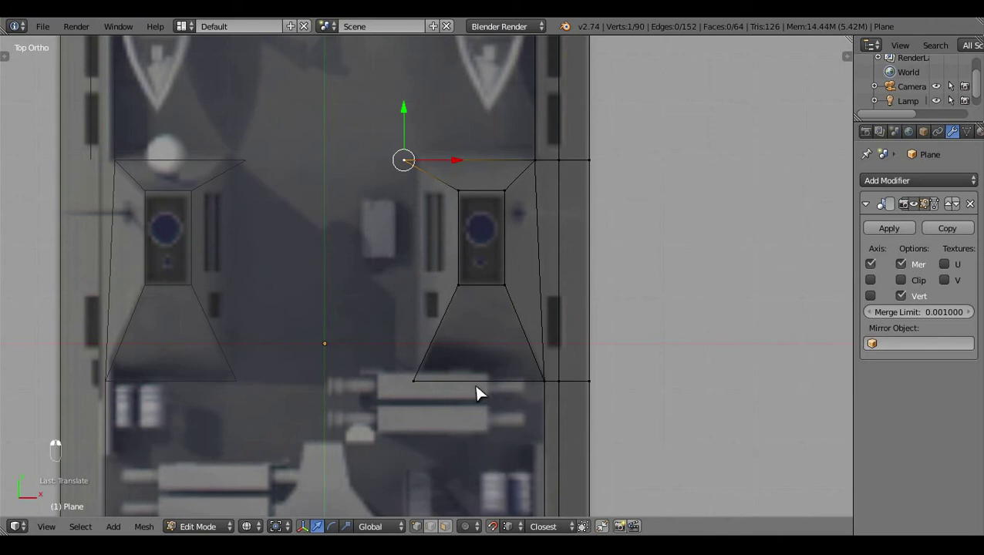
- Move the selected vertices in Top ortho to trace the tapered trapezoid around the funnel
key("a")
left_click_drag(581, 292, 437, 216)
key("a")
left_click_drag(483, 286, 378, 499)
key("a")
left_click(379, 499)
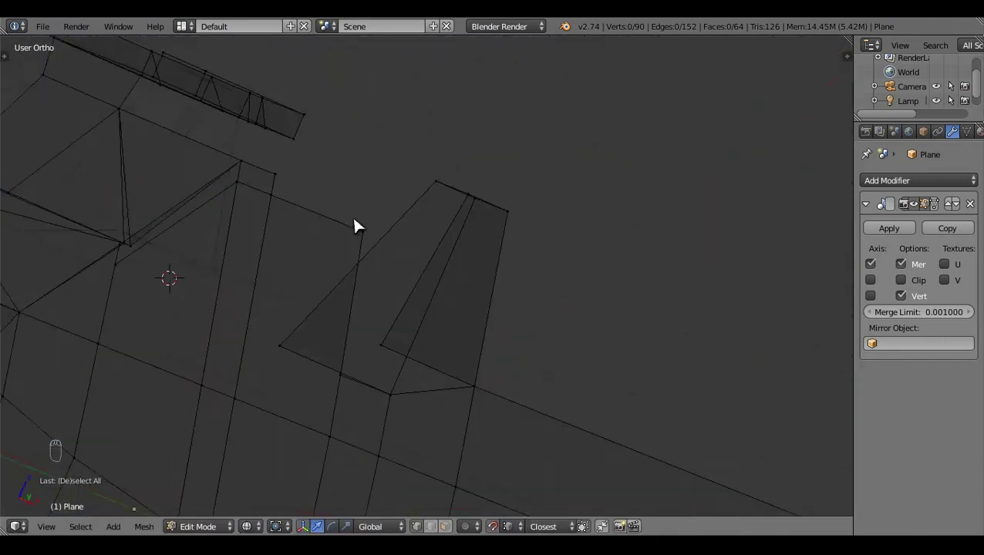
- In Right ortho raise the funnel-base vertices and extrude them, undoing an overshoot
key("KP_3")
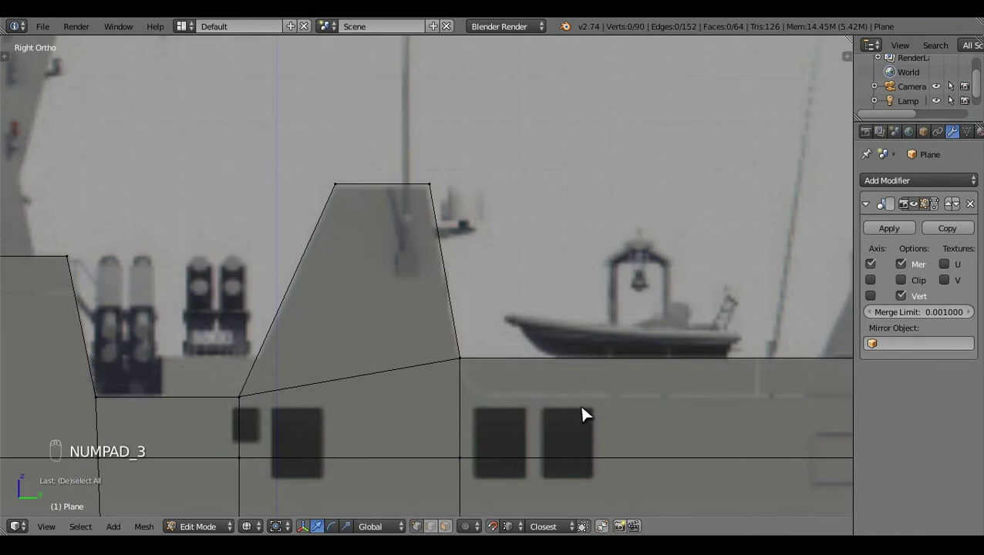
middle_click(459, 368)
left_click(451, 371)
right_click(467, 478)
left_click(438, 527)
left_click_drag(438, 528, 608, 386)
key("e")
key("KP_3")
key("z")
key("z")
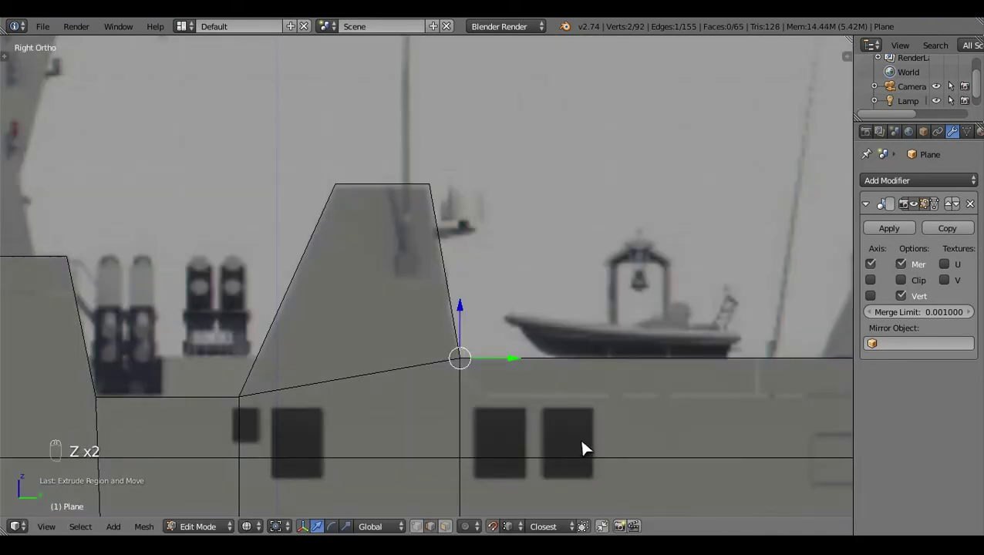
left_click(470, 318)
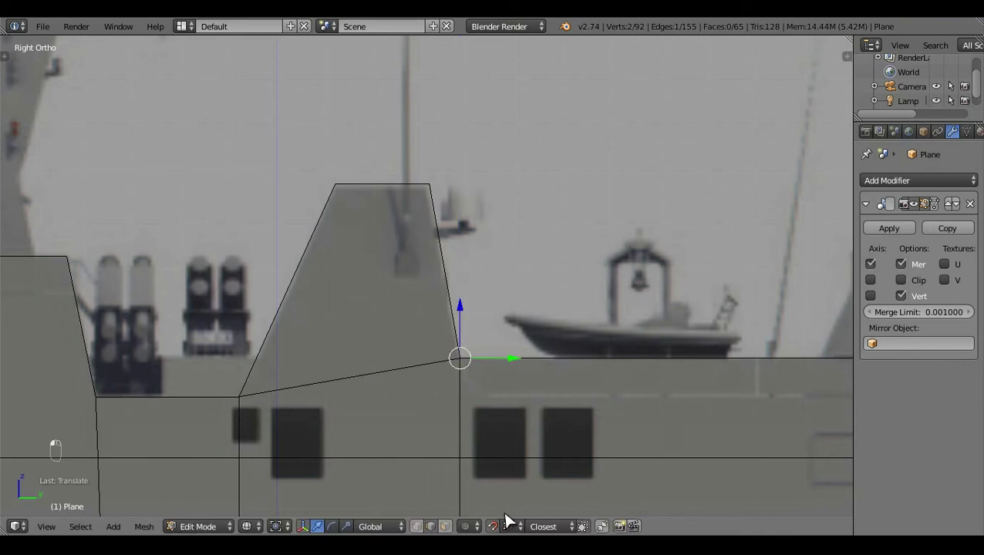
key("ctrl+z")
- Fine-tune the funnel-base vertex positions in Right and Top ortho against the blueprint
left_click_drag(500, 419, 508, 424)
middle_click(508, 423)
left_click_drag(458, 433, 522, 437)
left_click_drag(521, 437, 463, 162)
key("KP_7")
left_click_drag(464, 163, 469, 188)
middle_click(468, 188)
right_click(437, 172)
middle_click(417, 178)
left_click(405, 177)
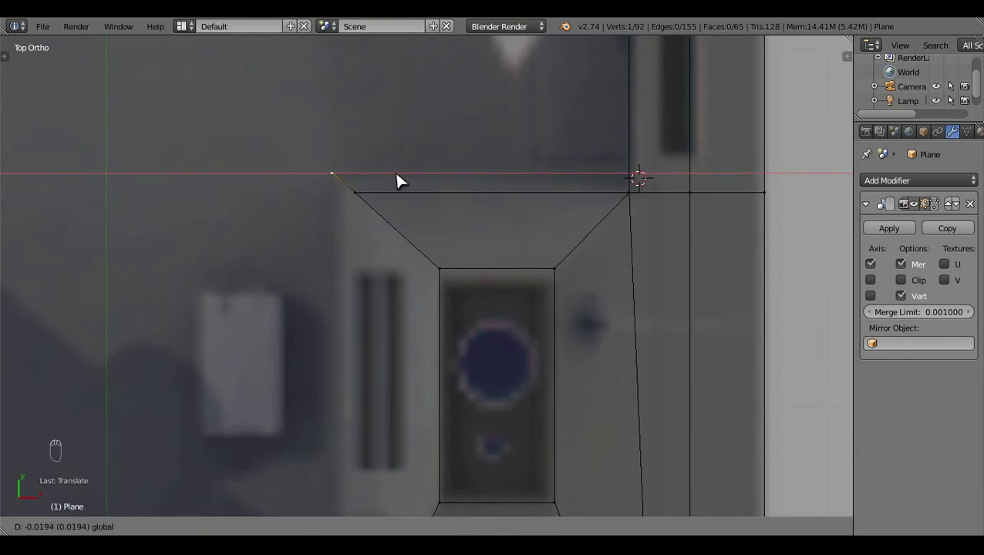
- Select the funnel-base boundary vertices and fill the face to close the outline
key("a")
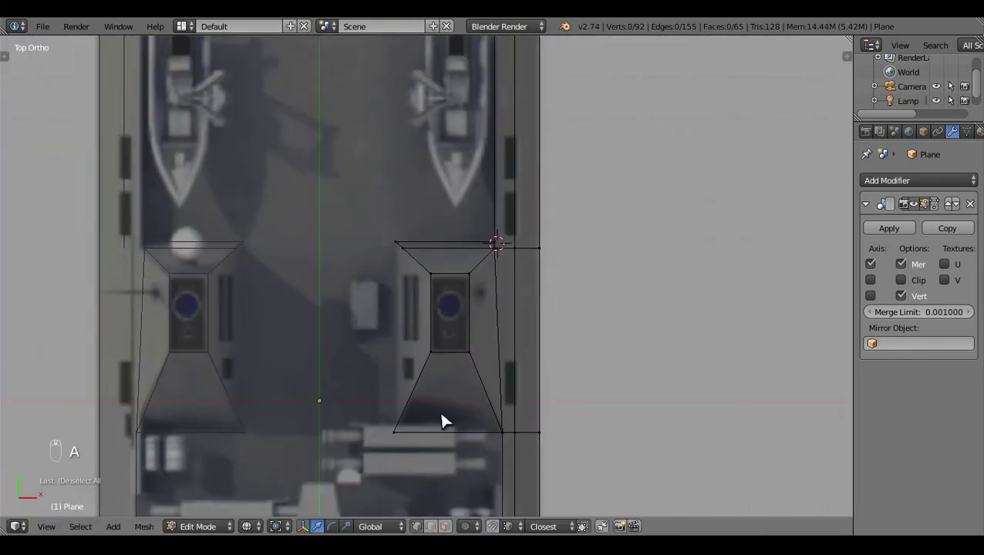
right_click(430, 446)
left_click_drag(445, 435, 400, 246)
left_click_drag(399, 246, 437, 280)
key("f")
key("a")
- Leave Edit Mode and inspect the tapered funnel base in solid shading from Right ortho
key("Tab")
key("z")
middle_click(346, 221)
middle_click(643, 309)
left_click(578, 377)
middle_click(523, 333)
key("KP_3")
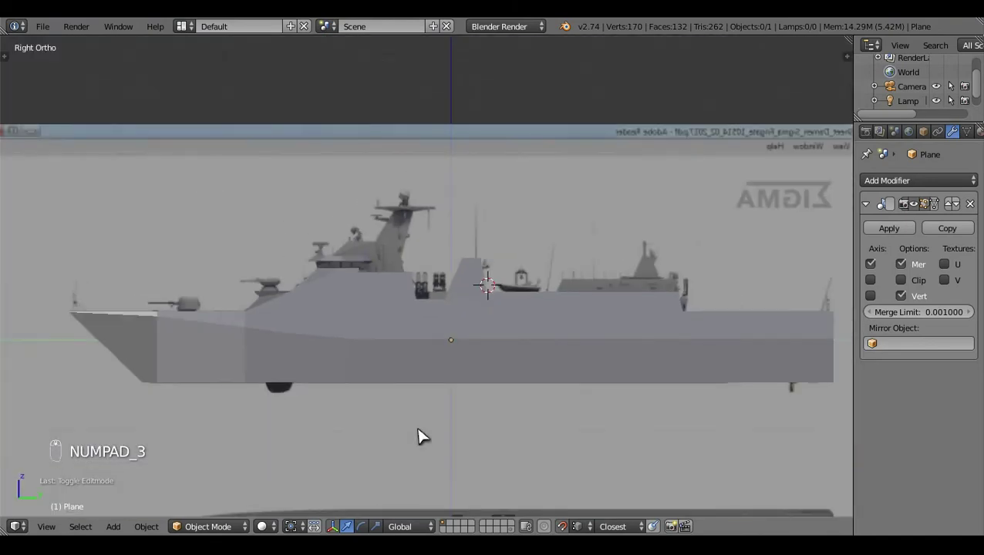
- Enter Edit Mode in wireframe and select the bridge roof edges around the overhang
key("Tab")
middle_click(425, 437)
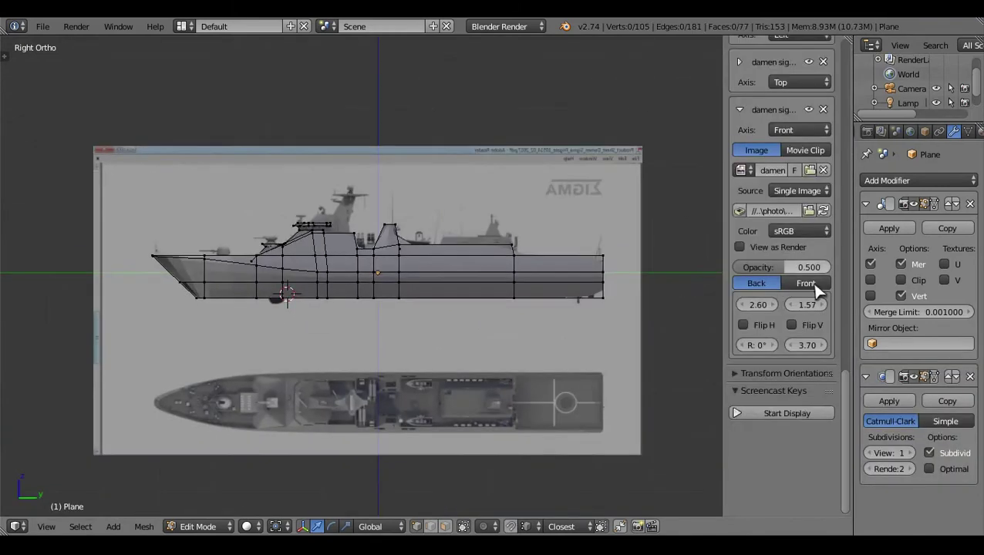
key("n")
middle_click(600, 372)
left_click(375, 380)
middle_click(515, 222)
key("z")
left_click(685, 238)
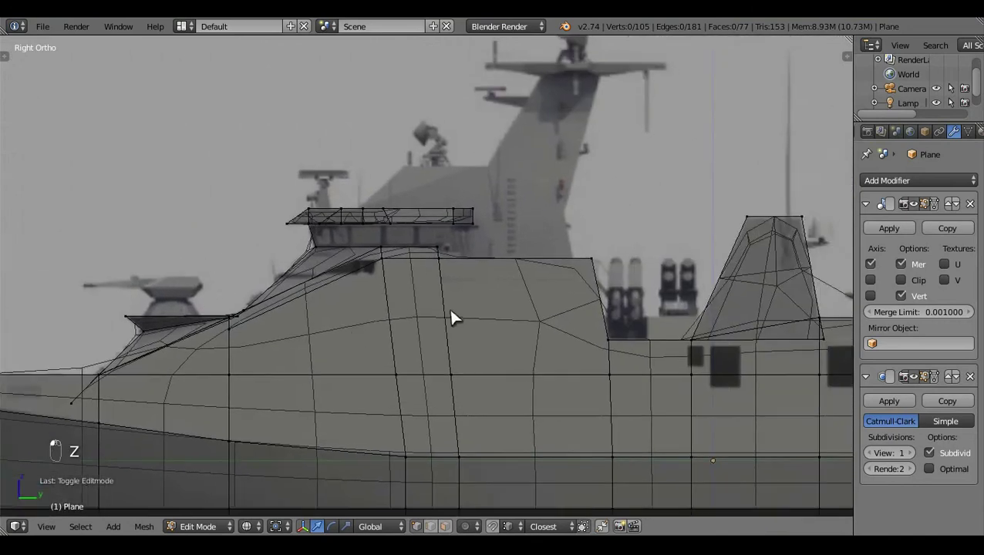
middle_click(498, 346)
left_click_drag(498, 344, 363, 343)
key("z")
left_click_drag(361, 349, 379, 301)
key("z")
left_click(217, 315)
middle_click(212, 275)
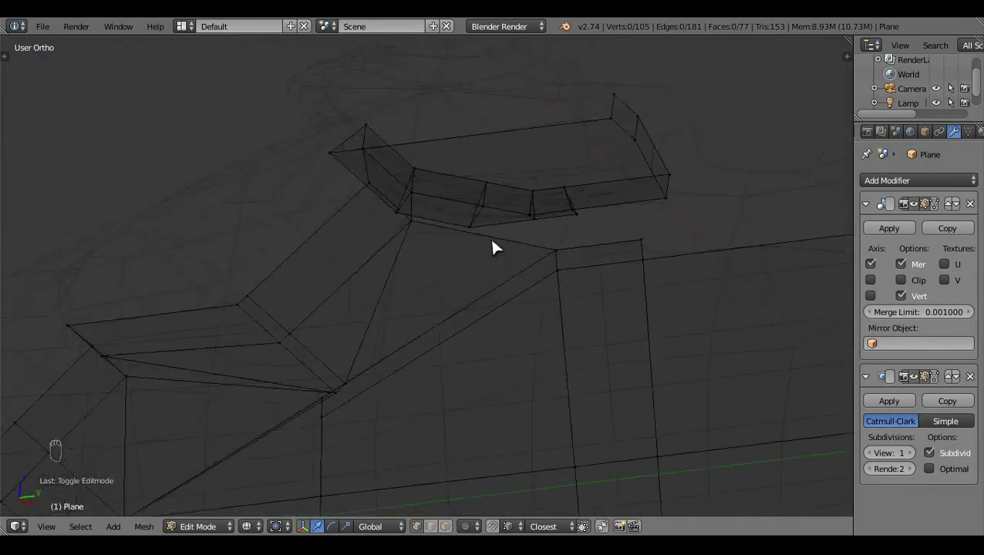
- Add a loop cut and a knife cut across the bridge roof to define the brim
key("ctrl+r")
left_click(482, 243)
key("Tab")
key("Tab")
left_click(644, 204)
key("a")
key("a")
key("k")
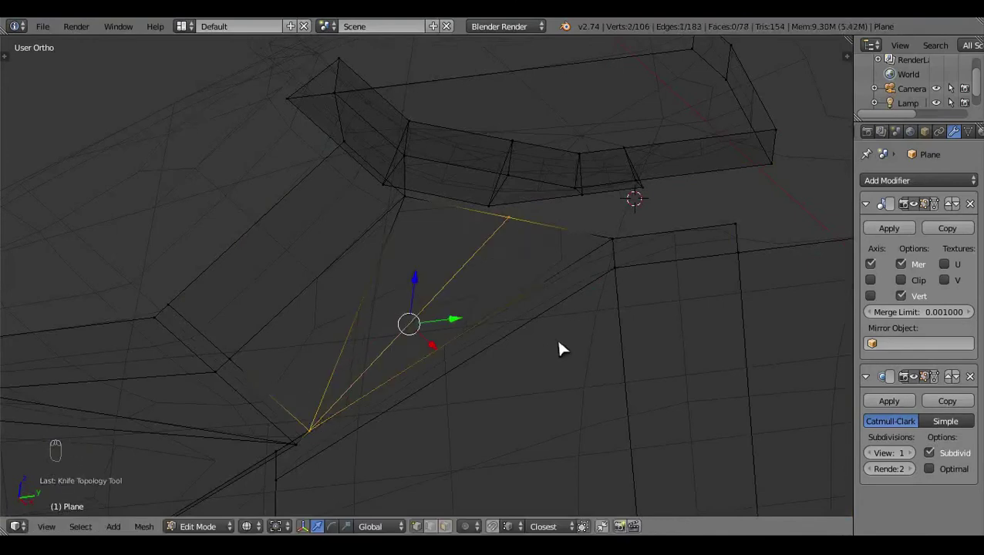
key("a")
- In front view, select the open brim edge loop and fill the first face under the overhang
key("KP_1")
left_click(688, 291)
left_click_drag(688, 290, 543, 265)
key("z")
key("z")
key("z")
left_click(528, 175)
middle_click(423, 512)
left_click(438, 525)
key("z")
key("f")
key("a")
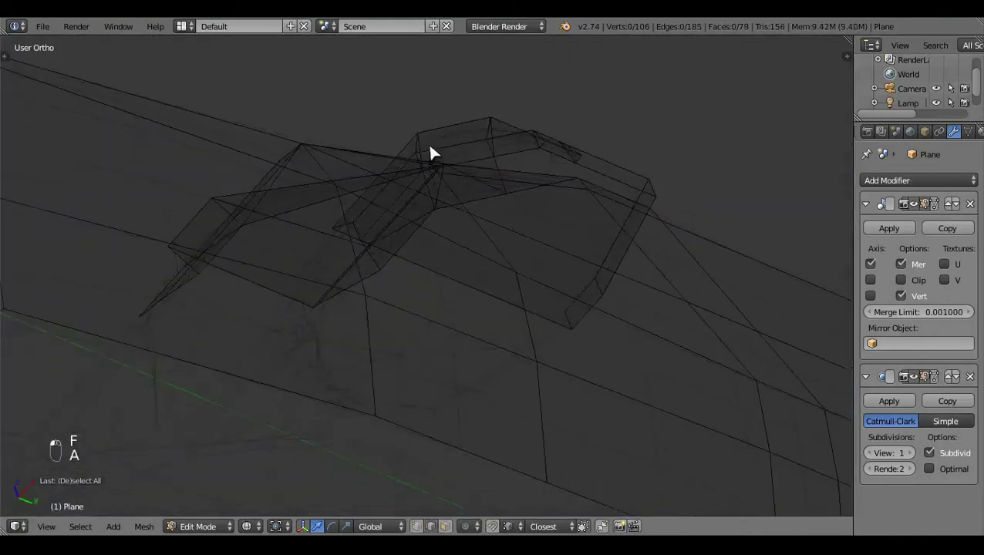
- Extrude a roof edge down and fill the wall face beneath the brim
middle_click(444, 175)
key("KP_1")
key("z")
left_click_drag(446, 251, 439, 325)
left_click(438, 325)
key("z")
left_click(381, 240)
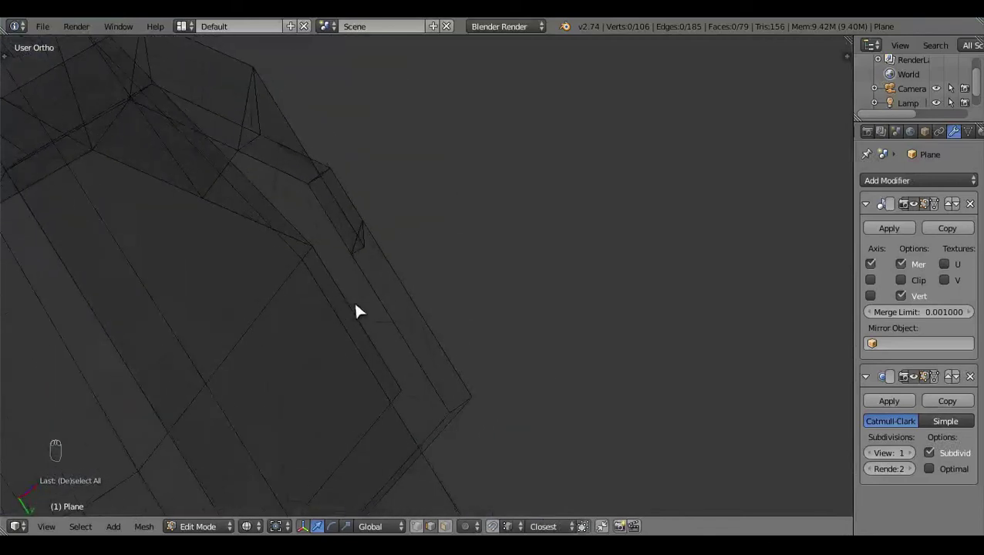
left_click(342, 254)
middle_click(521, 217)
left_click(547, 277)
key("e")
left_click_drag(479, 327, 361, 217)
left_click_drag(361, 216, 358, 198)
key("f")
key("a")
- Extrude the adjacent roof edge and fill the next wall face under the overhang
middle_click(364, 234)
left_click_drag(388, 283, 247, 213)
key("e")
middle_click(247, 213)
left_click(263, 261)
left_click_drag(527, 233, 399, 258)
left_click_drag(400, 258, 402, 308)
key("f")
key("a")
- Check the closed brim in 3D and against the side-view blueprint
key("z")
left_click(256, 368)
key("z")
left_click(450, 343)
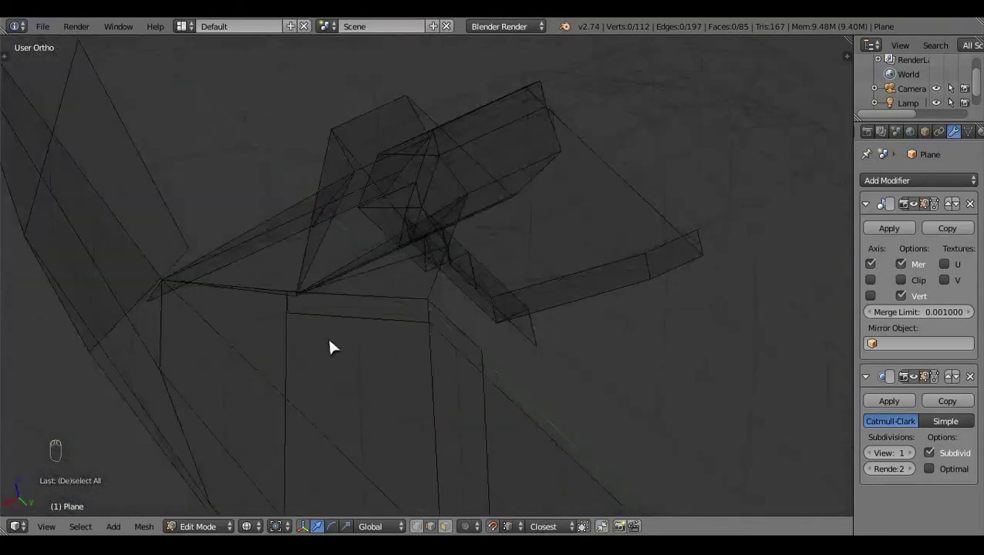
left_click_drag(519, 302, 513, 376)
middle_click(543, 273)
middle_click(511, 274)
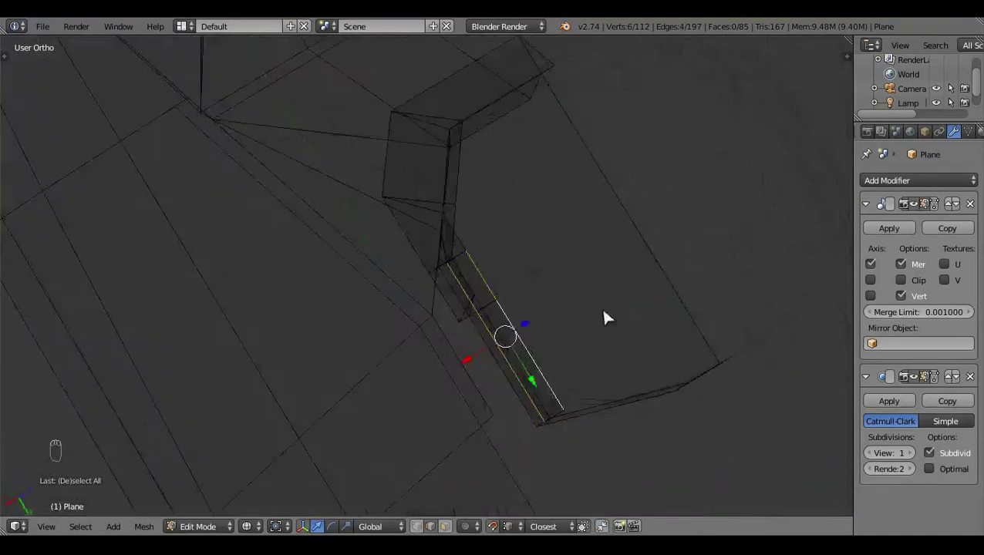
key("a")
key("KP_3")
key("z")
key("z")
key("z")
left_click(413, 385)
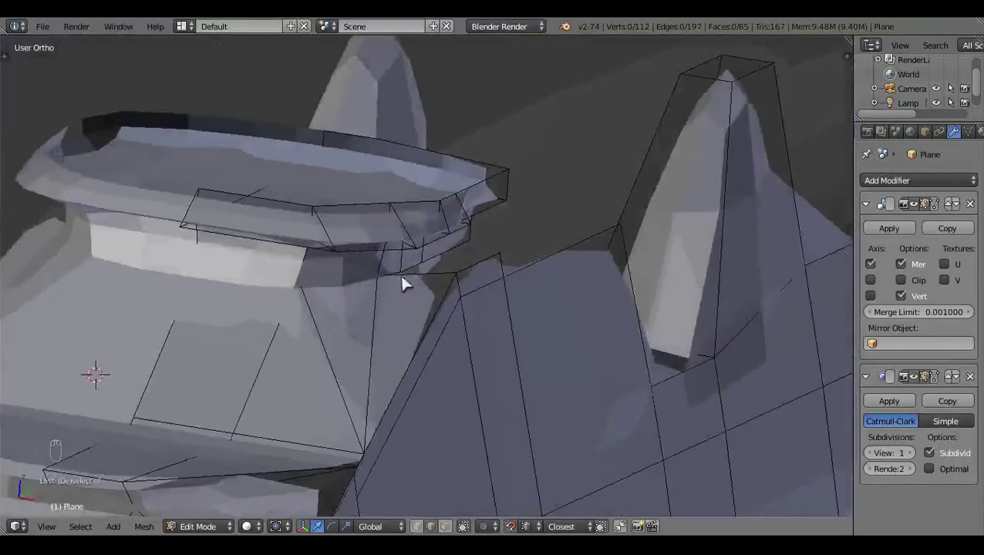
- In front wireframe view, select the bridge block's bottom edges
right_click(440, 265)
key("KP_1")
key("z")
middle_click(584, 326)
left_click(728, 382)
left_click_drag(537, 340, 783, 282)
left_click(743, 282)
middle_click(742, 282)
key("a")
key("z")
left_click_drag(597, 264, 665, 304)
key("z")
- Extrude the bottom edges down toward the deck, aligning them in Right ortho view
key("e")
key("KP_3")
middle_click(665, 304)
middle_click(665, 304)
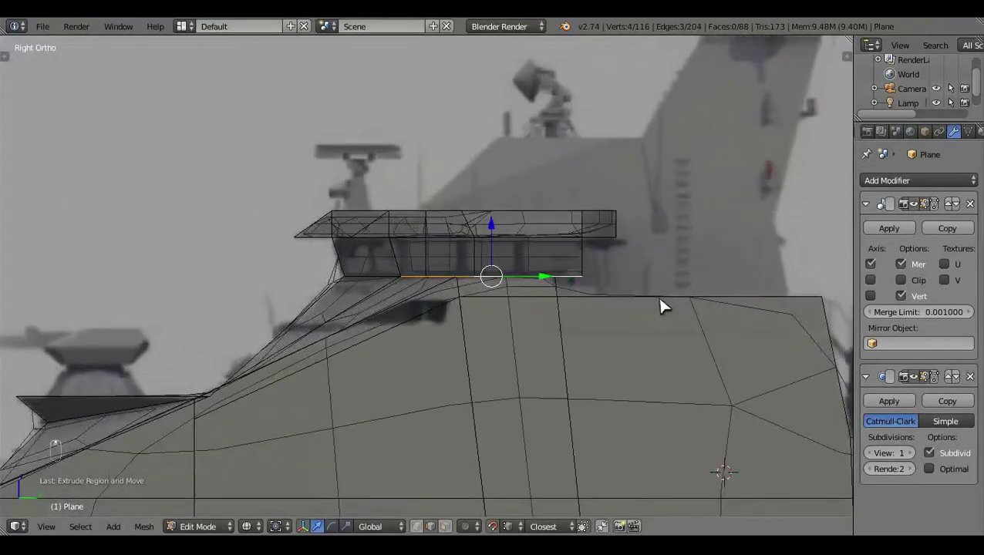
left_click_drag(496, 308, 500, 303)
left_click_drag(500, 303, 640, 278)
key("a")
key("z")
- Review the extended bridge in Object Mode and return to Edit Mode
key("Tab")
middle_click(928, 385)
left_click(606, 341)
left_click(550, 363)
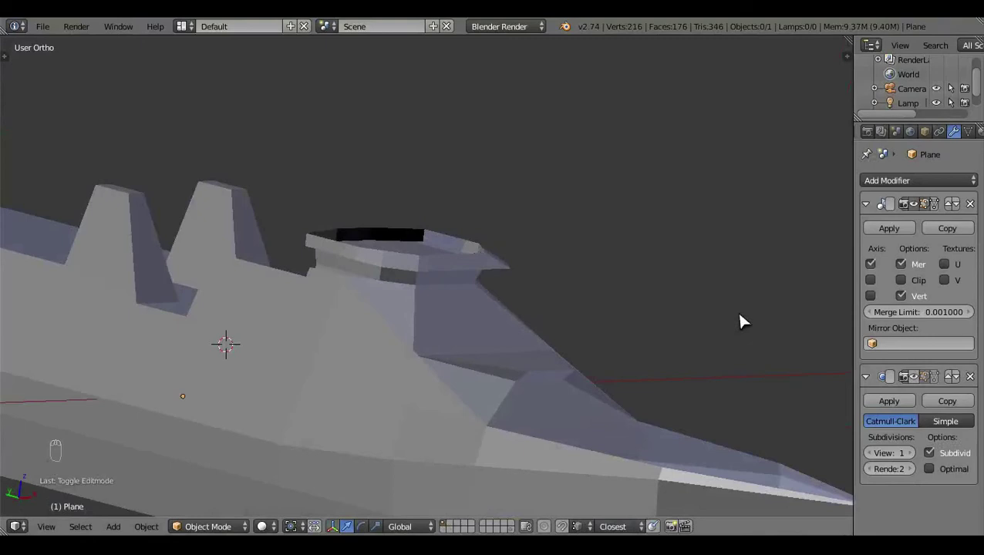
middle_click(515, 267)
key("Tab")
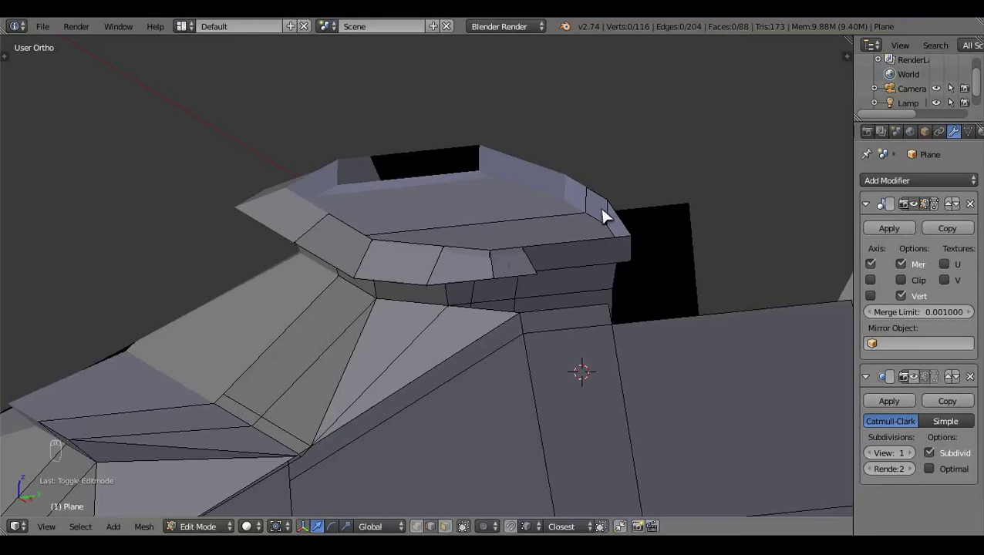
- Add loop cuts splitting the bridge brim's wall faces
key("ctrl+r")
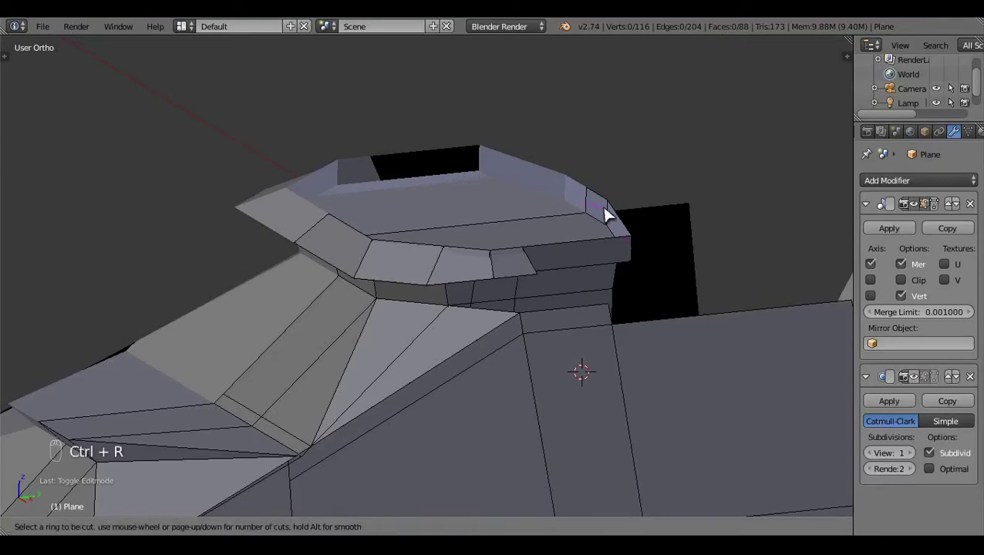
key("z")
middle_click(525, 368)
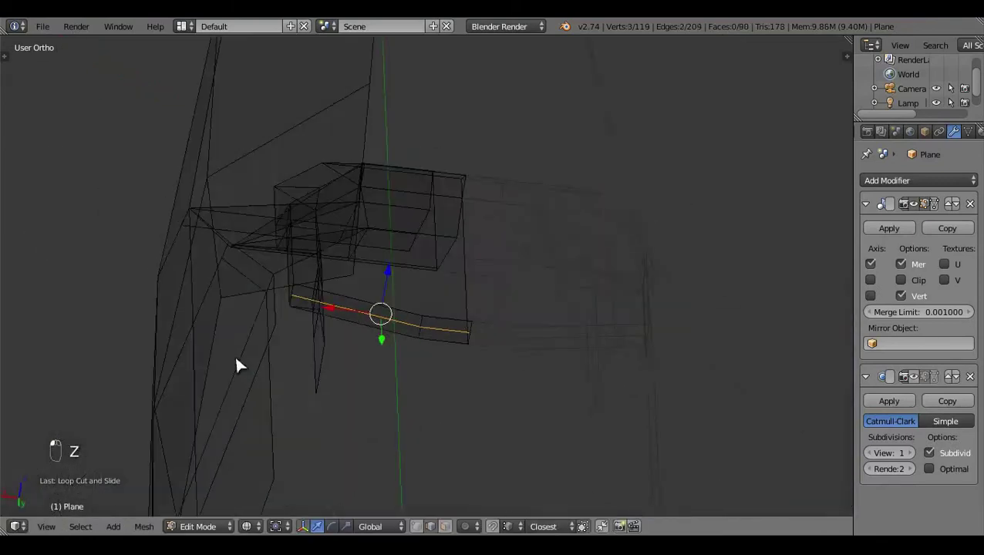
left_click_drag(142, 330, 487, 281)
key("z")
key("a")
left_click_drag(435, 182, 474, 167)
middle_click(480, 166)
middle_click(454, 177)
middle_click(305, 200)
key("ctrl+r")
key("a")
key("ctrl+r")
left_click_drag(310, 196, 370, 190)
key("a")
key("a")
- Knife-cut the brim wall faces to connect the new cuts
key("z")
left_click_drag(394, 159, 338, 240)
key("k")
key("a")
key("z")
left_click(406, 325)
key("k")
key("a")
left_click_drag(430, 504, 518, 229)
left_click_drag(519, 230, 518, 223)
- Fill the remaining gap with a face and return the mirrored hull to Object Mode
key("g")
key("shift+d")
key("f")
key("a")
key("Tab")
left_click(462, 361)
middle_click(729, 322)
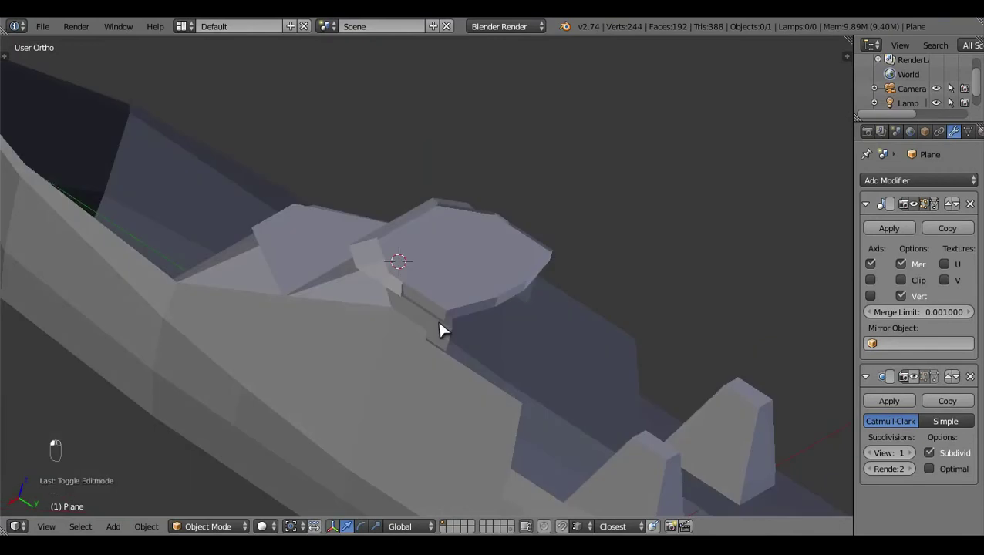
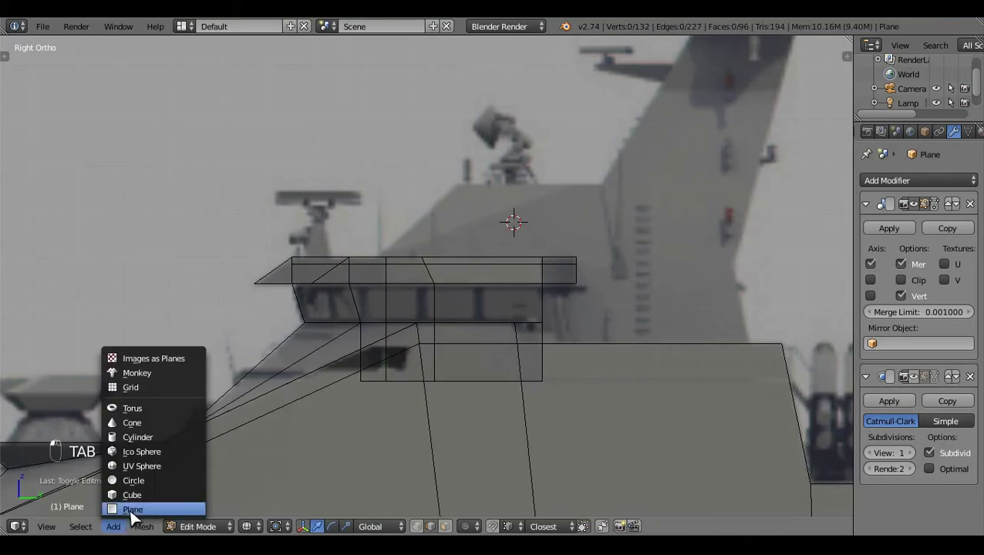
- Select bridge-roof vertices and pull new ones up above the roof for the mast base
key("r")
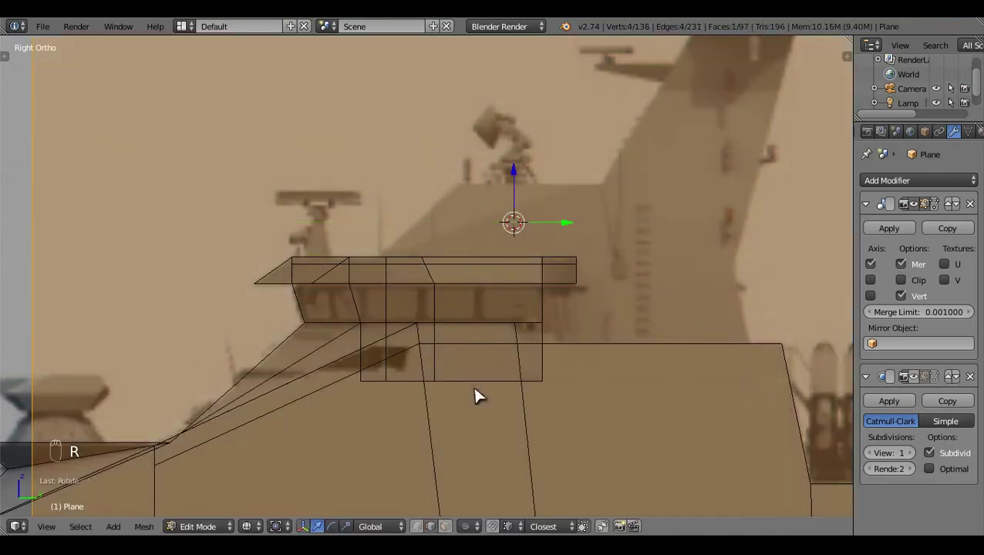
left_click_drag(715, 299, 509, 347)
left_click(508, 347)
right_click(507, 112)
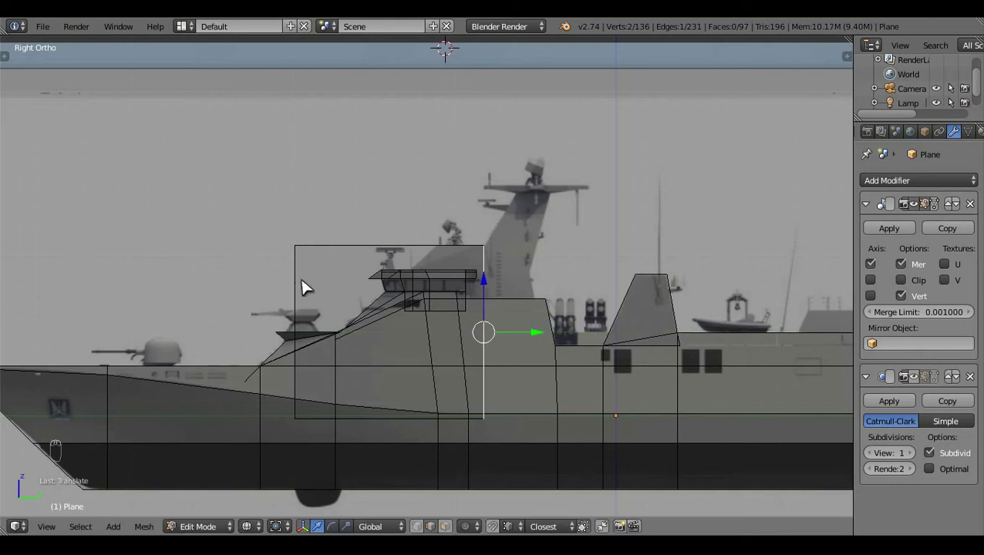
right_click(308, 289)
middle_click(378, 340)
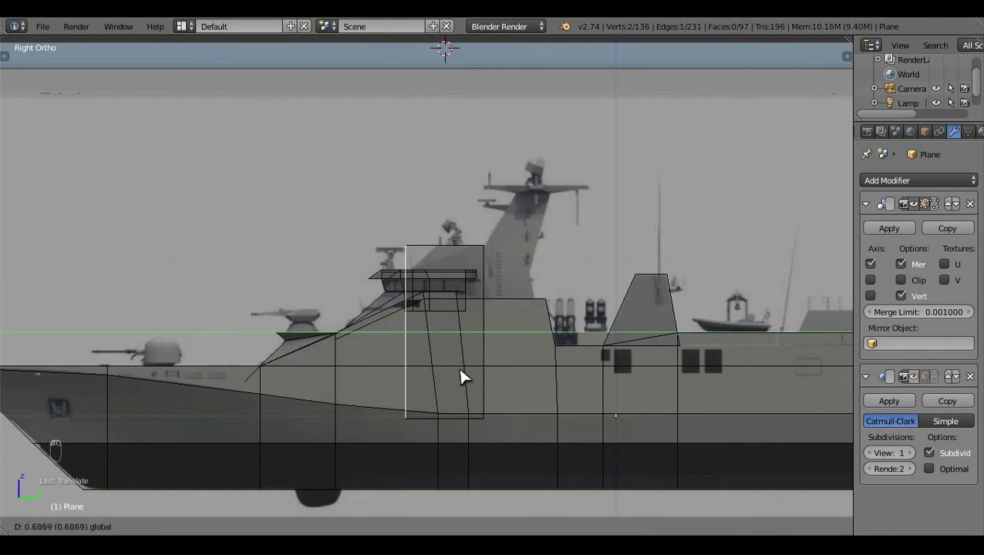
left_click_drag(473, 432, 506, 534)
left_click_drag(505, 533, 579, 259)
left_click_drag(579, 259, 506, 125)
left_click(584, 162)
left_click_drag(608, 156, 536, 226)
left_click(537, 225)
- From the right side, place the mast-base corners on the blueprint and select the linked block
key("KP_3")
left_click(655, 233)
left_click(434, 399)
middle_click(269, 165)
right_click(311, 149)
middle_click(339, 152)
left_click(412, 164)
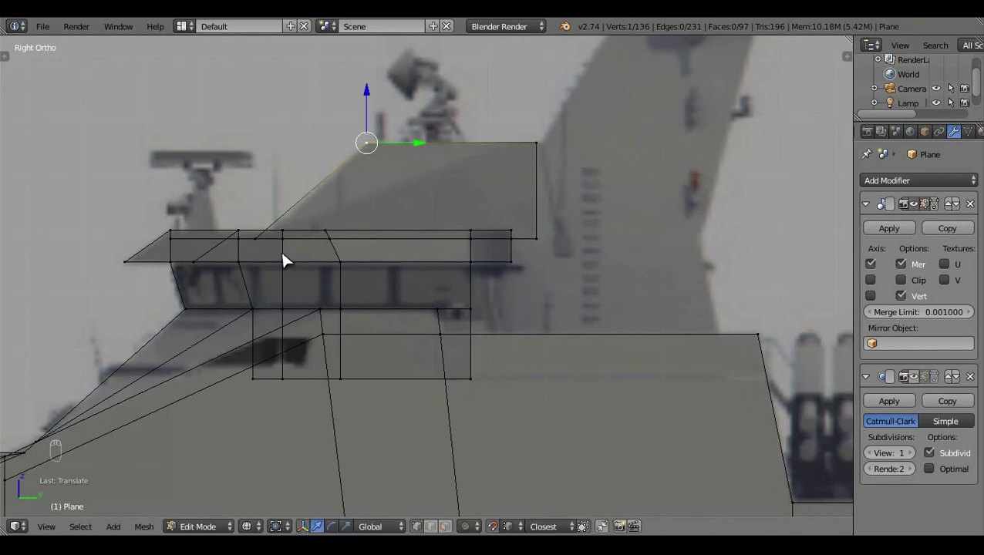
key("a")
left_click(265, 247)
right_click(497, 528)
left_click_drag(490, 512, 597, 222)
key("a")
left_click_drag(597, 222, 407, 250)
left_click_drag(407, 251, 554, 308)
right_click(458, 294)
right_click(554, 309)
key("ctrl+l")
- From the front, adjust the mast-base vertices to the blueprint width
key("KP_1")
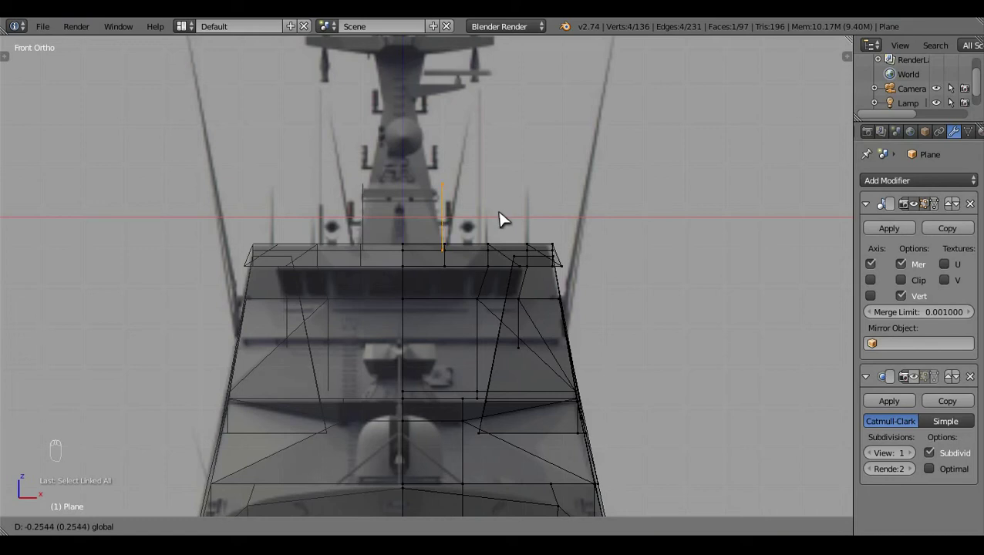
middle_click(505, 220)
left_click(570, 270)
left_click_drag(504, 210, 506, 211)
left_click(506, 211)
key("c")
right_click(504, 146)
left_click(506, 122)
left_click_drag(496, 132, 548, 175)
key("a")
- From above, extrude and scale the mast-base top, then preview the slabs in solid shading
key("KP_7")
left_click(472, 353)
left_click(479, 354)
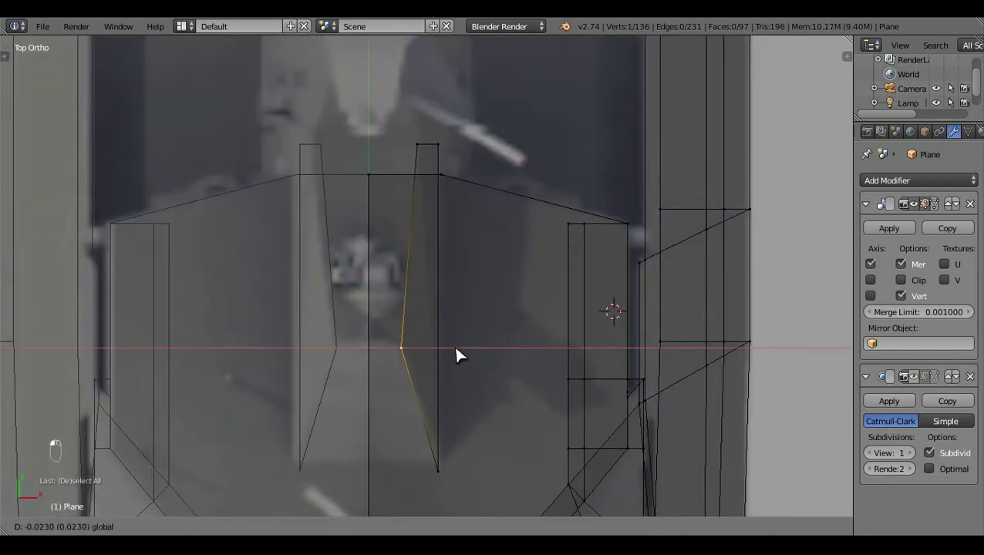
key("a")
left_click_drag(422, 194, 455, 182)
right_click(455, 182)
key("e")
left_click(510, 174)
key("s")
left_click(509, 505)
left_click(476, 303)
key("a")
key("z")
key("Tab")
left_click(420, 377)
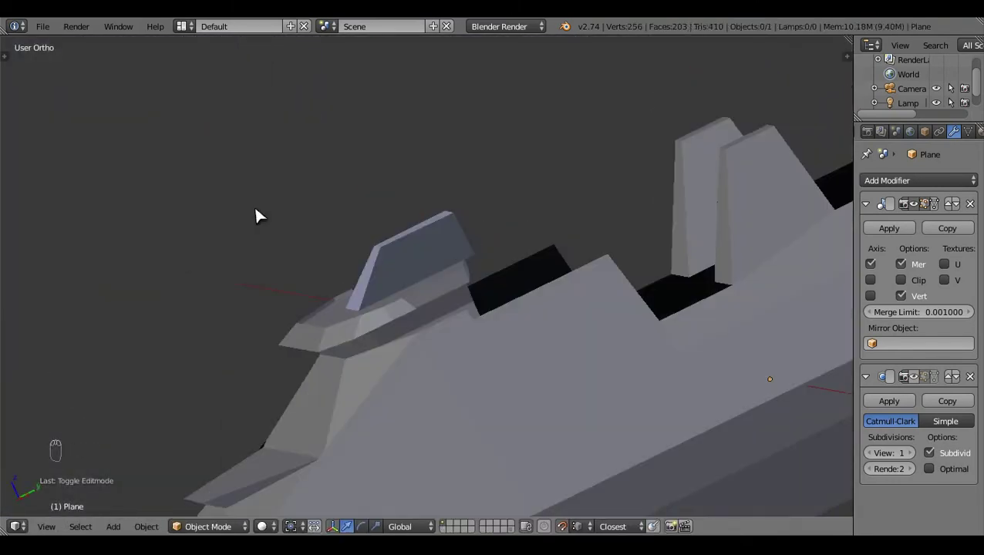
- Return to the side blueprint in Edit Mode and select the edge under the bridge overhang
key("KP_3")
key("z")
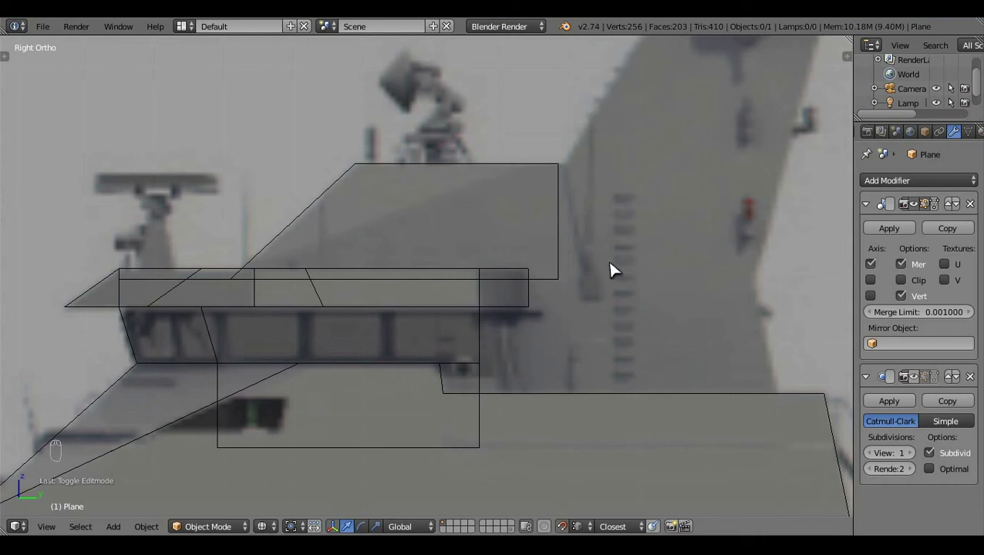
left_click_drag(614, 266, 590, 303)
left_click_drag(585, 313, 460, 341)
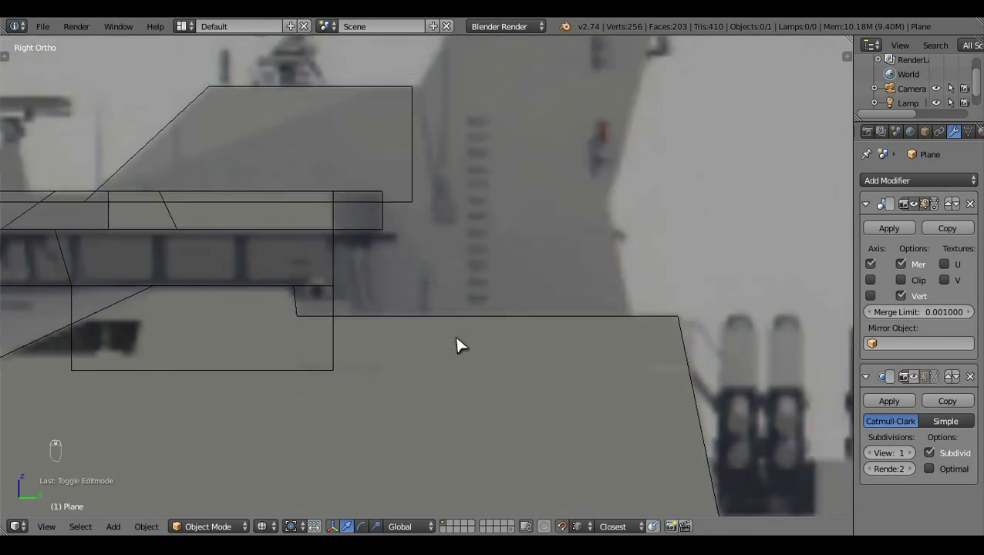
key("Tab")
key("c")
right_click(414, 299)
left_click(435, 297)
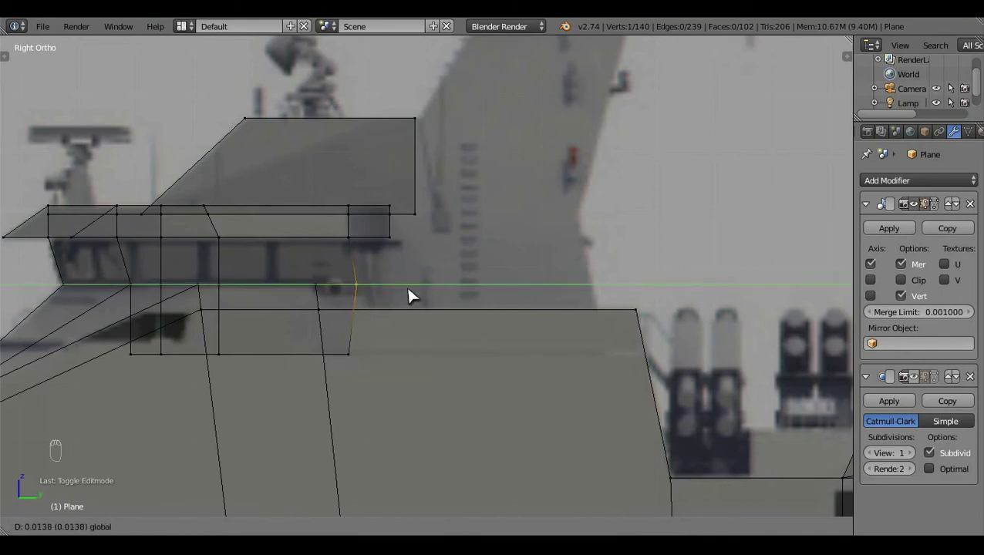
- Cut a new edge into the bridge and drop its vertices to the deck, checking the slant in 3D
key("c")
left_click_drag(406, 314, 370, 376)
key("c")
left_click(423, 356)
left_click(447, 369)
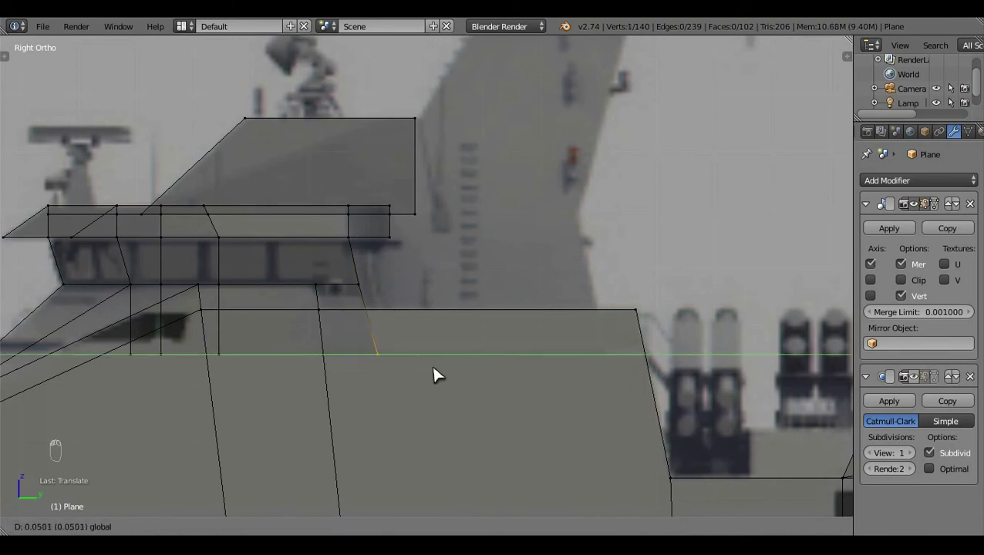
key("a")
key("z")
middle_click(438, 280)
left_click(285, 219)
middle_click(258, 319)
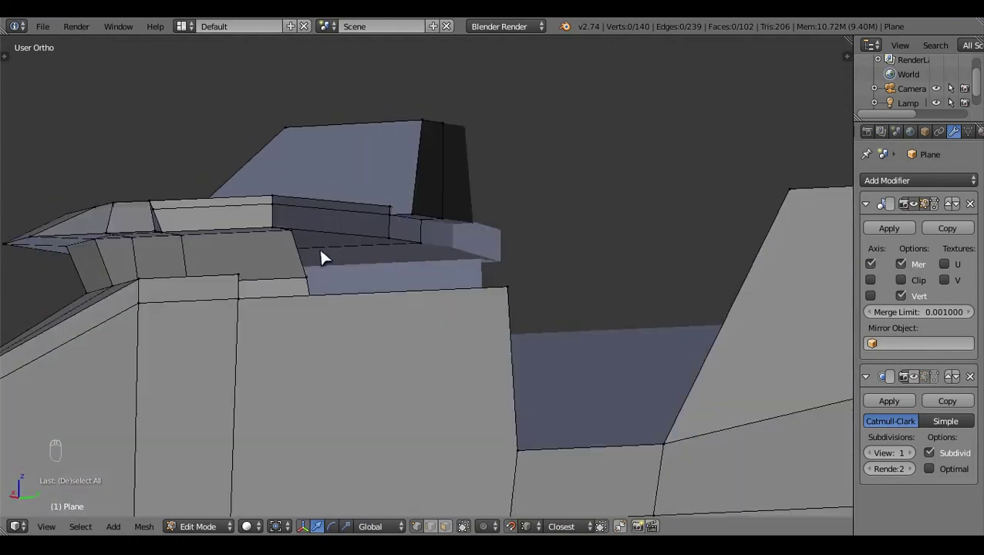
- Select the rear bridge vertices in wireframe and extrude a back face from the roof edge
right_click(322, 301)
key("z")
left_click(387, 382)
key("e")
left_click_drag(365, 283, 559, 396)
key("s")
left_click(406, 250)
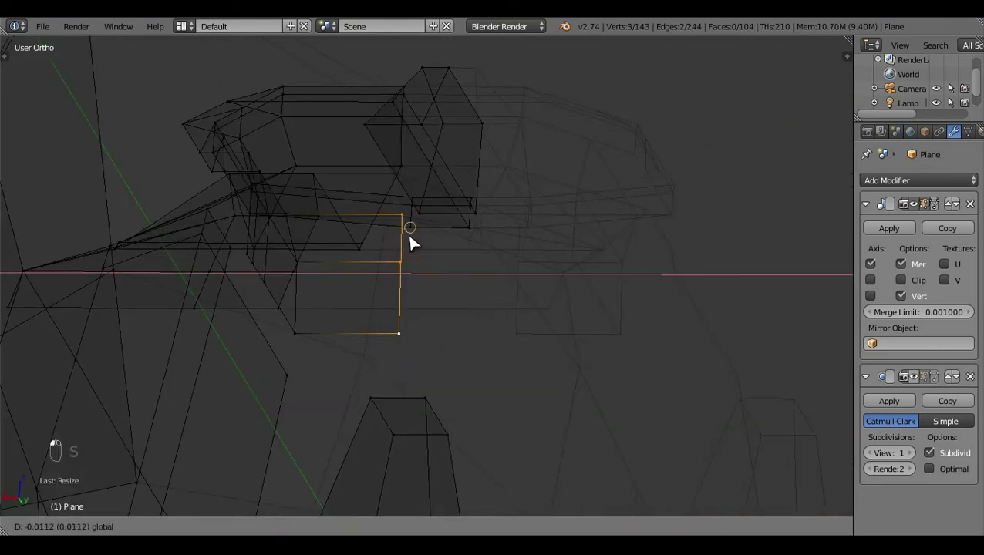
- In side view, drag the rear vertices into a straight vertical line on the blueprint
key("KP_3")
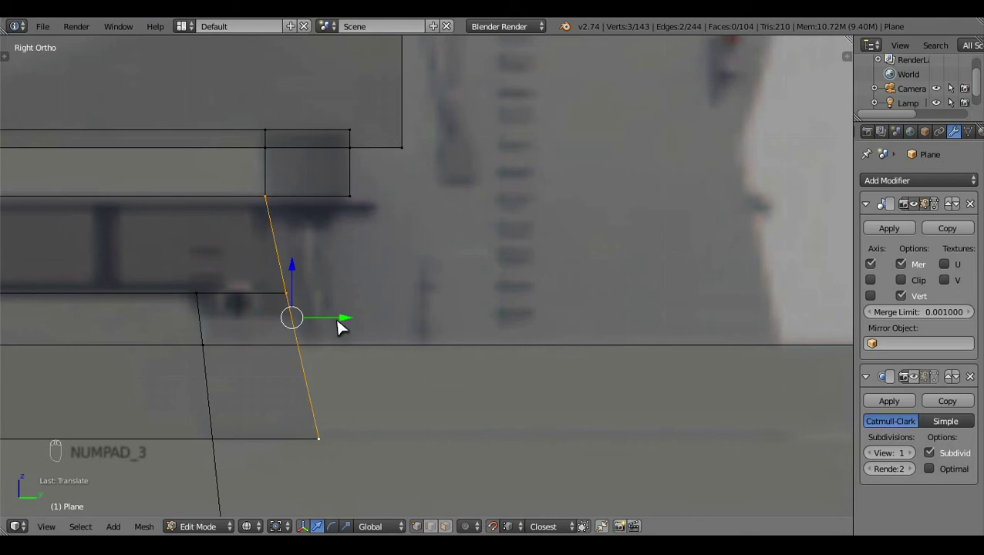
left_click_drag(351, 316, 404, 318)
key("a")
left_click_drag(401, 317, 350, 473)
key("c")
right_click(380, 474)
left_click_drag(393, 476, 394, 476)
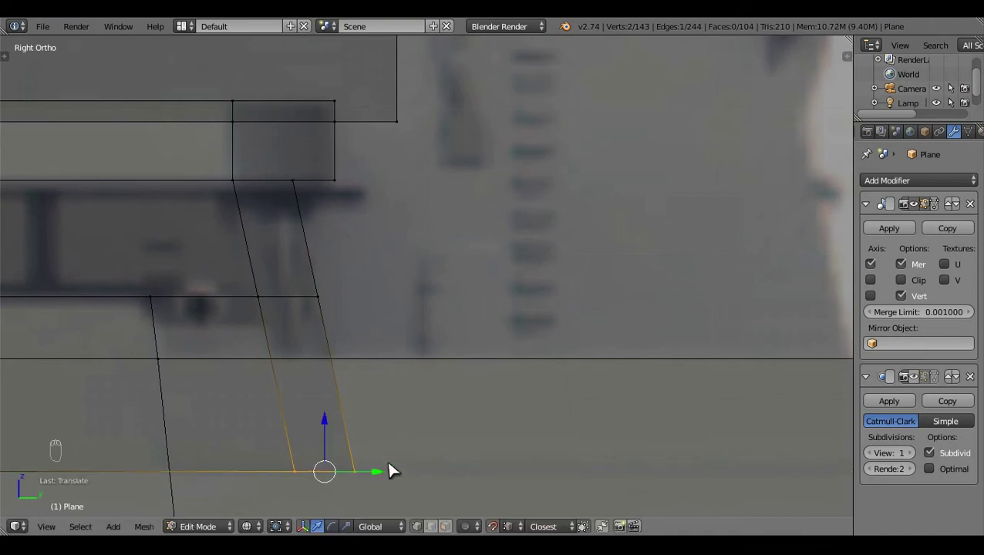
key("a")
left_click(445, 290)
middle_click(436, 289)
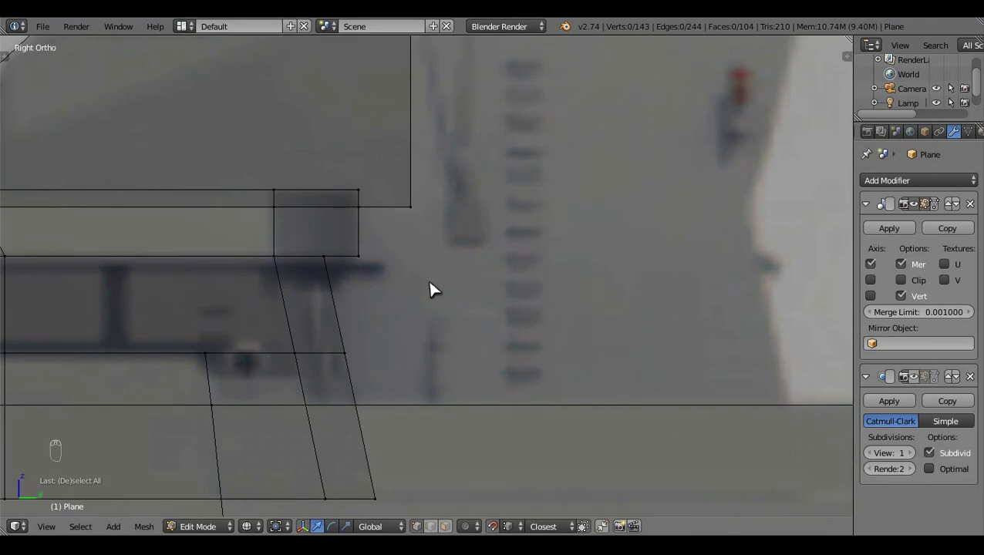
left_click(553, 248)
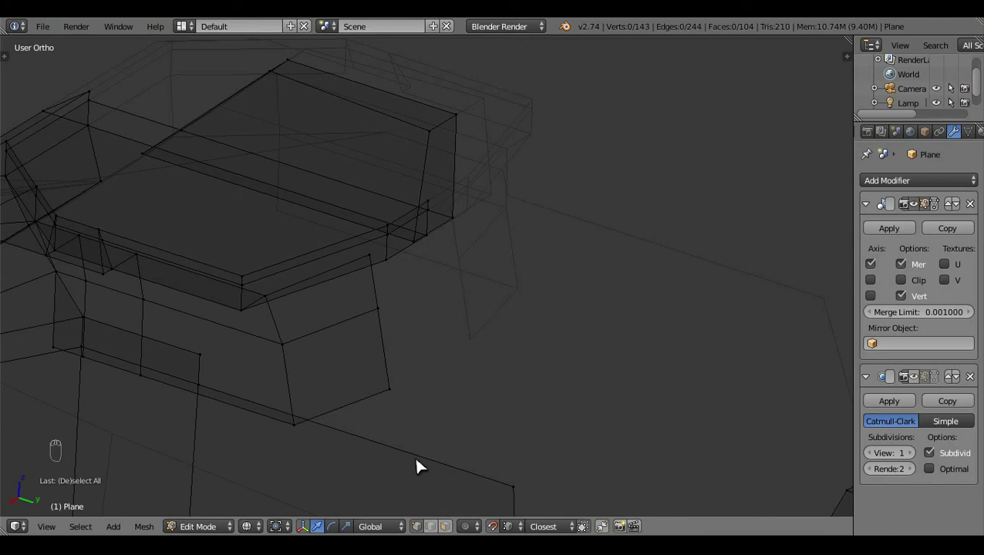
left_click(458, 512)
- Extrude the remaining mast-base rear face and check the back wall against the side blueprint
key("z")
key("z")
left_click(318, 194)
key("e")
left_click_drag(389, 372, 434, 298)
key("a")
key("z")
left_click(512, 335)
key("KP_3")
key("z")
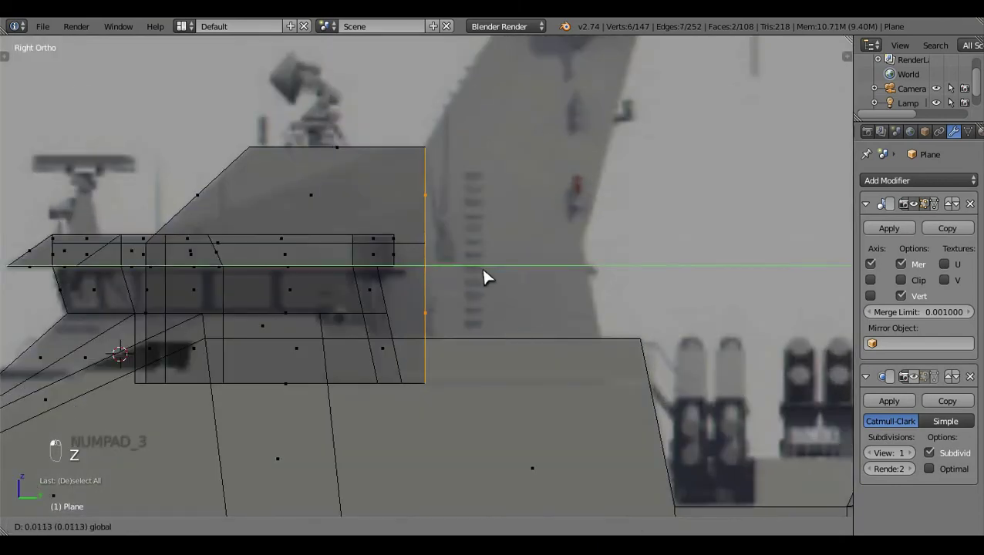
- Extrude the rear edge toward the stern and slant its outer edge to follow the mast
left_click(491, 276)
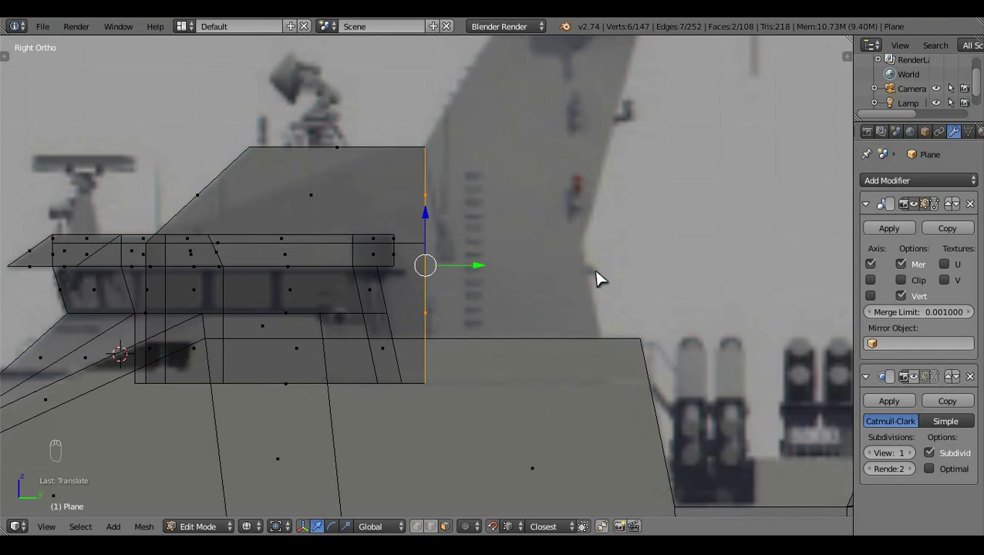
key("e")
left_click(523, 275)
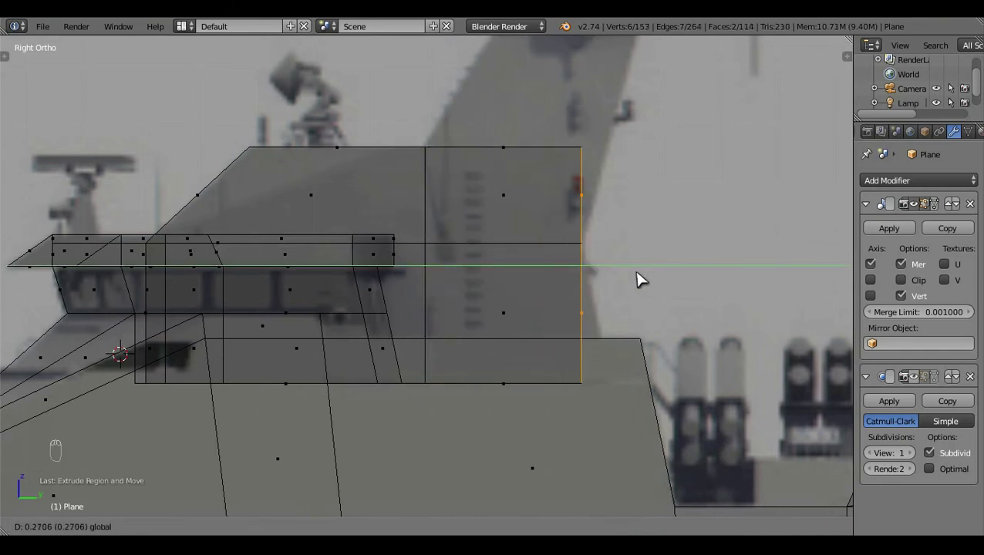
left_click(481, 462)
key("c")
middle_click(623, 267)
right_click(643, 266)
left_click(644, 267)
left_click(695, 276)
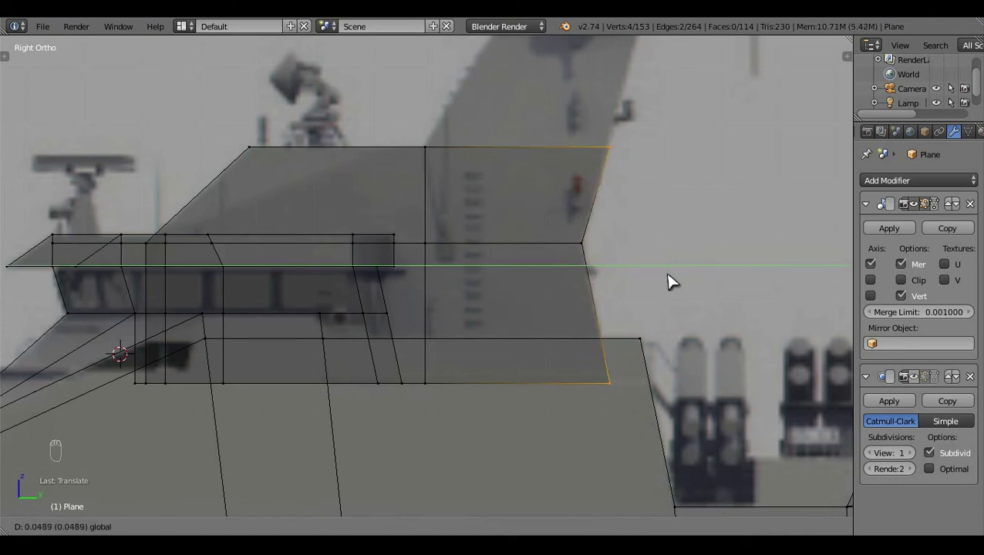
key("a")
left_click(687, 263)
- Extrude the mast section upward to sit under the radar platform and view it from the front
key("c")
left_click(591, 325)
right_click(614, 317)
key("e")
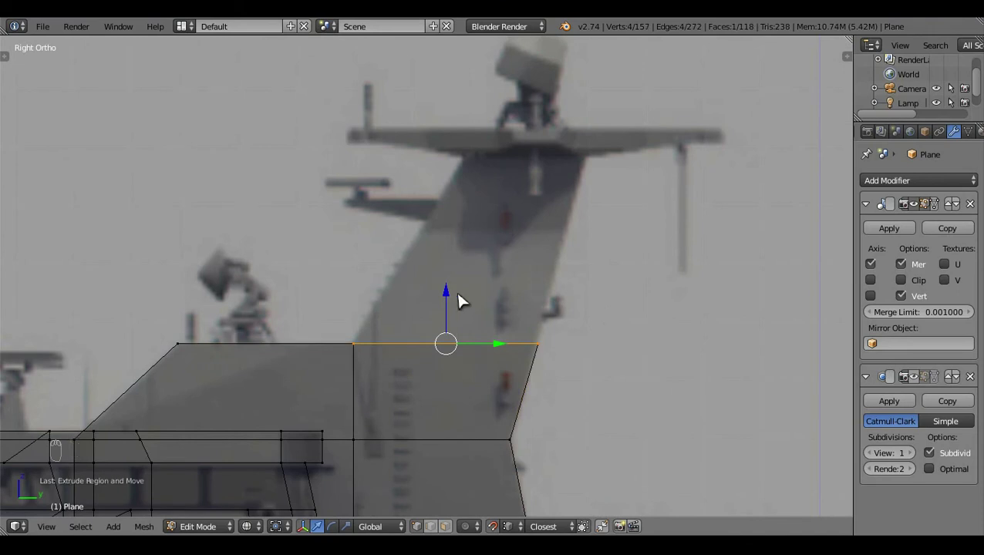
left_click(456, 175)
left_click(525, 166)
key("c")
left_click(502, 157)
left_click(529, 186)
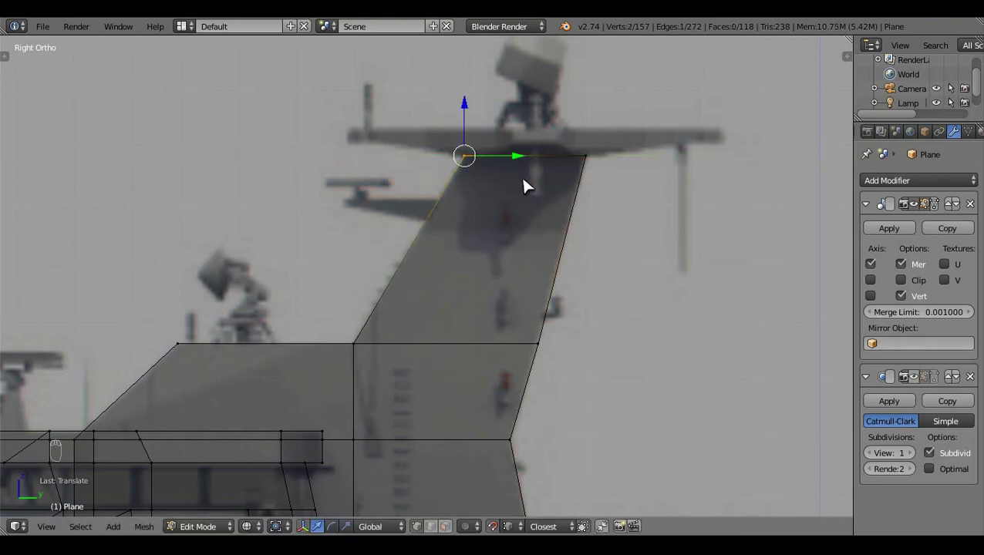
key("KP_1")
key("a")
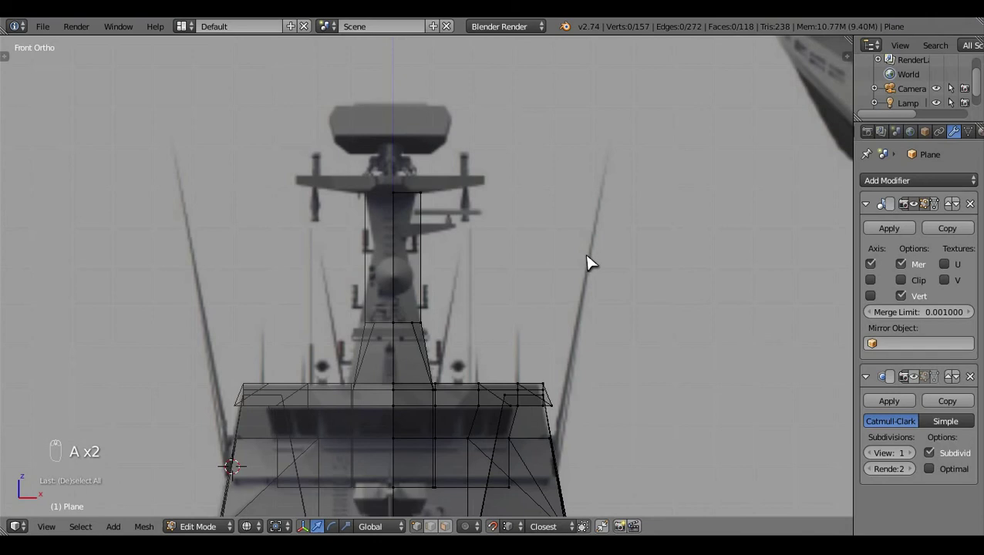
- Add a loop cut around the mast's middle and pull it inward in Front Ortho
left_click_drag(594, 261, 529, 127)
key("c")
left_click(584, 115)
key("a")
key("ctrl+r")
left_click(508, 519)
key("g")
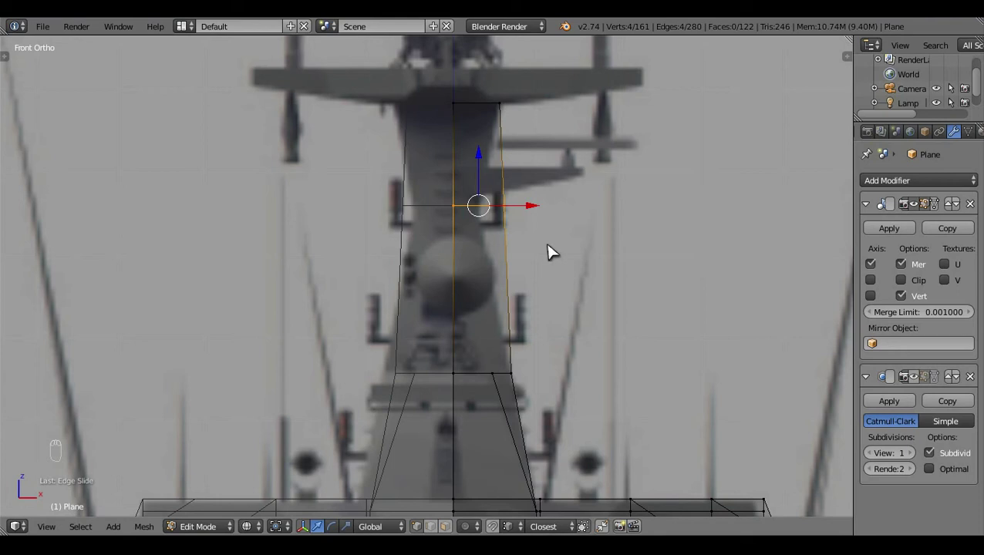
- Circle-select the mast's outer vertices and nudge them in so it tapers to the blueprint
key("a")
key("c")
left_click(567, 210)
left_click(540, 210)
key("a")
left_click(555, 287)
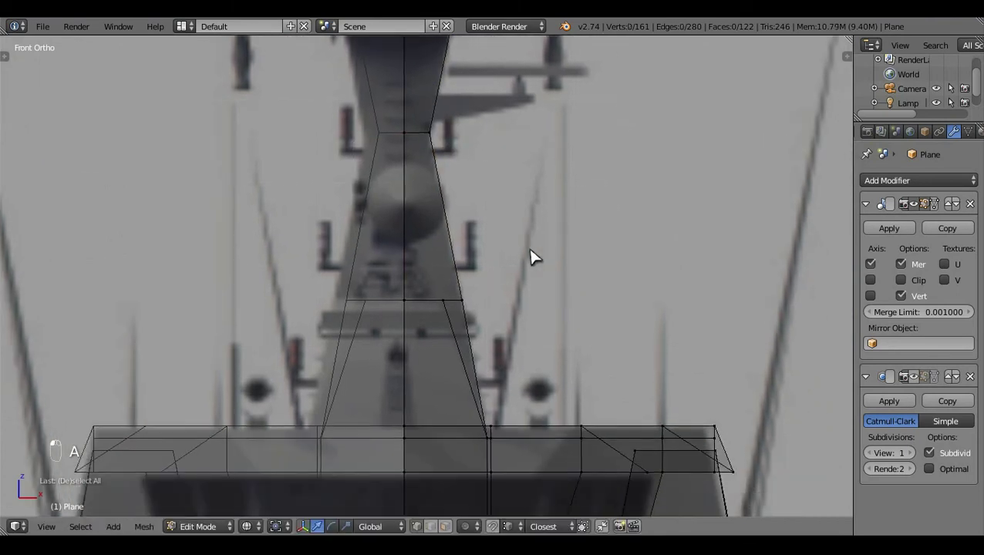
key("c")
left_click_drag(552, 299, 521, 304)
key("a")
- Leave Edit Mode and check the pinched mast in solid shading
key("Tab")
left_click(610, 263)
key("a")
key("z")
left_click(568, 247)
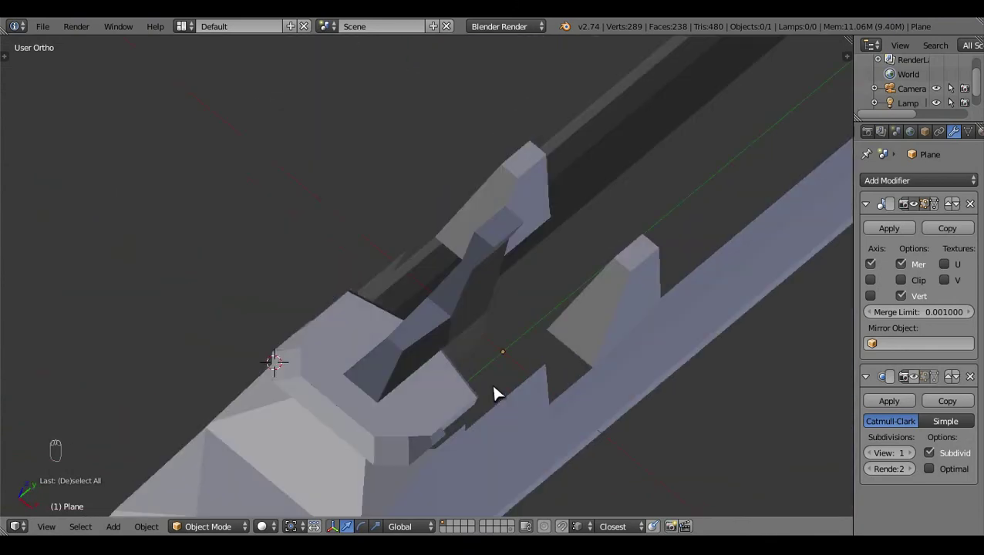
- Switch to Top Ortho wireframe, enter Edit Mode on the hull and pick a bridge vertex
key("KP_6")
key("KP_7")
middle_click(538, 328)
key("z")
left_click(631, 255)
key("Tab")
left_click(542, 272)
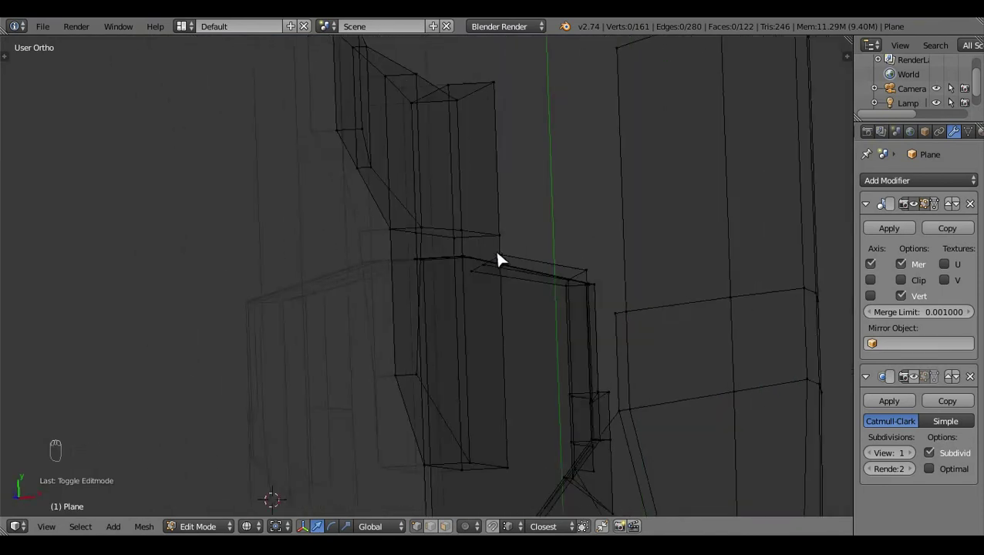
right_click(506, 99)
- Drag the bridge outline vertices onto the top-view blueprint lines
key("KP_7")
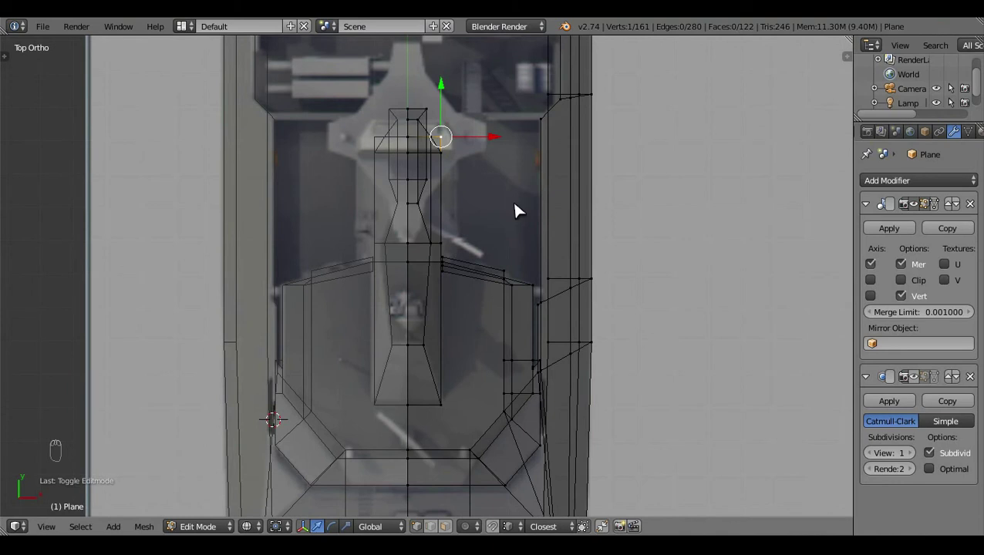
key("z")
key("z")
middle_click(520, 217)
left_click(511, 249)
left_click_drag(487, 266, 510, 242)
key("KP_7")
middle_click(484, 205)
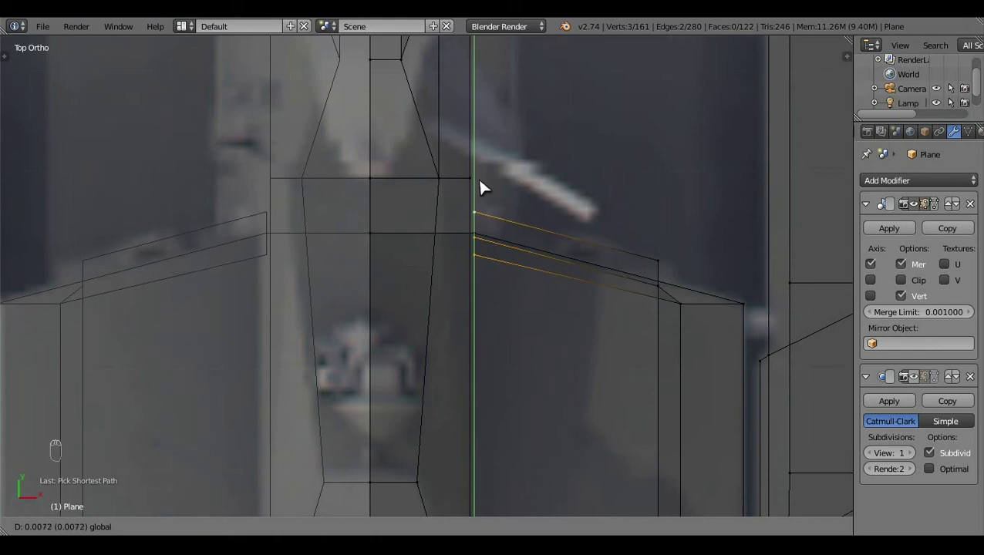
middle_click(550, 214)
left_click_drag(550, 214, 521, 227)
- Box-select and adjust the remaining bridge vertices, undoing one stray move
key("a")
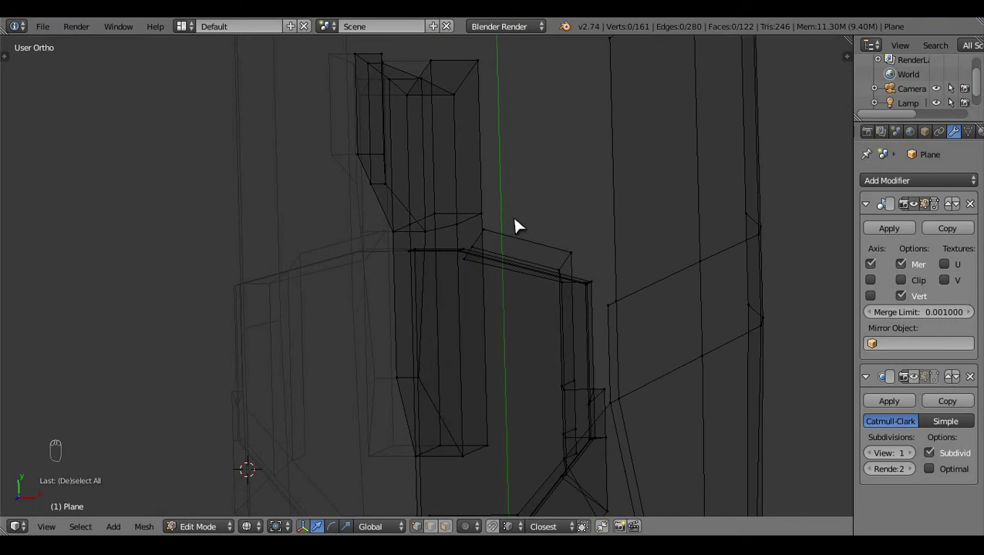
left_click_drag(460, 220, 560, 493)
key("z")
left_click_drag(523, 533, 468, 387)
key("a")
middle_click(468, 386)
left_click(495, 275)
middle_click(493, 177)
key("KP_7")
left_click(518, 196)
key("z")
middle_click(503, 176)
left_click(503, 176)
middle_click(522, 179)
key("ctrl+z")
key("KP_7")
middle_click(538, 478)
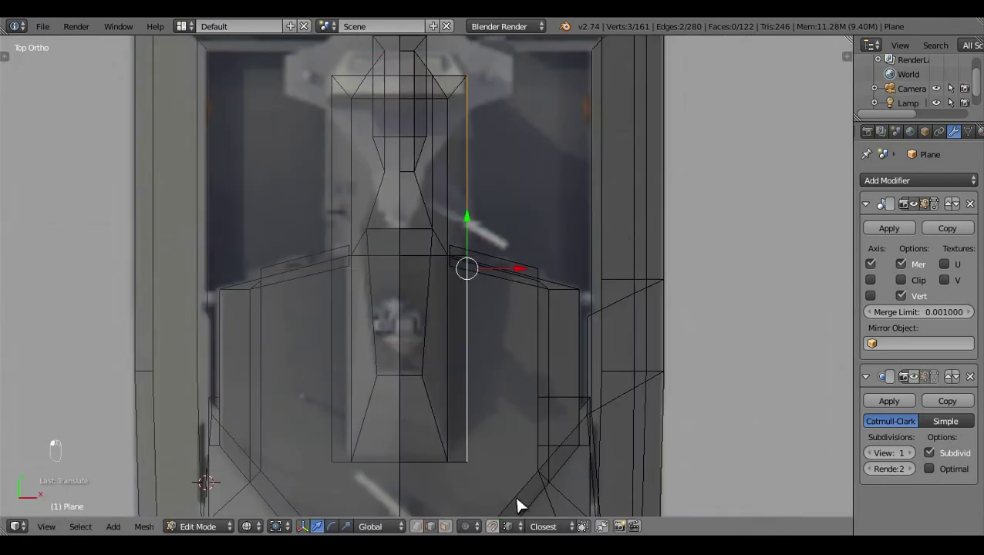
- Select the mast-base wall faces with Select Linked, recalculate normals and return to Object Mode
key("a")
key("z")
key("Tab")
left_click(341, 405)
left_click(502, 351)
key("Tab")
left_click(512, 223)
key("ctrl+l")
key("ctrl+n")
key("a")
key("Tab")
left_click(391, 340)
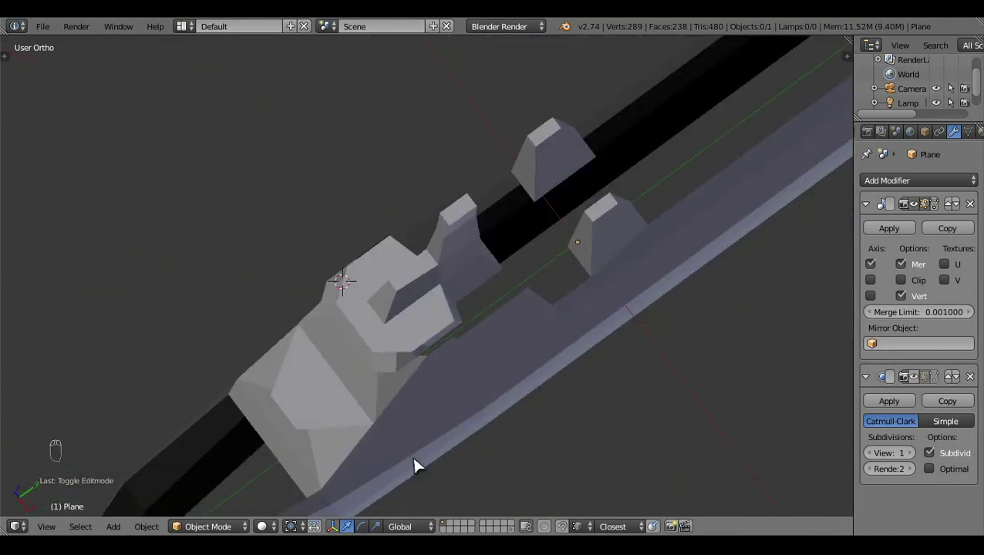
- In Top Ortho, enter Edit Mode and box-select the hull region beneath the bridge
key("KP_7")
left_click(501, 357)
key("Tab")
key("z")
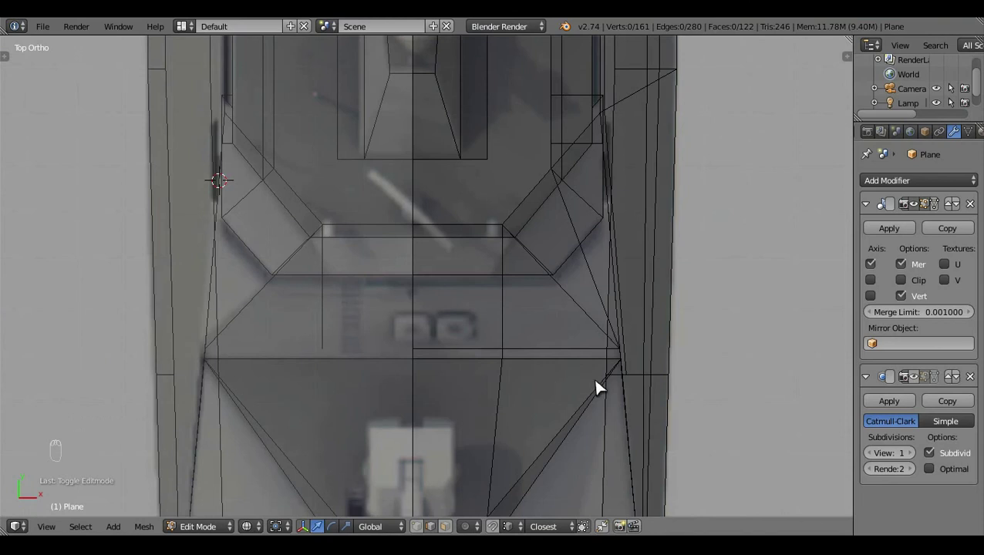
key("z")
key("z")
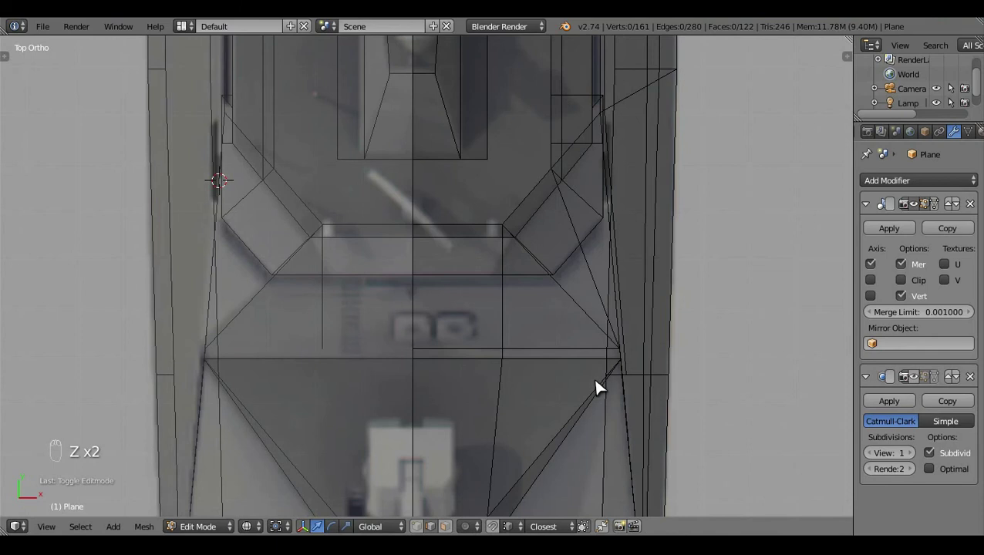
key("z")
left_click(375, 453)
left_click_drag(405, 210, 542, 376)
- Pull out new faces below the bridge in Front and Right Ortho against the side blueprint
key("KP_1")
key("z")
left_click_drag(630, 483, 642, 341)
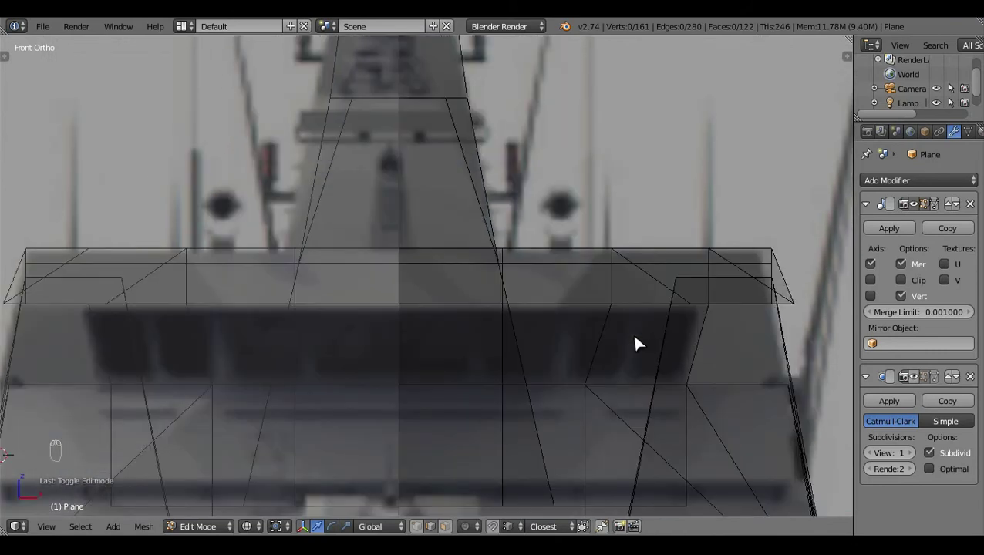
left_click_drag(642, 342, 642, 342)
key("KP_3")
middle_click(573, 340)
key("z")
key("z")
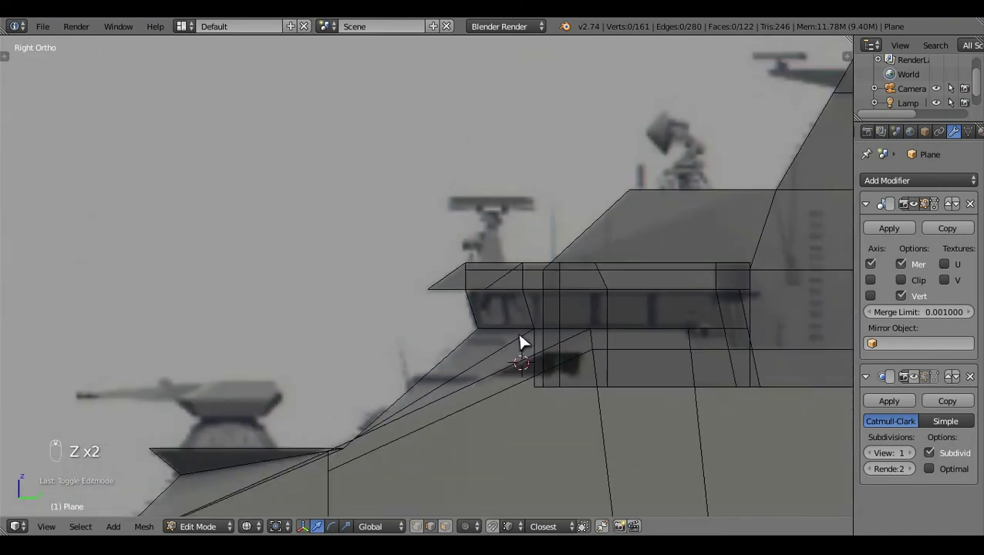
left_click_drag(474, 343, 554, 412)
middle_click(554, 412)
left_click_drag(428, 530, 529, 358)
key("z")
left_click_drag(530, 358, 695, 288)
- Undo an overshoot from Top Ortho and orbit the hull in Object Mode to check
key("KP_7")
key("z")
key("ctrl+z")
key("a")
key("z")
key("Tab")
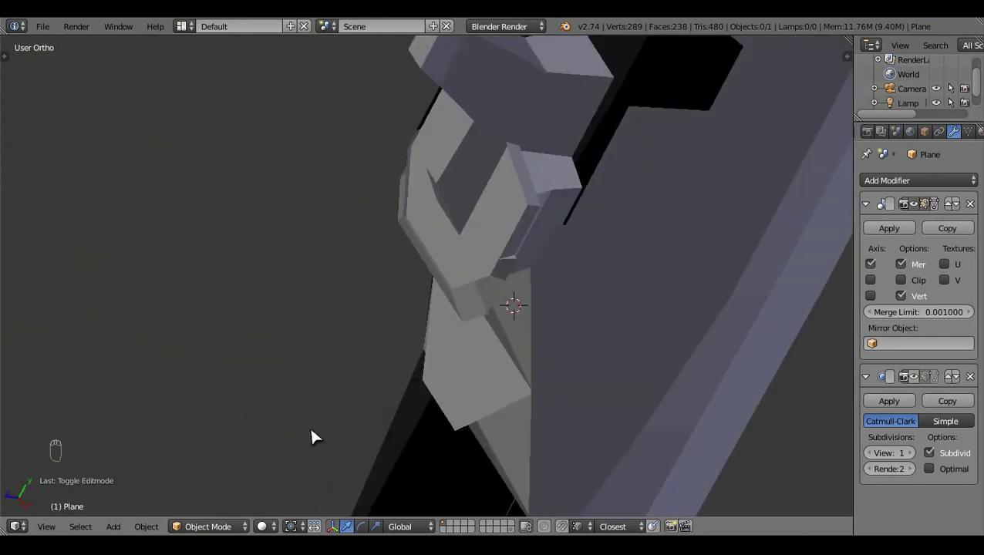
left_click_drag(716, 363, 509, 283)
- Return to Right Ortho wireframe and re-enter Edit Mode to keep raising the new vertices
key("KP_3")
key("z")
middle_click(517, 328)
key("z")
key("Tab")
key("z")
key("ctrl+r")
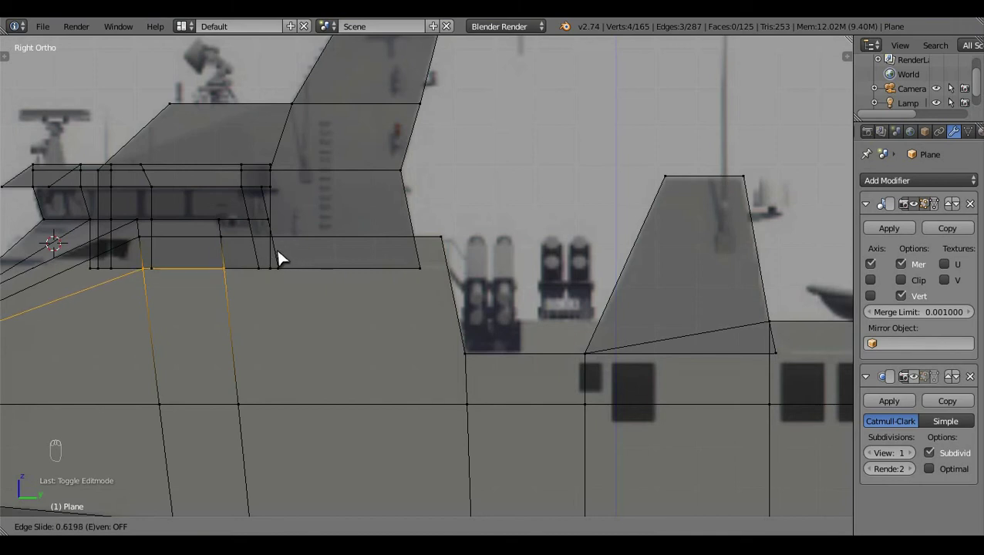
- Zoom in and grab the new face's vertices up to the bridge block's lower edge
left_click(407, 327)
middle_click(480, 299)
left_click_drag(504, 388, 279, 351)
key("g")
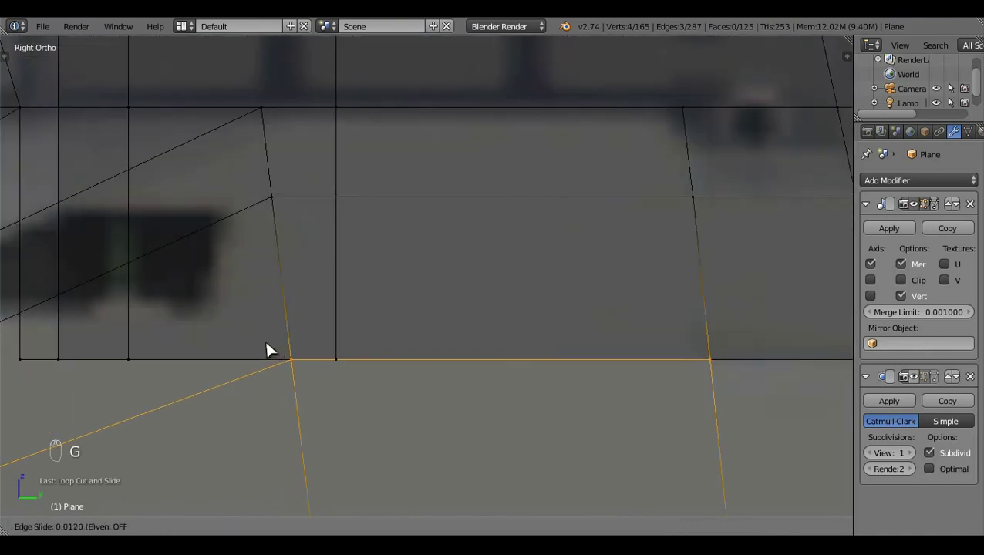
left_click_drag(432, 397, 254, 347)
key("g")
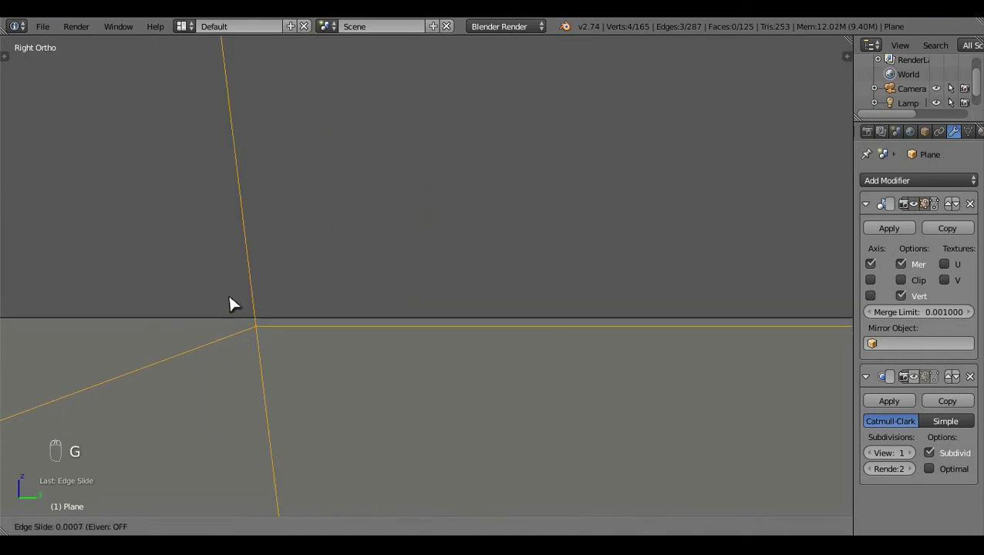
left_click_drag(556, 382, 562, 379)
left_click_drag(562, 379, 562, 378)
- Undo one misplaced move and inspect the aligned face in 3D wireframe
key("z")
key("a")
key("ctrl+z")
left_click(627, 420)
key("z")
key("c")
right_click(586, 289)
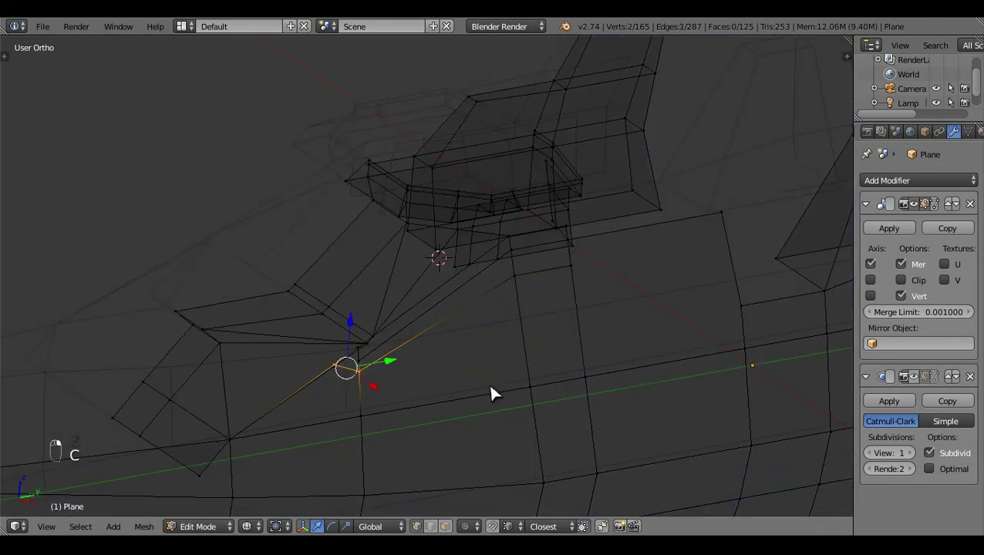
- Remove the stray vertices below the bridge, checking the result in wireframe
key("x")
key("a")
key("z")
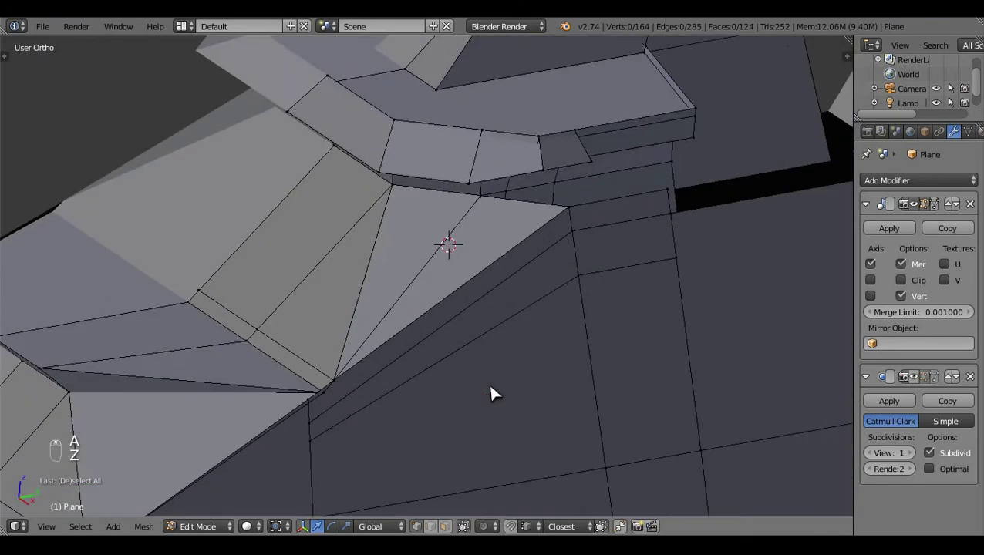
left_click_drag(448, 526, 558, 357)
middle_click(471, 308)
key("x")
key("a")
- Knife-cut a horizontal edge across the slanted faces below the bridge in Right Ortho
key("KP_3")
key("z")
key("z")
key("k")
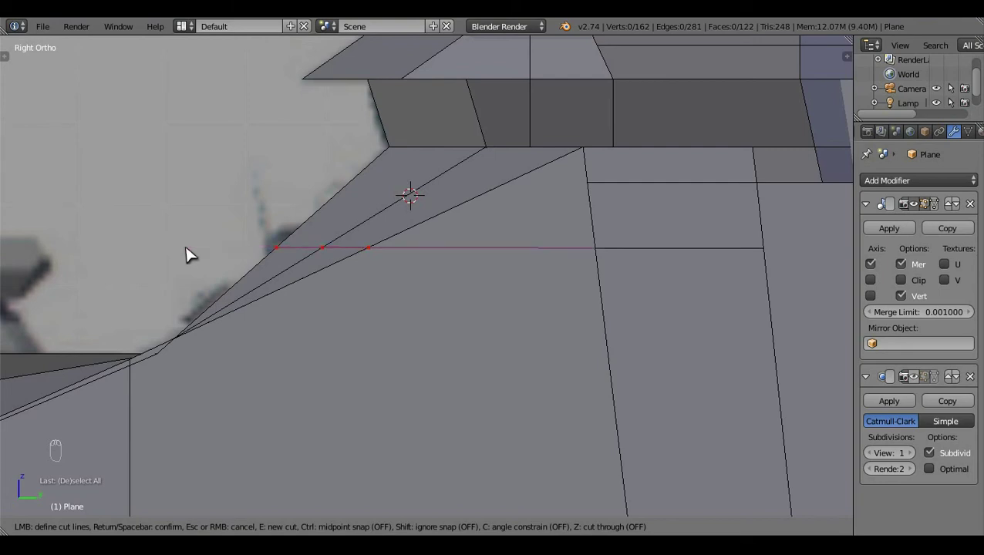
key("a")
middle_click(413, 320)
left_click(431, 320)
- Select the slanted side face strip beneath the bridge, checking it in wireframe from Top Ortho
left_click_drag(478, 350, 616, 361)
key("x")
key("z")
left_click(527, 396)
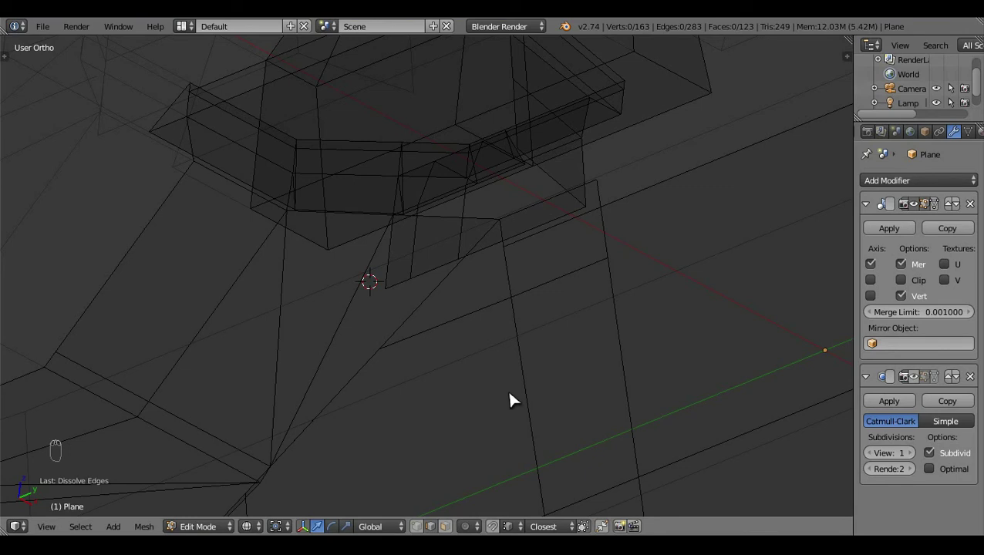
left_click(460, 407)
left_click_drag(479, 314, 538, 401)
key("z")
key("KP_7")
key("z")
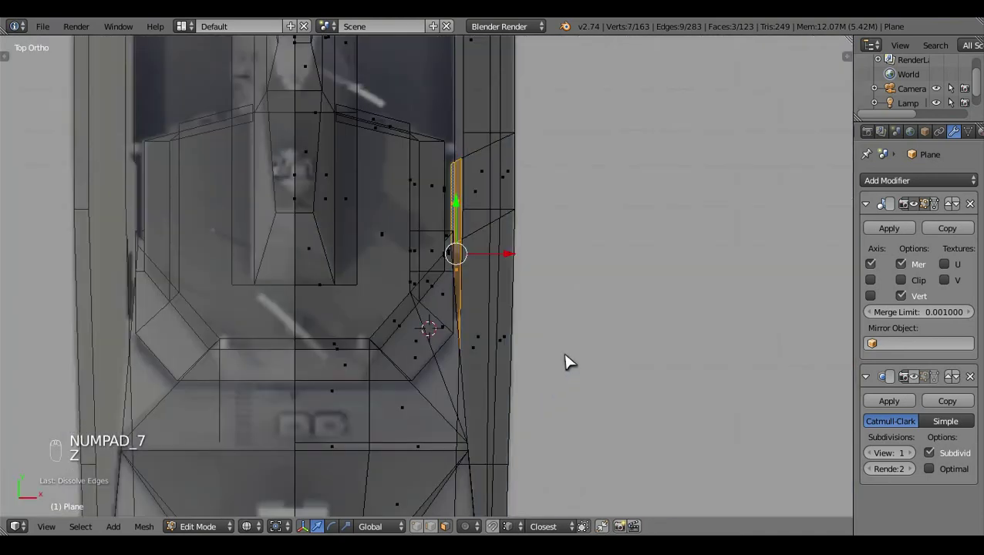
left_click(595, 355)
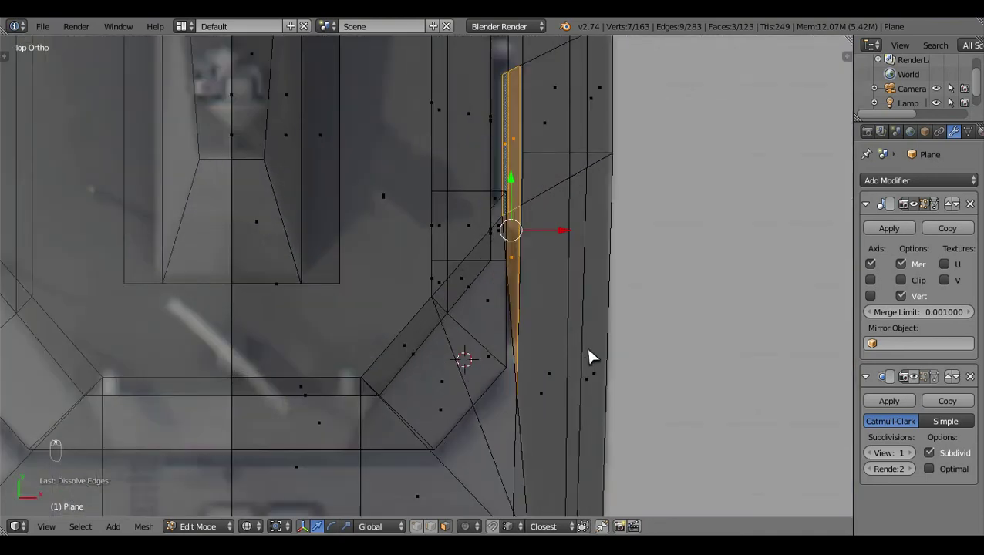
middle_click(596, 355)
- Extrude the strip and scale it flat along X so it forms a straight edge along the hull side
key("e")
left_click(566, 232)
key("s")
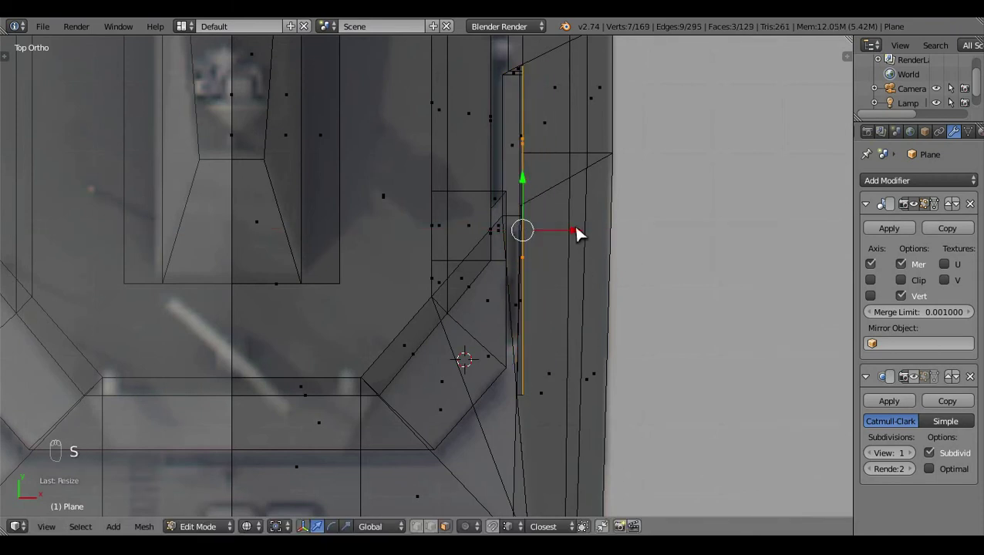
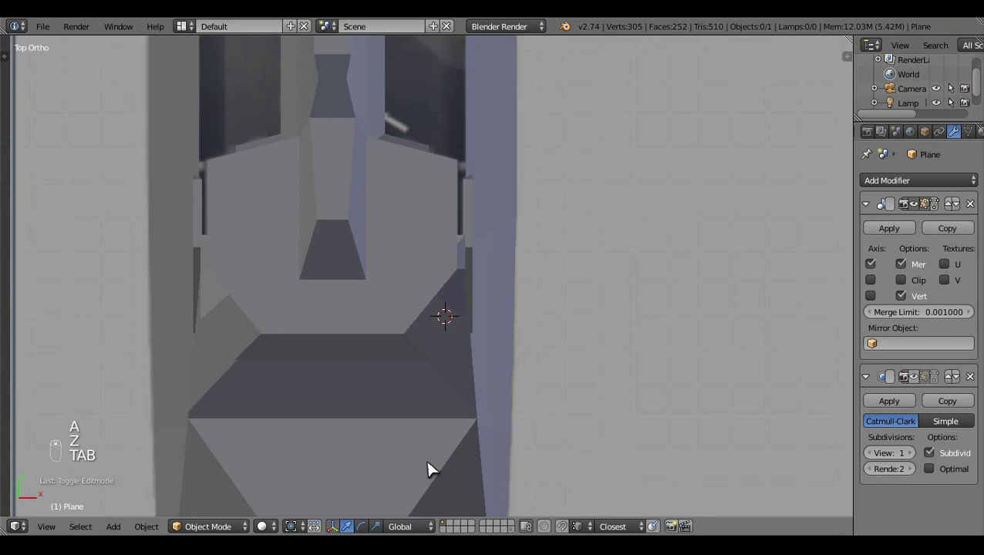
- Review the bridge area in solid and wireframe from the front, undoing the last few edits
middle_click(447, 460)
middle_click(579, 221)
key("KP_1")
key("z")
left_click_drag(581, 320, 560, 299)
left_click_drag(560, 299, 512, 335)
key("z")
key("Tab")
key("ctrl+z")
key("ctrl+z")
key("ctrl+z")
key("ctrl+z")
key("a")
key("Tab")
- Select the stray superstructure face and delete it, then orbit to confirm the hull looks clean
left_click(542, 329)
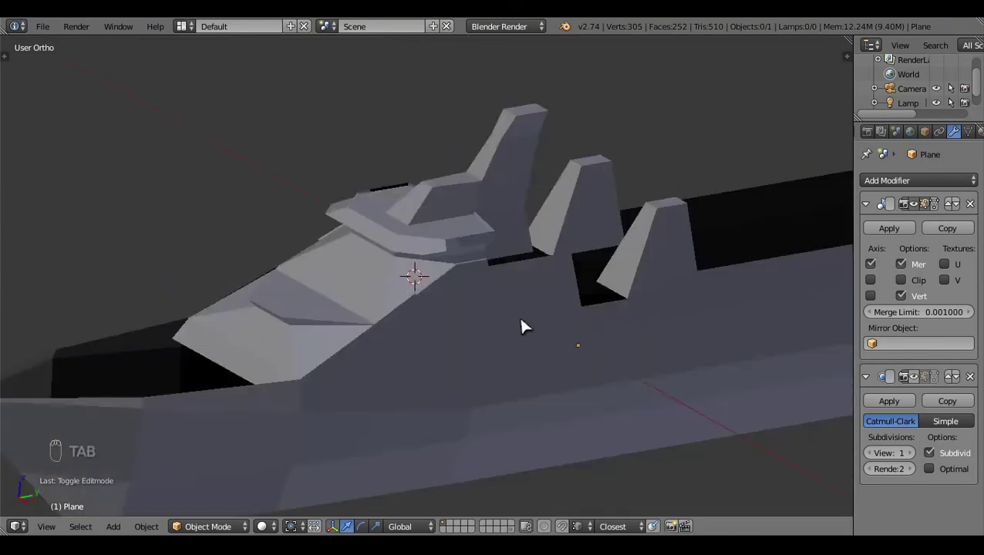
middle_click(495, 336)
key("Tab")
middle_click(702, 304)
left_click(585, 359)
key("z")
key("x")
middle_click(345, 315)
key("z")
key("Tab")
left_click(429, 361)
middle_click(454, 357)
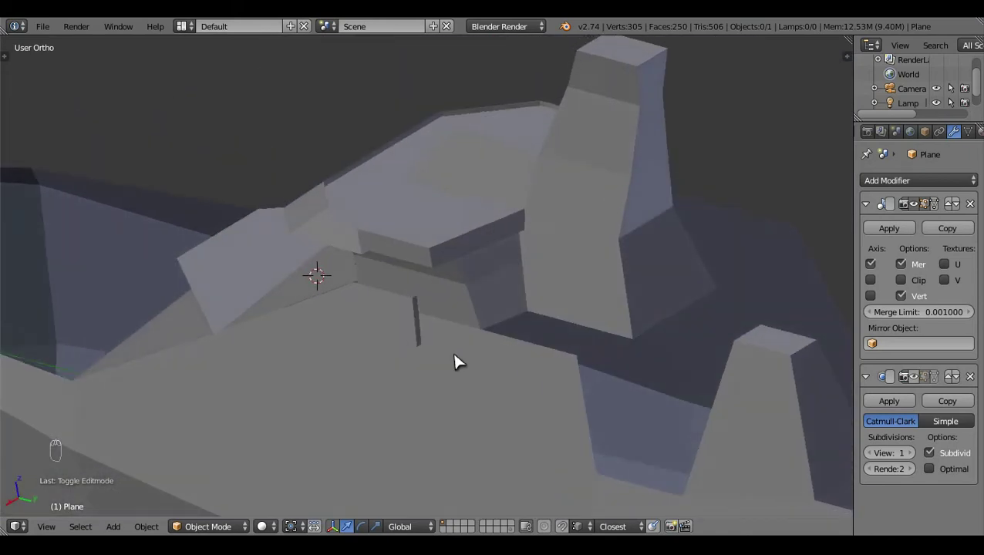
middle_click(420, 371)
key("Tab")
- Inspect the bridge-wall and deck junction in Right Ortho wireframe to find the stray vertices
left_click_drag(402, 344, 429, 381)
key("KP_3")
key("z")
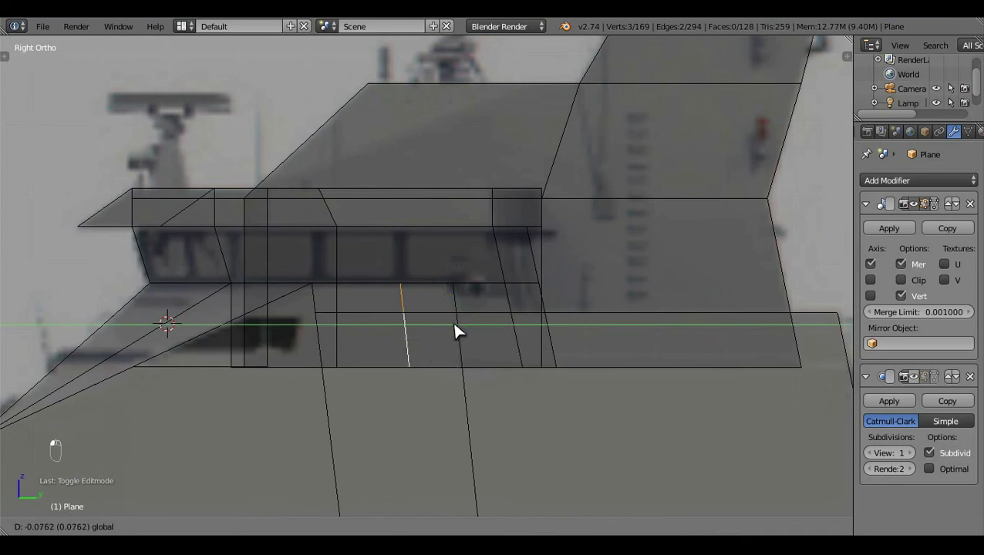
left_click_drag(474, 332, 580, 303)
key("a")
left_click(580, 303)
key("z")
key("z")
middle_click(556, 354)
left_click(540, 361)
key("z")
key("a")
key("KP_3")
key("z")
middle_click(513, 308)
- Grab the stray vertices onto the wall line and extrude an edge to join them to the deck
right_click(525, 314)
middle_click(549, 305)
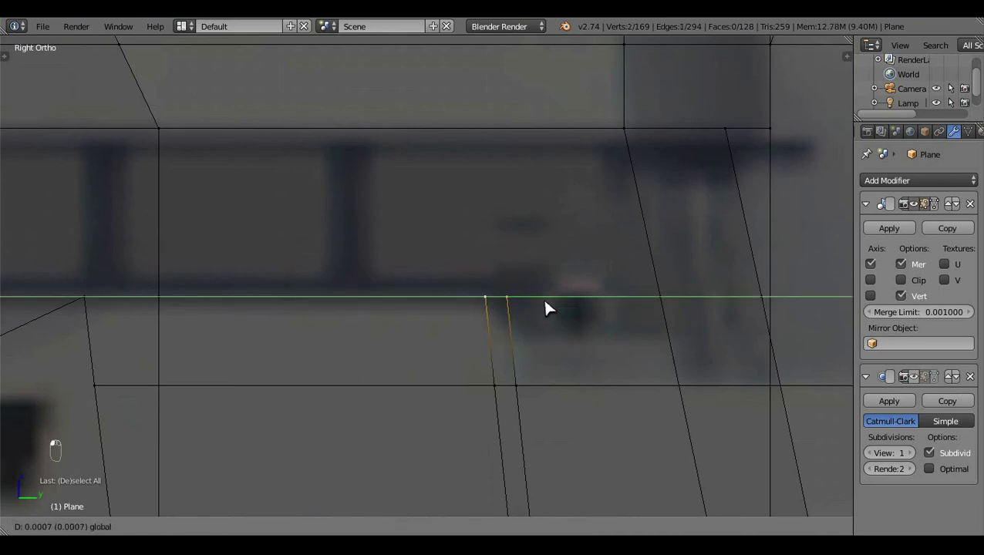
right_click(520, 305)
key("g")
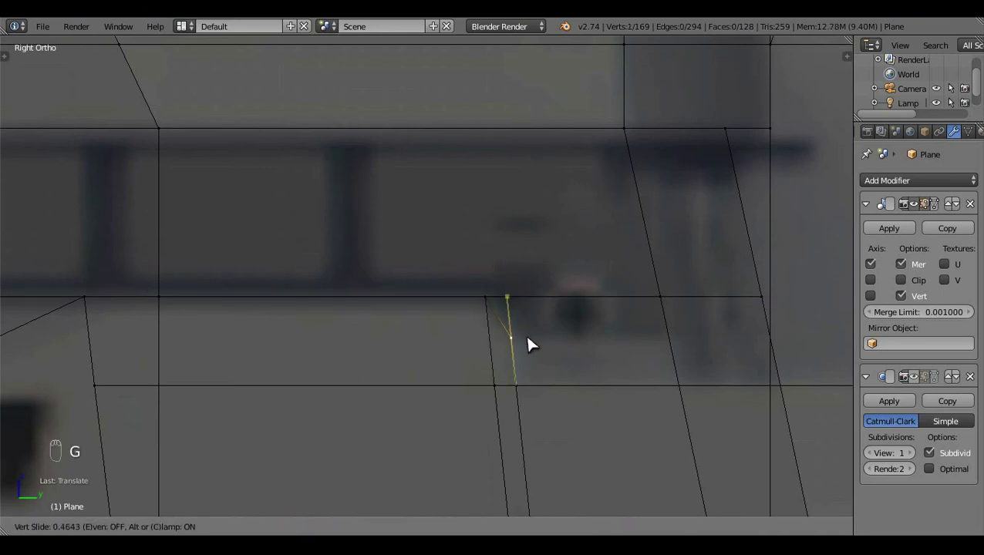
key("a")
middle_click(680, 409)
left_click(520, 393)
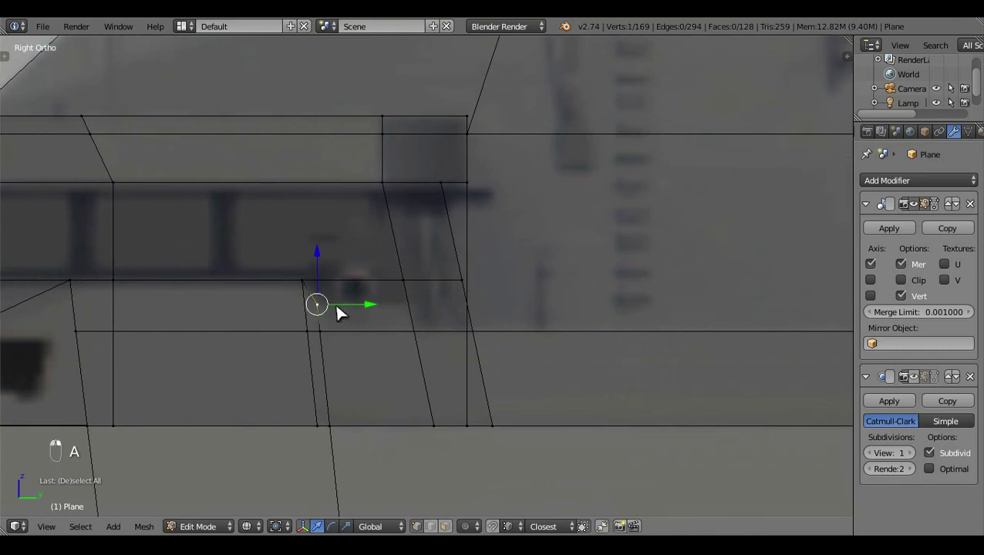
right_click(389, 367)
left_click(388, 367)
key("e")
left_click(415, 315)
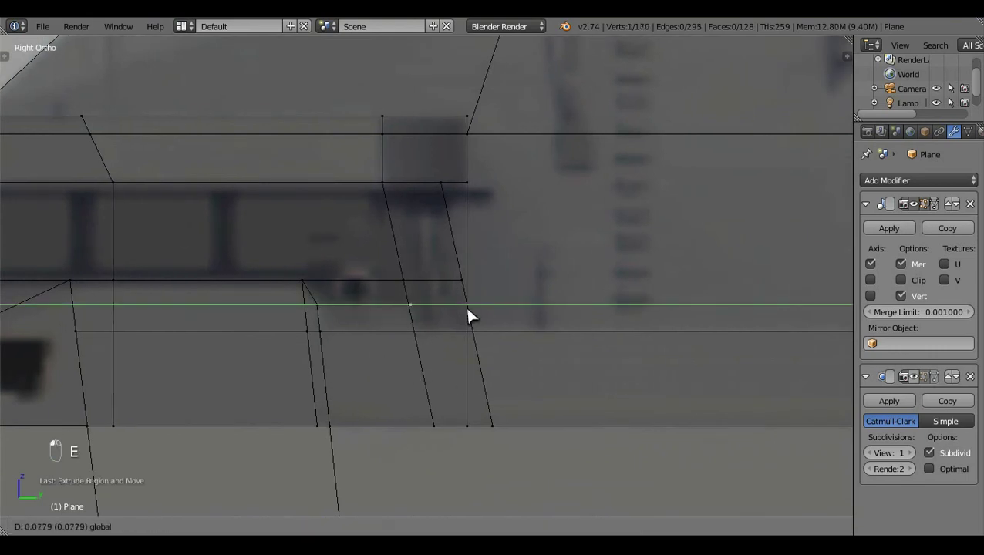
key("a")
key("z")
left_click(544, 335)
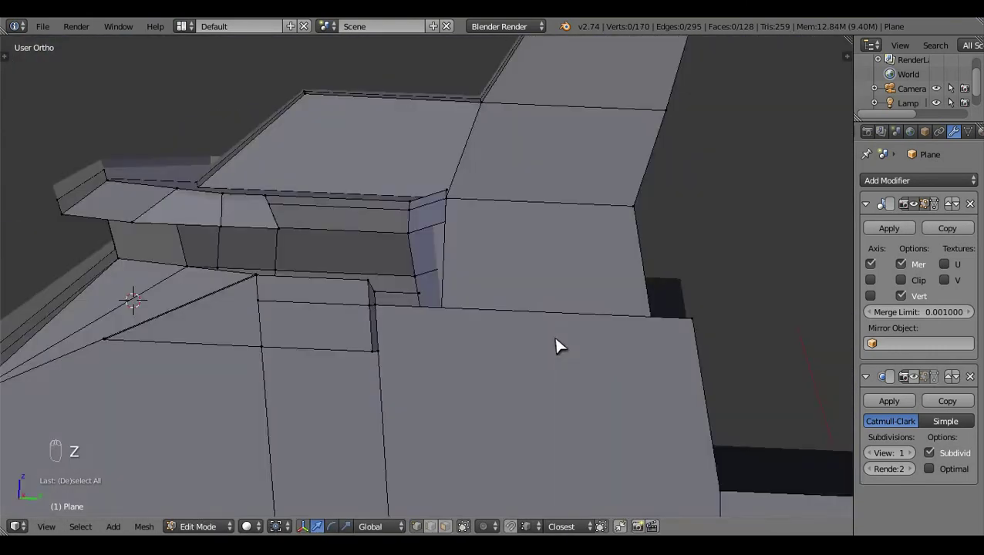
left_click_drag(507, 357, 440, 332)
- Add a loop cut beneath the bridge, slide its vertex into place and fill the gap with a new face
key("KP_3")
key("z")
key("ctrl+r")
left_click(485, 327)
right_click(618, 330)
key("g")
middle_click(435, 347)
key("a")
left_click_drag(433, 325, 590, 308)
key("f")
key("a")
key("z")
right_click(533, 325)
middle_click(360, 301)
- Check the result from Top Ortho in solid view and return to Object Mode
key("KP_7")
key("z")
key("z")
key("a")
key("Tab")
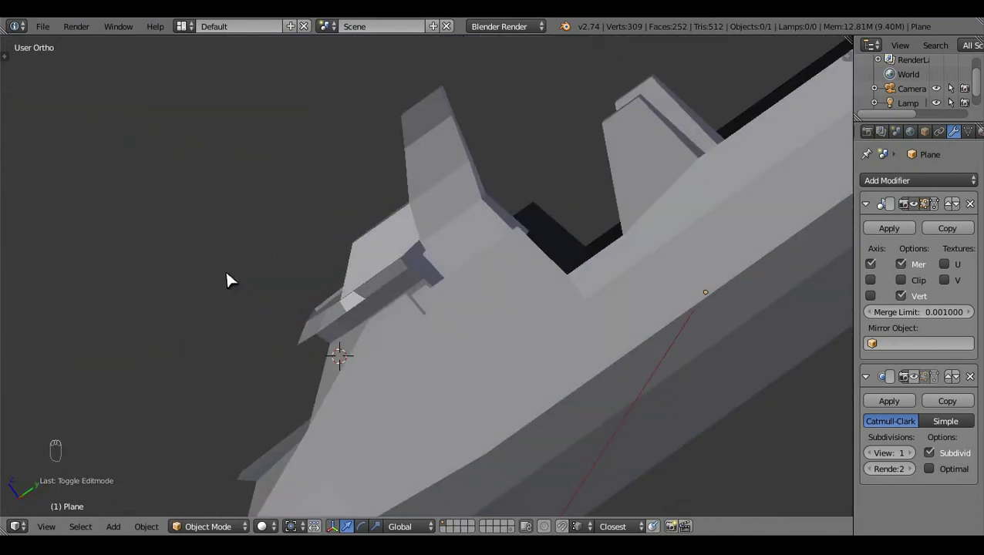
- Line up on the second funnel in Right Ortho wireframe and select its base faces in Edit Mode
left_click(695, 335)
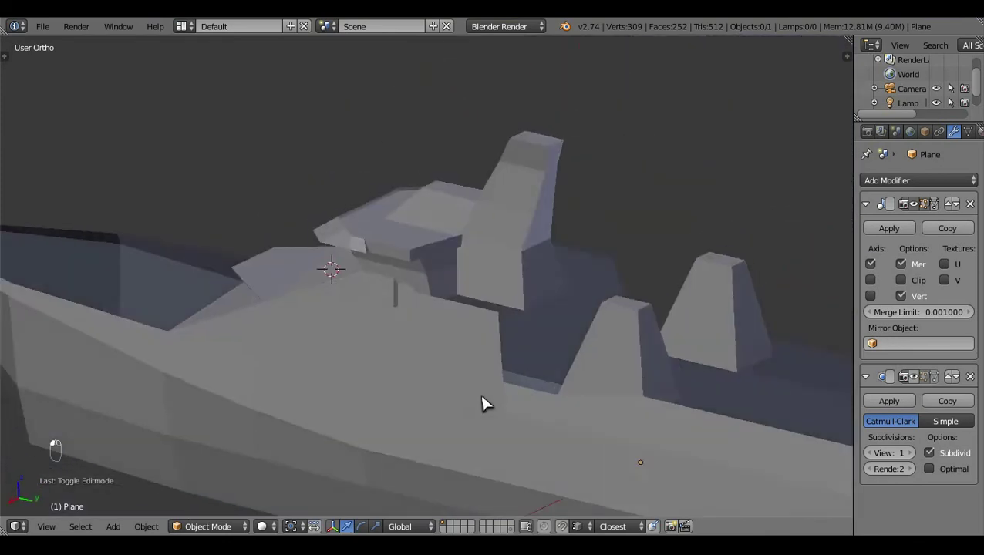
key("KP_3")
key("z")
left_click_drag(617, 309, 569, 317)
key("Tab")
key("c")
right_click(525, 306)
left_click(536, 302)
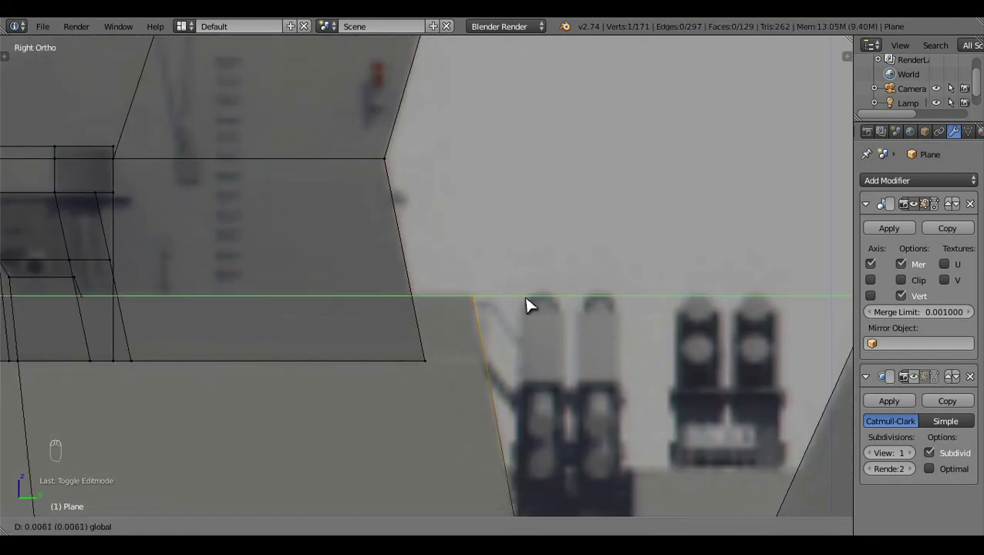
middle_click(534, 312)
key("a")
left_click(553, 289)
key("Tab")
key("z")
key("Tab")
- Extrude the funnel upward and scale its top into a tapered block, checking it from the back view
left_click_drag(429, 314, 515, 363)
key("e")
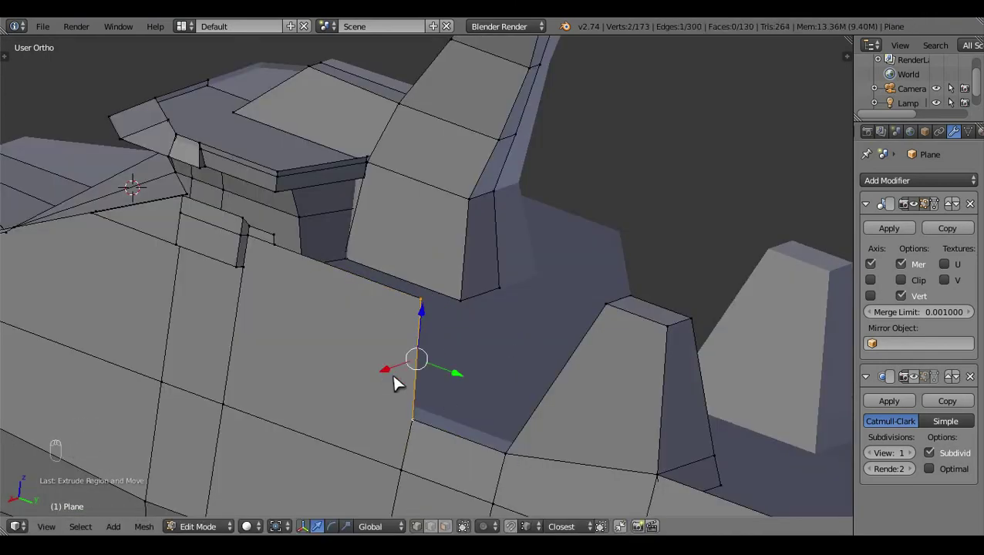
left_click_drag(402, 371, 484, 357)
left_click(558, 309)
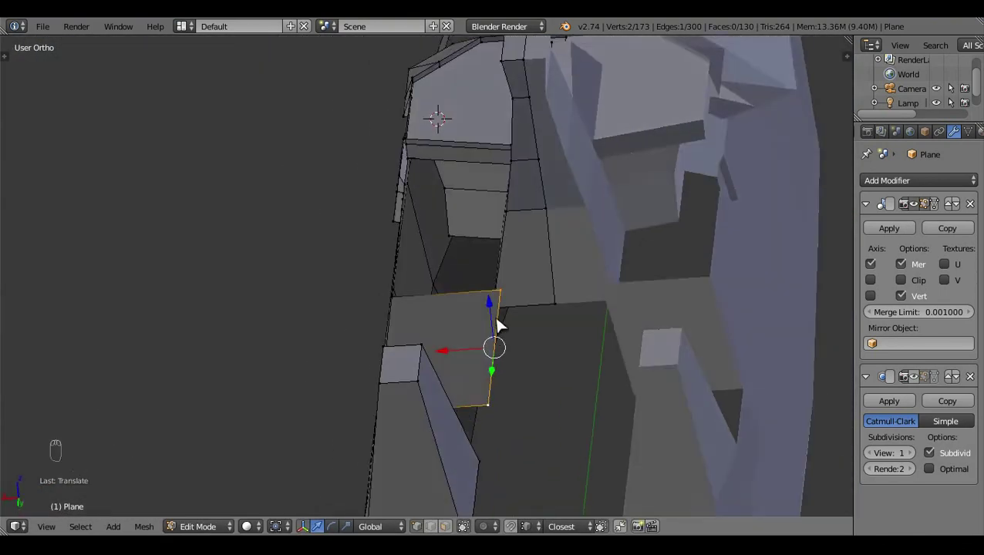
key("s")
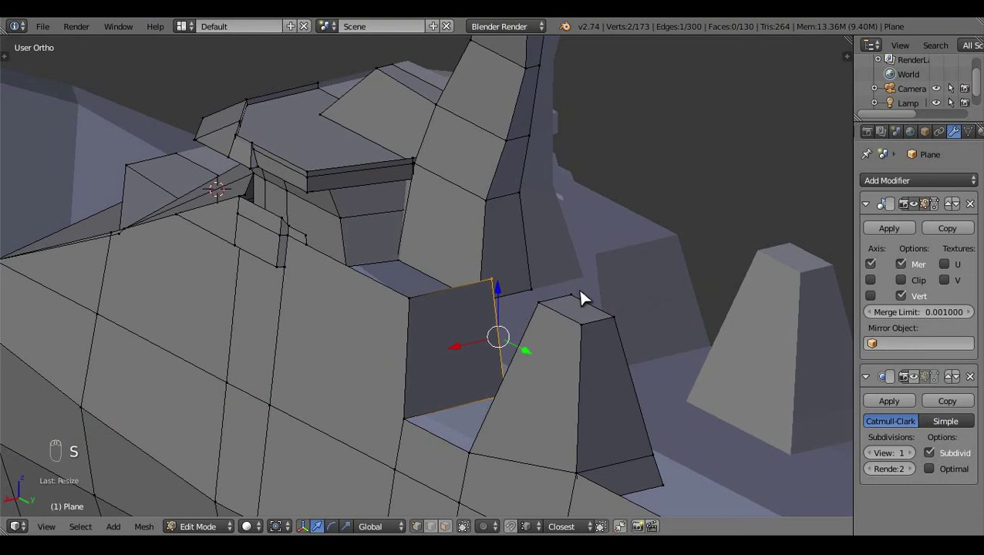
key("ctrl+KP_1")
left_click(458, 361)
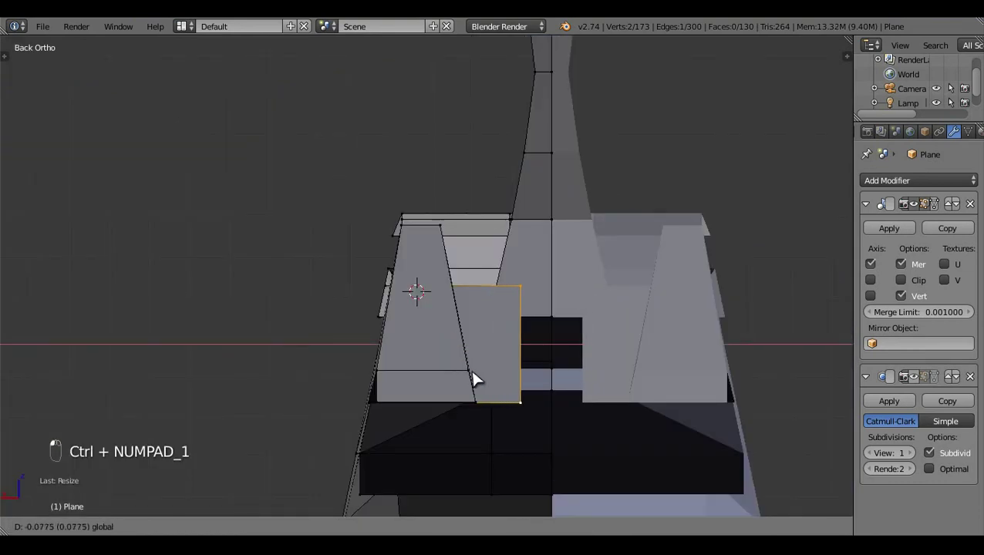
key("a")
key("Tab")
- Pan the side view toward the stern half of the blueprint to review the hull in Object Mode
left_click_drag(426, 353, 655, 399)
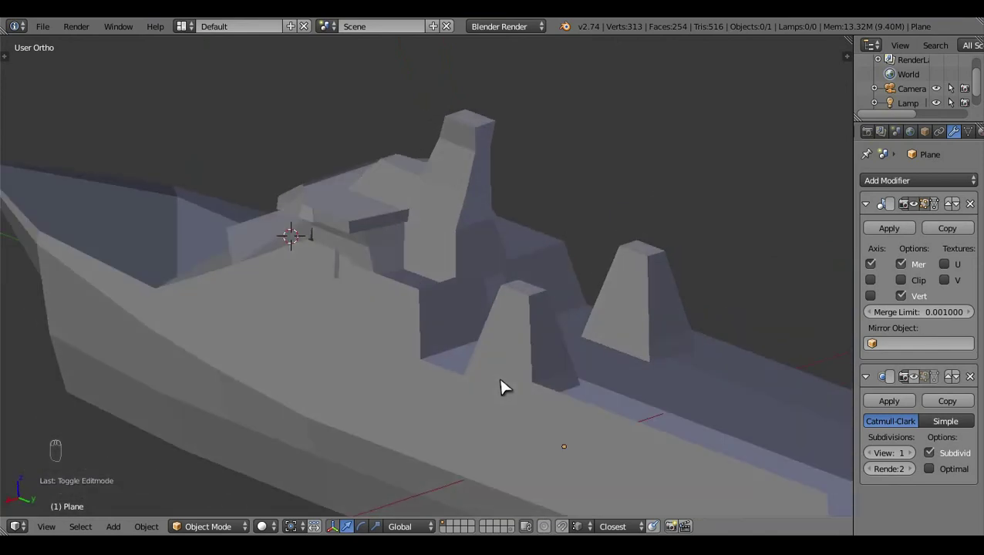
middle_click(507, 387)
key("z")
key("z")
key("KP_3")
middle_click(603, 347)
middle_click(602, 347)
left_click(602, 341)
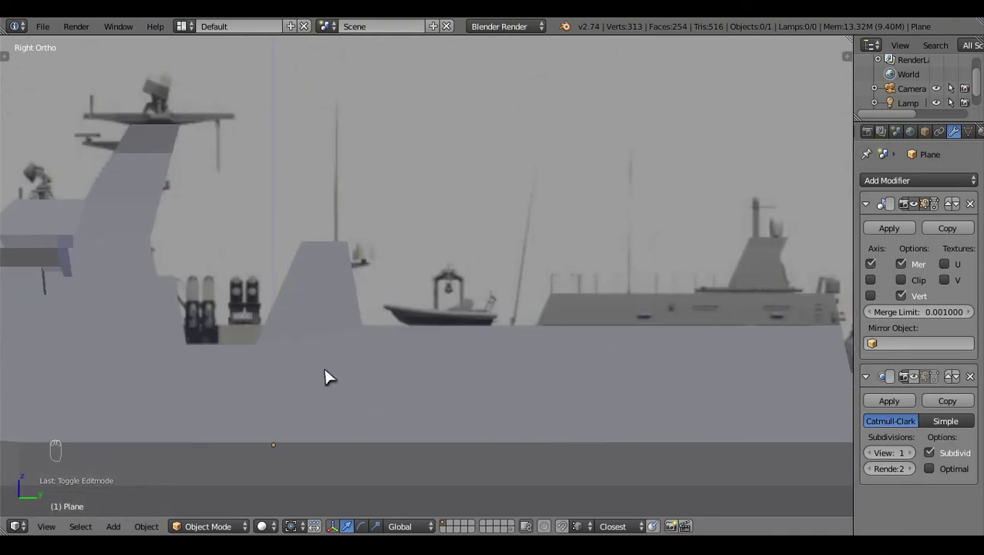
- In wireframe Edit Mode, select the second funnel's base vertices one by one
key("z")
key("Tab")
left_click(529, 374)
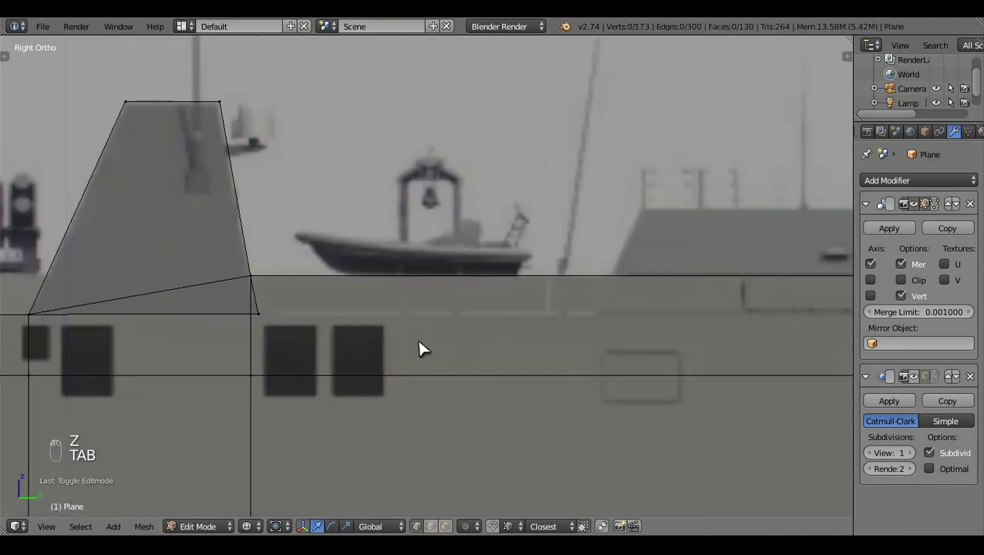
right_click(348, 283)
middle_click(387, 305)
right_click(506, 307)
middle_click(502, 530)
left_click_drag(500, 513, 326, 312)
key("a")
key("c")
right_click(356, 288)
key("a")
right_click(356, 302)
key("c")
middle_click(341, 303)
right_click(437, 265)
- Subdivide the selected base edge via Specials and drag the new vertices down onto the deck line
key("w")
middle_click(440, 228)
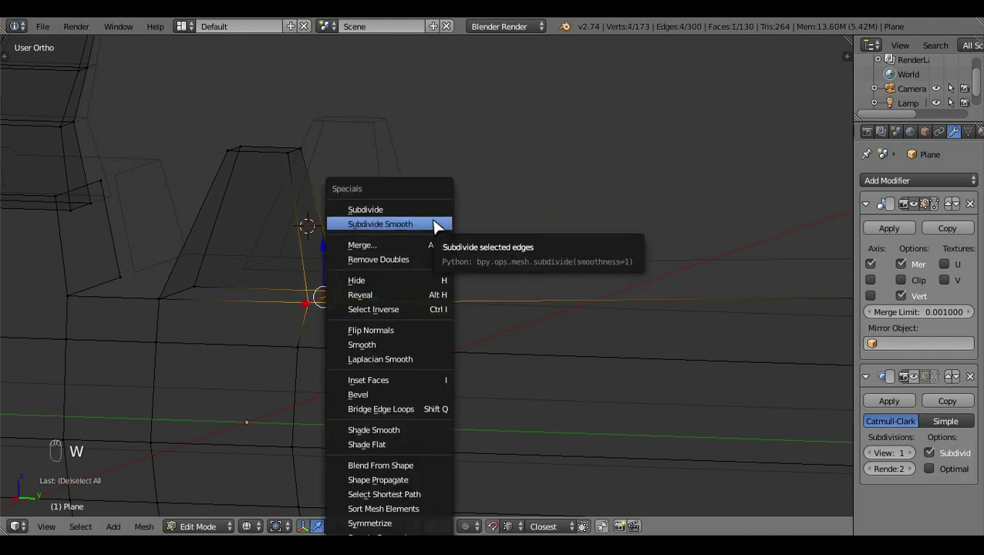
left_click(428, 330)
left_click_drag(635, 294, 287, 295)
left_click(702, 298)
left_click(287, 295)
key("KP_3")
key("a")
middle_click(732, 383)
left_click(447, 375)
middle_click(454, 321)
left_click(516, 326)
left_click(480, 332)
- Extend the upper hull edge aft along the deck line to the stern and return to solid Object Mode
right_click(154, 312)
key("z")
right_click(510, 248)
left_click(497, 272)
right_click(576, 354)
middle_click(739, 311)
left_click(268, 308)
key("a")
key("Tab")
left_click(642, 260)
key("KP_3")
key("z")
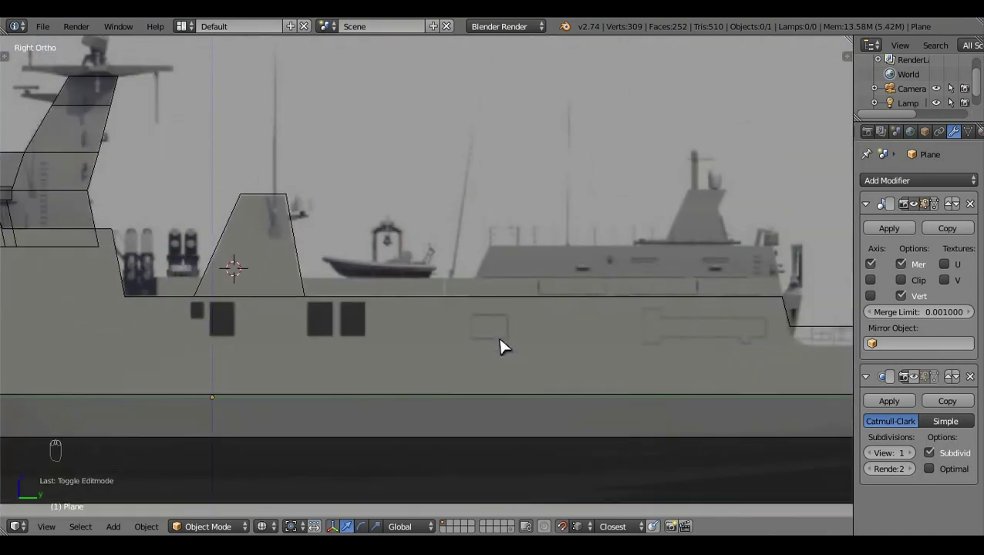
- In Edit Mode, pull the aft superstructure's rear edge onto the blueprint's slanted line
left_click_drag(508, 344, 329, 314)
left_click_drag(330, 314, 470, 313)
key("Tab")
left_click_drag(470, 313, 503, 329)
left_click_drag(502, 328, 510, 329)
left_click_drag(510, 328, 639, 270)
left_click(639, 270)
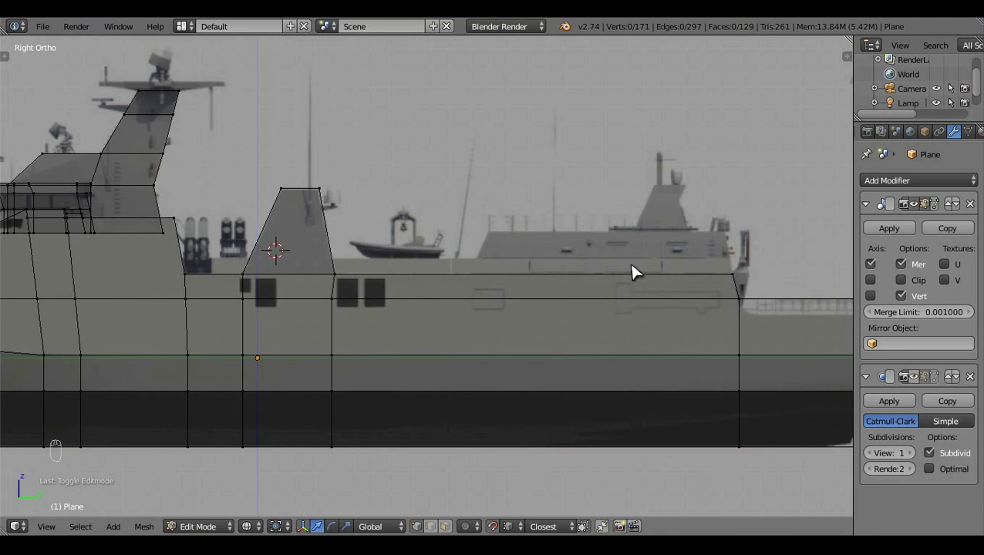
key("KP_3")
middle_click(641, 299)
left_click(487, 350)
left_click_drag(509, 346, 227, 237)
- Add a loop cut across the hull for a vertical stern division, redoing it after an undo
key("ctrl+r")
key("ctrl+z")
key("a")
key("a")
key("v")
key("c")
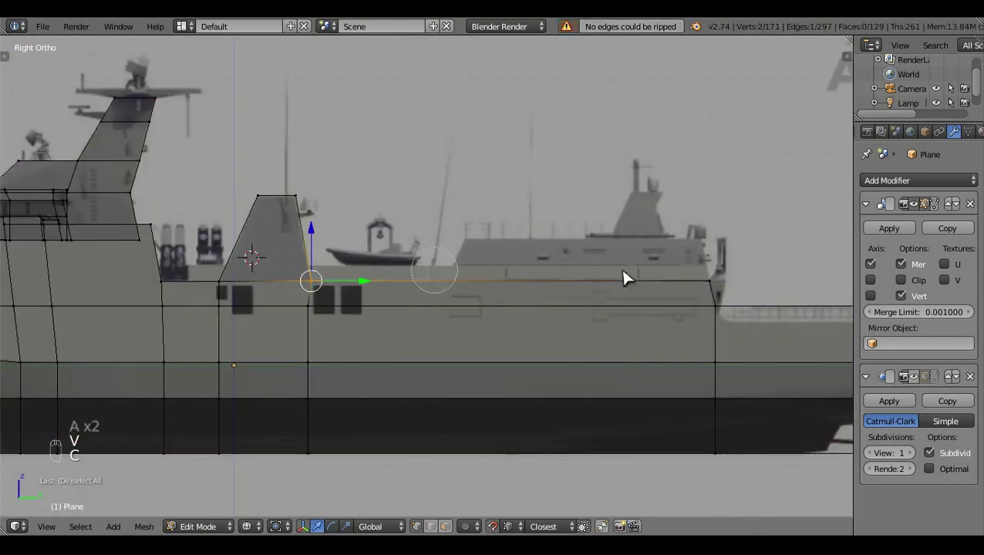
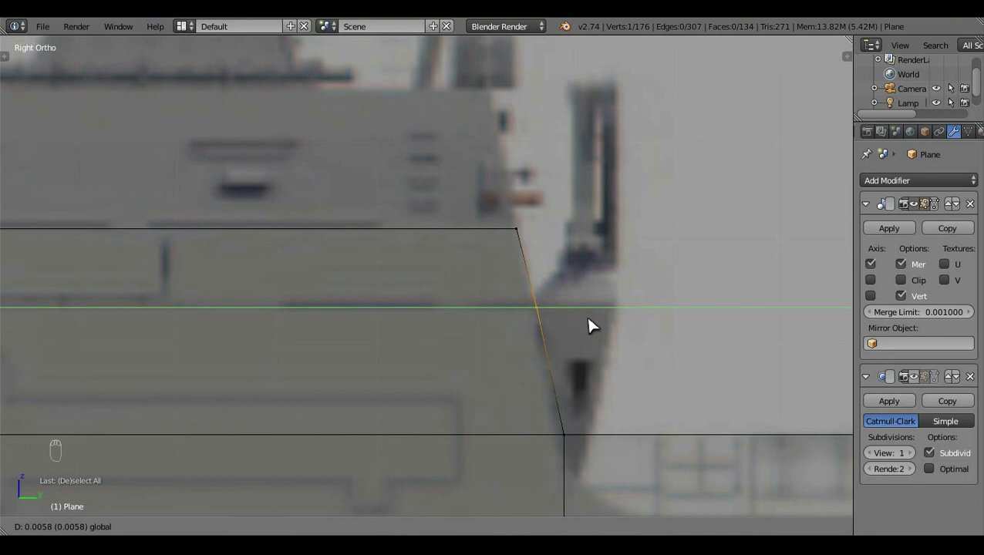
key("a")
key("c")
left_click_drag(572, 398, 511, 419)
key("c")
key("c")
- Grab the stern cut edge to the blueprint stern line and return to solid Object Mode
middle_click(446, 378)
left_click_drag(519, 383, 540, 500)
middle_click(540, 335)
key("a")
middle_click(524, 292)
left_click(547, 331)
key("z")
key("Tab")
left_click_drag(612, 249, 576, 271)
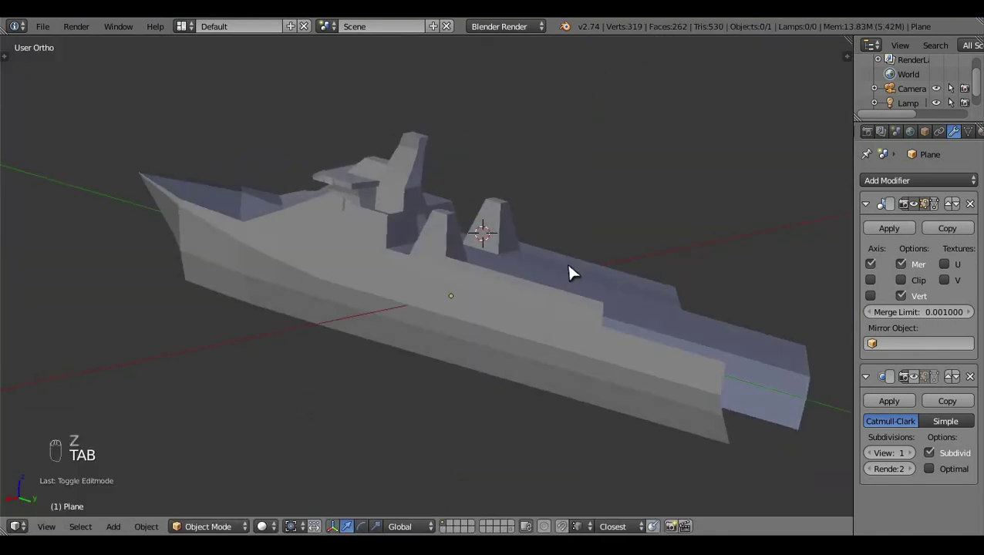
- Select the aft deck edge behind the funnels, duplicate it and move it inboard in top view
left_click(440, 301)
key("KP_3")
key("z")
key("Tab")
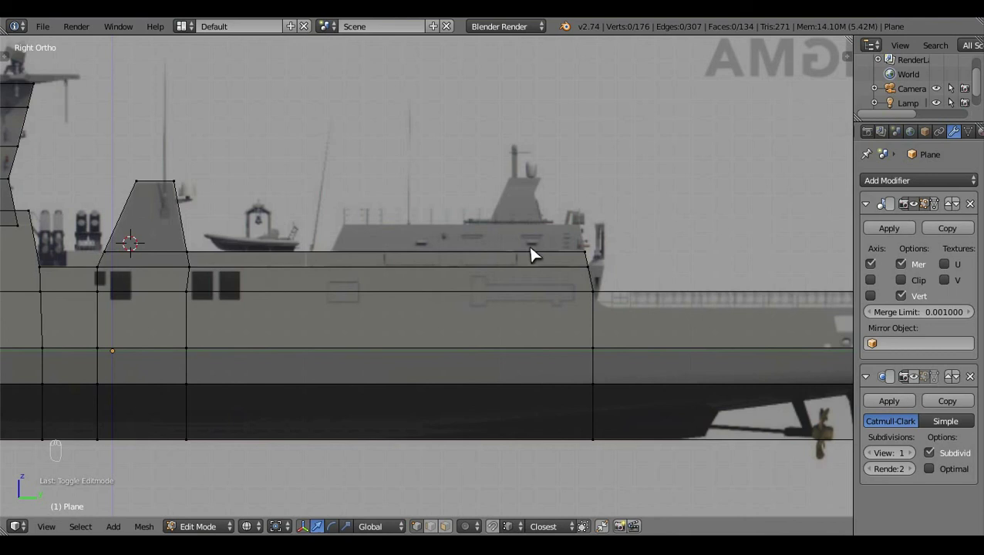
left_click(472, 397)
right_click(568, 281)
right_click(648, 255)
key("shift+d")
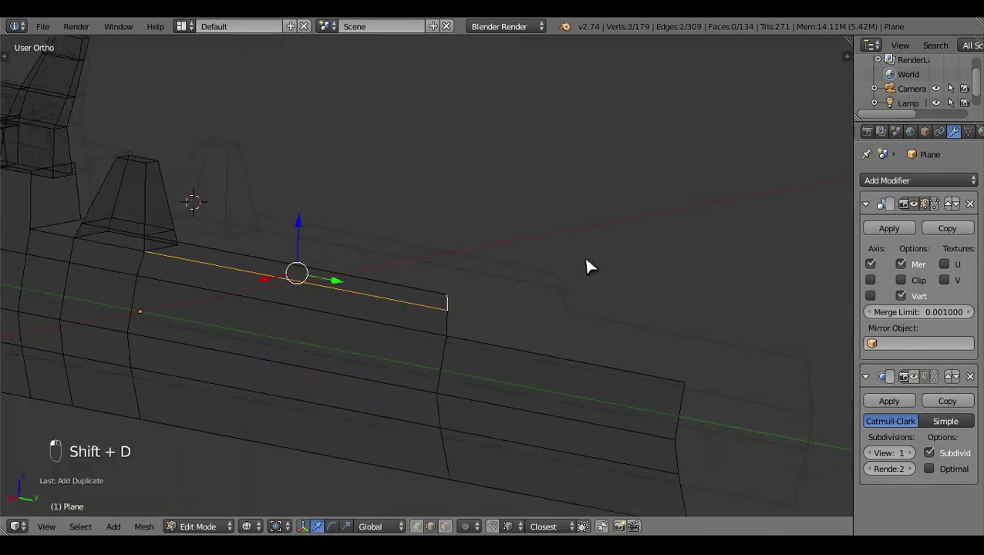
key("KP_7")
middle_click(553, 280)
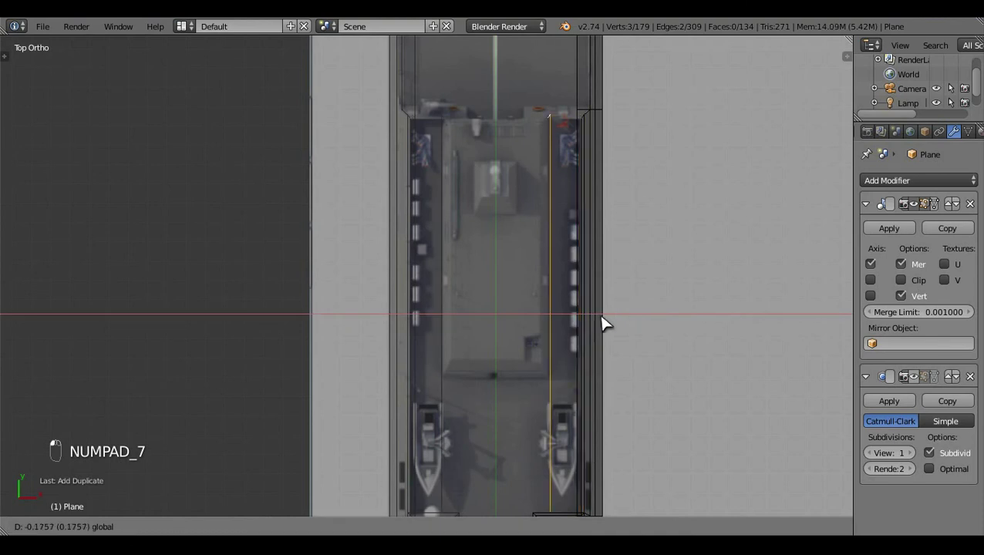
left_click_drag(610, 322, 623, 284)
key("a")
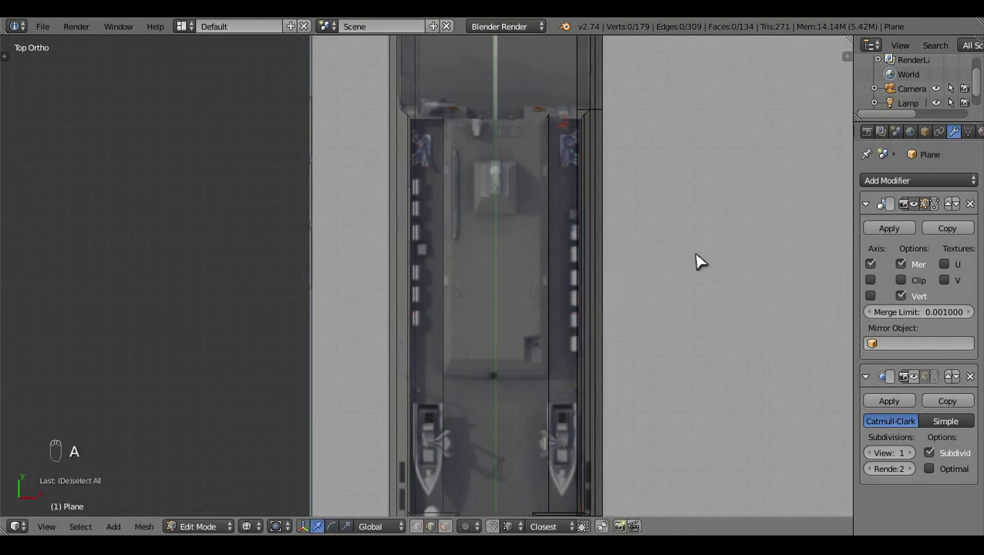
- In right view, extrude the edge upward to the hangar roof height on the blueprint
key("KP_3")
left_click(422, 376)
key("KP_3")
left_click(526, 490)
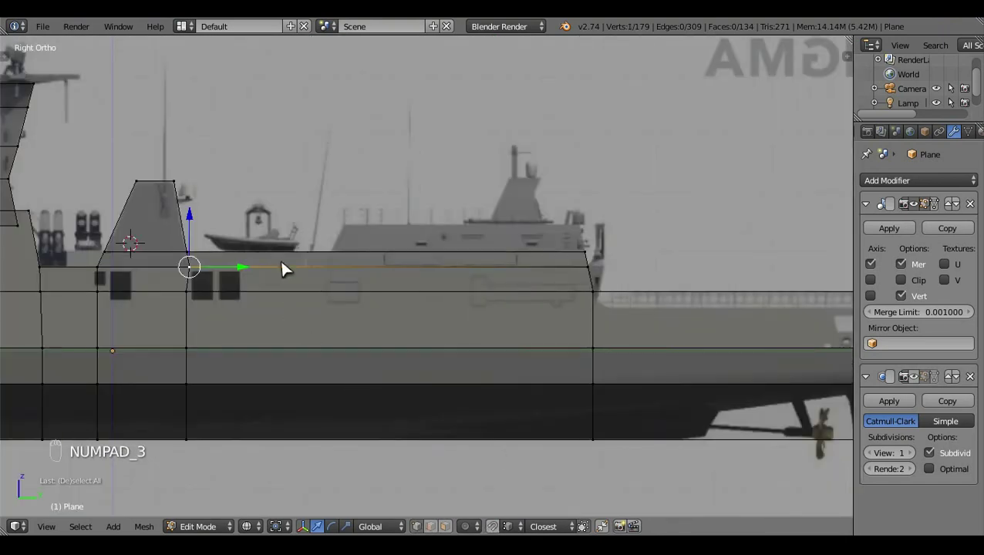
left_click_drag(258, 281, 376, 316)
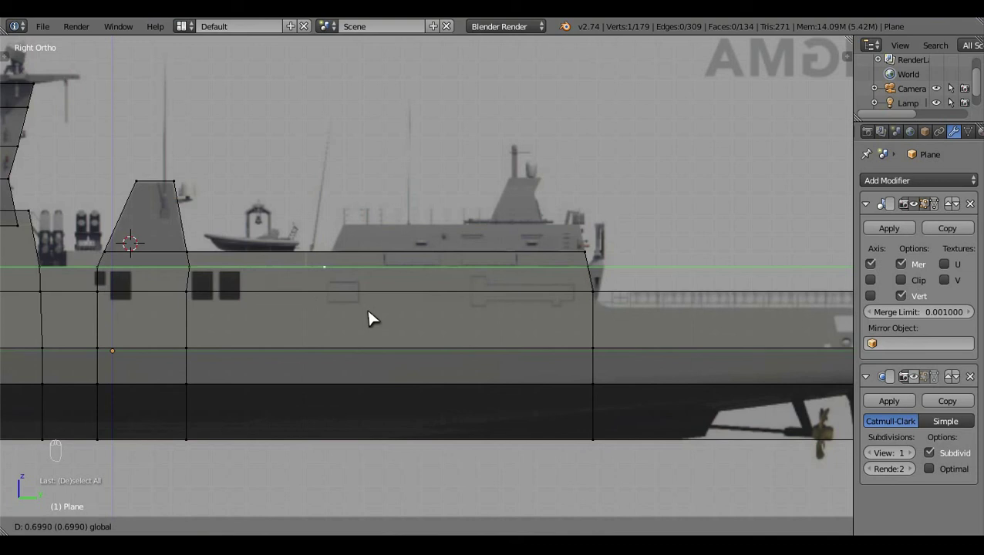
left_click_drag(432, 351, 650, 284)
key("e")
left_click(569, 305)
- Extrude again to trace the rest of the hangar block outline over the blueprint
key("KP_3")
middle_click(344, 276)
left_click_drag(445, 295, 352, 251)
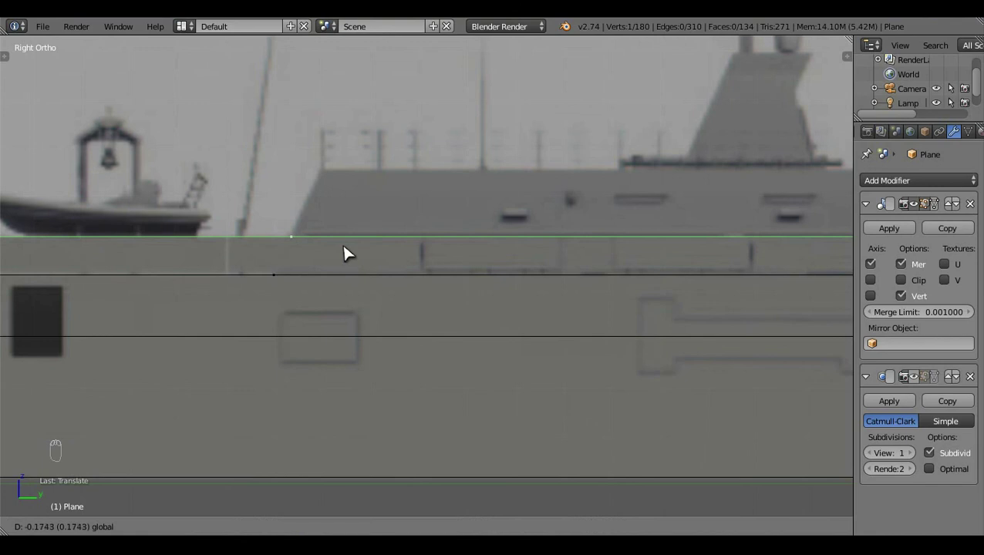
middle_click(389, 268)
left_click_drag(440, 535, 590, 236)
middle_click(476, 273)
key("e")
right_click(590, 236)
- Slant the hangar's front edge to match the blueprint and inspect the new deckhouse in 3D
key("KP_3")
left_click(504, 211)
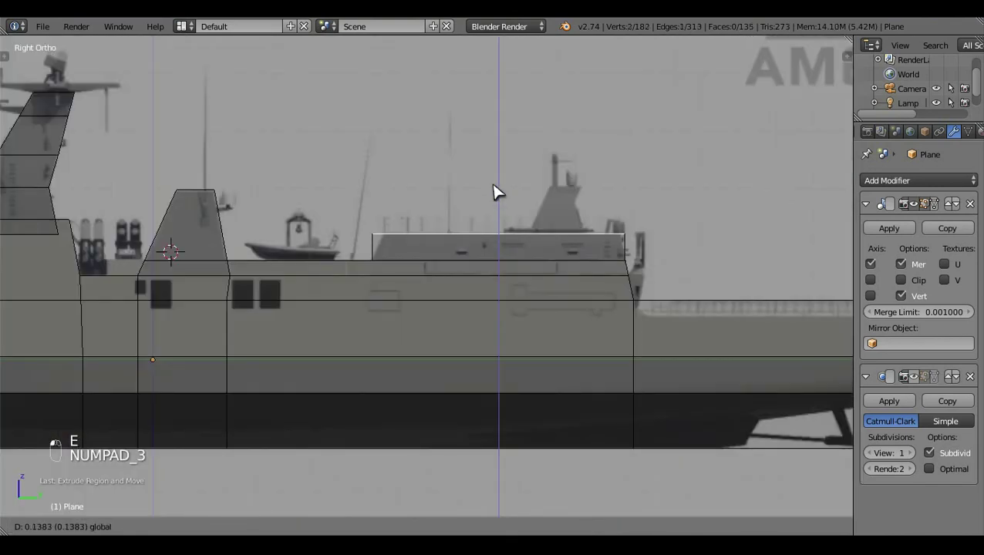
left_click_drag(645, 100, 770, 192)
key("c")
left_click_drag(542, 202, 421, 216)
key("a")
left_click_drag(547, 300, 621, 251)
key("c")
middle_click(621, 251)
left_click(616, 250)
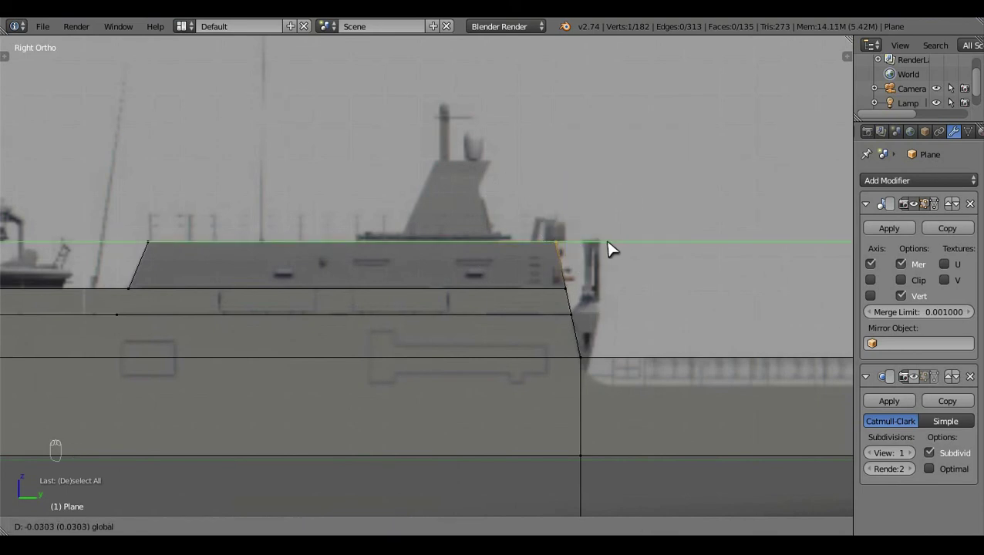
key("a")
middle_click(613, 251)
left_click(569, 271)
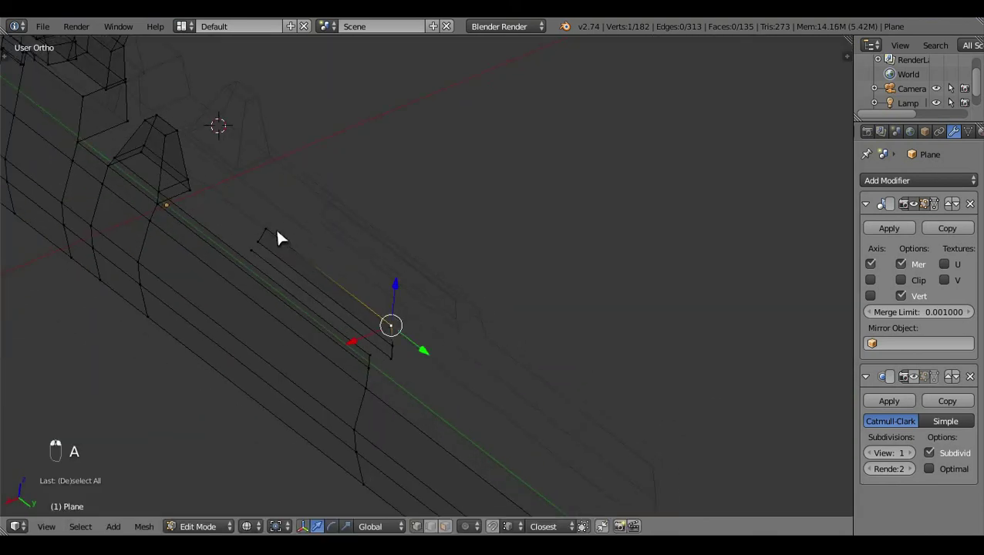
- Select the hangar outline edges in top view and fill them into faces with F
right_click(421, 300)
key("KP_7")
left_click_drag(721, 405, 657, 281)
key("a")
left_click_drag(602, 441, 615, 429)
key("f")
key("a")
left_click_drag(586, 265, 640, 241)
left_click(636, 241)
- Select the linked hangar faces and extrude them upward into a raised block
key("a")
left_click_drag(588, 411, 717, 360)
key("ctrl+l")
key("e")
key("s")
right_click(717, 360)
left_click(543, 444)
left_click_drag(505, 524, 585, 410)
- Recalculate the block's normals and review the solid hangar in Object Mode
key("z")
key("a")
right_click(510, 302)
key("ctrl+l")
key("ctrl+n")
key("a")
key("Tab")
right_click(692, 328)
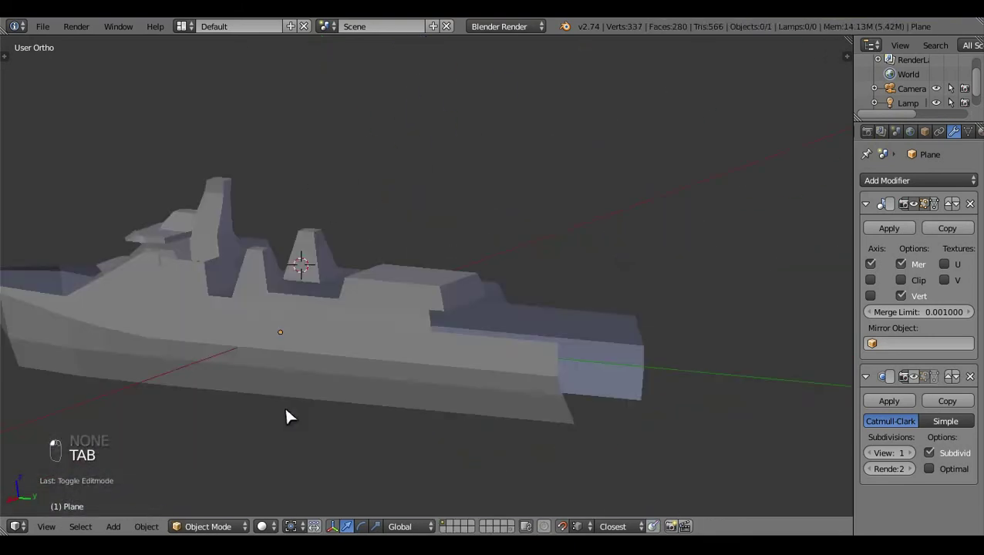
middle_click(419, 425)
left_click_drag(643, 365, 630, 367)
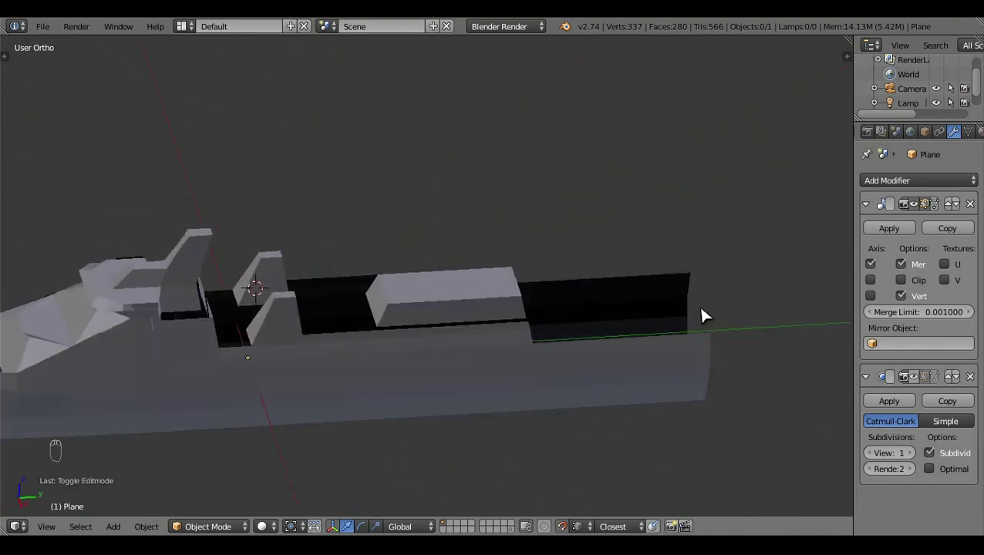
middle_click(636, 312)
- Return to top-view wireframe edit and select the hangar top face for insetting
key("KP_7")
key("Tab")
key("z")
left_click(667, 232)
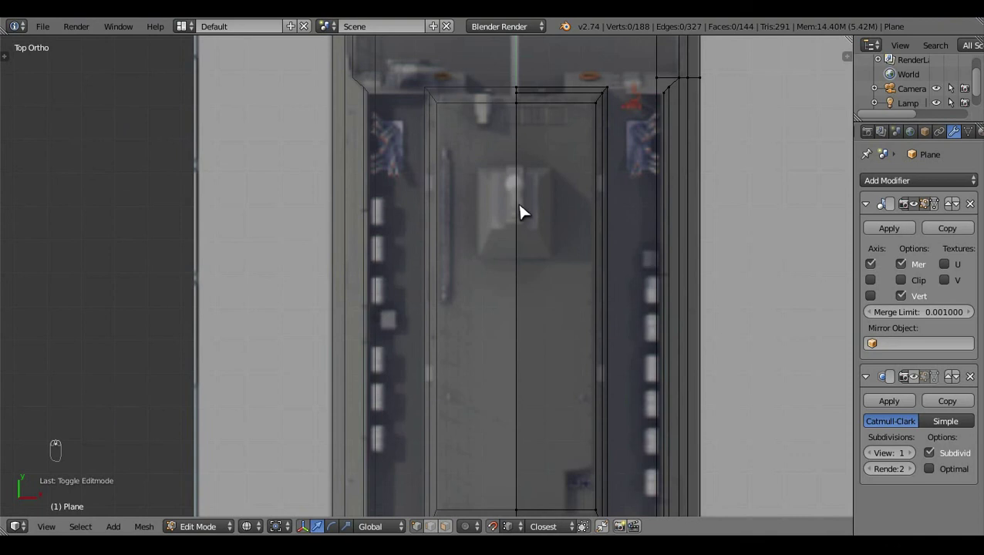
- Switch to the right view, undo a stray edit and select the hangar top edges
left_click_drag(527, 210, 510, 271)
key("KP_3")
middle_click(510, 272)
key("Tab")
key("Tab")
middle_click(445, 393)
left_click_drag(505, 496, 511, 457)
middle_click(511, 456)
key("ctrl+z")
left_click(737, 306)
- Scale and cut the hangar top to mark out a small mast-base footprint
key("s")
left_click(526, 518)
key("s")
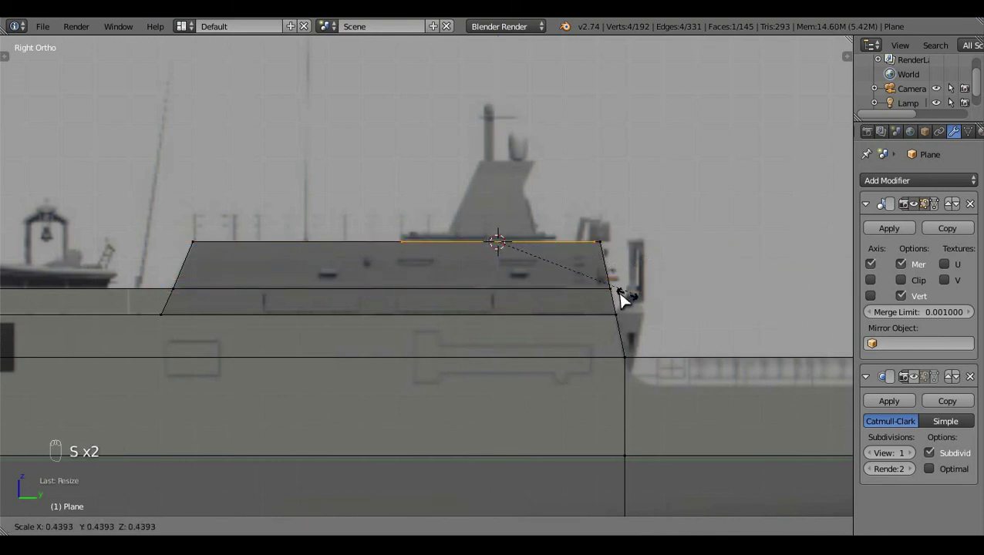
key("c")
right_click(579, 257)
left_click(607, 247)
- Extrude the small mast-base face upward from the hangar roof, redoing once
key("e")
key("ctrl+z")
key("c")
left_click(544, 224)
key("e")
left_click(499, 164)
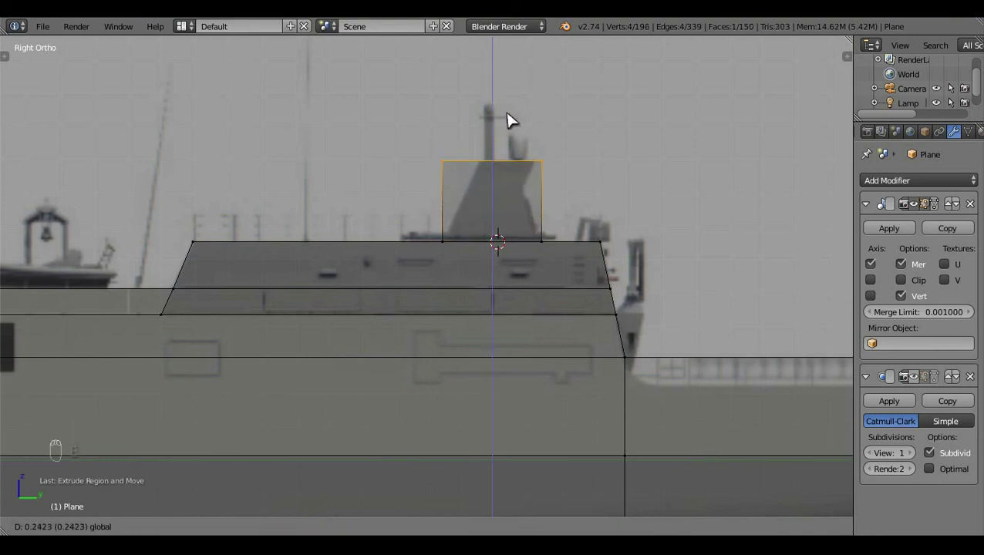